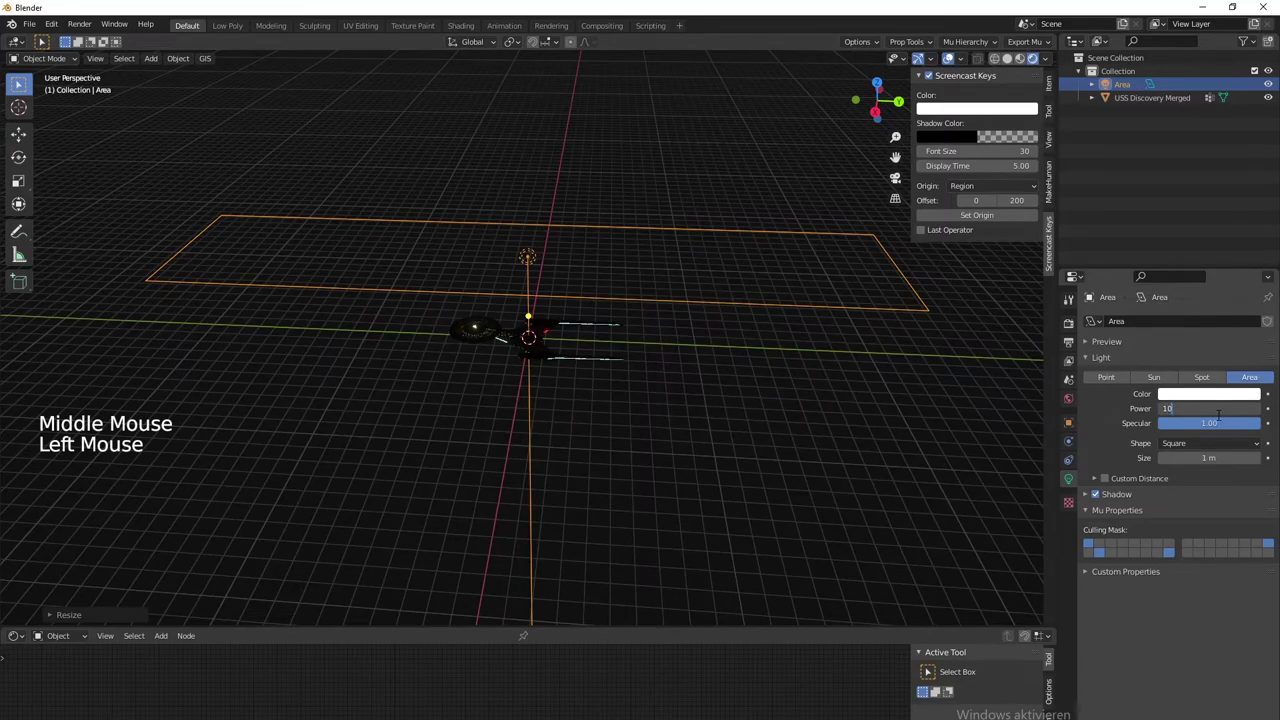
# Orbit around the ship to check the 10000 W area light and hide the side info panel
pyautogui.middleClick(455, 439)
pyautogui.scroll(3)
pyautogui.middleClick(568, 483)
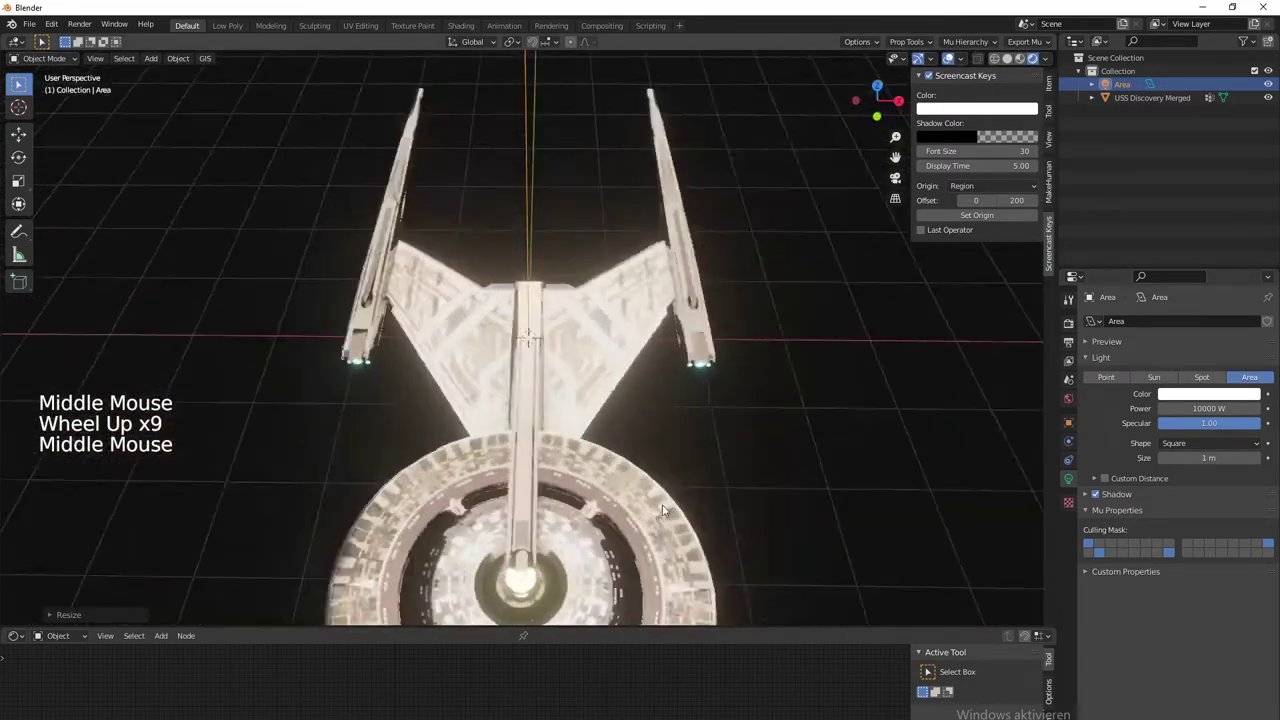
pyautogui.scroll(-3)
pyautogui.middleClick(692, 503)
pyautogui.scroll(-3)
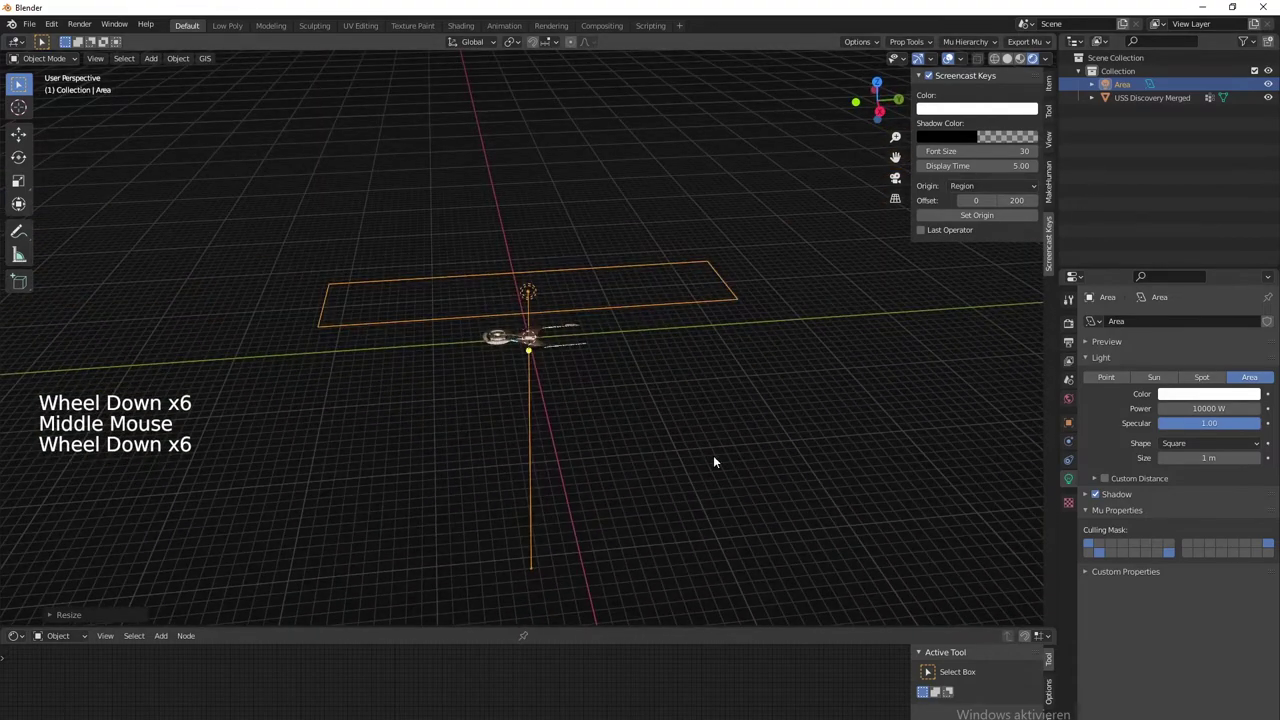
pyautogui.press('n')
pyautogui.scroll(3)
pyautogui.middleClick(557, 467)
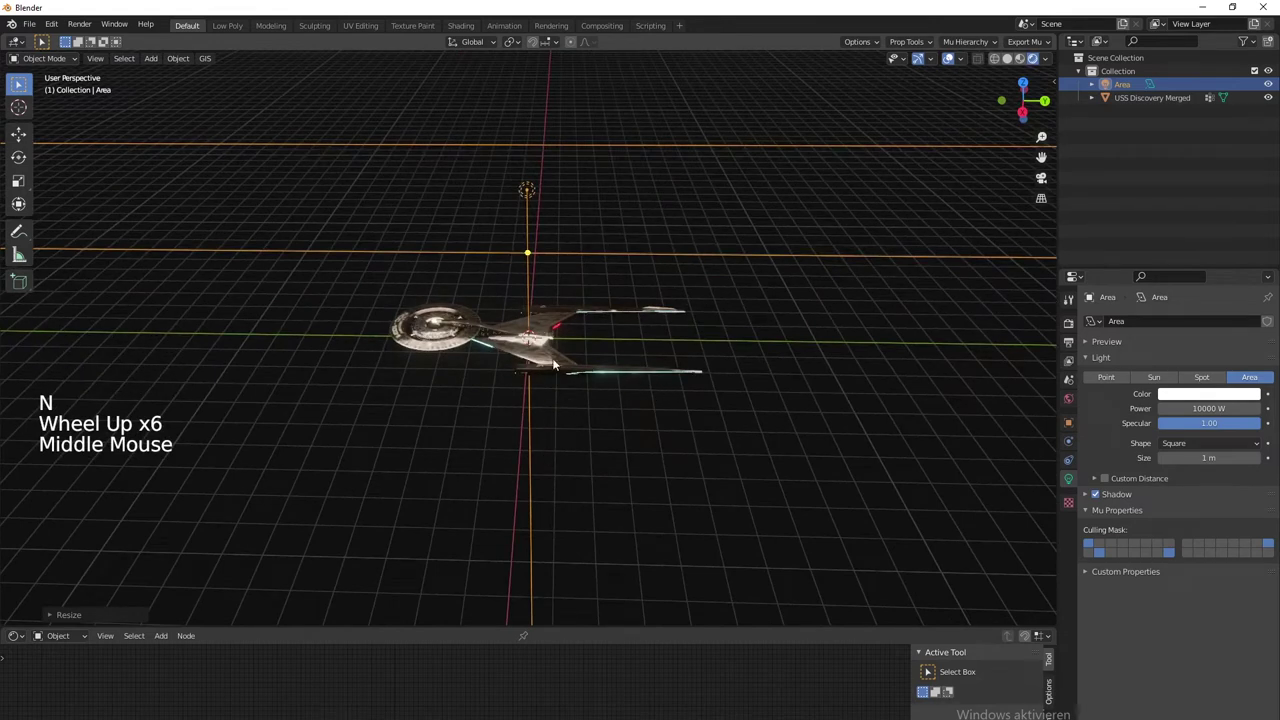
# Select the USS Discovery Merged model and duplicate it as USS Discovery Merged.001
pyautogui.click(552, 363)
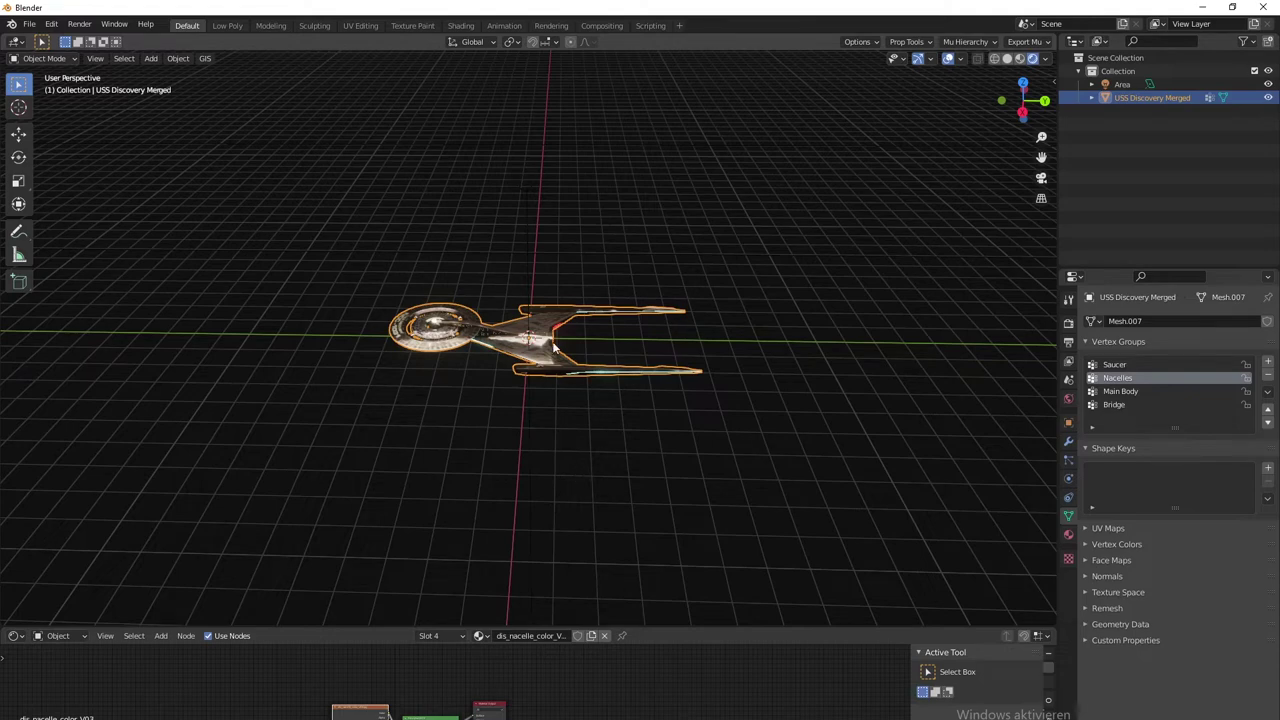
pyautogui.press('shift+d')
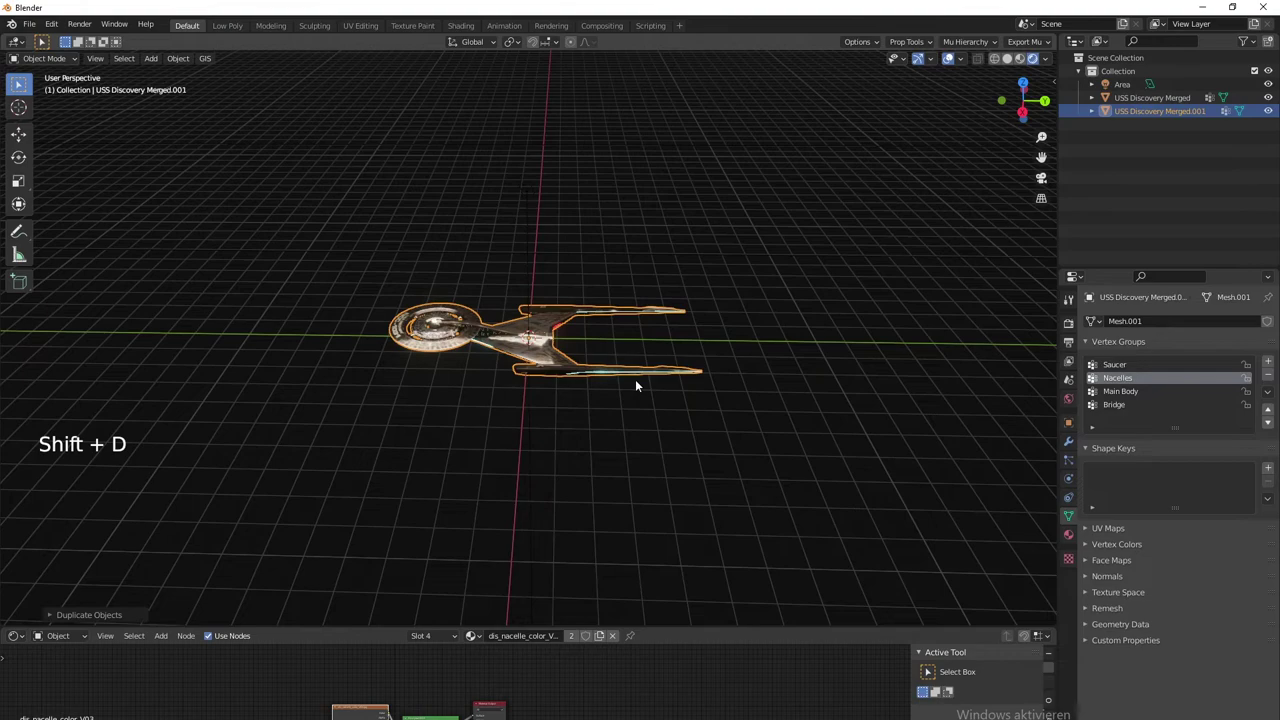
pyautogui.scroll(3)
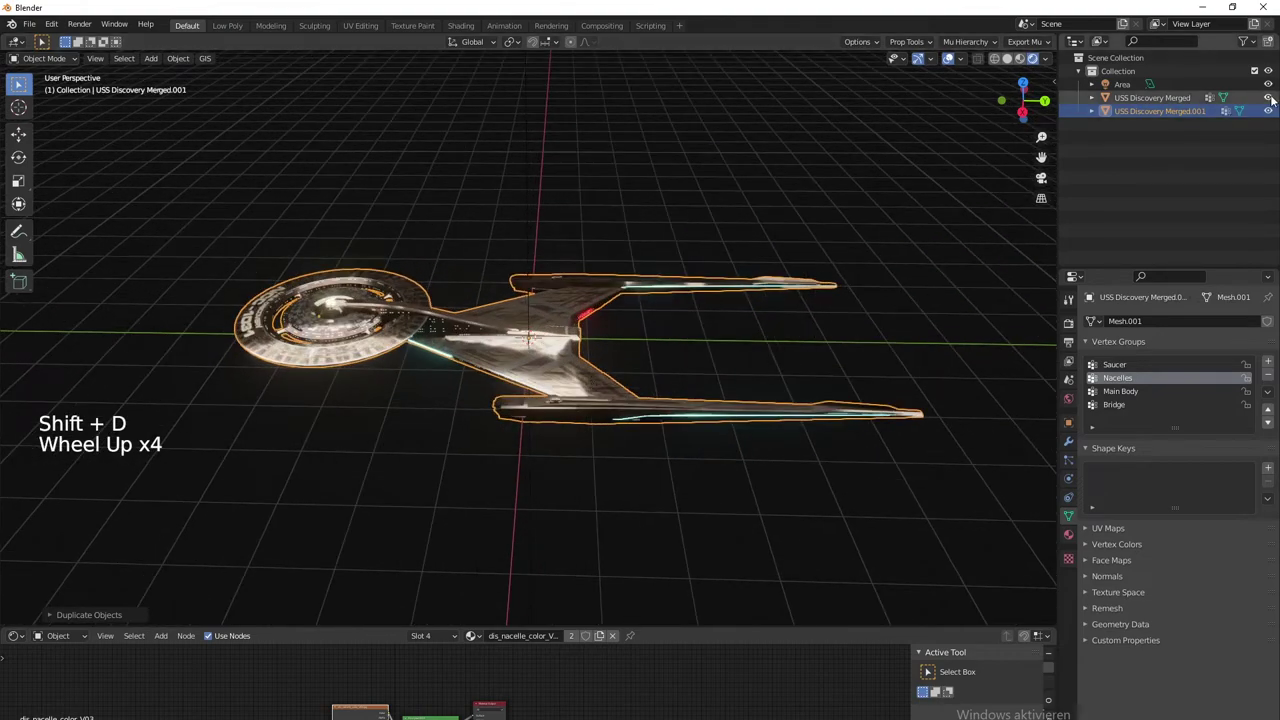
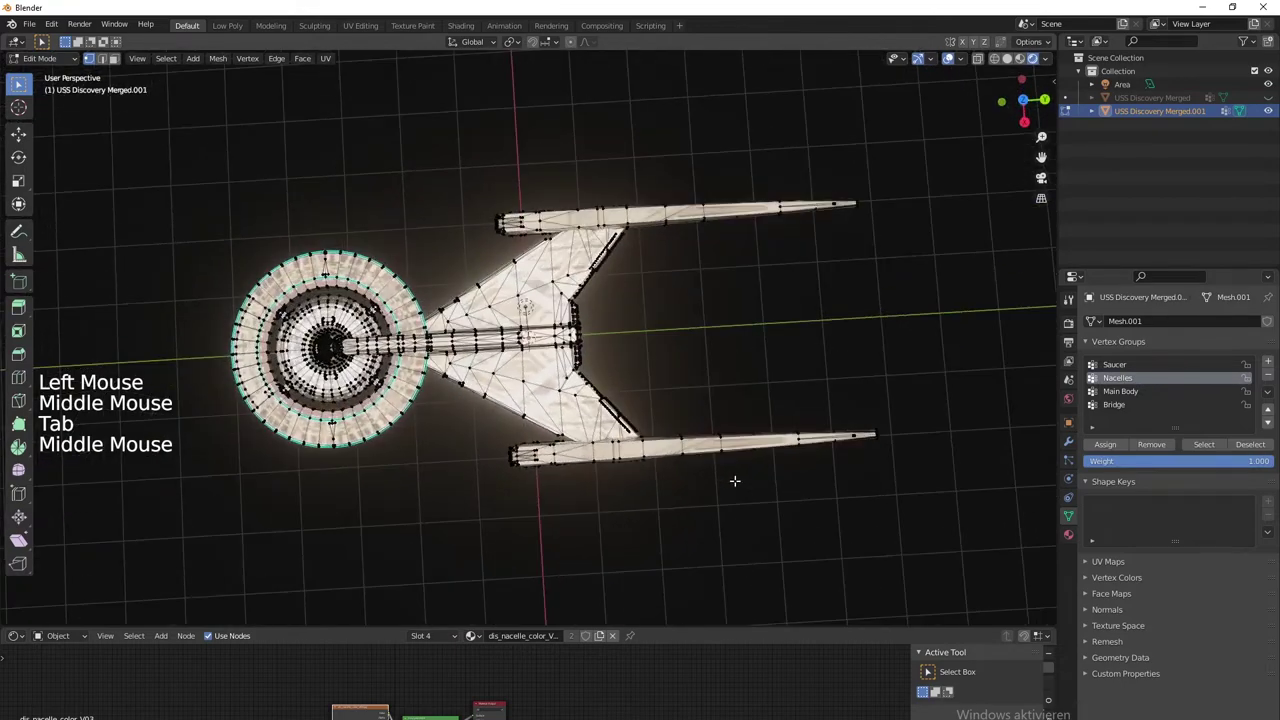
# Toggle Edit Mode on the copy and view the ship from behind and top-down
pyautogui.press('Tab')
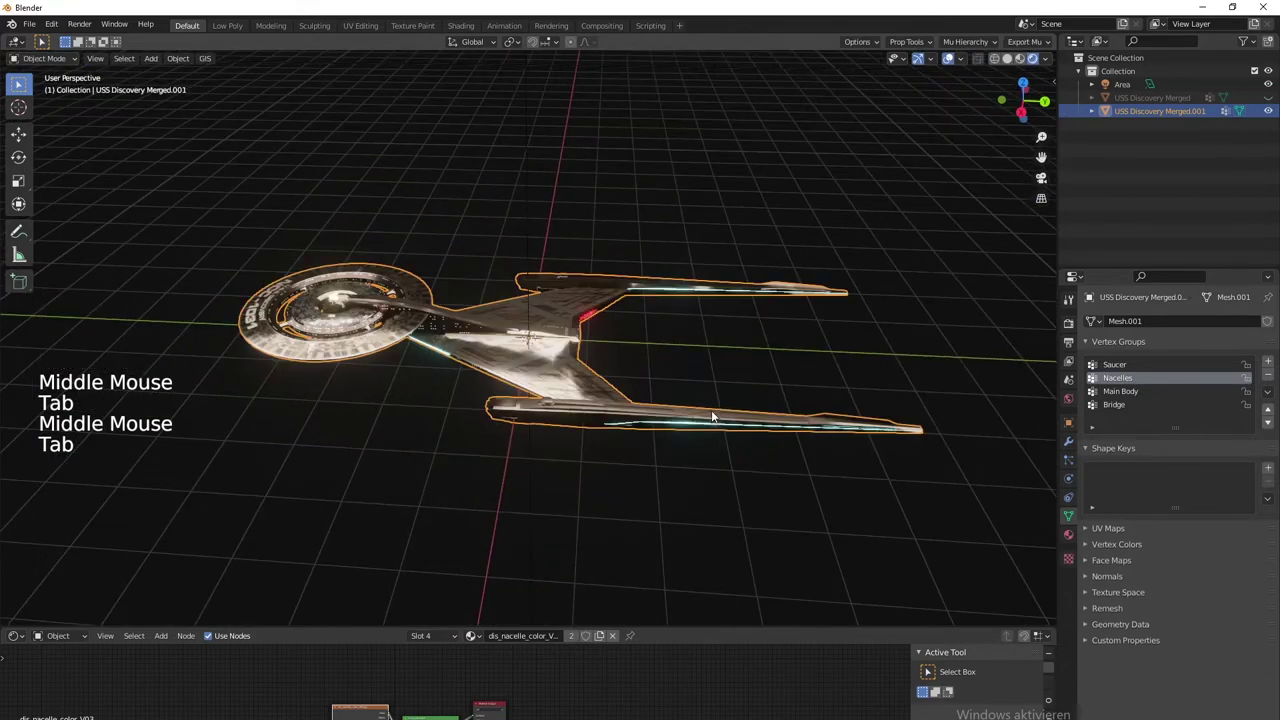
pyautogui.middleClick(600, 436)
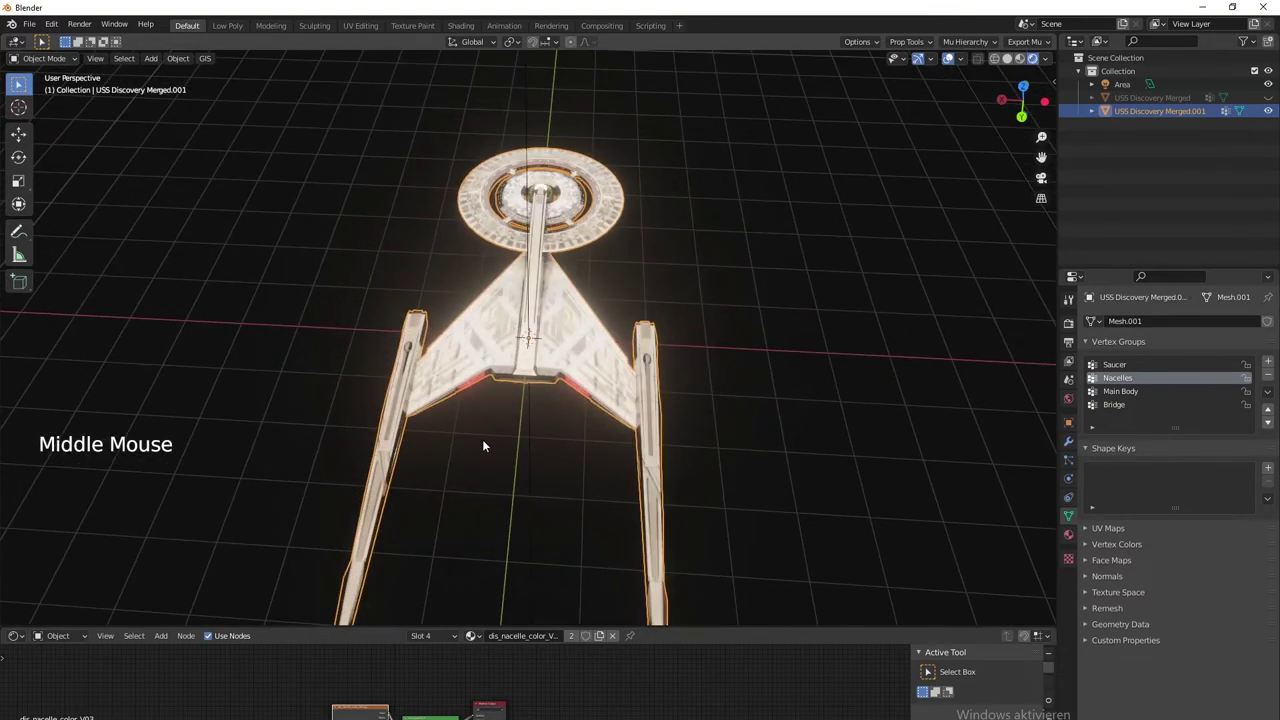
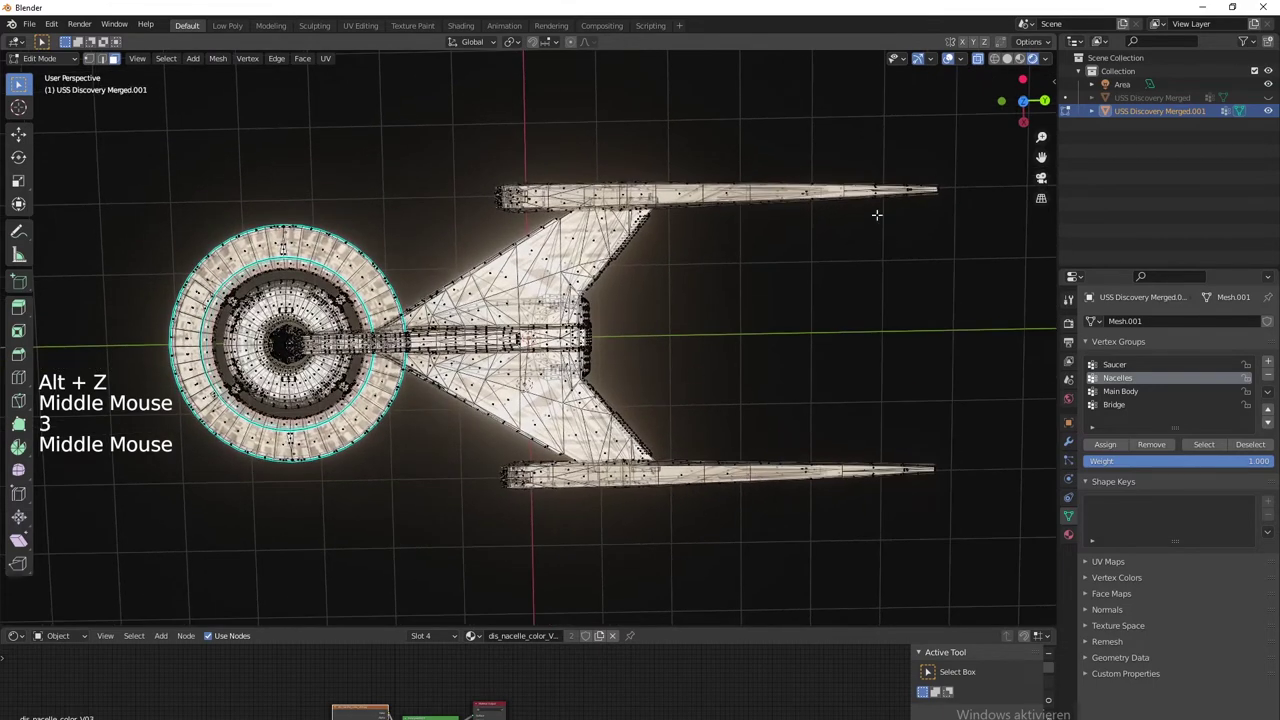
pyautogui.middleClick(524, 344)
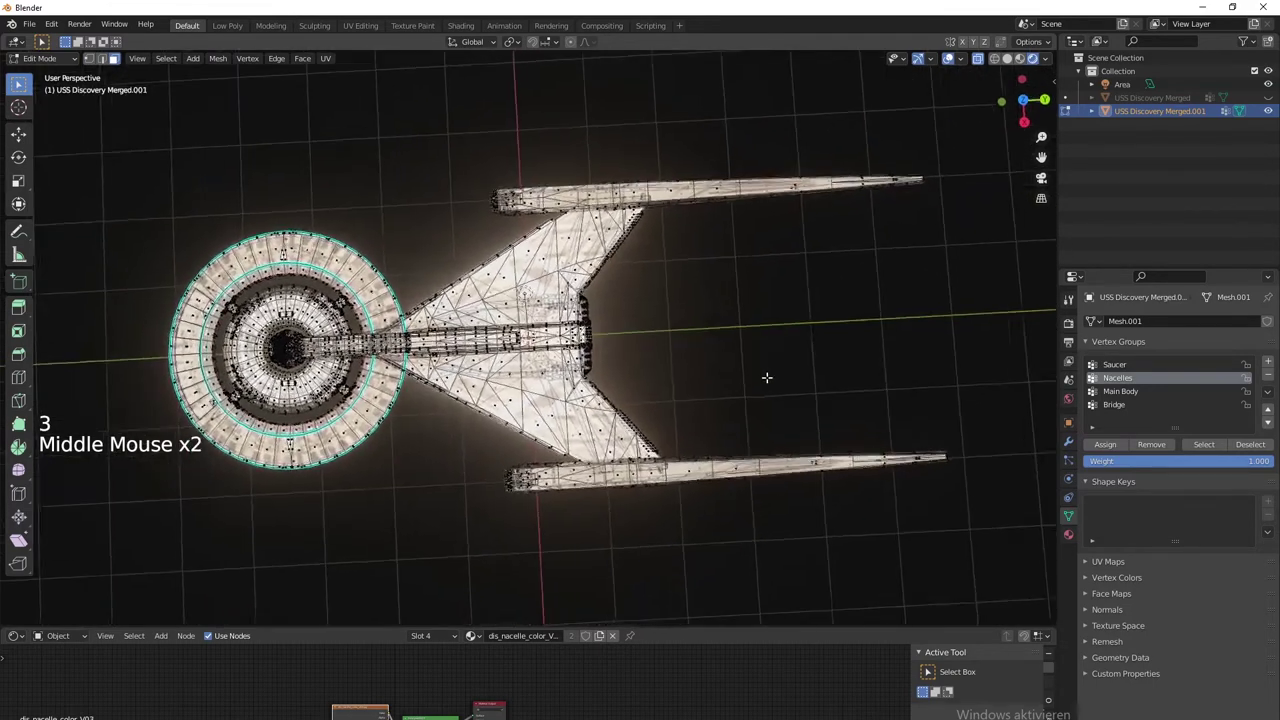
pyautogui.press('KP_7')
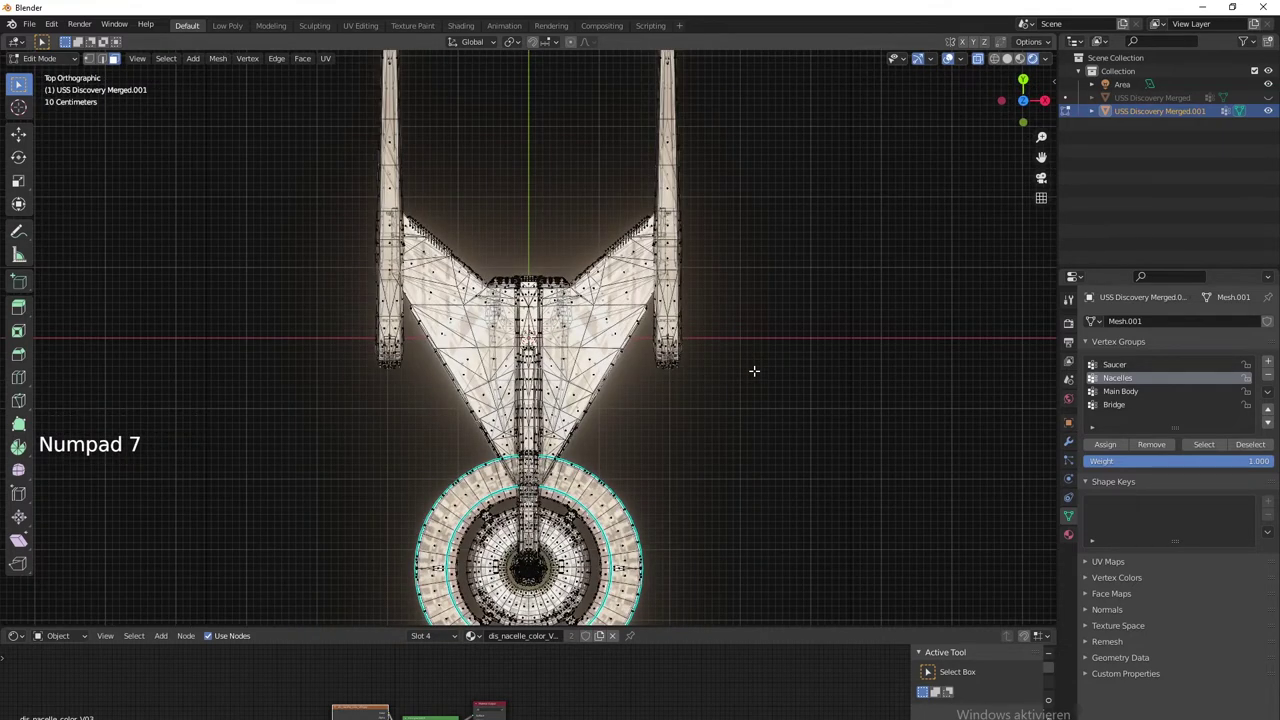
pyautogui.press('KP_6')
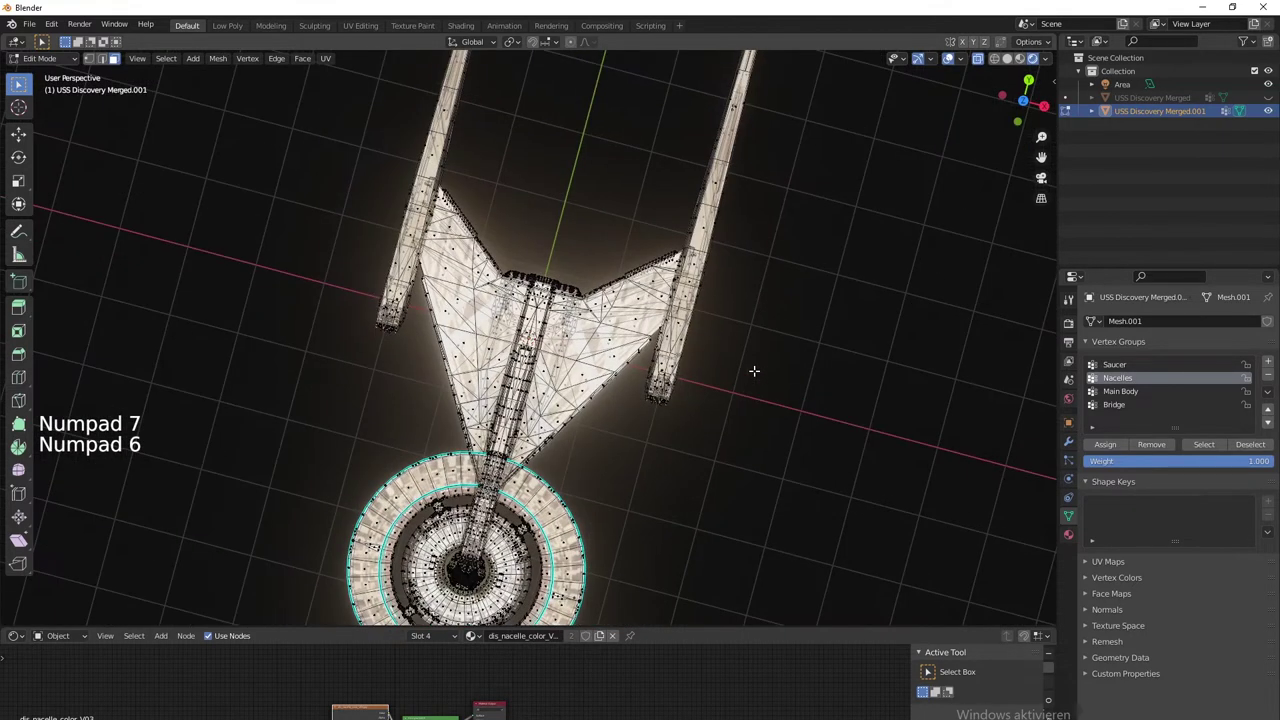
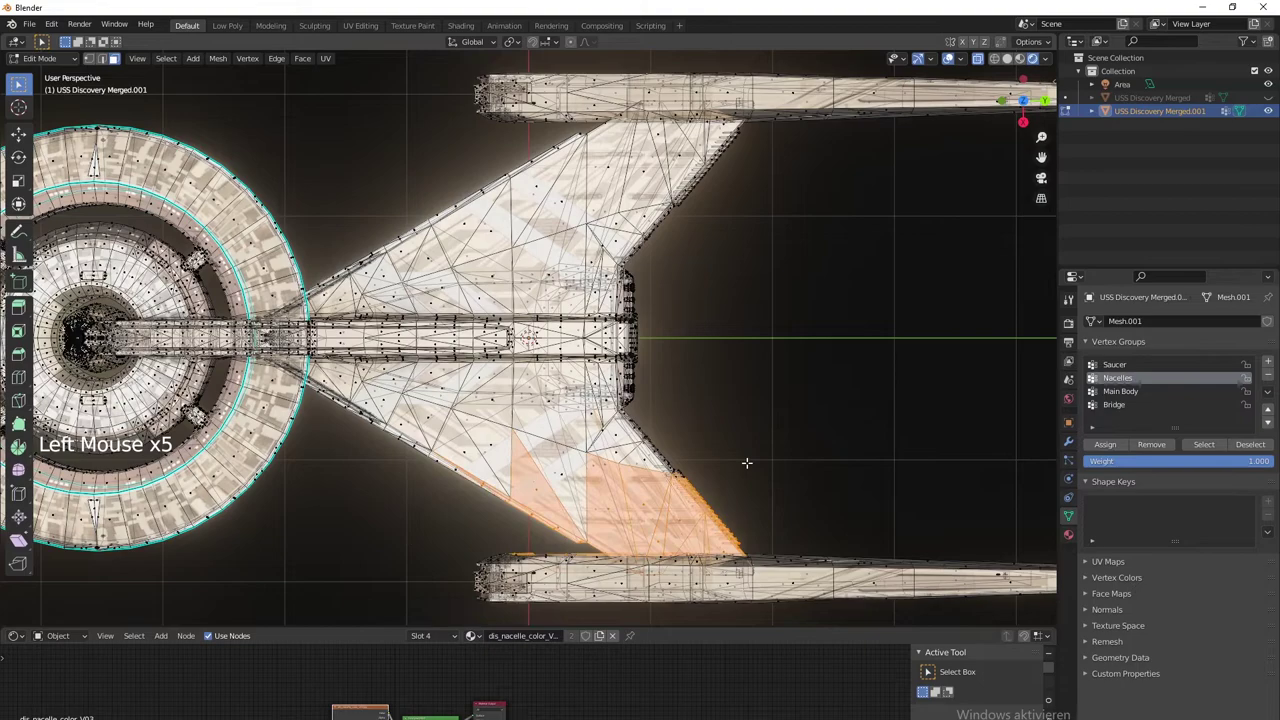
# Delete the selected wing patch and bring up delete choices for the next set of faces
pyautogui.press('Delete')
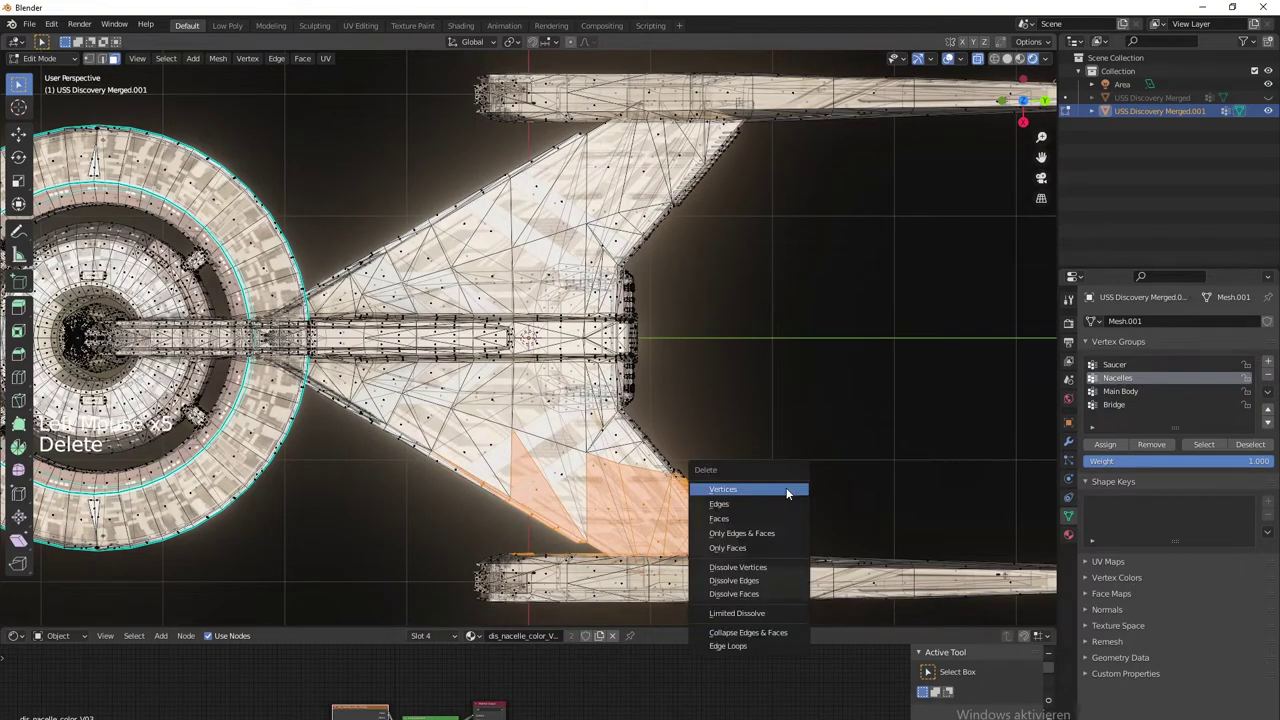
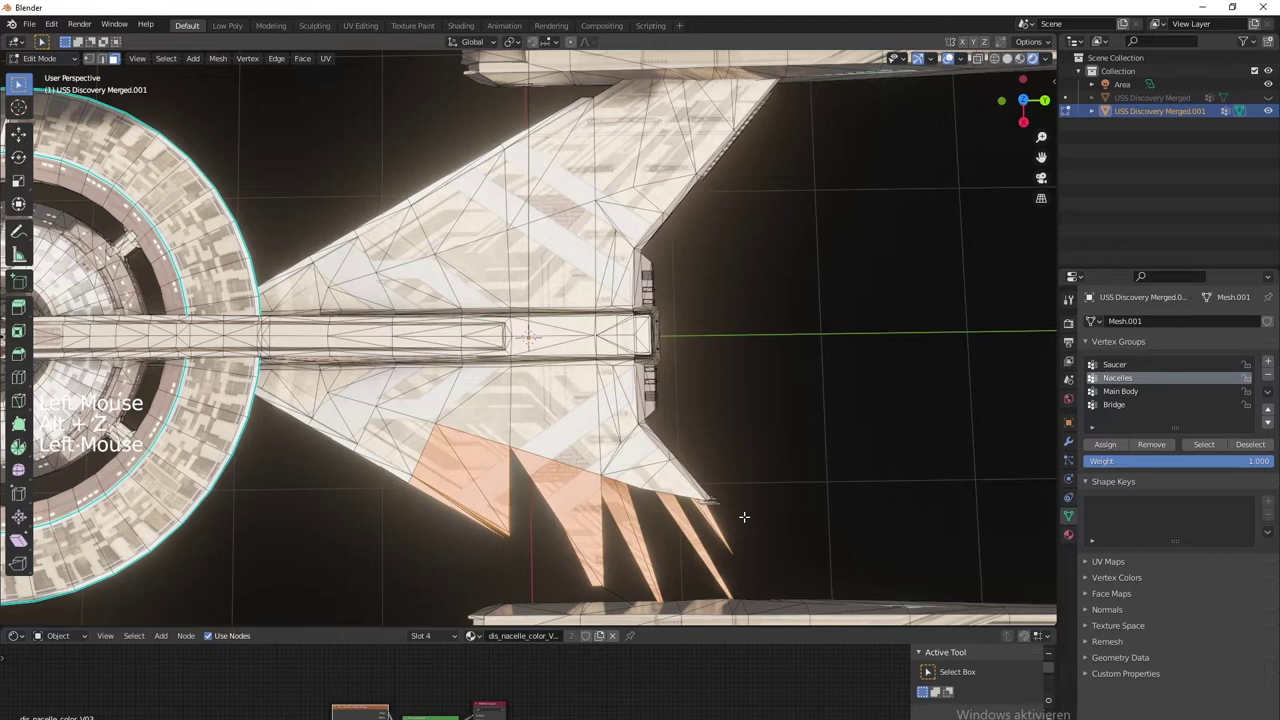
pyautogui.press('Delete')
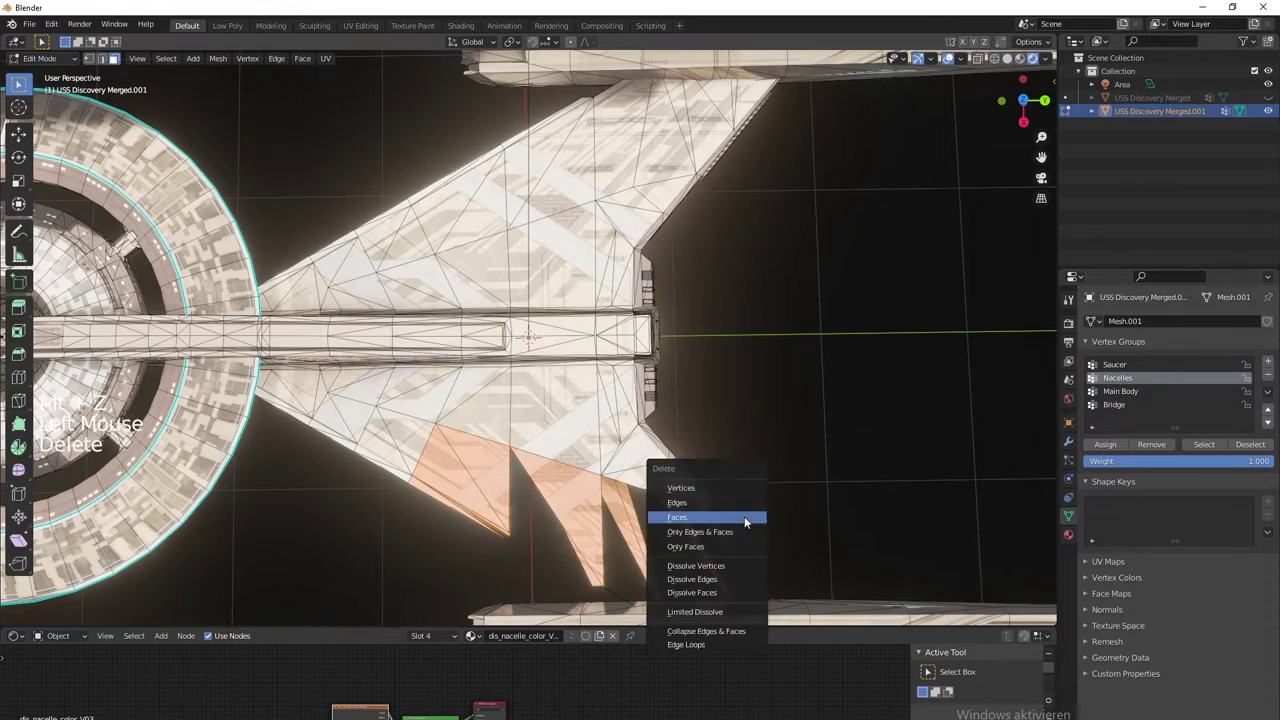
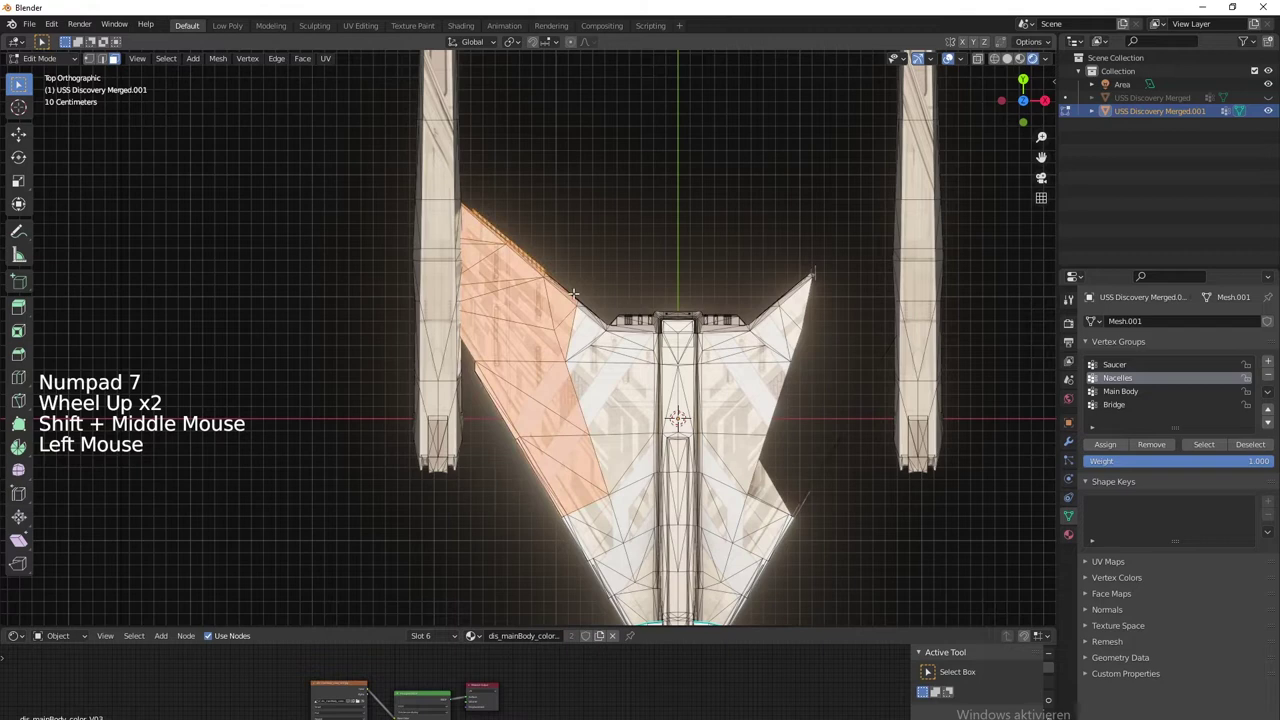
# Delete the selected wing faces, then select the left wing panel for deletion
pyautogui.press('Delete')
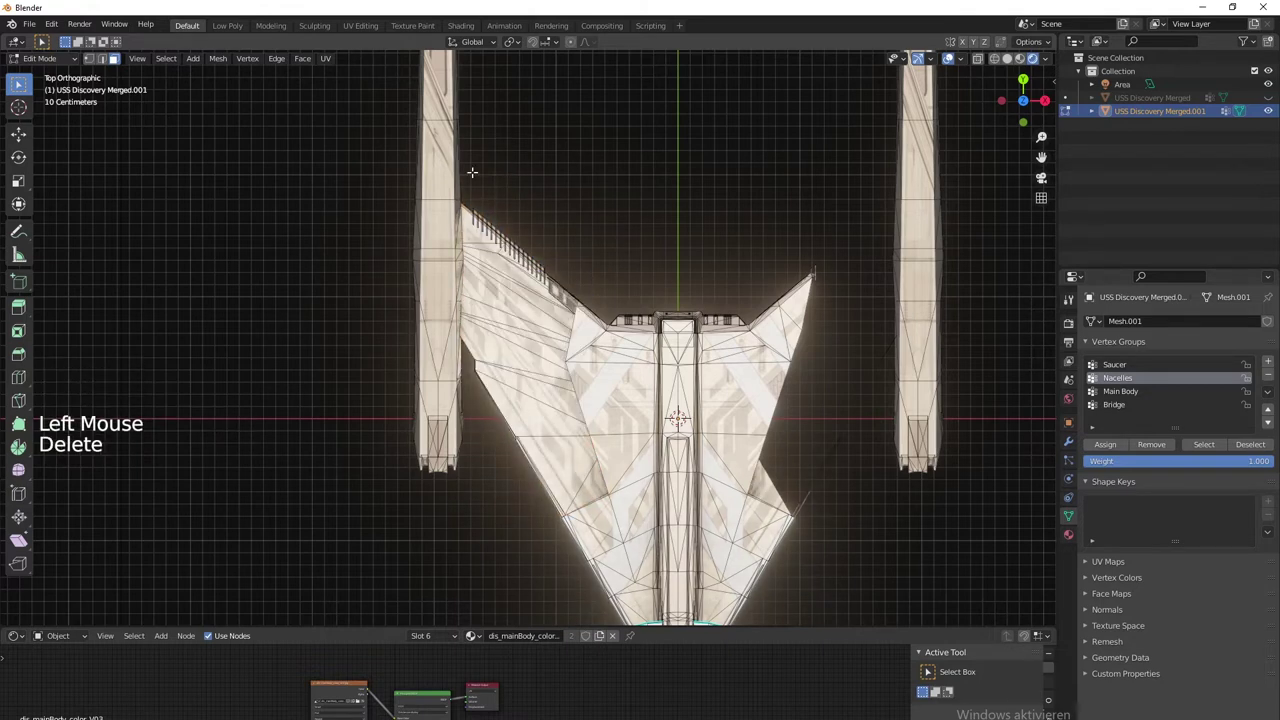
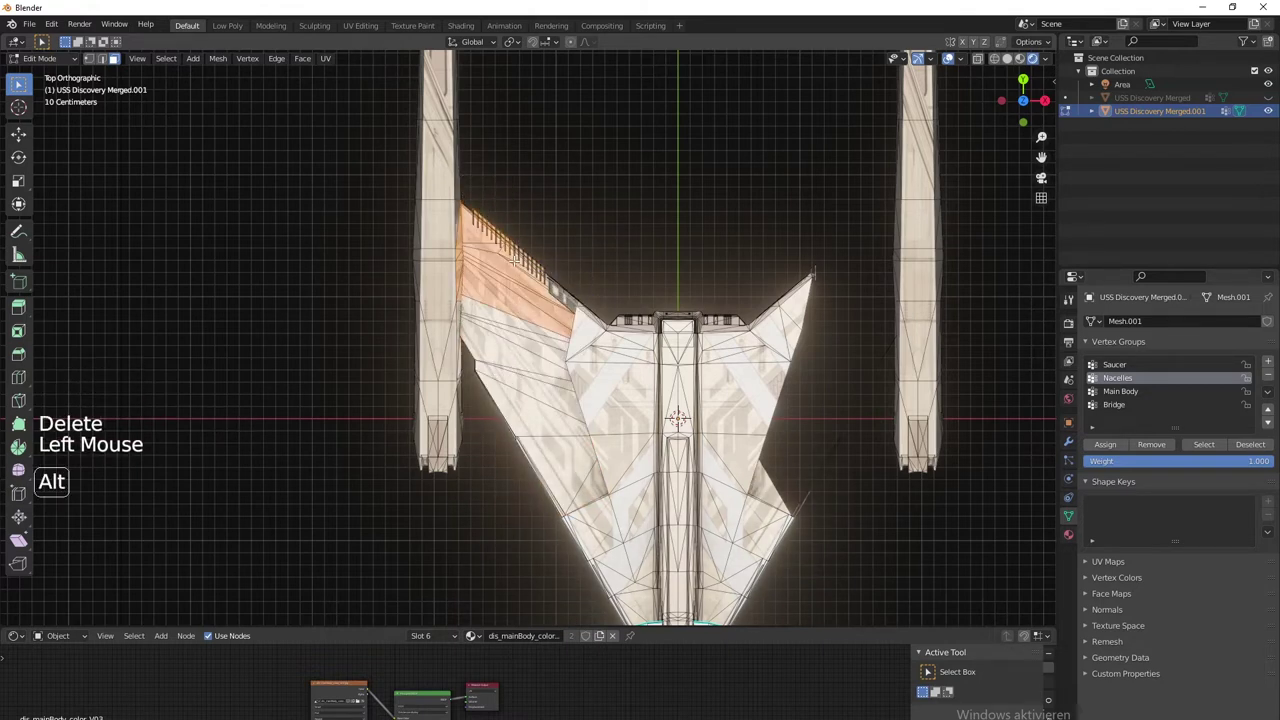
pyautogui.press('alt+z')
pyautogui.click(690, 595)
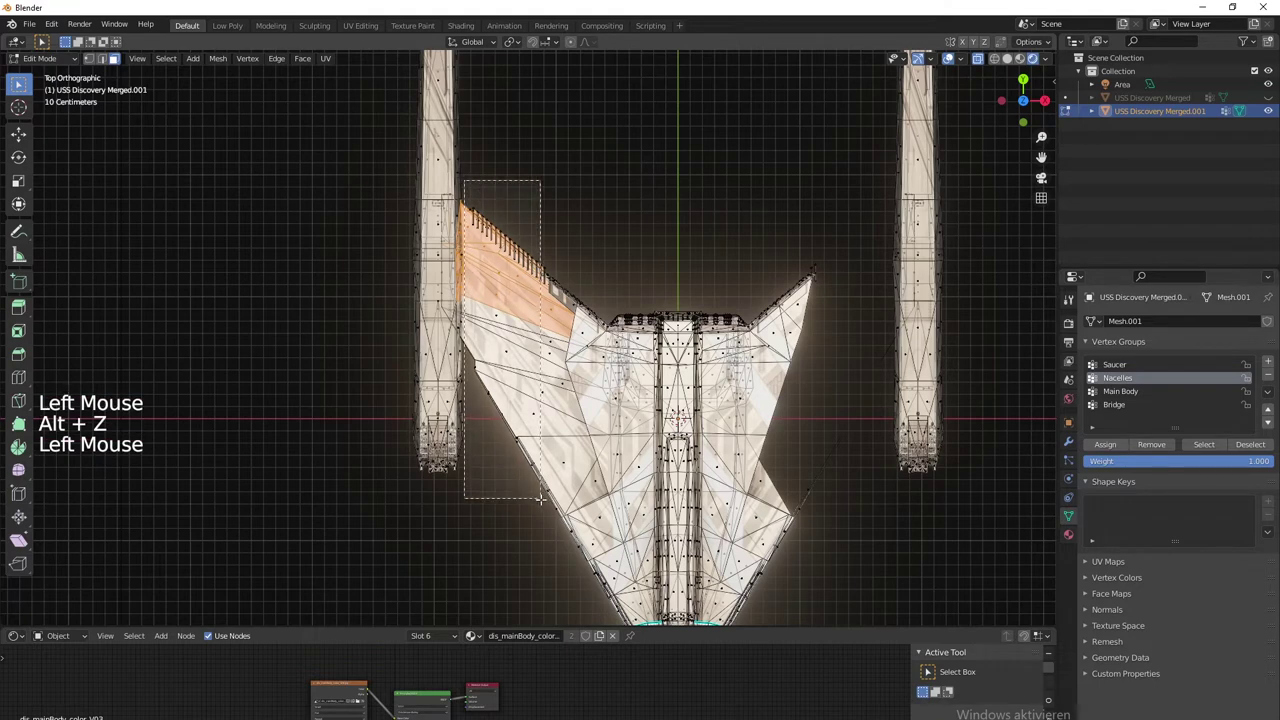
pyautogui.press('Delete')
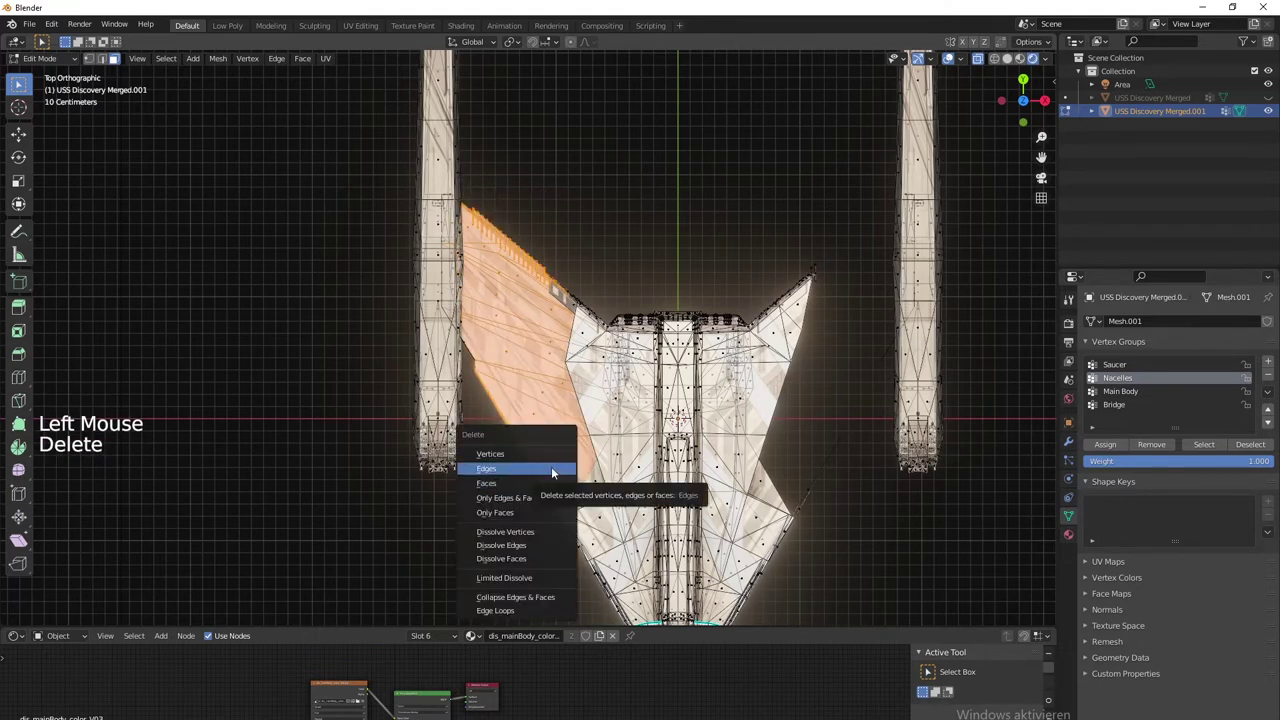
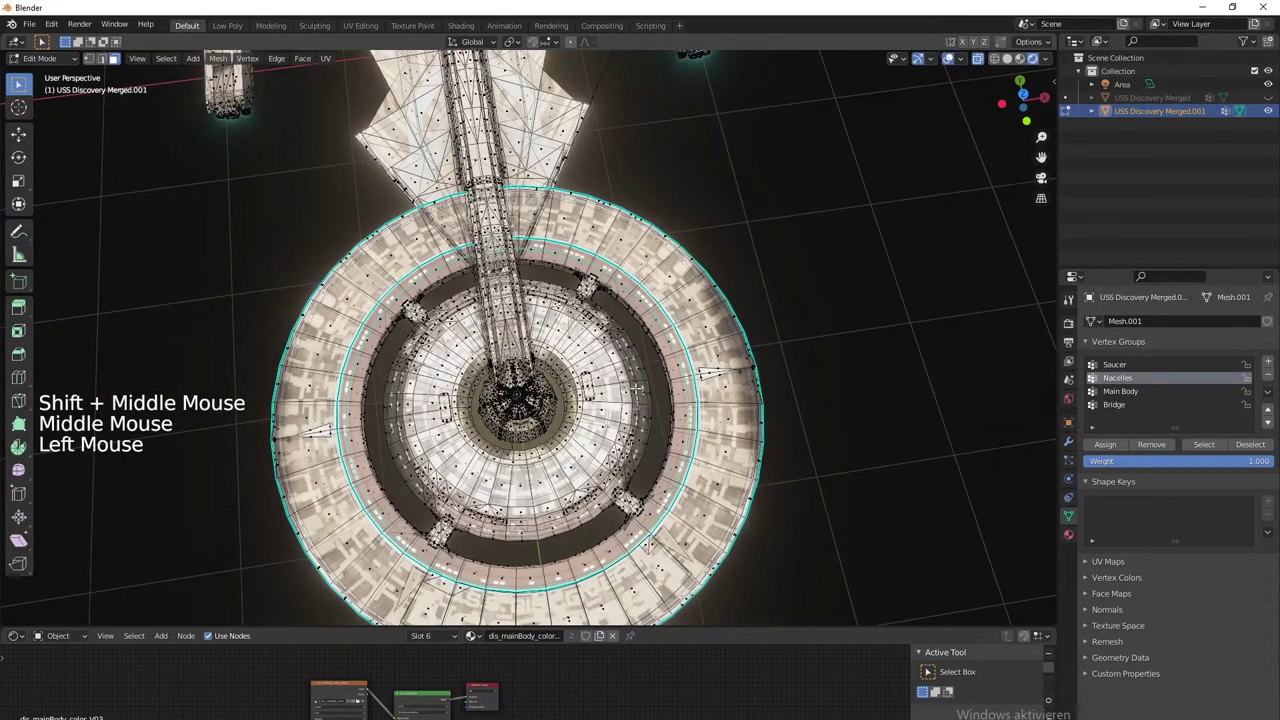
# Select everything linked to the inner saucer ring and delete it
pyautogui.press('ctrl+l')
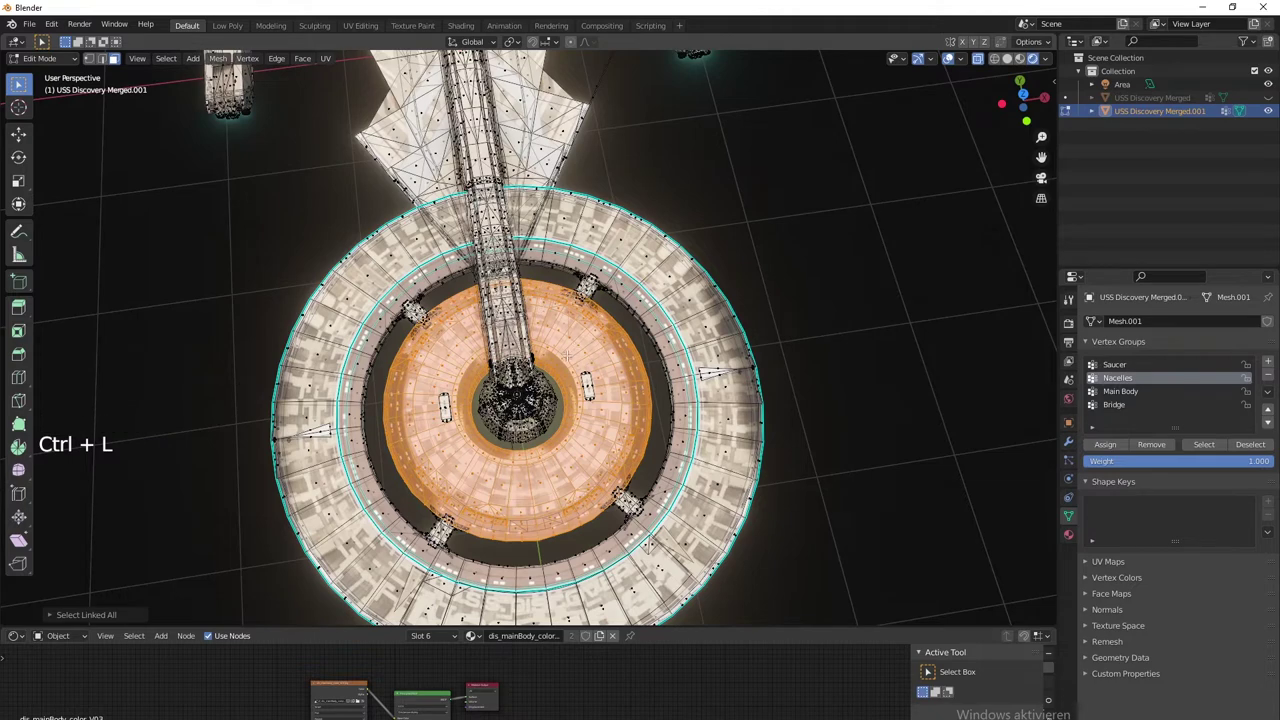
pyautogui.press('Delete')
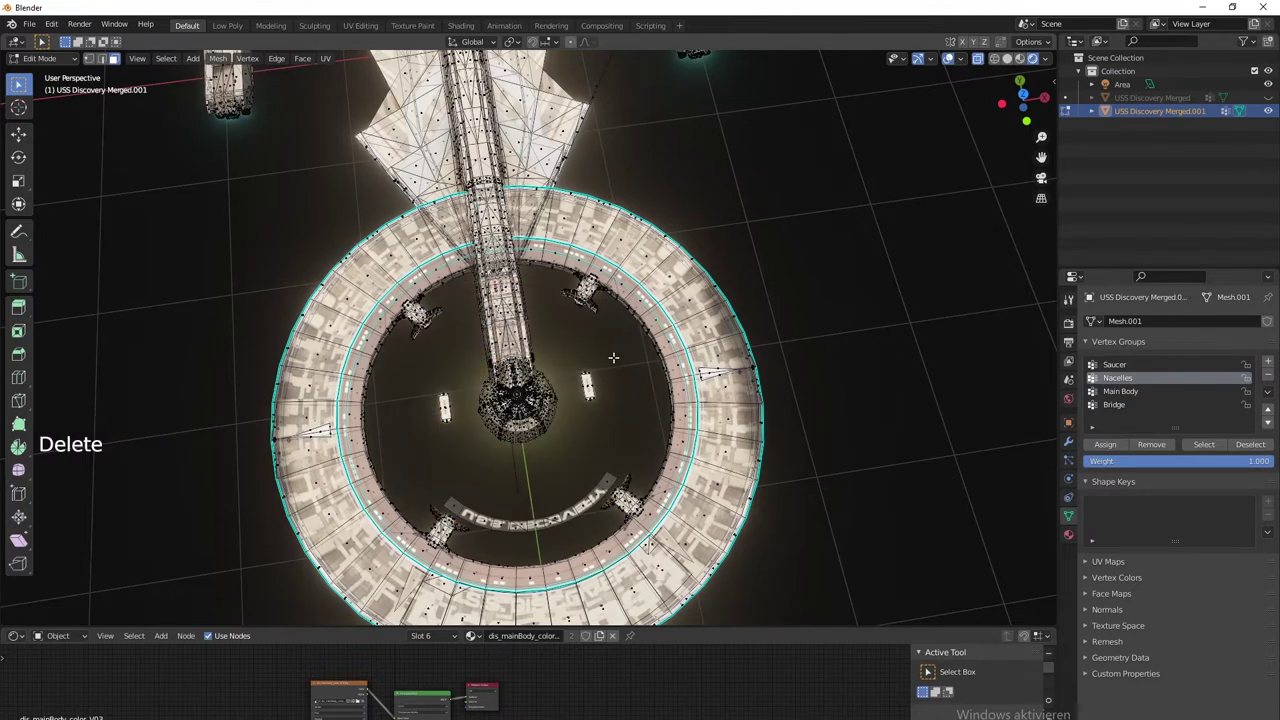
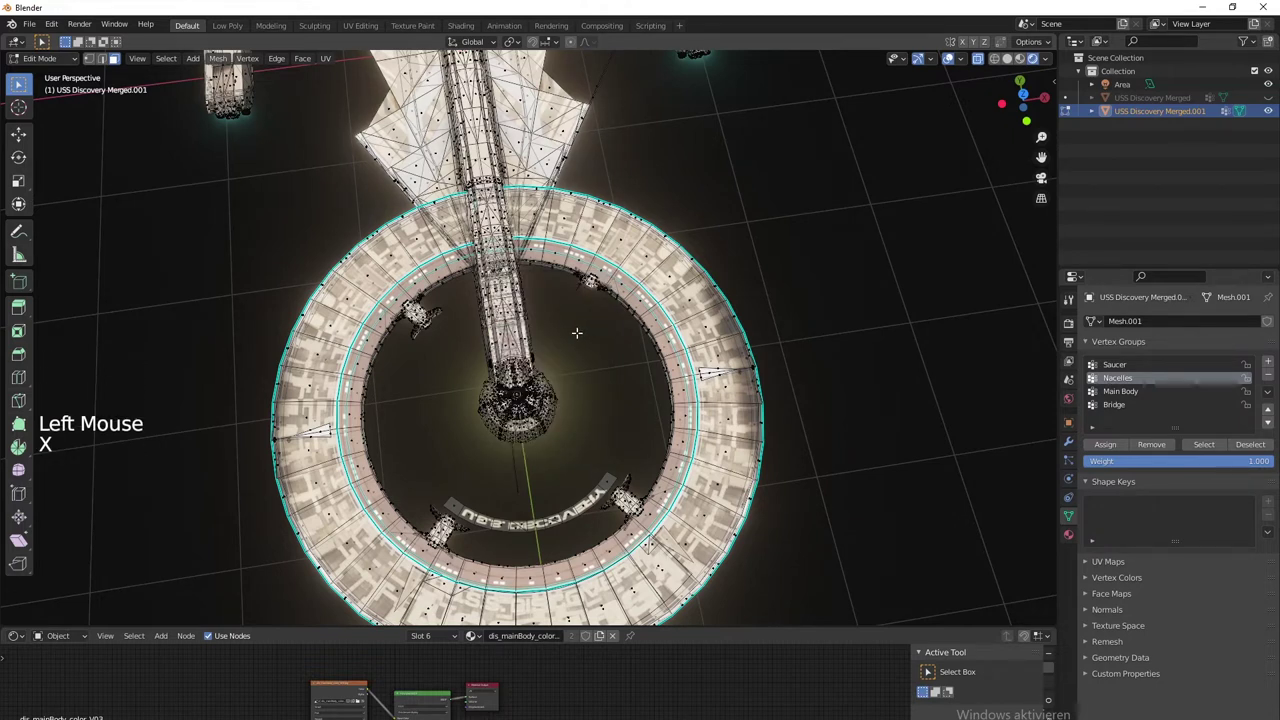
# Circle-select the saucer's insignia lettering and fittings and bring up delete choices
pyautogui.press('w')
pyautogui.press('w')
pyautogui.press('w')
pyautogui.press('w')
pyautogui.press('w')
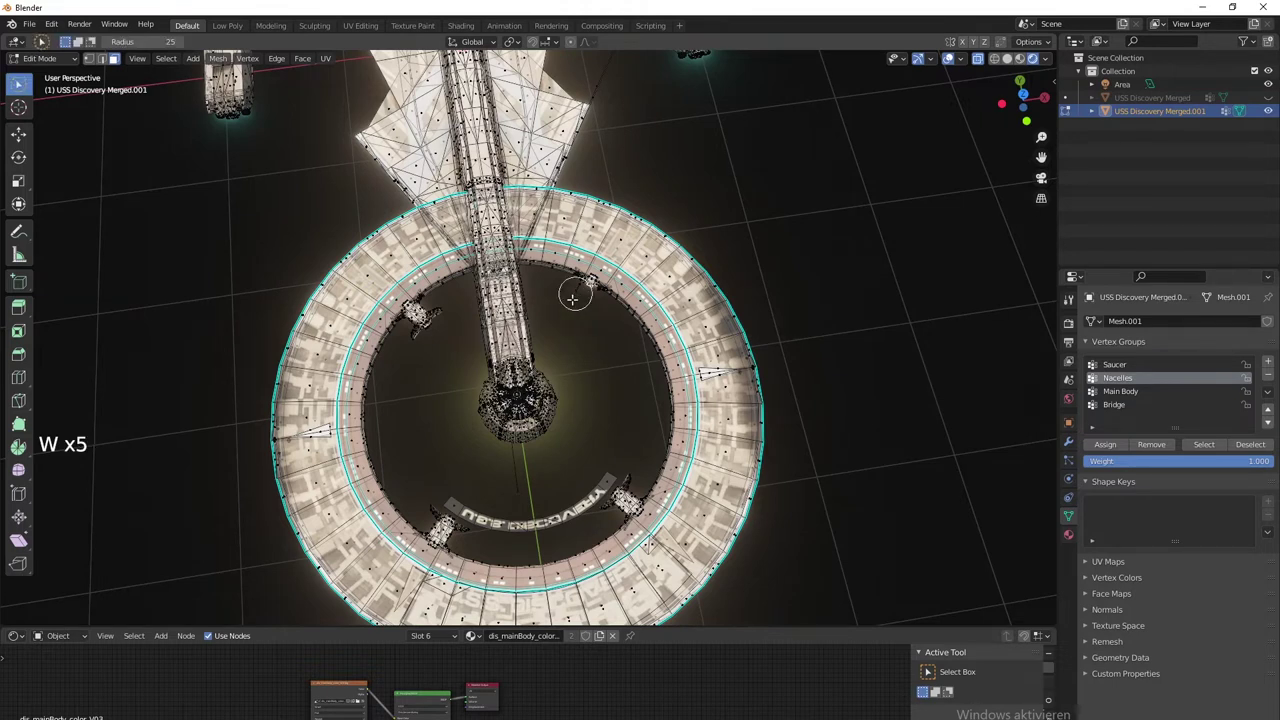
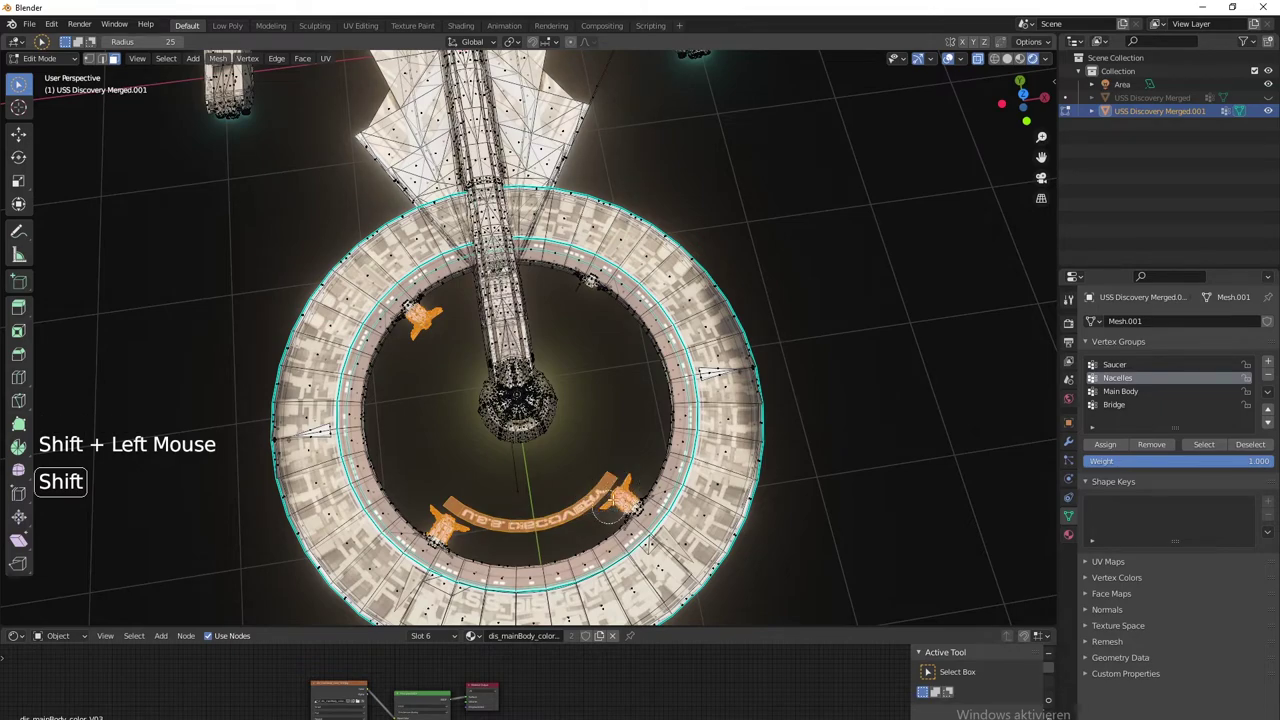
pyautogui.press('Delete')
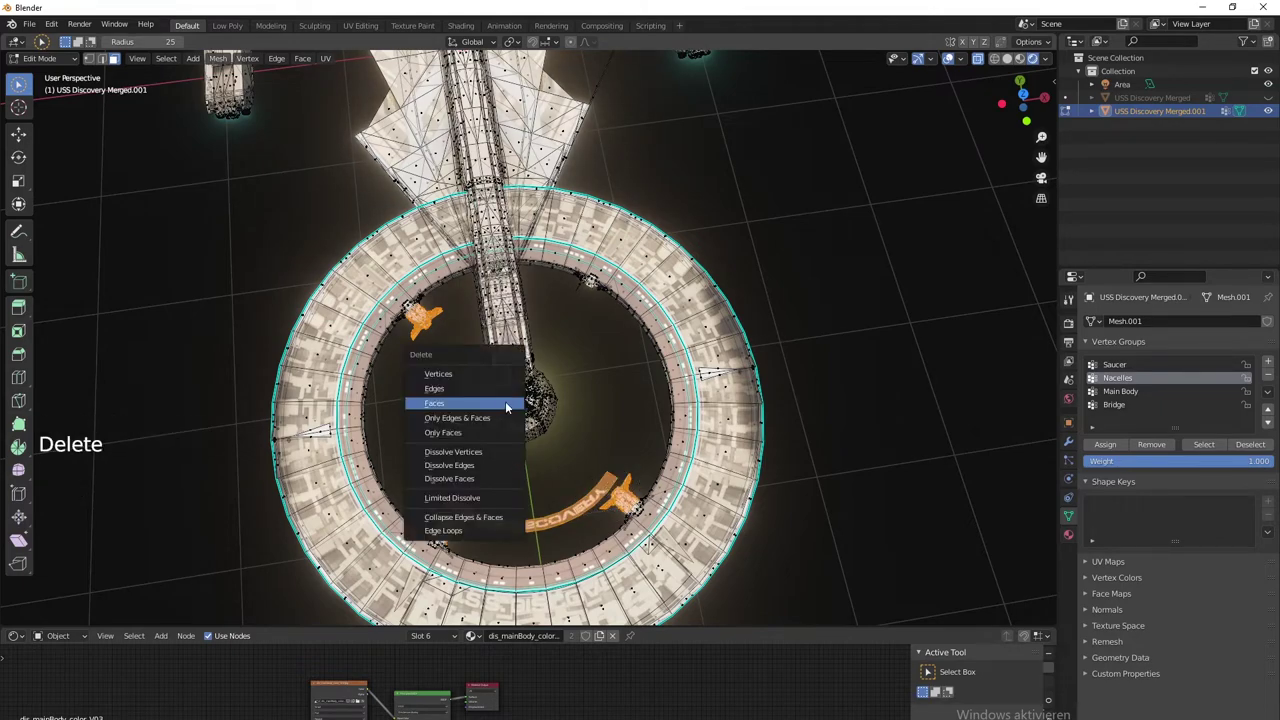
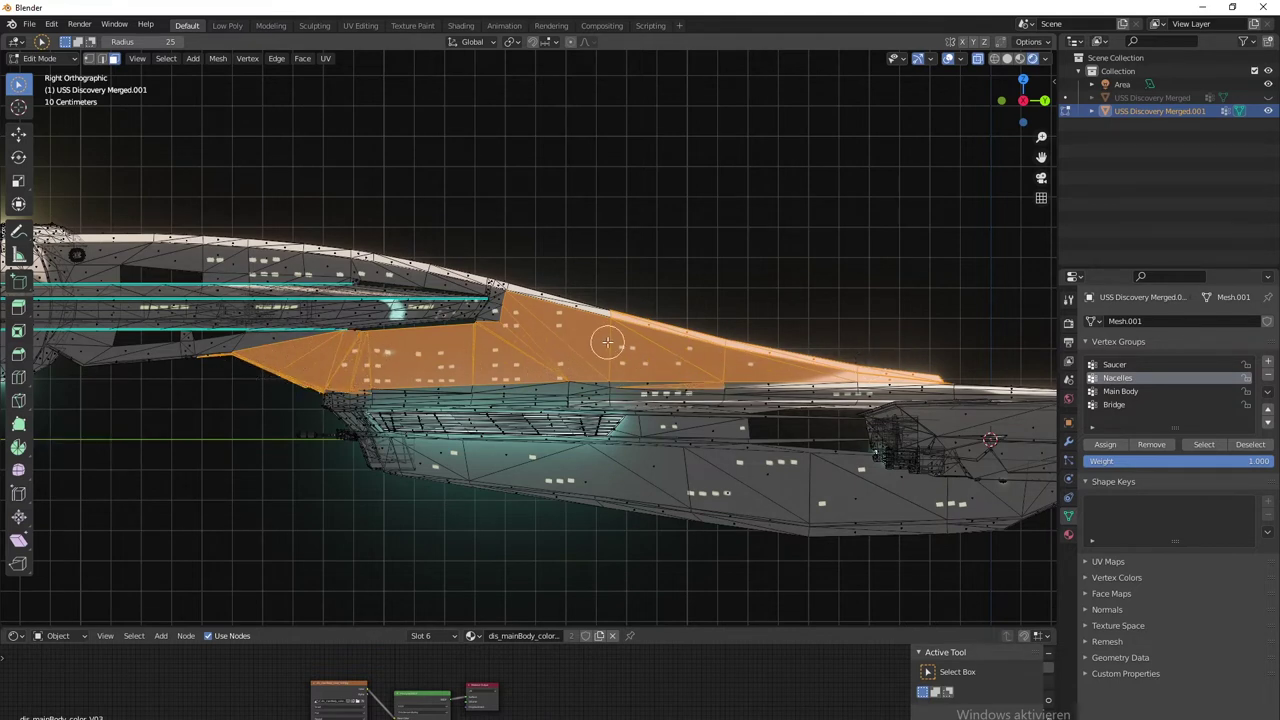
# Delete the selected top faces of the upper nacelle
pyautogui.press('Delete')
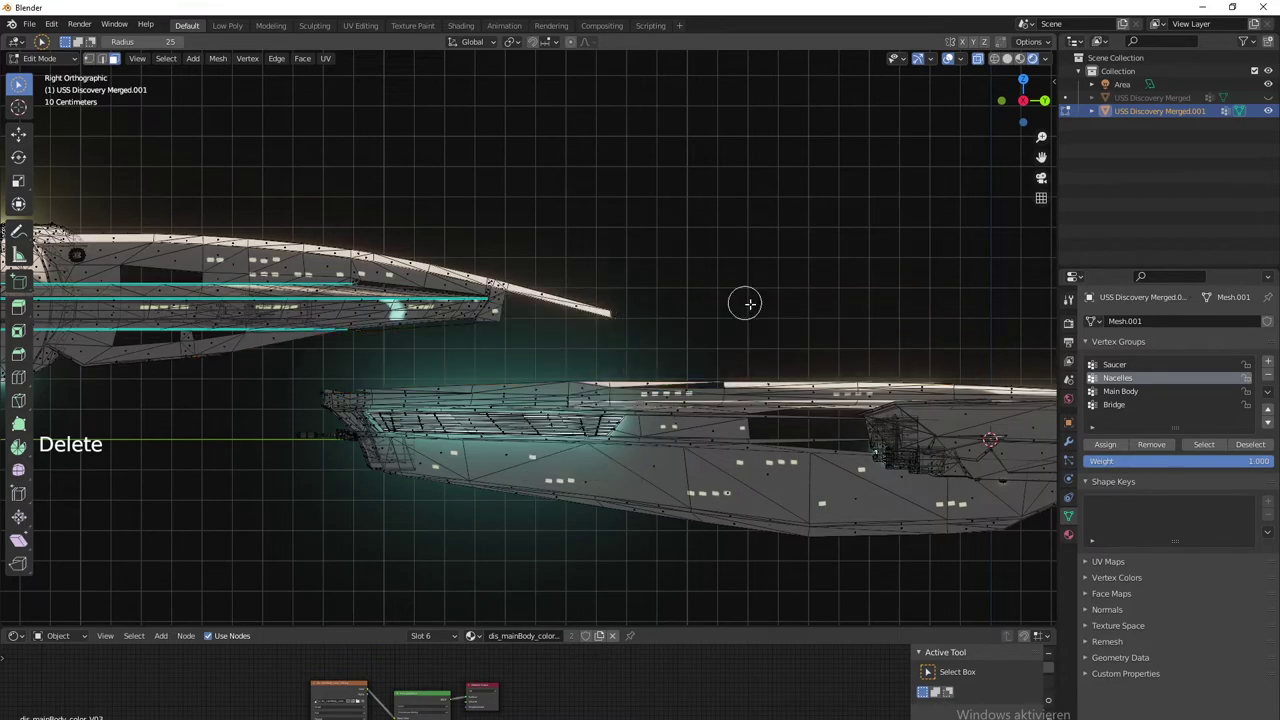
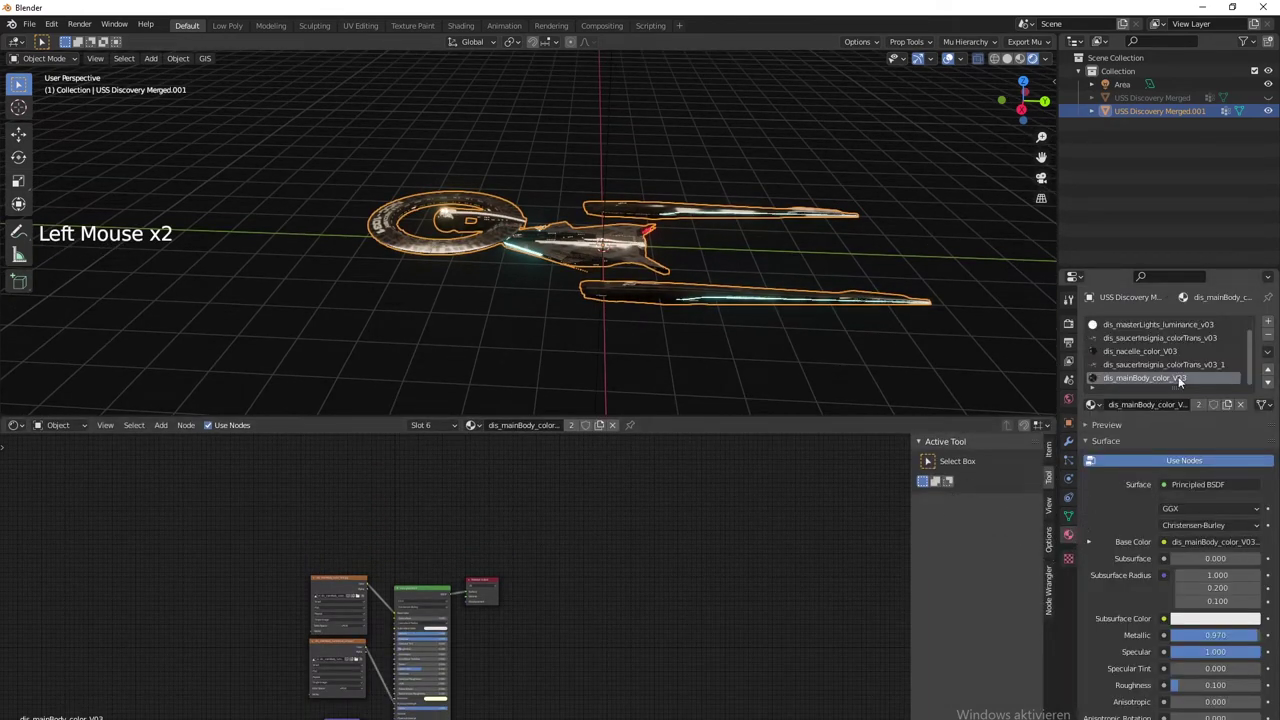
# Remove every material slot from the copied ship, leaving it plain white
pyautogui.click(1203, 334)
pyautogui.click(1275, 341)
pyautogui.click(1275, 341)
pyautogui.click(1275, 341)
pyautogui.doubleClick(1275, 341)
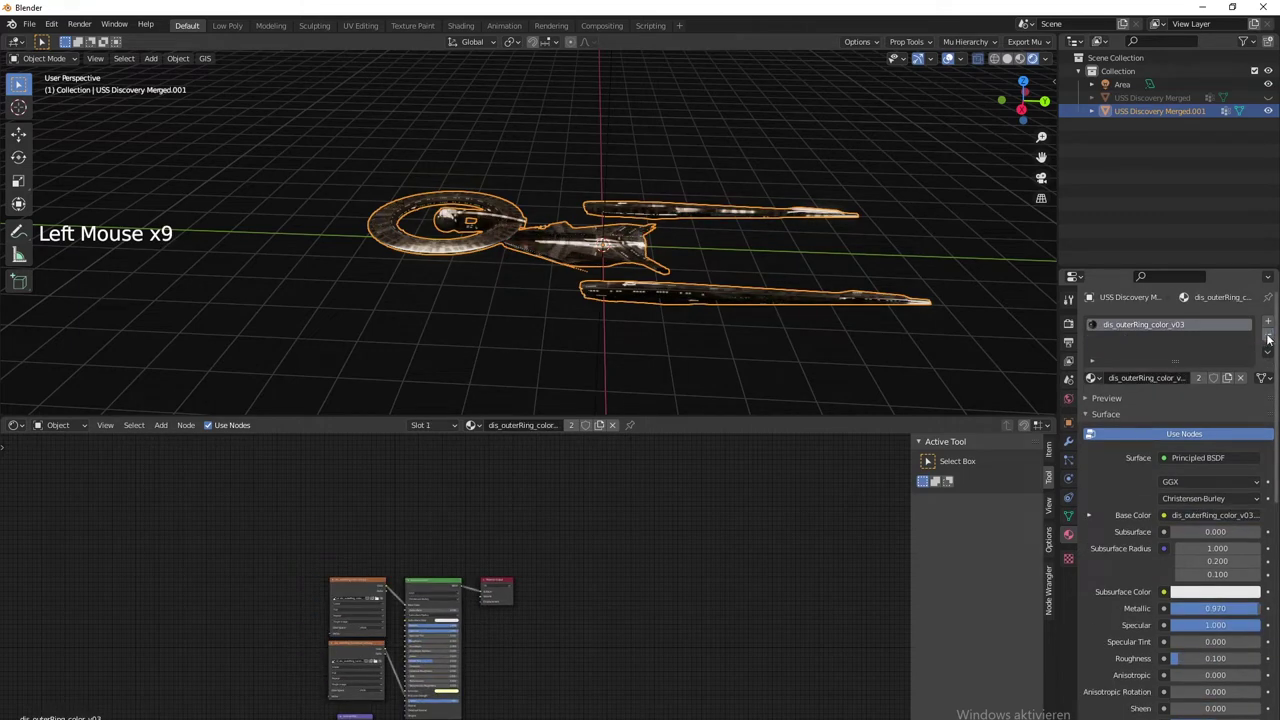
pyautogui.click(1272, 341)
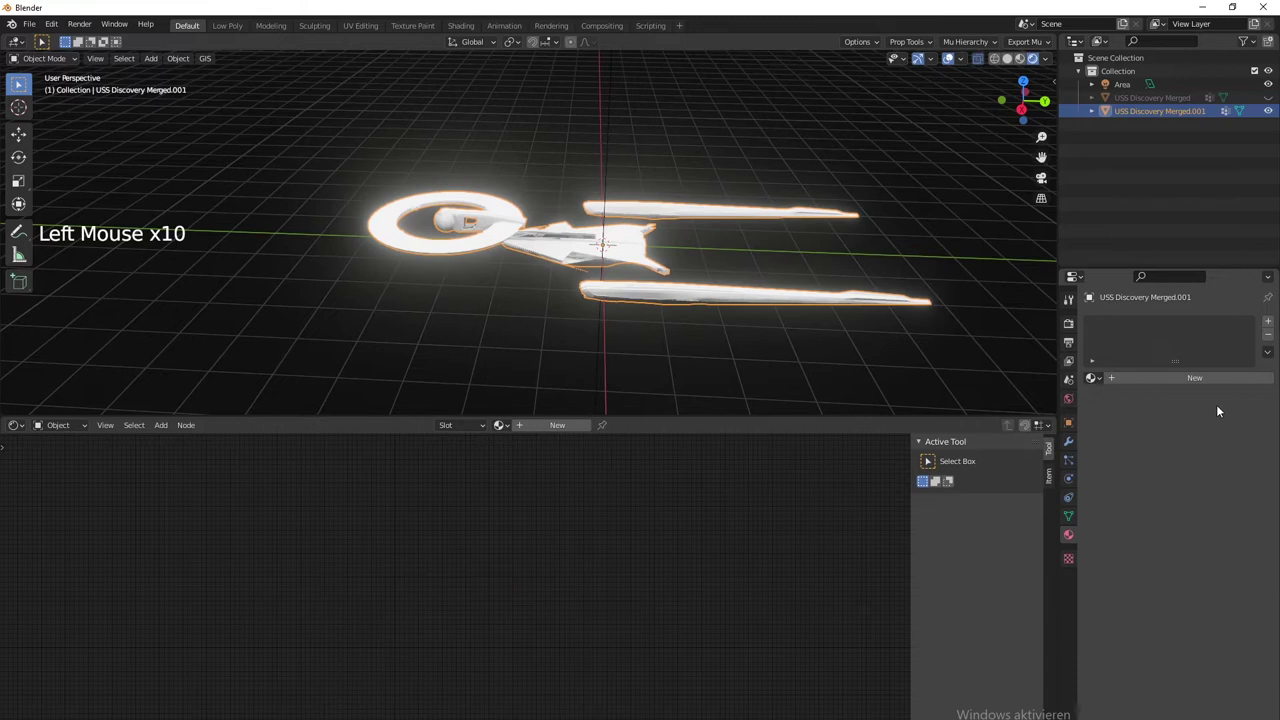
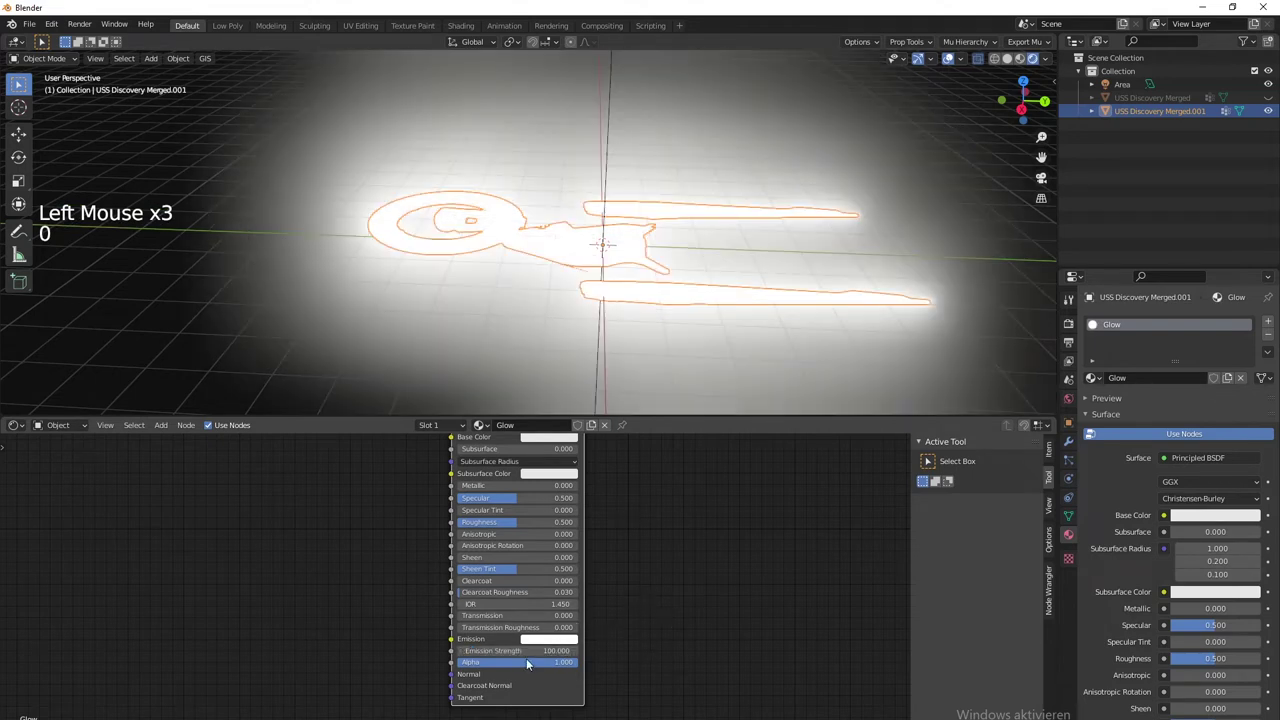
# Pick a blue emission colour for Glow and toggle bloom in the render settings
pyautogui.click(551, 646)
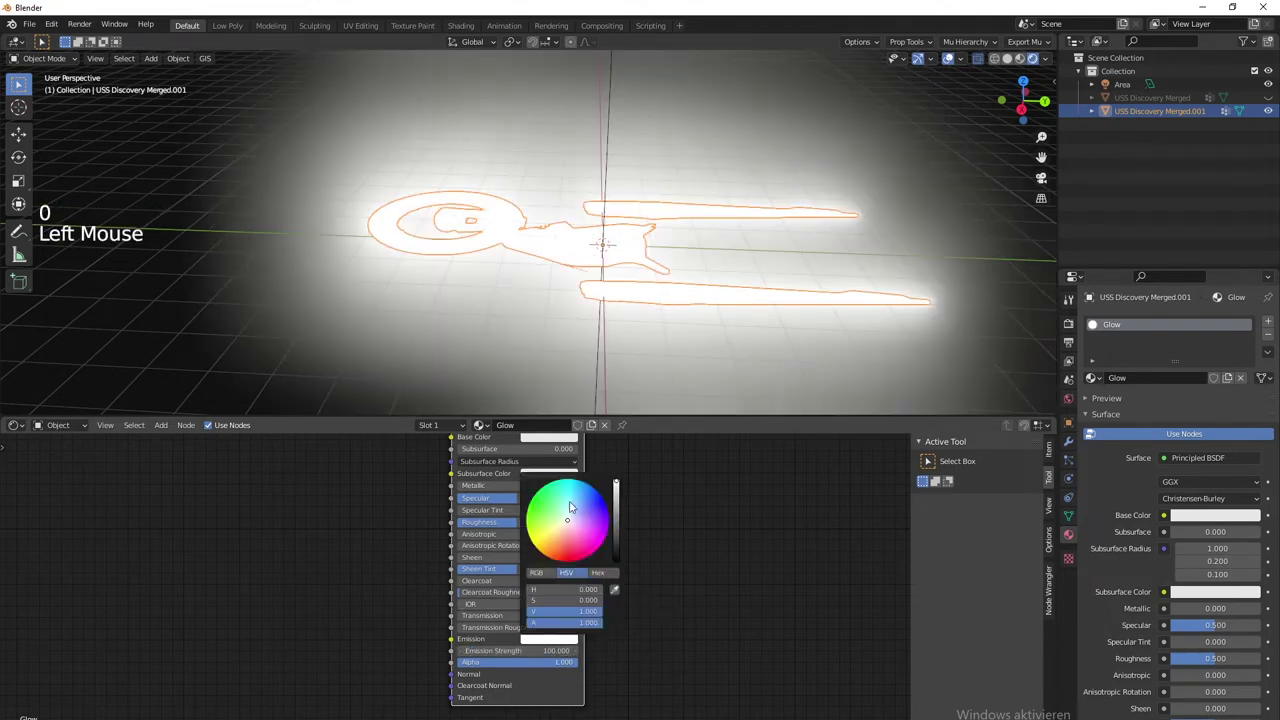
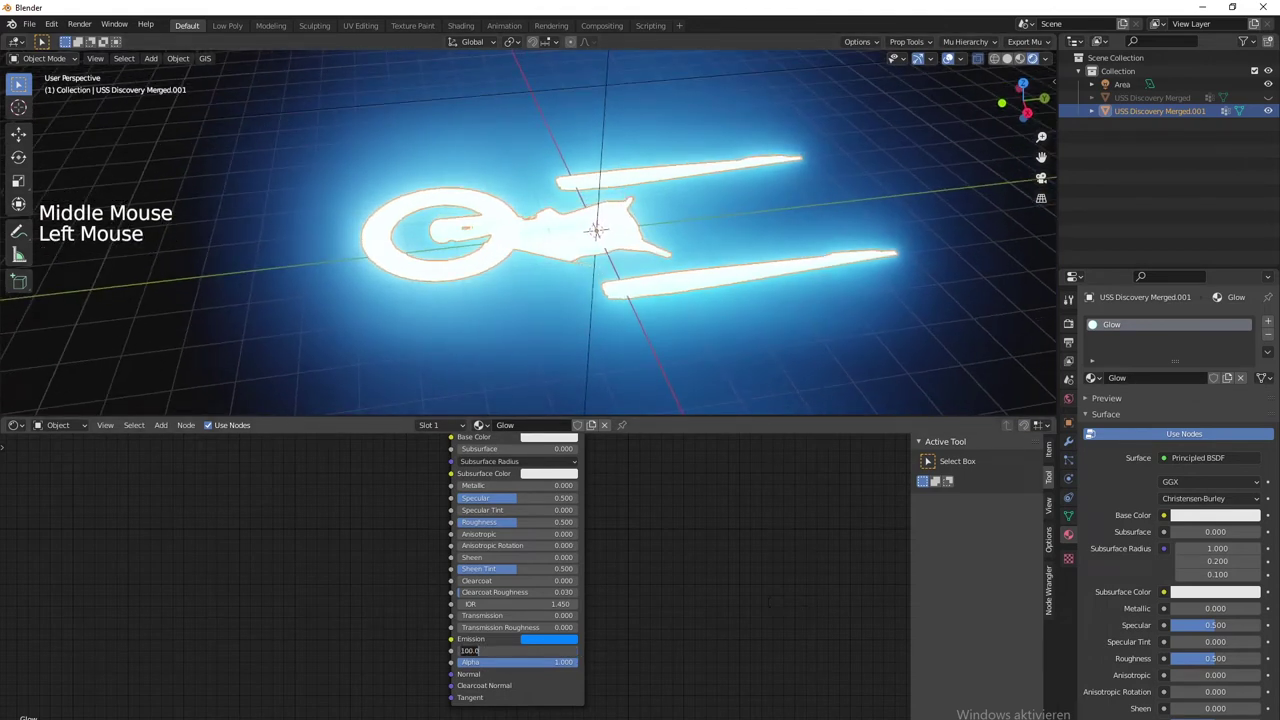
pyautogui.middleClick(735, 257)
pyautogui.click(1075, 331)
pyautogui.click(1104, 448)
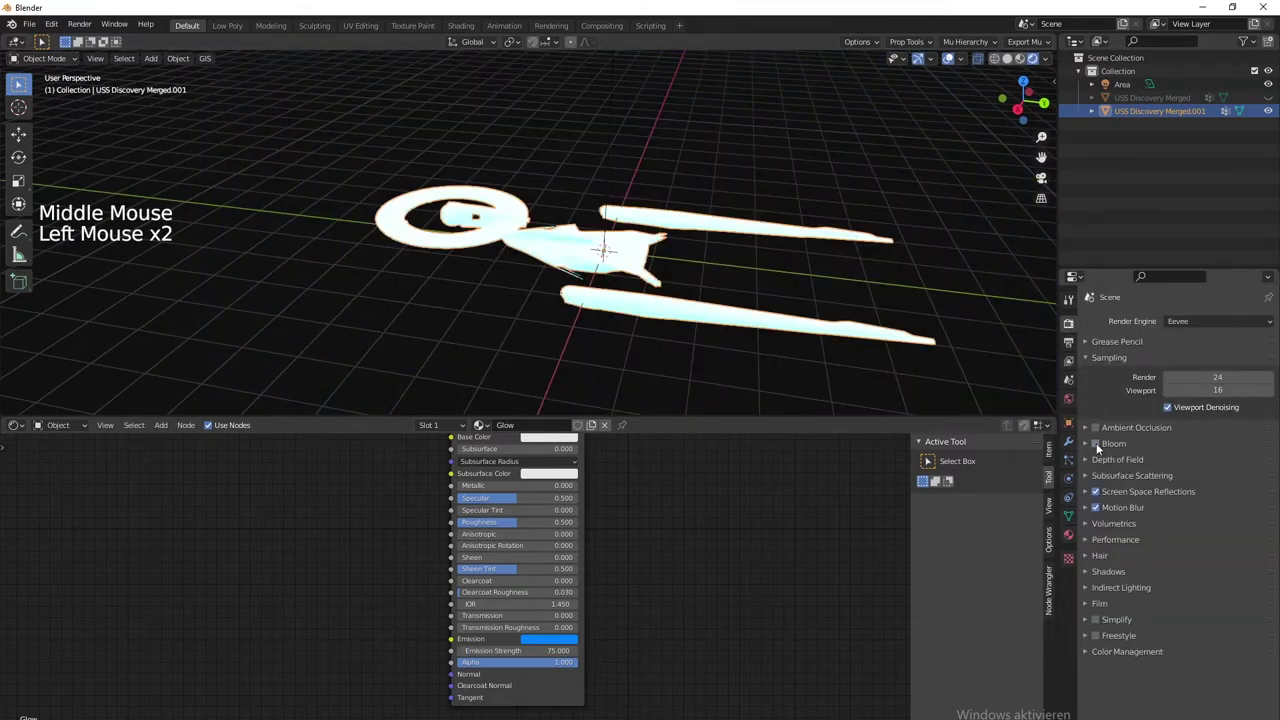
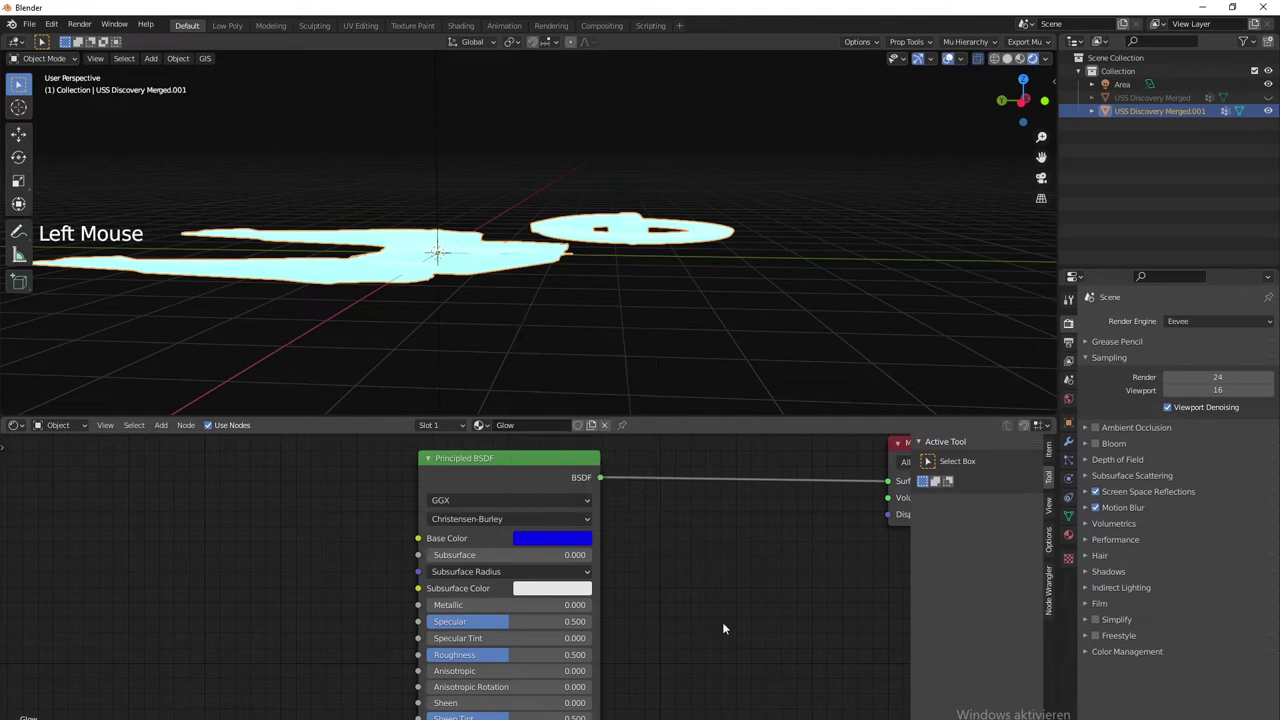
# Brighten the Glow base colour to light blue and switch bloom back on, checking the halo from several angles
pyautogui.click(757, 638)
pyautogui.click(598, 540)
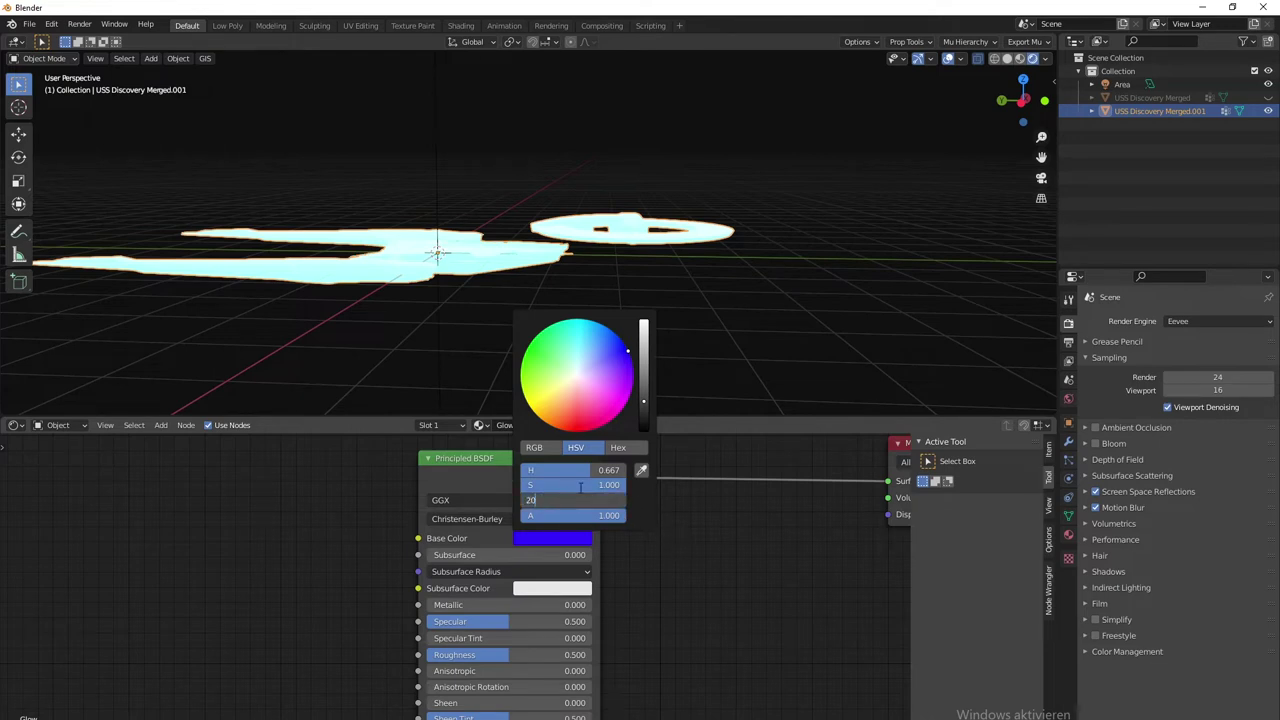
pyautogui.middleClick(631, 261)
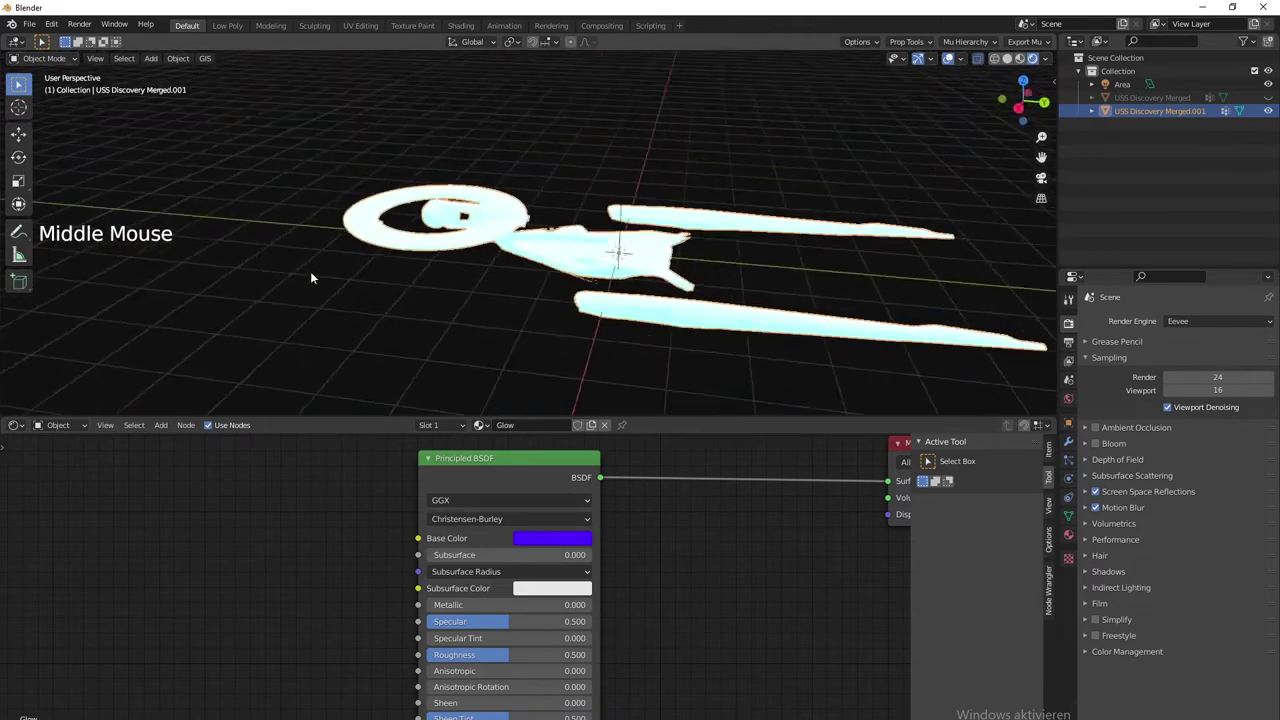
pyautogui.click(1094, 447)
pyautogui.middleClick(600, 357)
pyautogui.middleClick(613, 557)
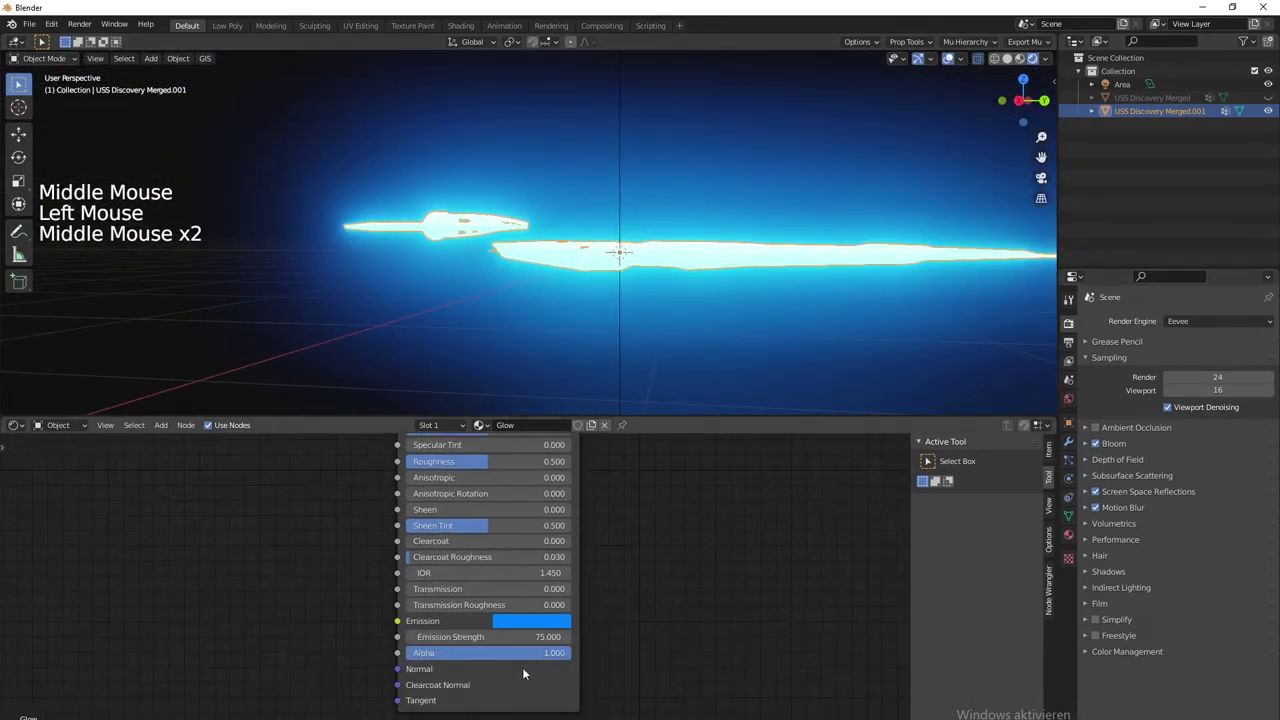
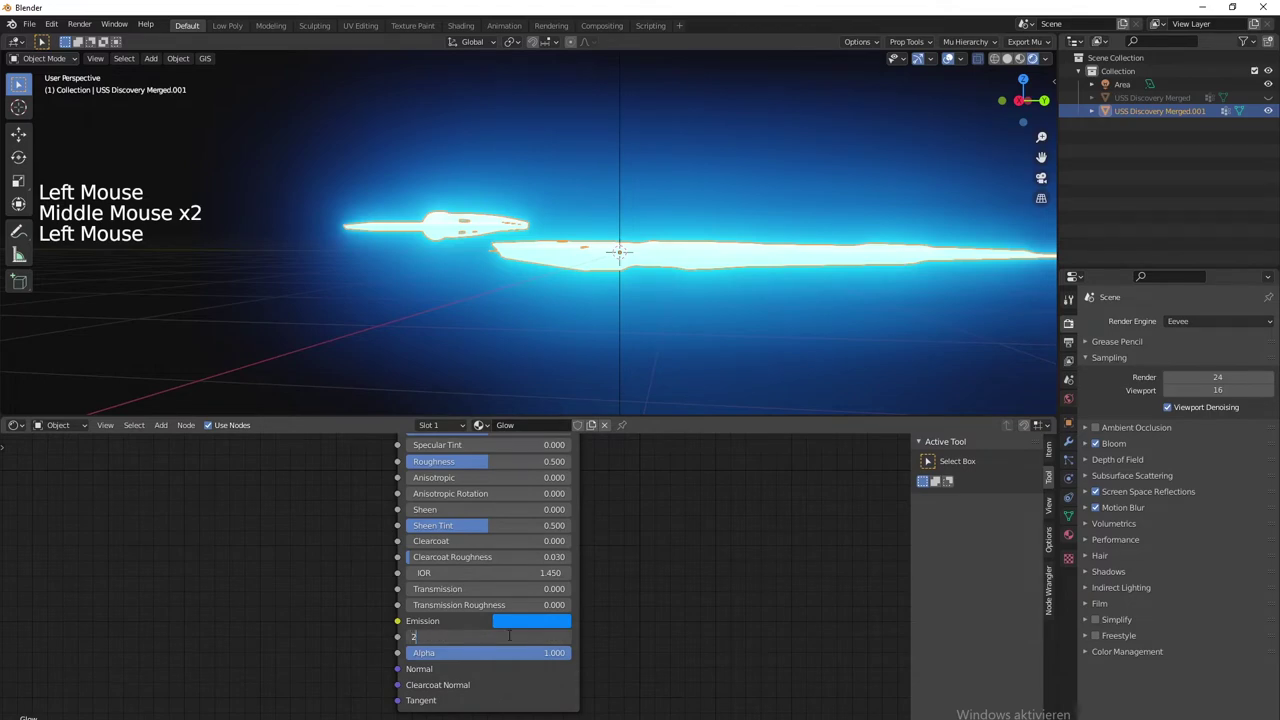
pyautogui.middleClick(730, 322)
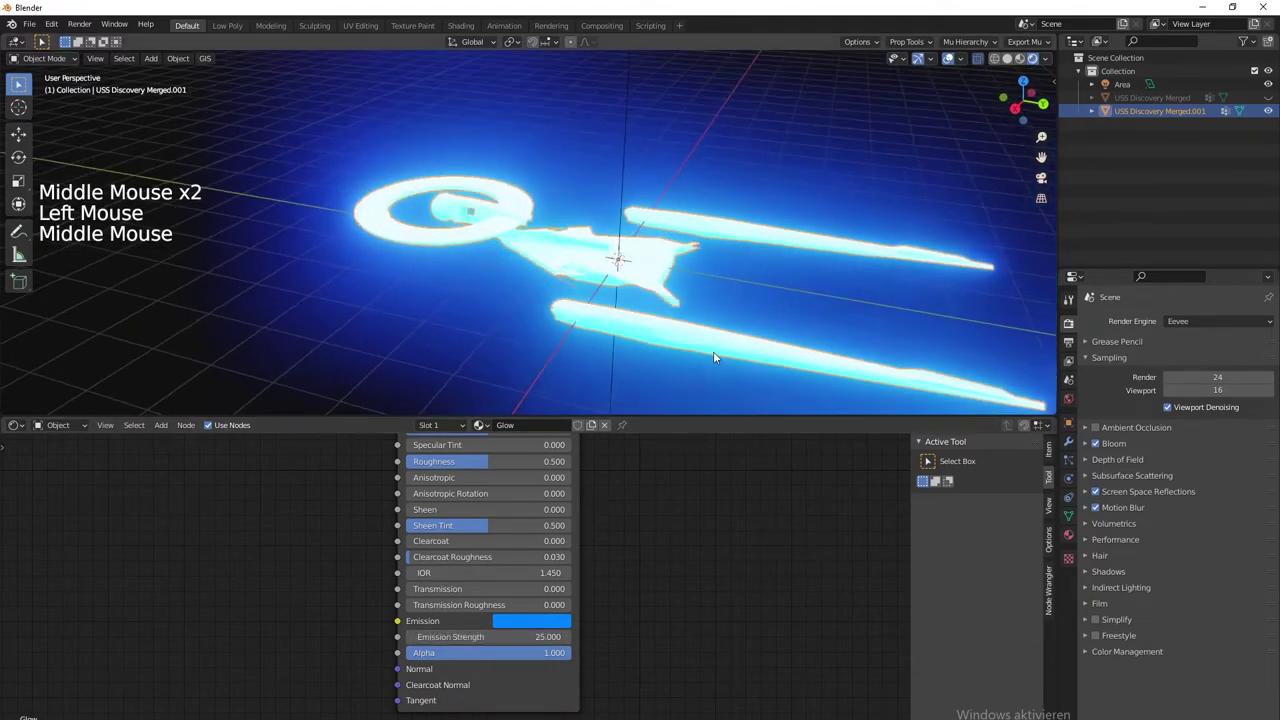
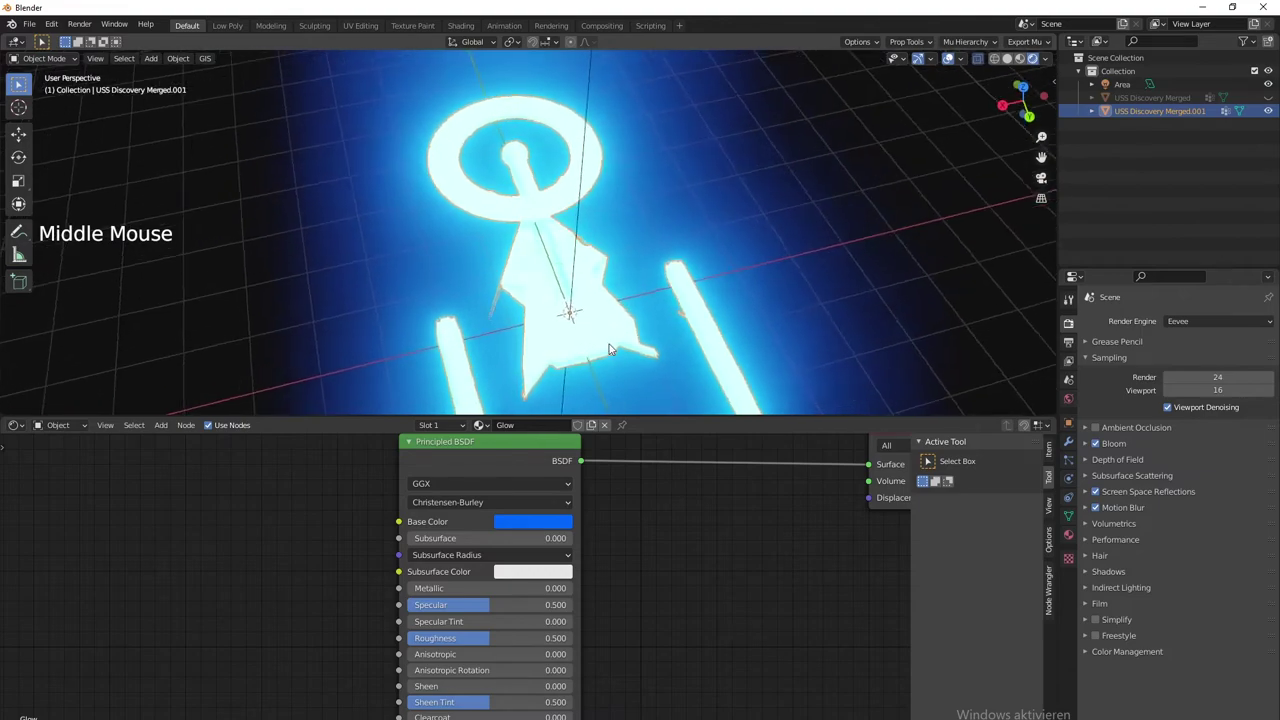
# Orbit around the ship and end looking down on the saucer to judge the softened bloom
pyautogui.scroll(3)
pyautogui.scroll(-3)
pyautogui.middleClick(695, 389)
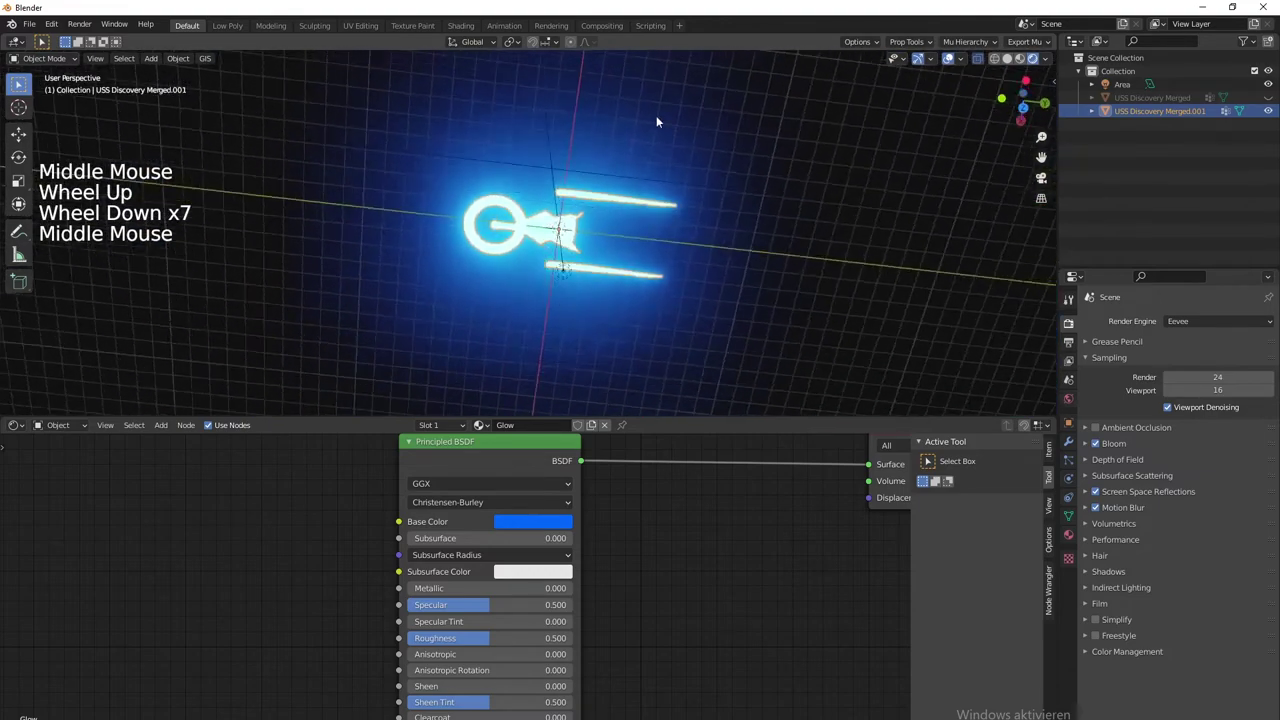
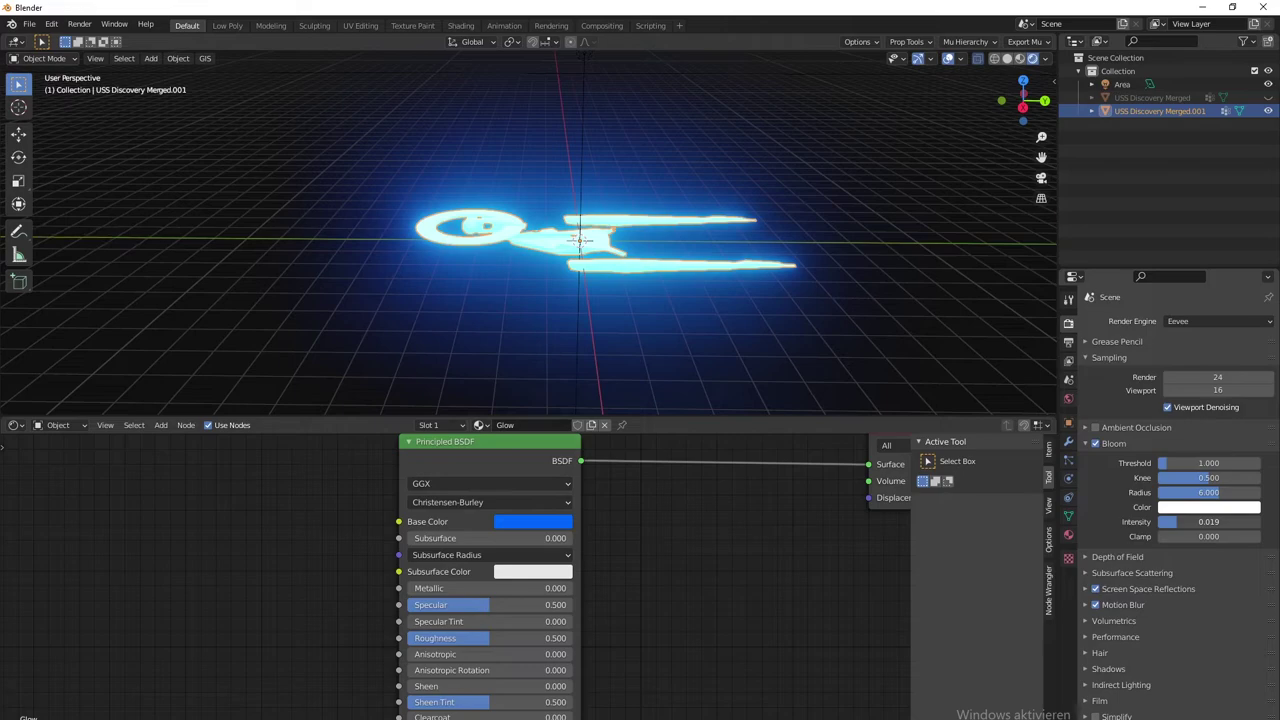
pyautogui.middleClick(763, 305)
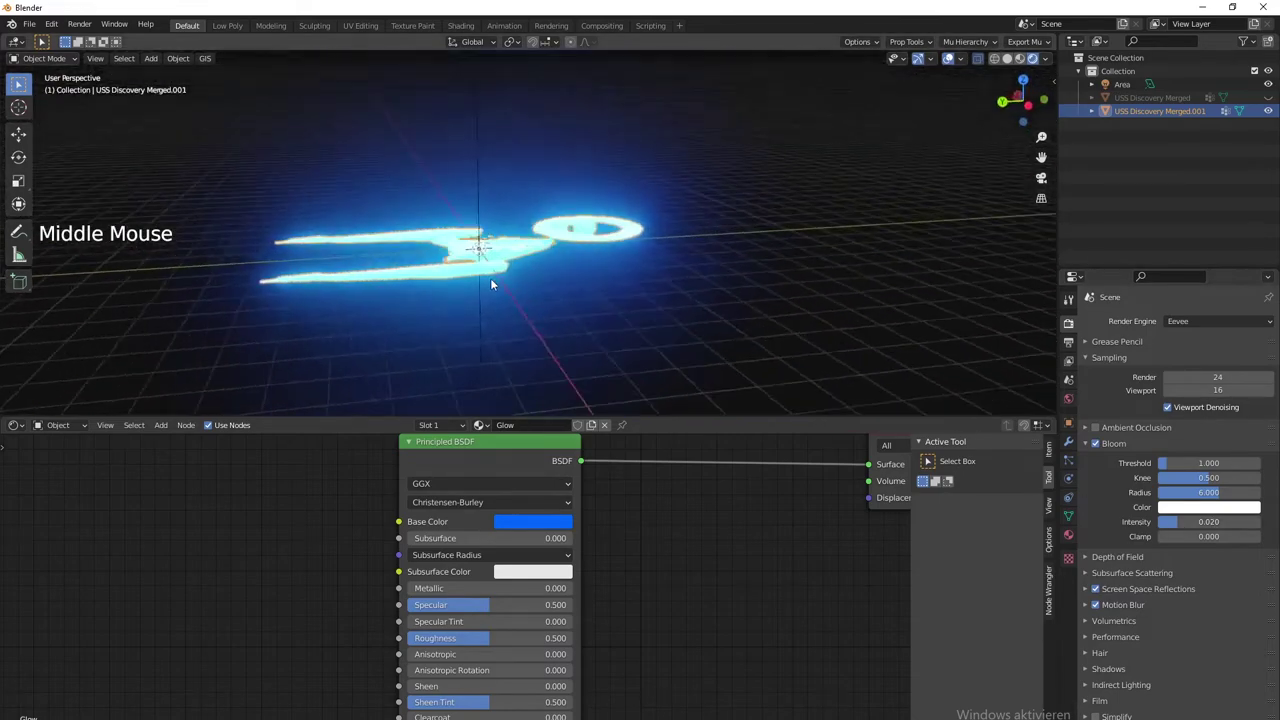
pyautogui.middleClick(482, 295)
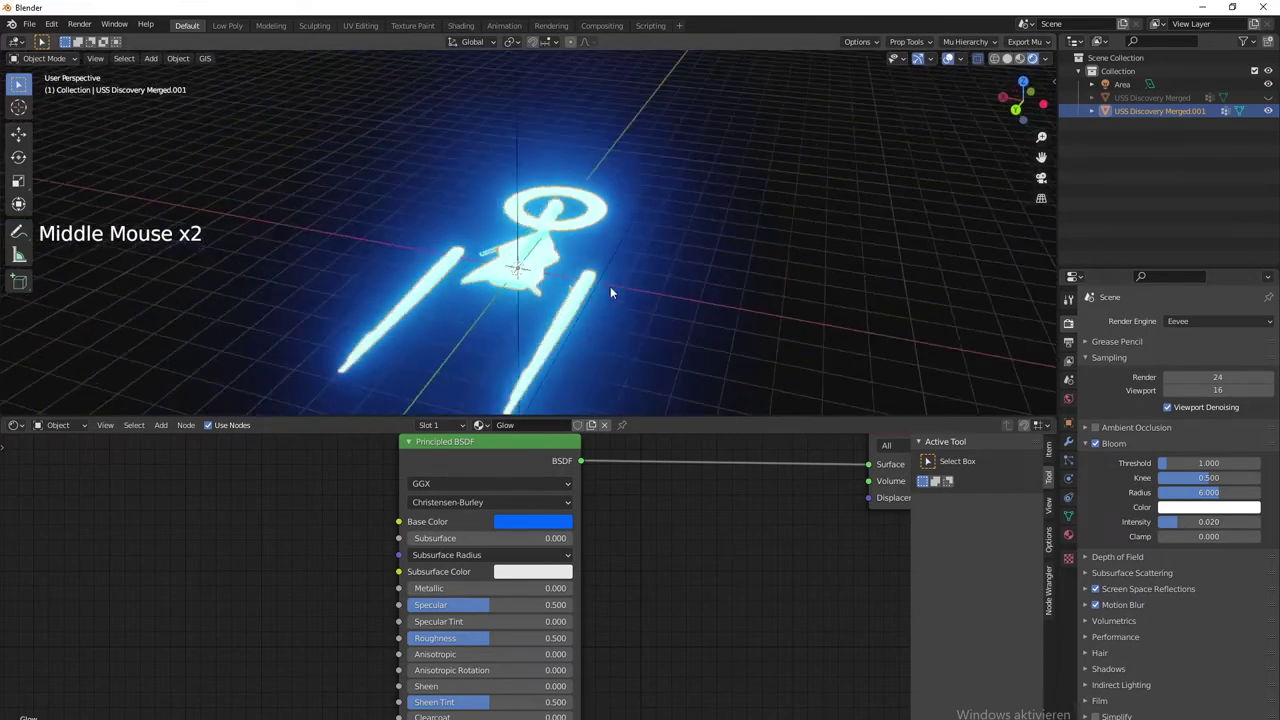
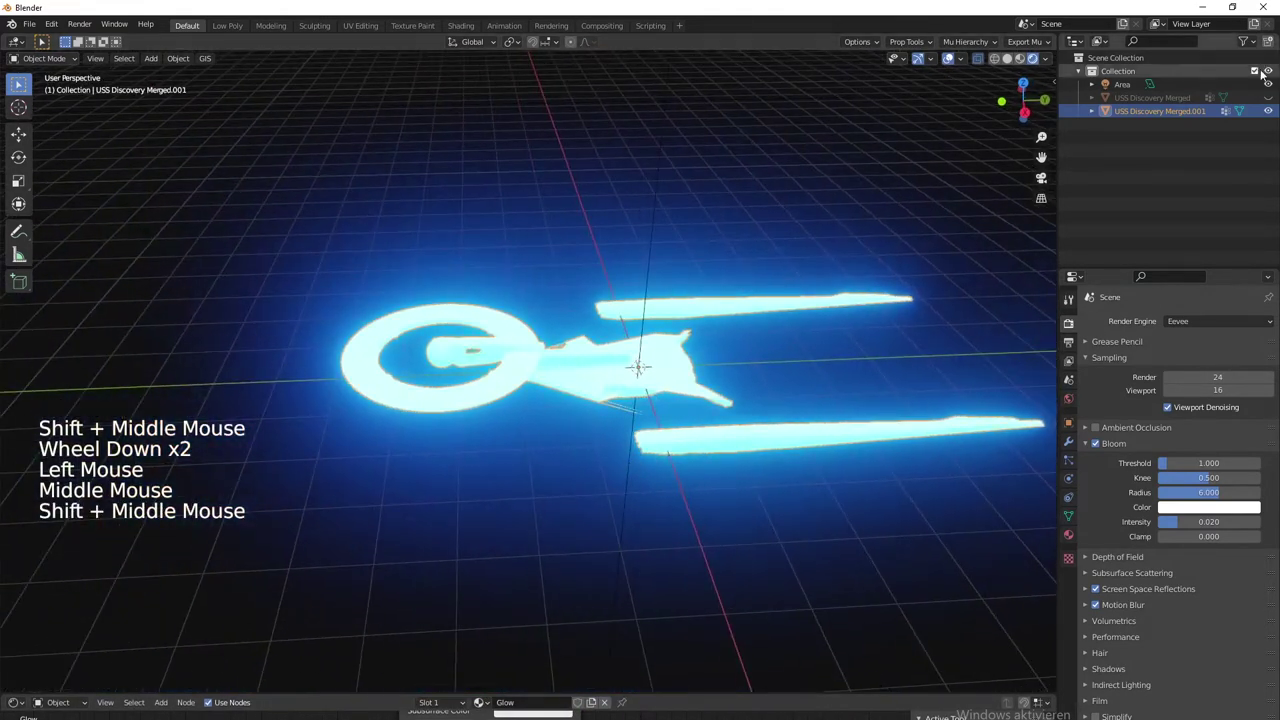
# Show the original textured ship again and inspect its overlap with the glow copy, edge-on and at the nacelles
pyautogui.click(1266, 103)
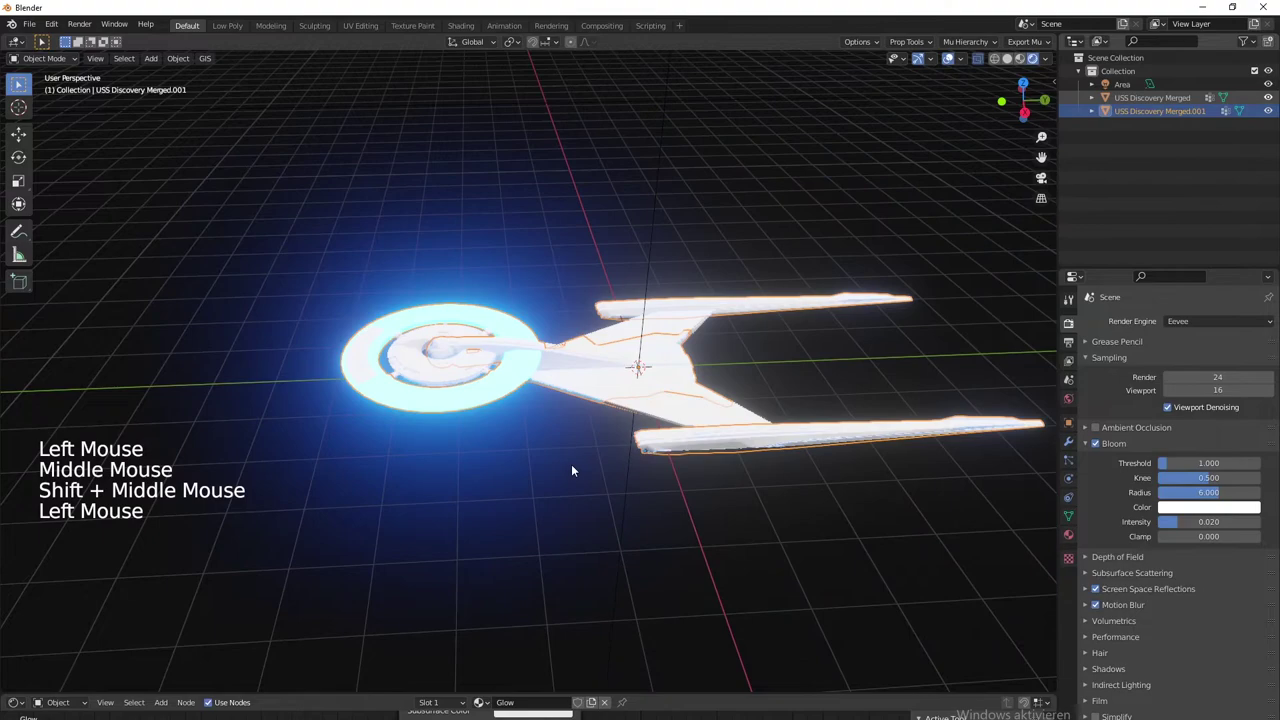
pyautogui.middleClick(608, 493)
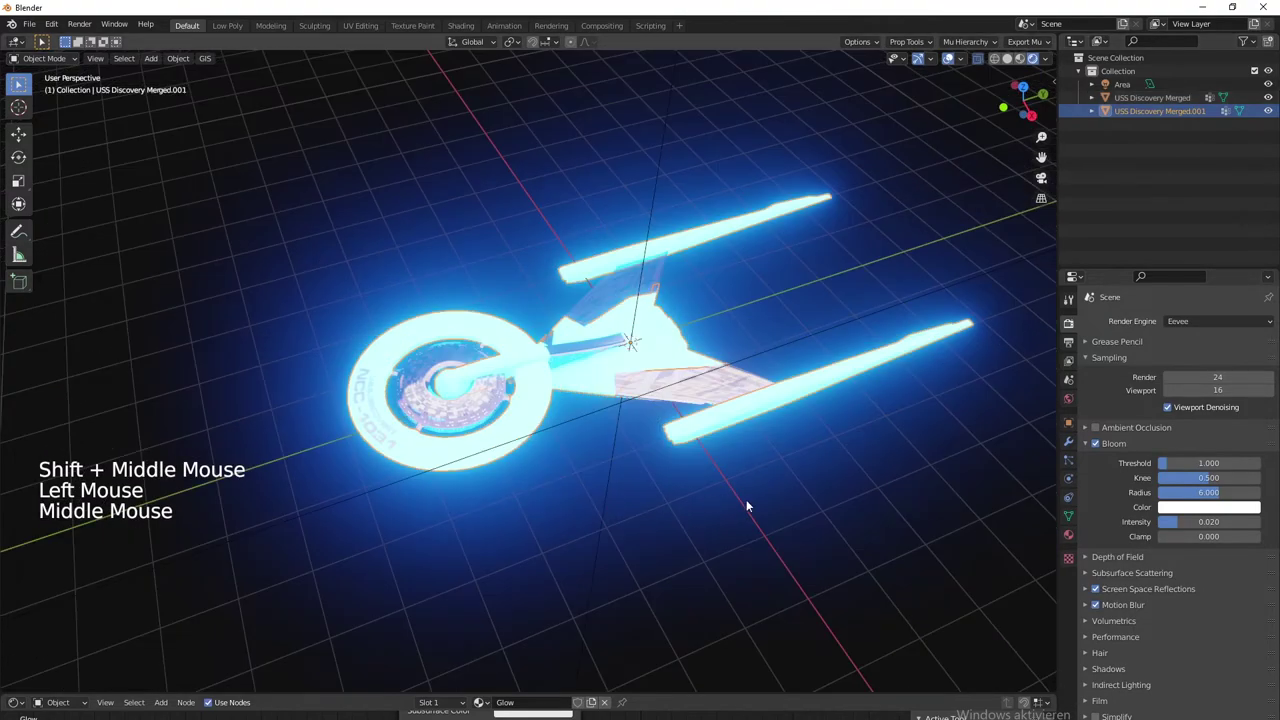
pyautogui.middleClick(738, 528)
pyautogui.scroll(-3)
pyautogui.middleClick(697, 526)
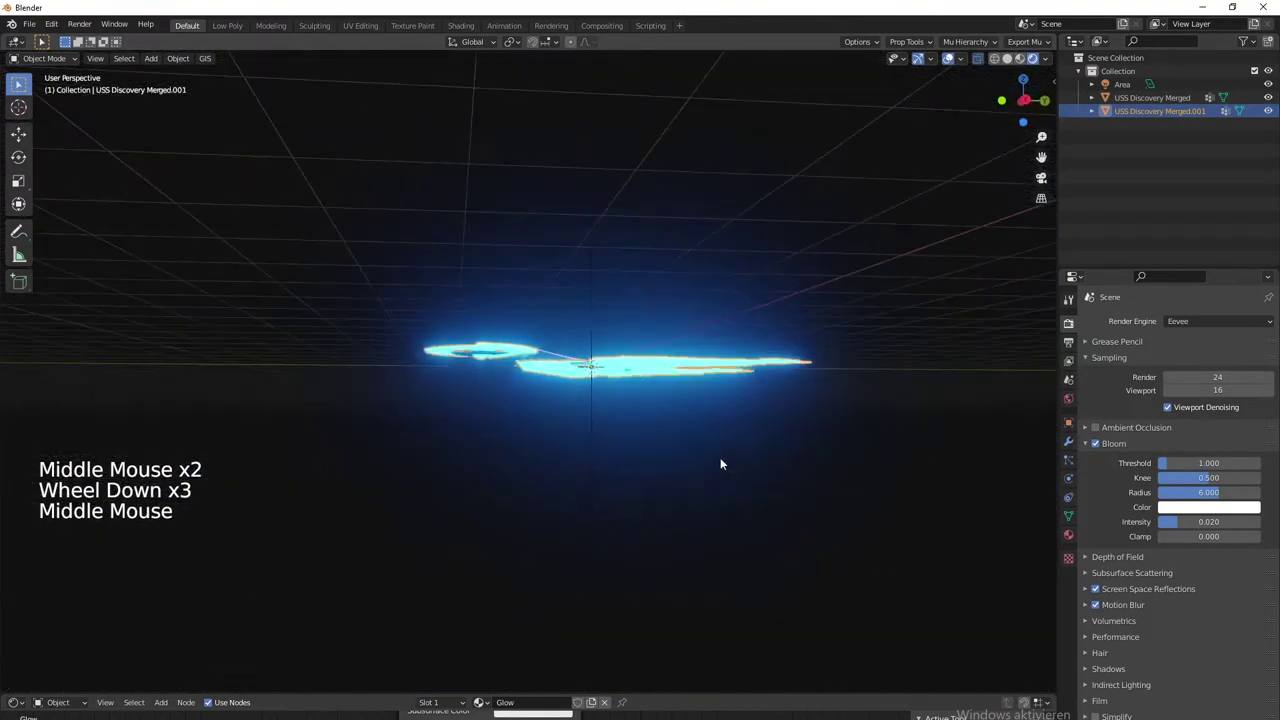
pyautogui.middleClick(784, 516)
pyautogui.scroll(3)
pyautogui.middleClick(635, 524)
pyautogui.scroll(3)
pyautogui.middleClick(484, 469)
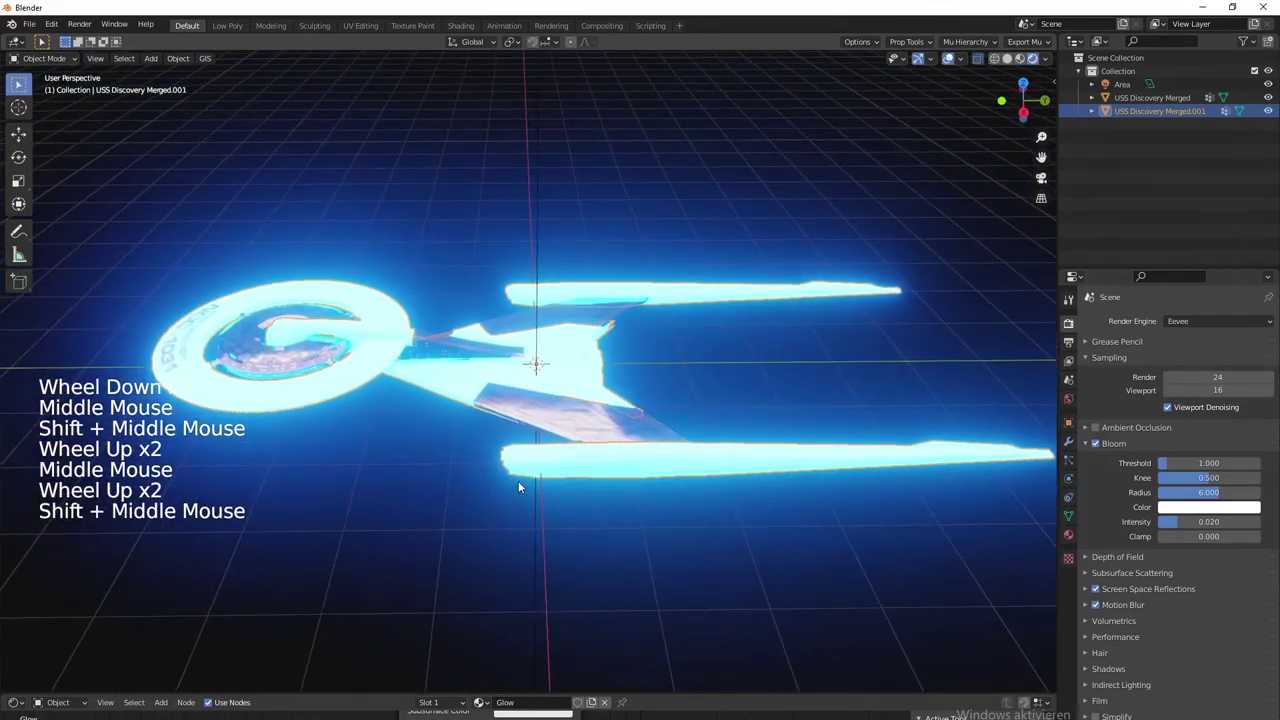
pyautogui.middleClick(653, 433)
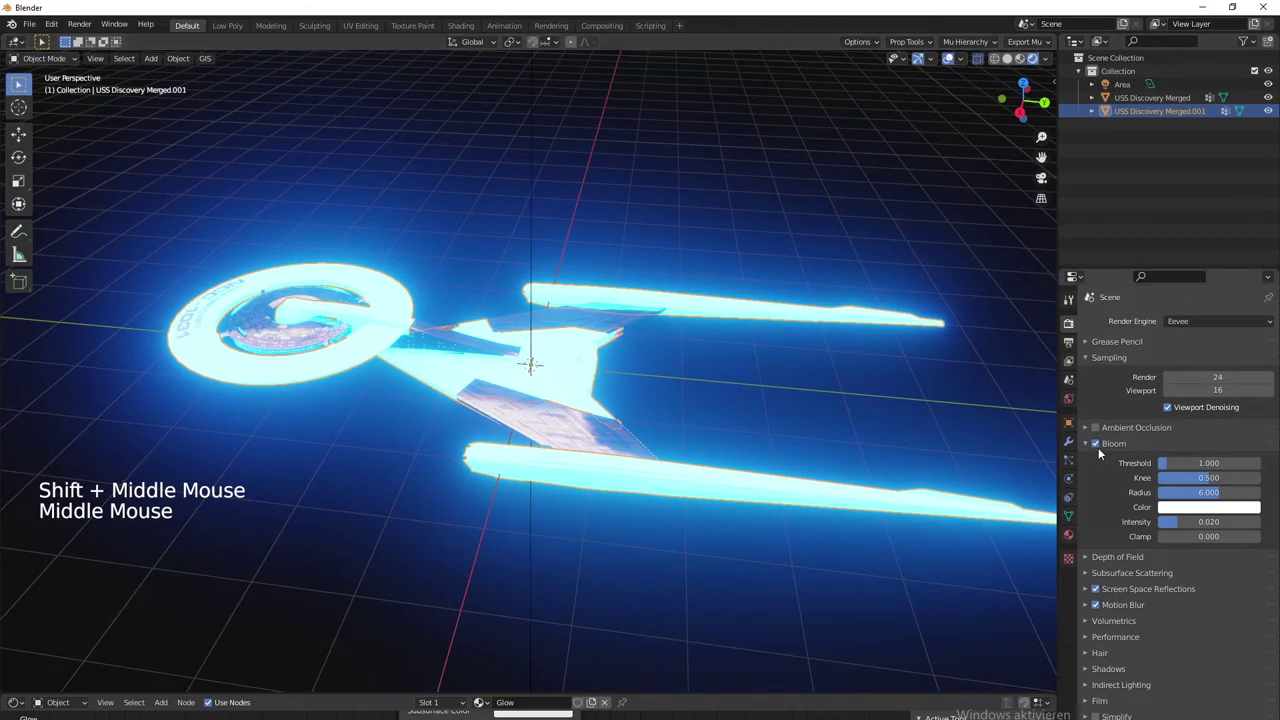
# Slightly rescale the glowing USS Discovery Merged.001 copy so it hugs the textured hull, checked from above
pyautogui.click(1098, 450)
pyautogui.scroll(3)
pyautogui.middleClick(619, 492)
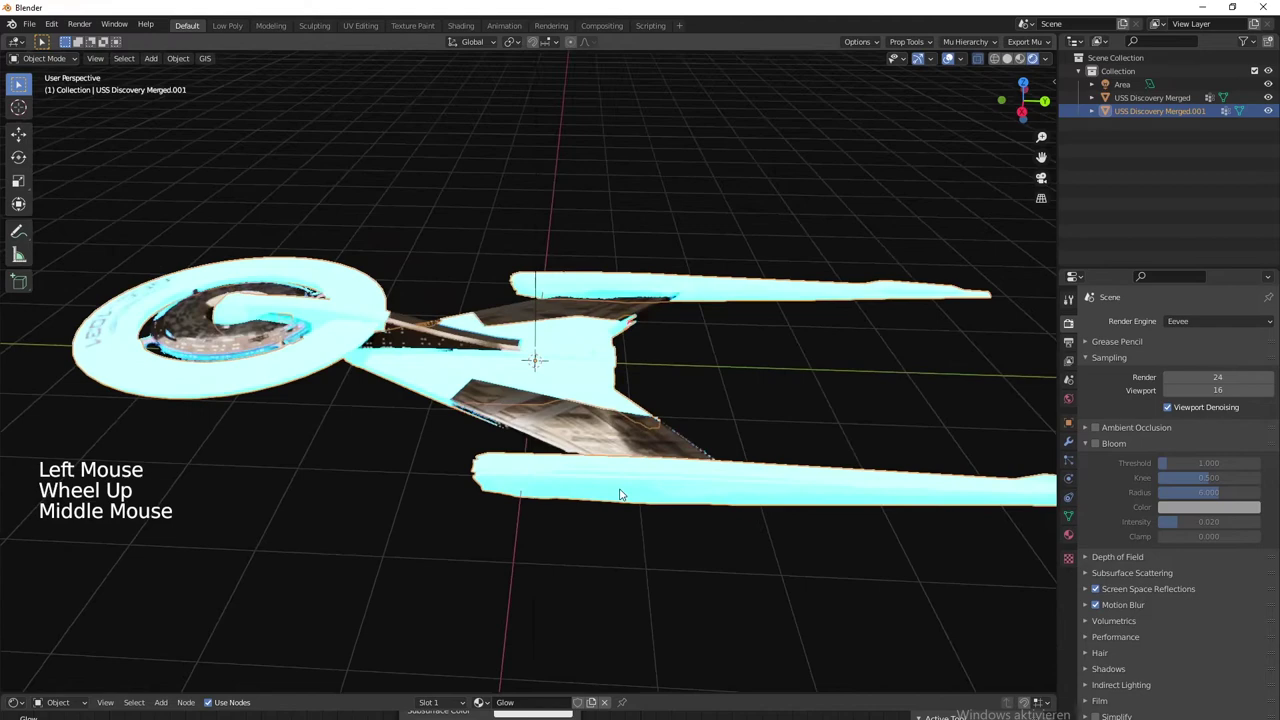
pyautogui.scroll(3)
pyautogui.scroll(-3)
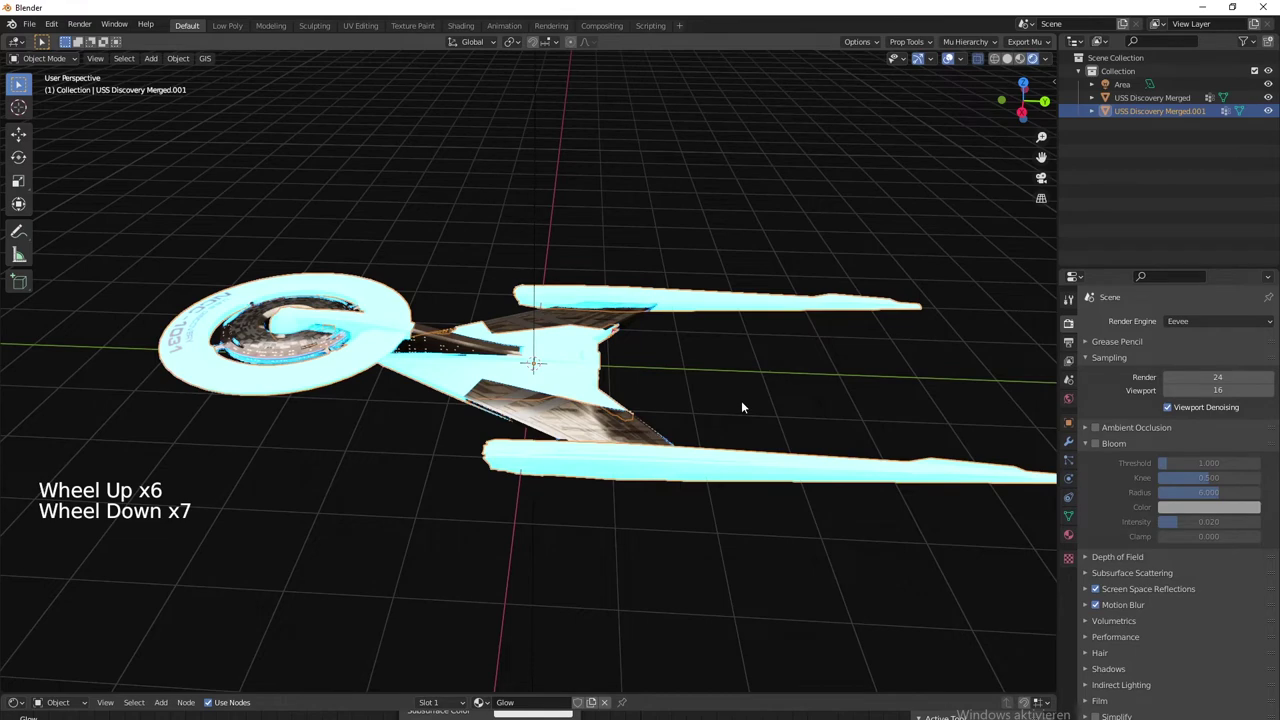
pyautogui.press('s')
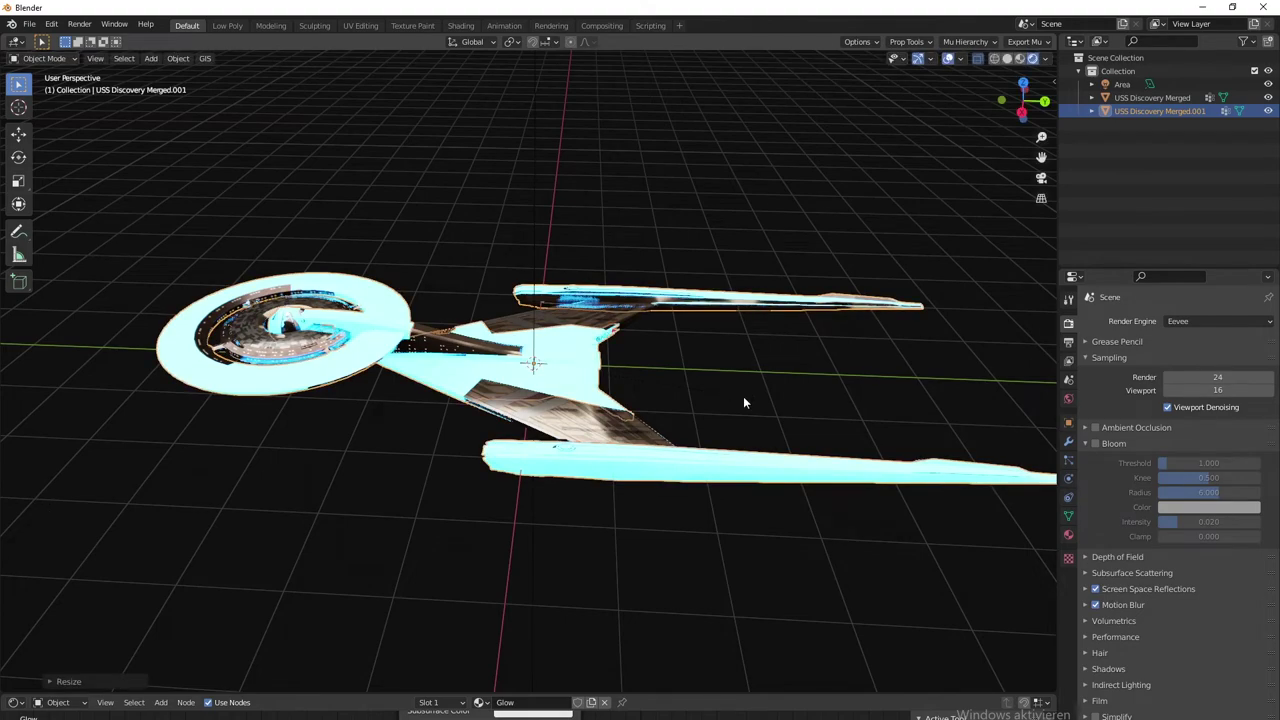
pyautogui.middleClick(707, 548)
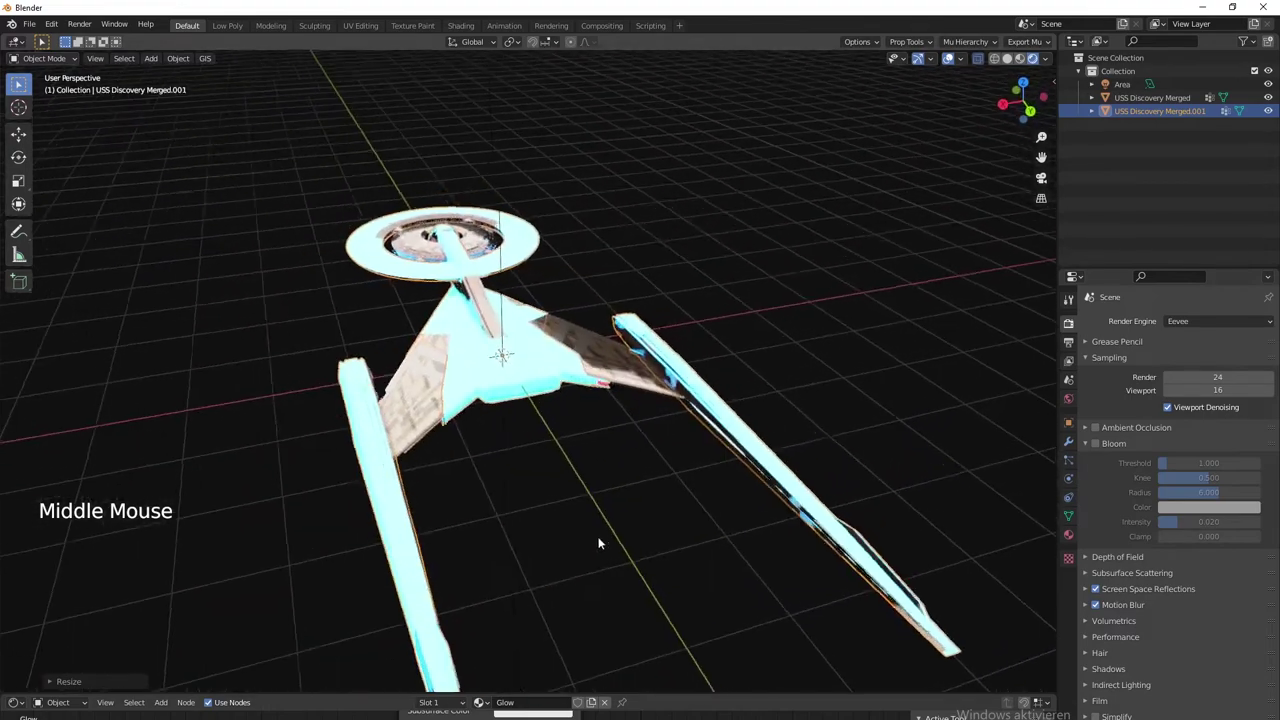
pyautogui.scroll(-3)
pyautogui.middleClick(540, 503)
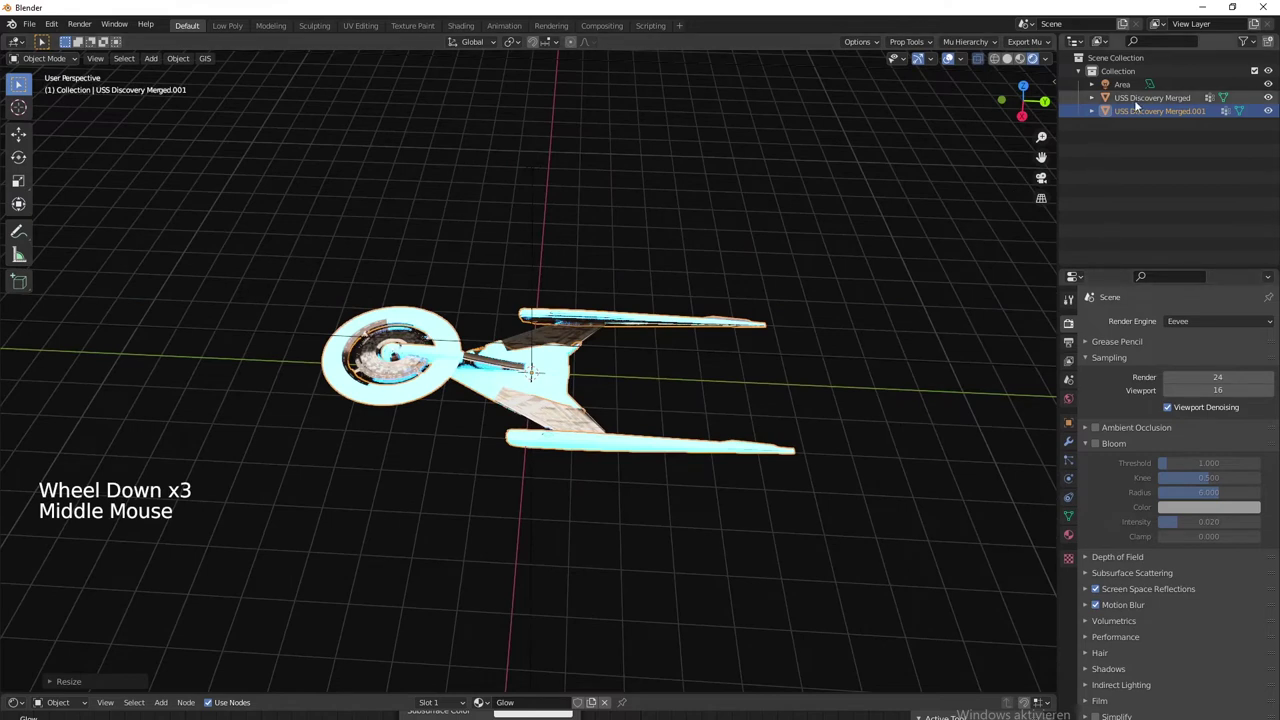
# Add a cube-shaped empty and scale it into a long flat box enclosing both ship copies
pyautogui.click(1139, 106)
pyautogui.click(1147, 119)
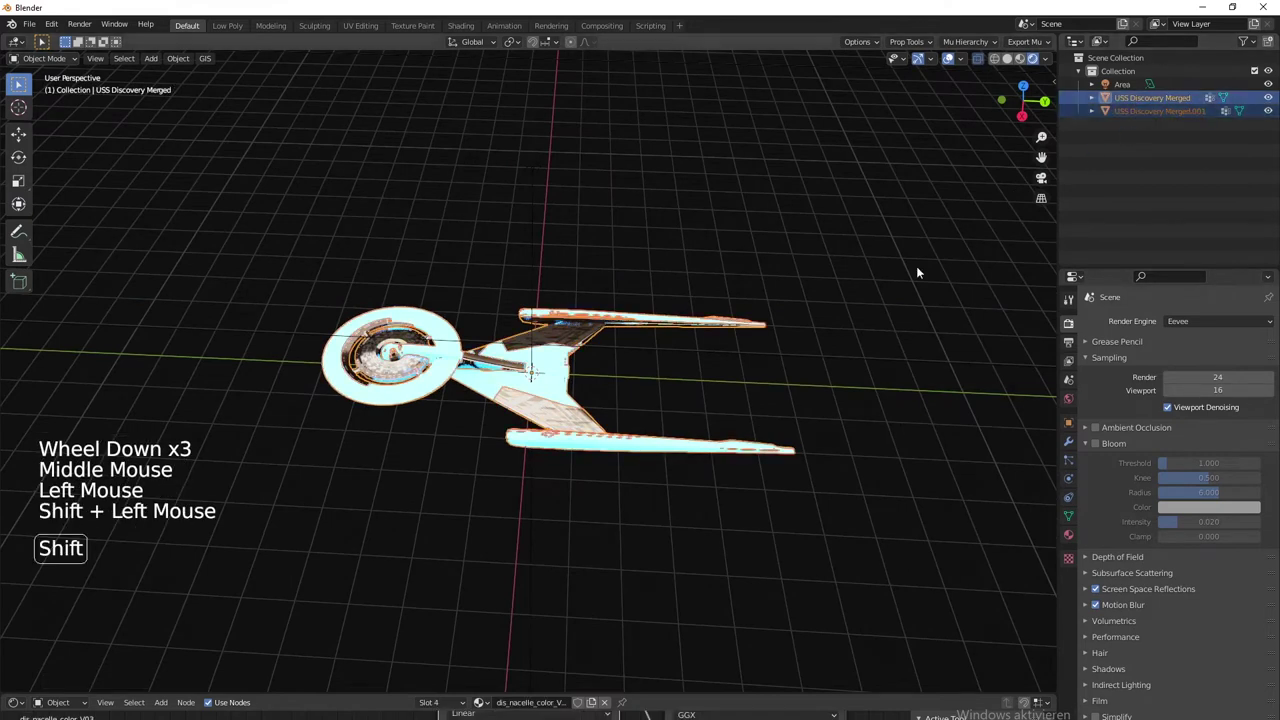
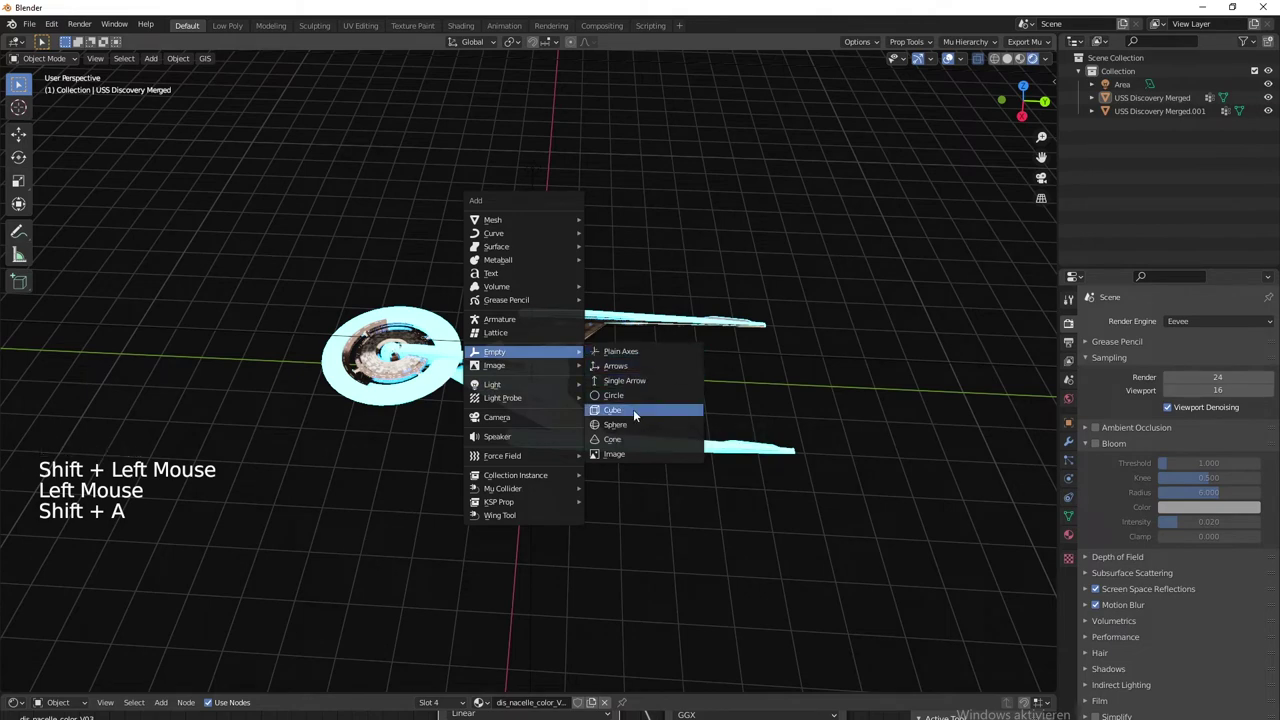
pyautogui.press('s')
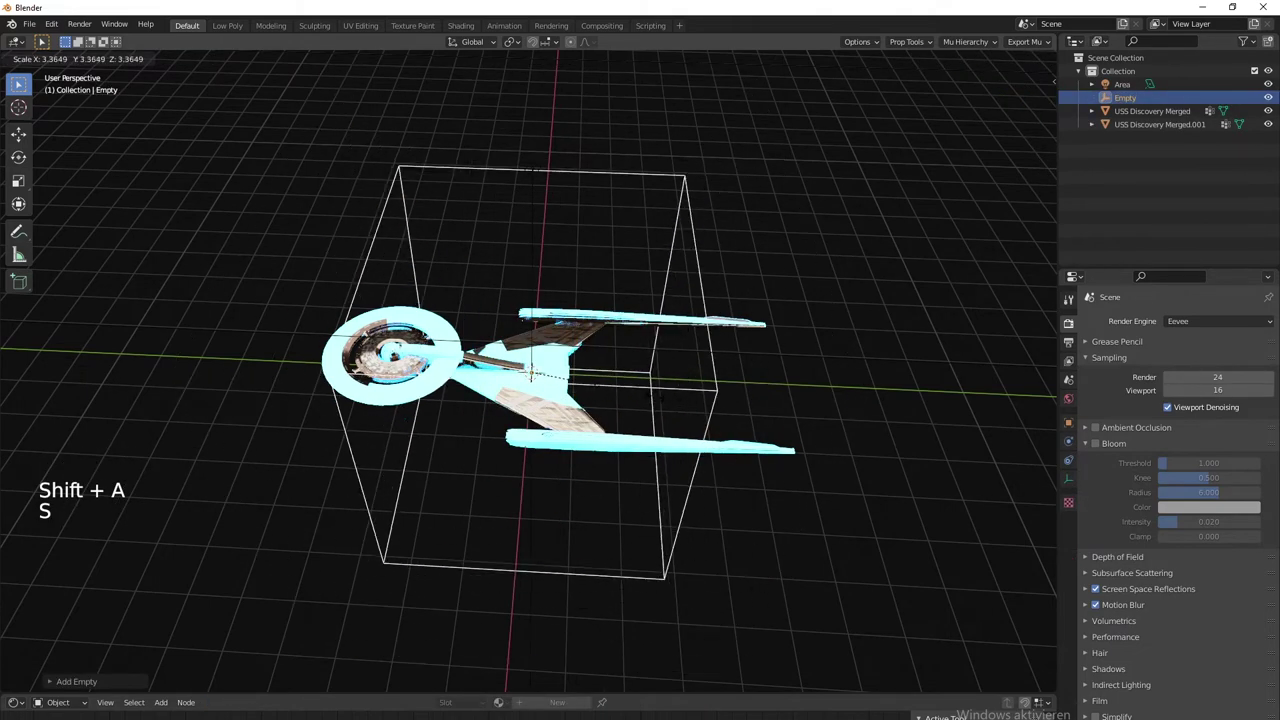
pyautogui.press('s')
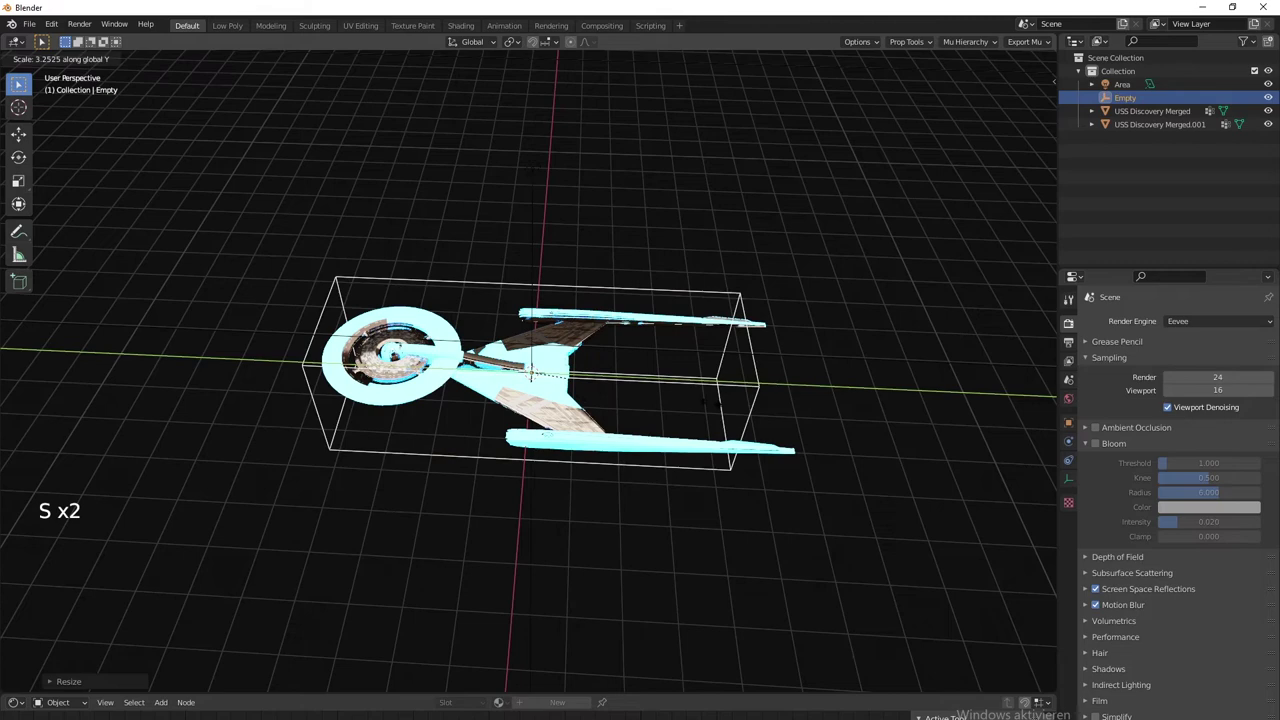
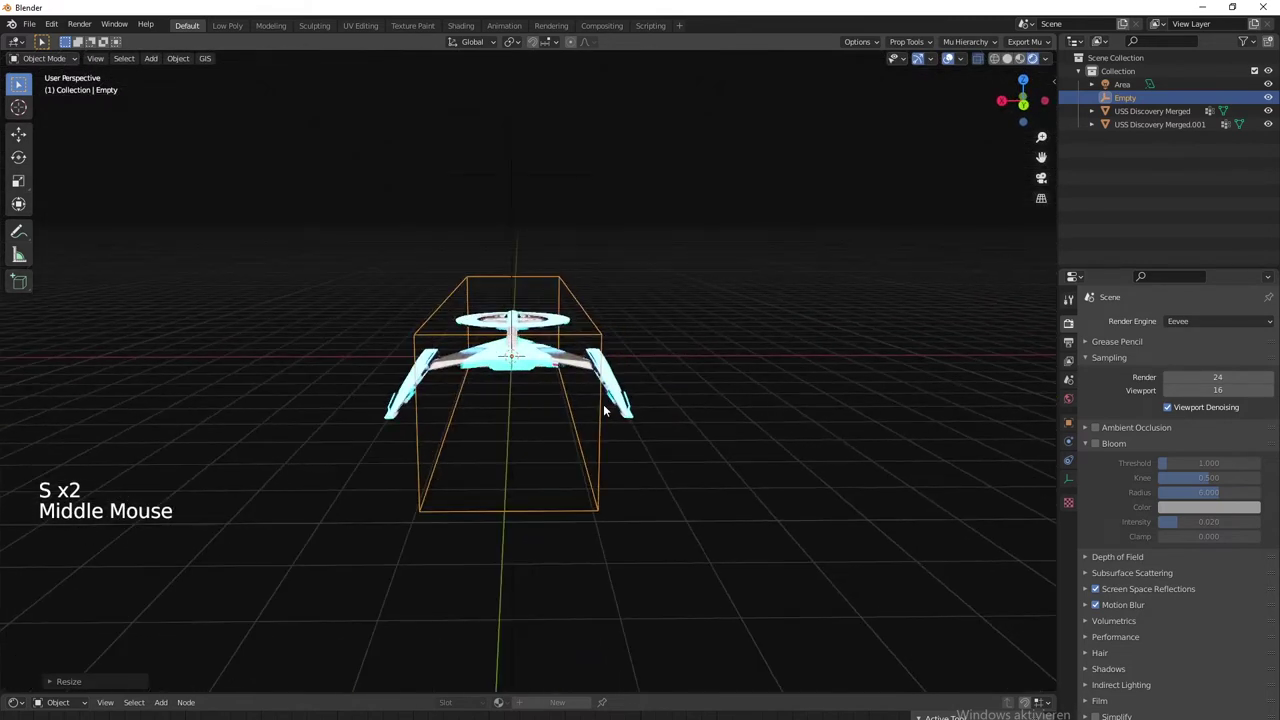
pyautogui.press('s')
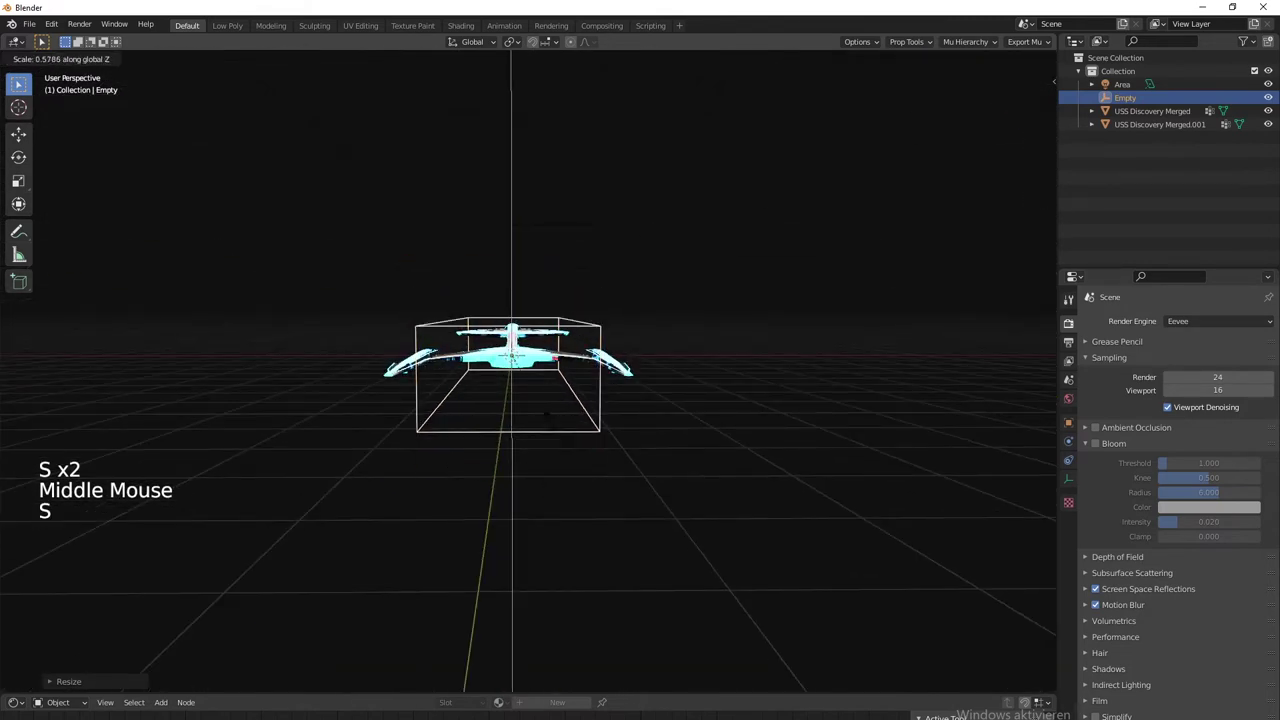
pyautogui.press('s')
pyautogui.middleClick(755, 410)
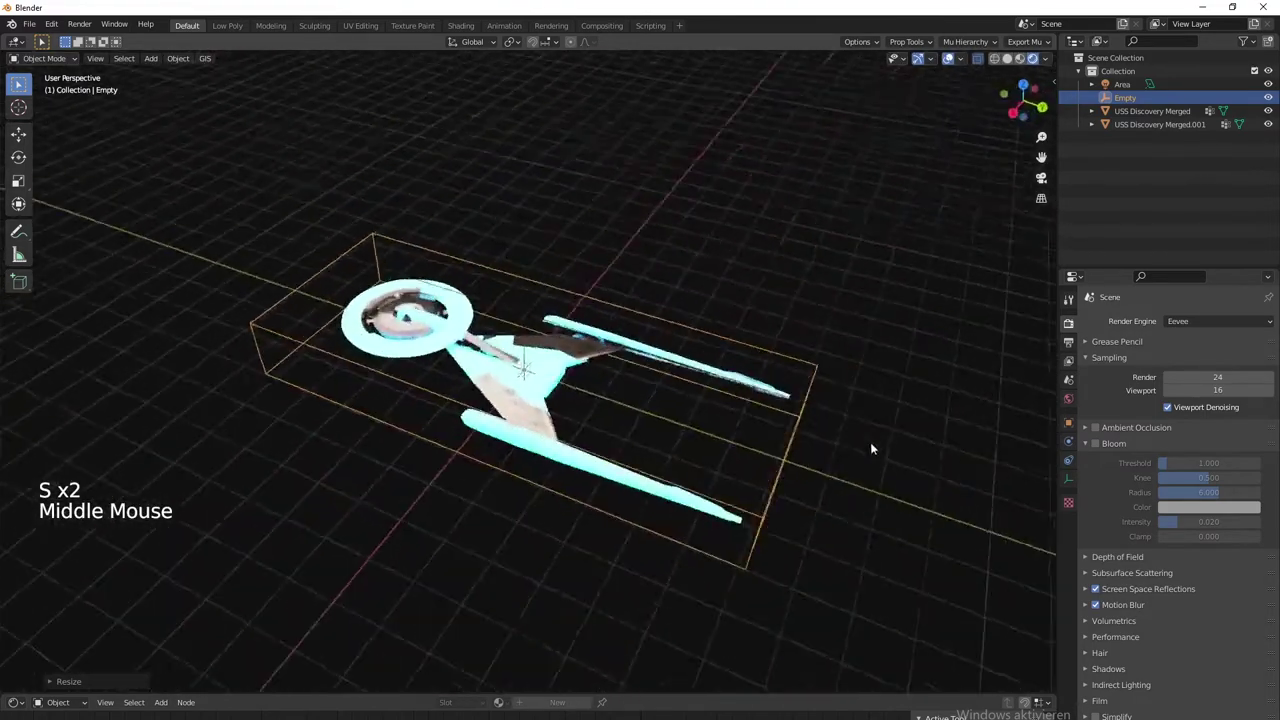
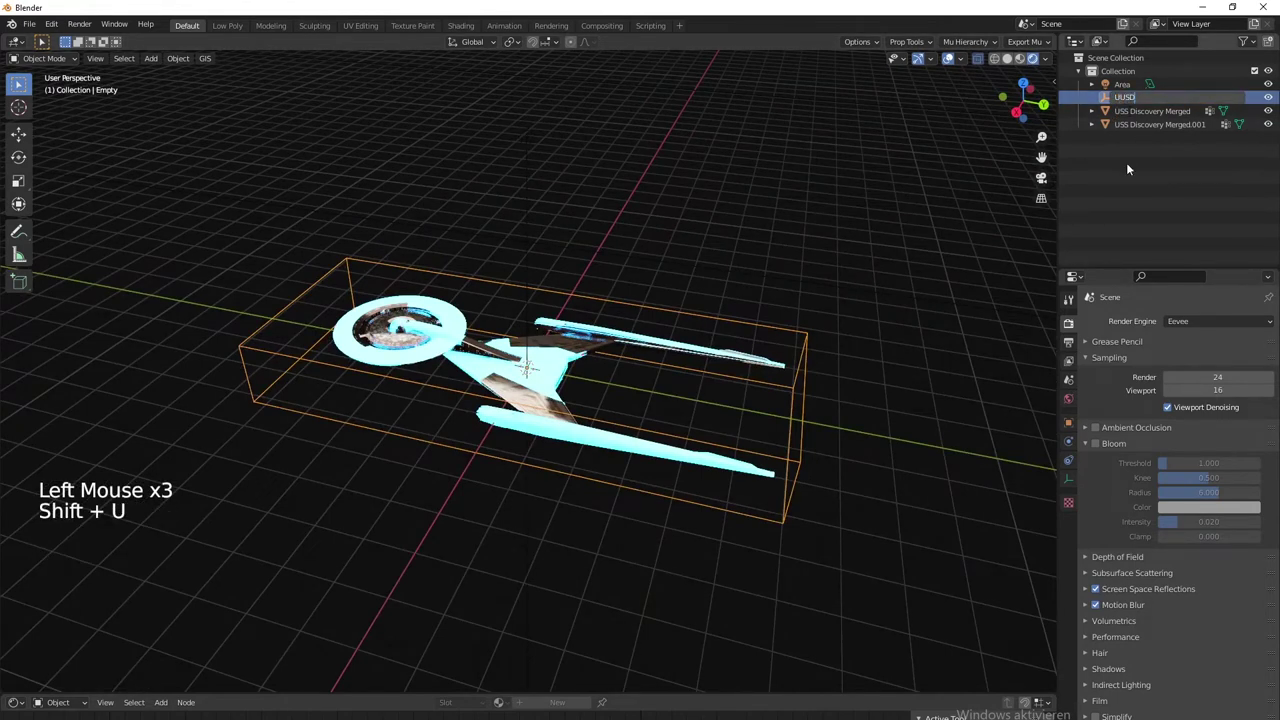
# Parent both USS Discovery copies to the UUSD empty as Object
pyautogui.click(1135, 118)
pyautogui.click(1145, 103)
pyautogui.press('ctrl+p')
# Grab the empty to confirm the ships move with it, viewing from over the ship
pyautogui.middleClick(553, 547)
pyautogui.doubleClick(460, 420)
pyautogui.press('g')
pyautogui.middleClick(814, 460)
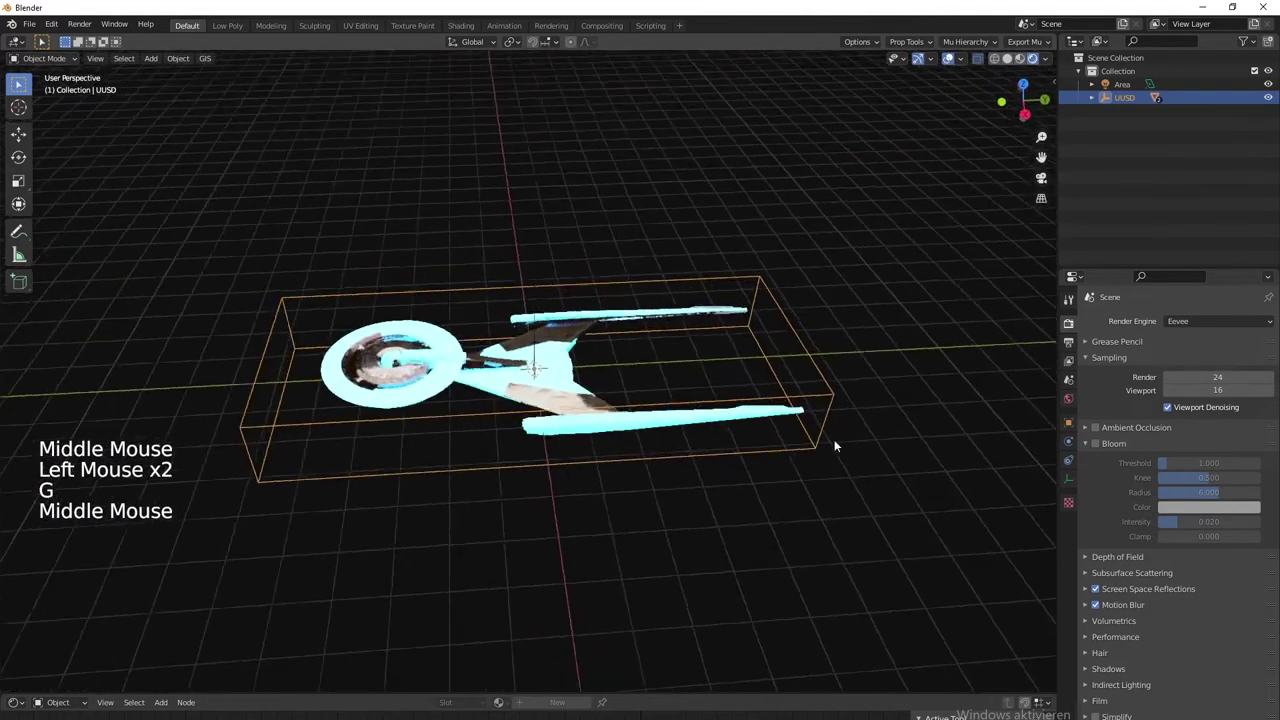
pyautogui.scroll(-3)
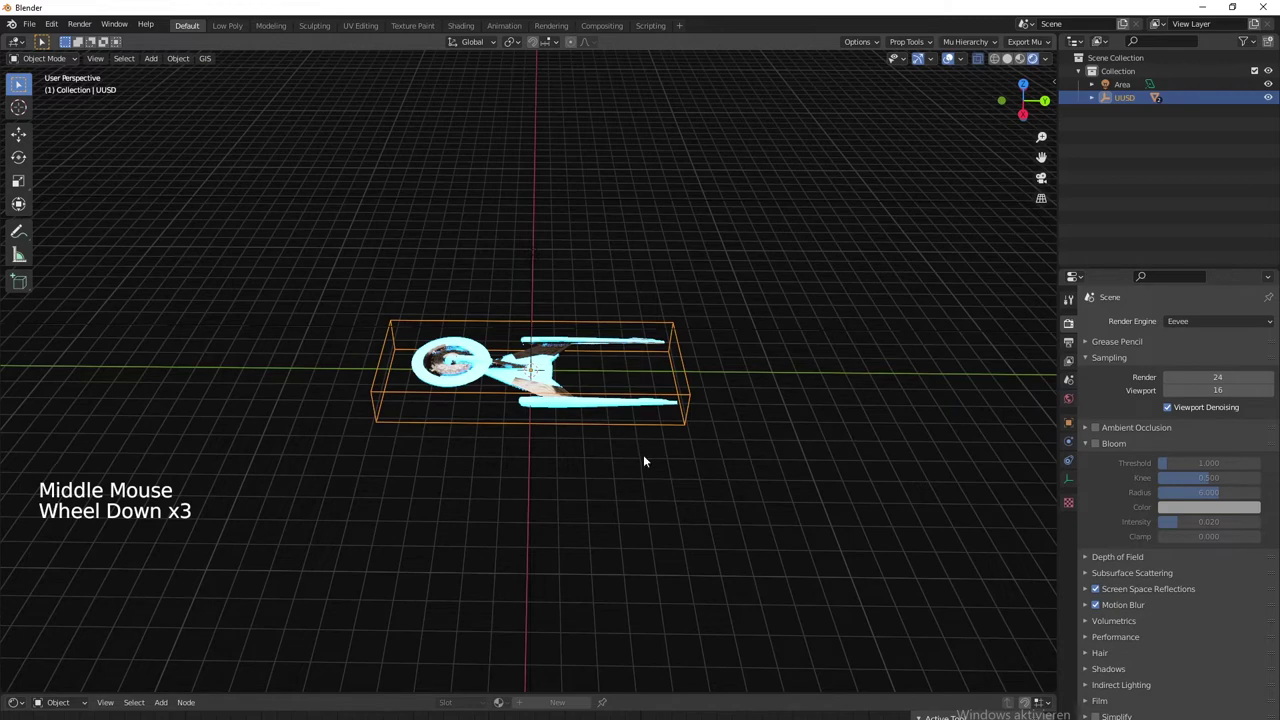
pyautogui.scroll(3)
pyautogui.scroll(3)
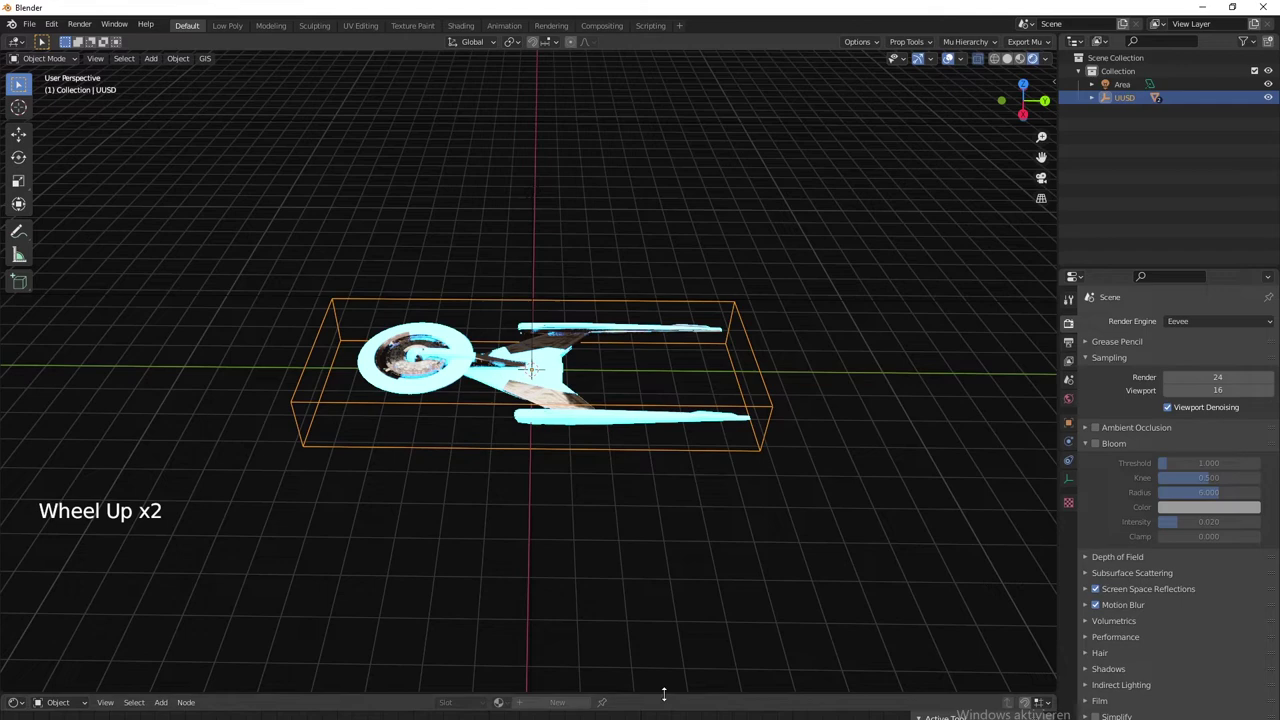
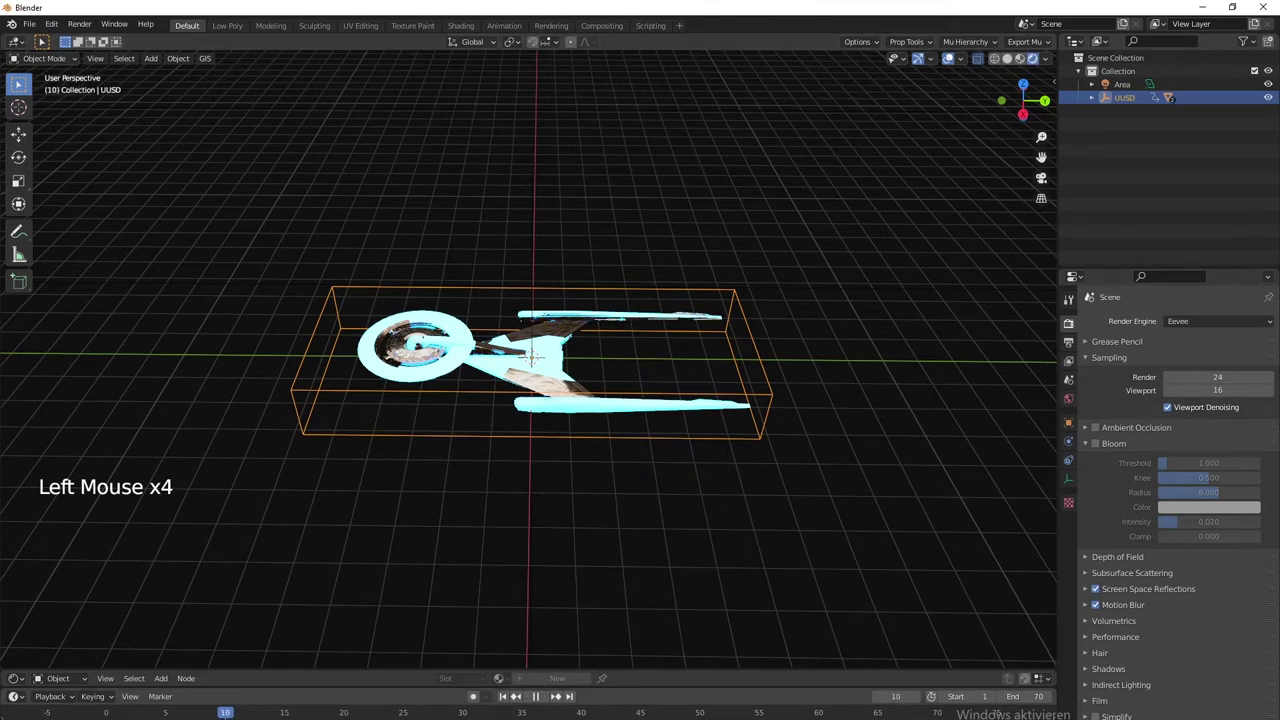
# Move the UUSD empty away from the origin and insert a location keyframe for the new position
pyautogui.scroll(-3)
pyautogui.press('g')
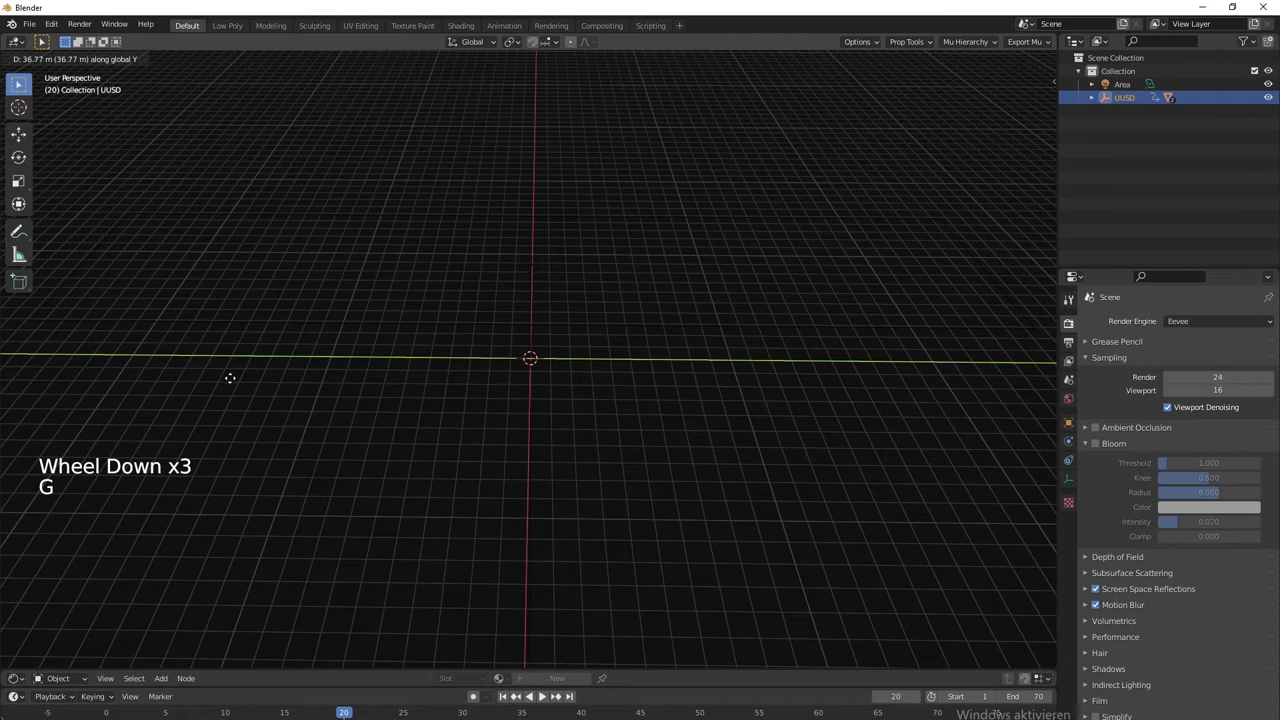
pyautogui.scroll(-3)
pyautogui.scroll(3)
pyautogui.scroll(-3)
pyautogui.scroll(-3)
pyautogui.press('i')
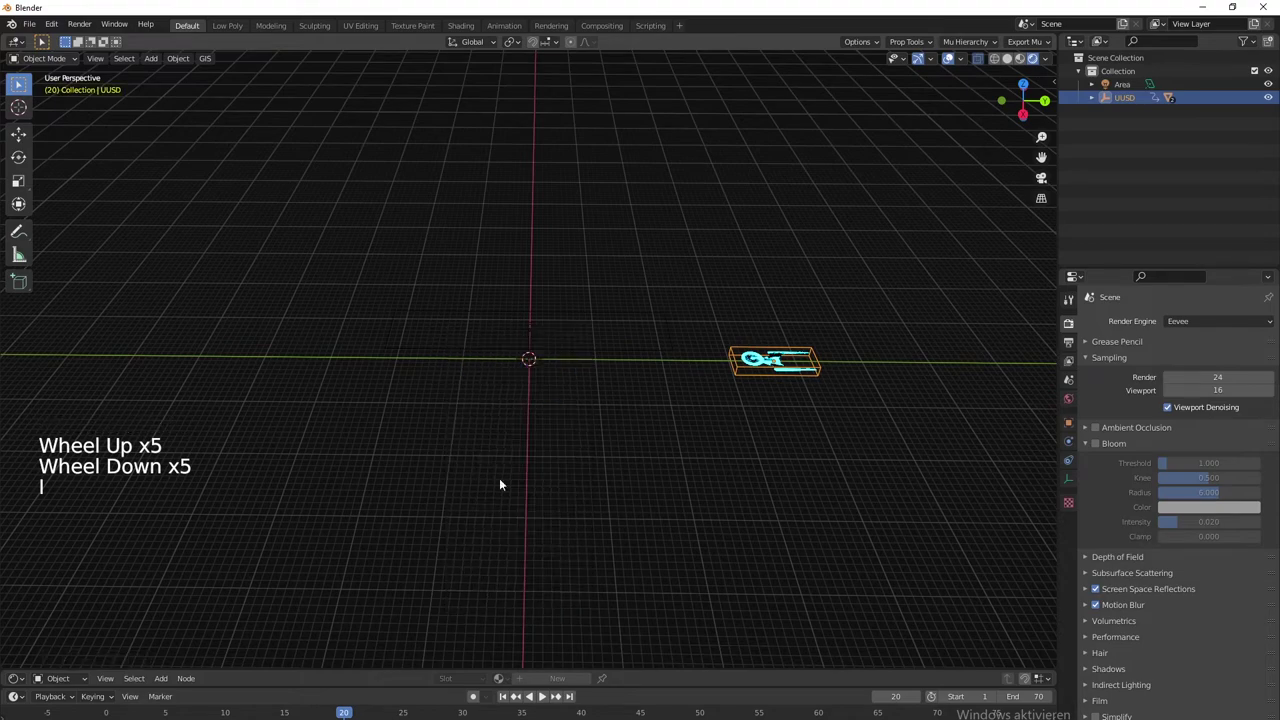
pyautogui.press('space')
pyautogui.press('space')
# Play back the flight so the glowing ship crosses the grid, viewed along its path
pyautogui.scroll(3)
pyautogui.middleClick(685, 508)
pyautogui.press('space')
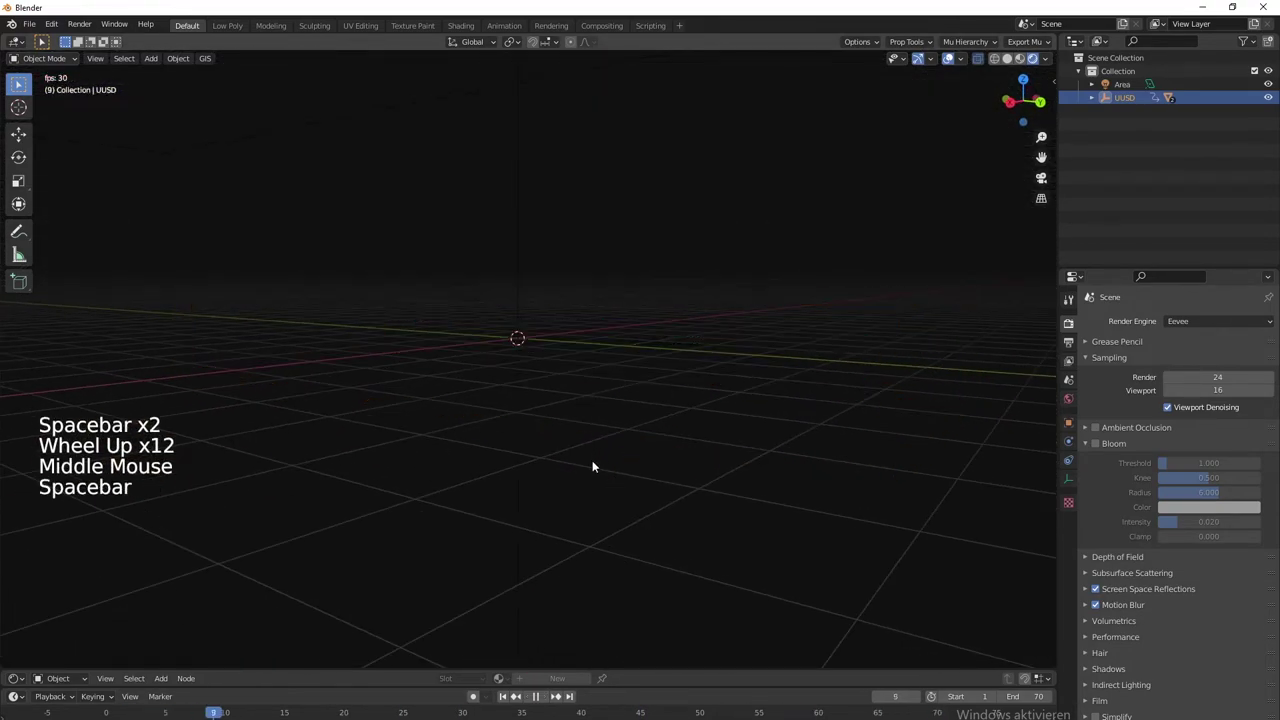
pyautogui.middleClick(606, 503)
pyautogui.scroll(-3)
pyautogui.press('space')
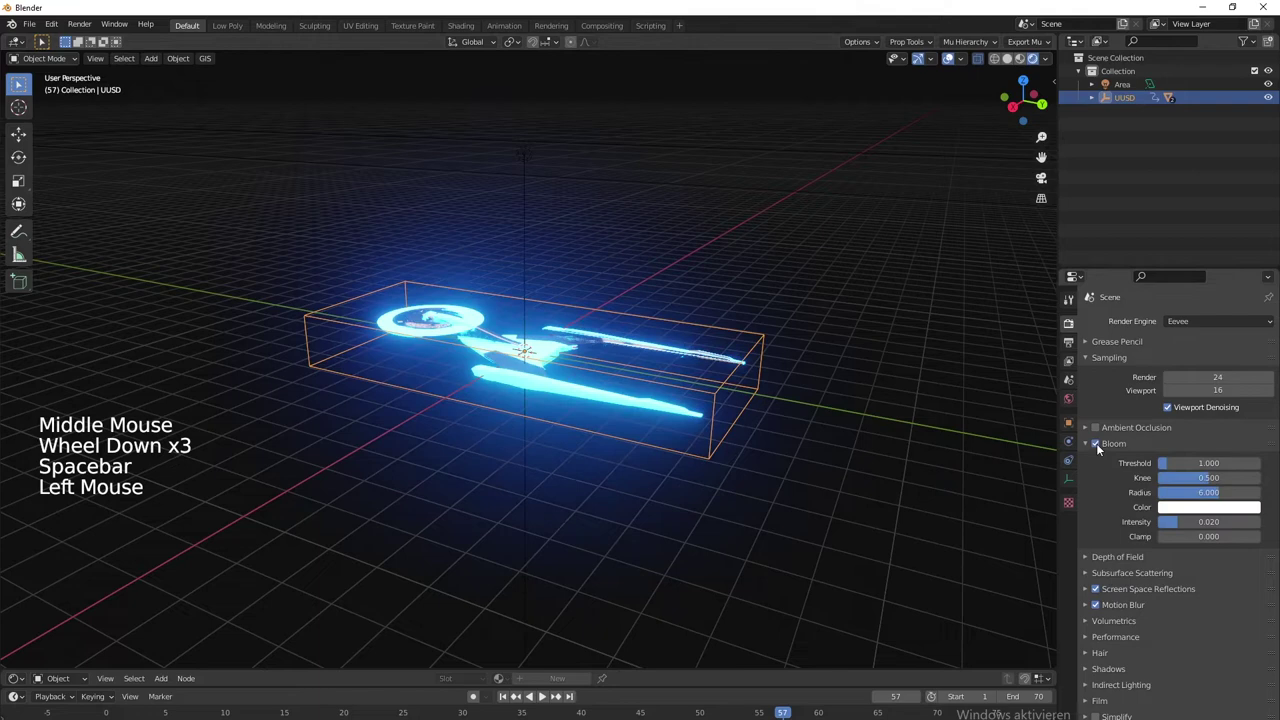
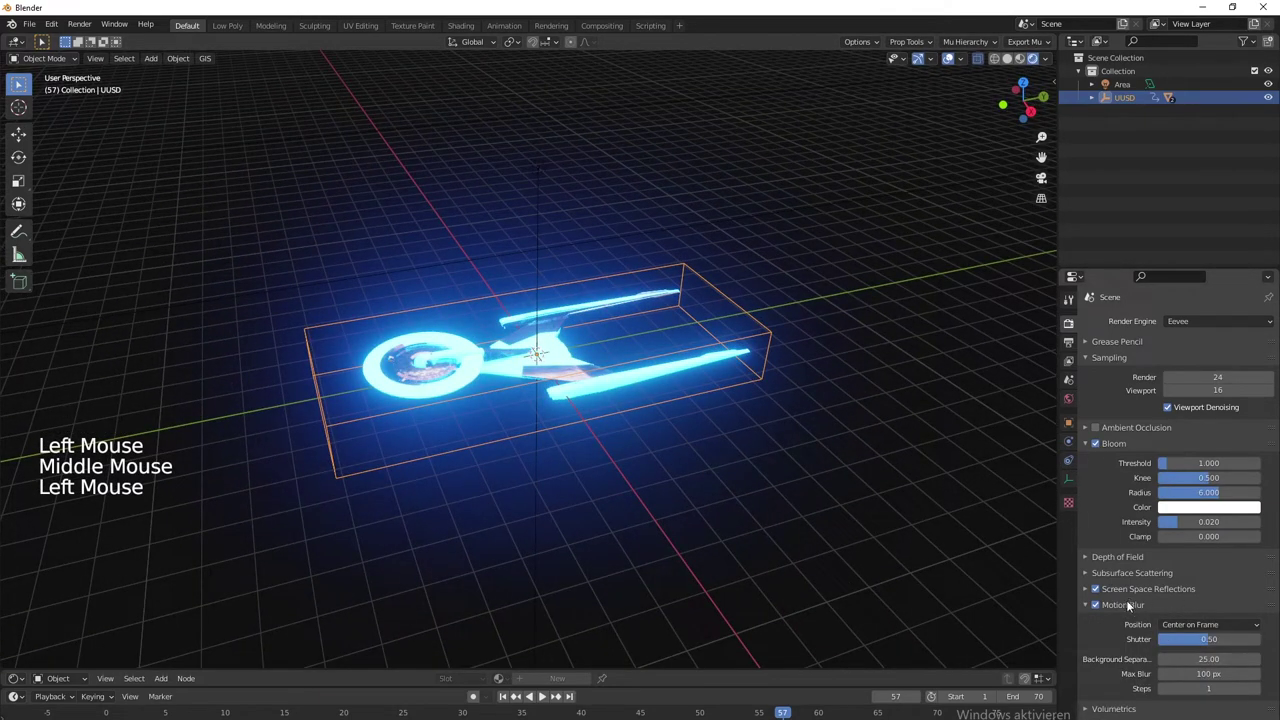
# Set Eevee motion blur to shutter 1.50 and max blur 1000 px
pyautogui.click(541, 363)
pyautogui.click(541, 363)
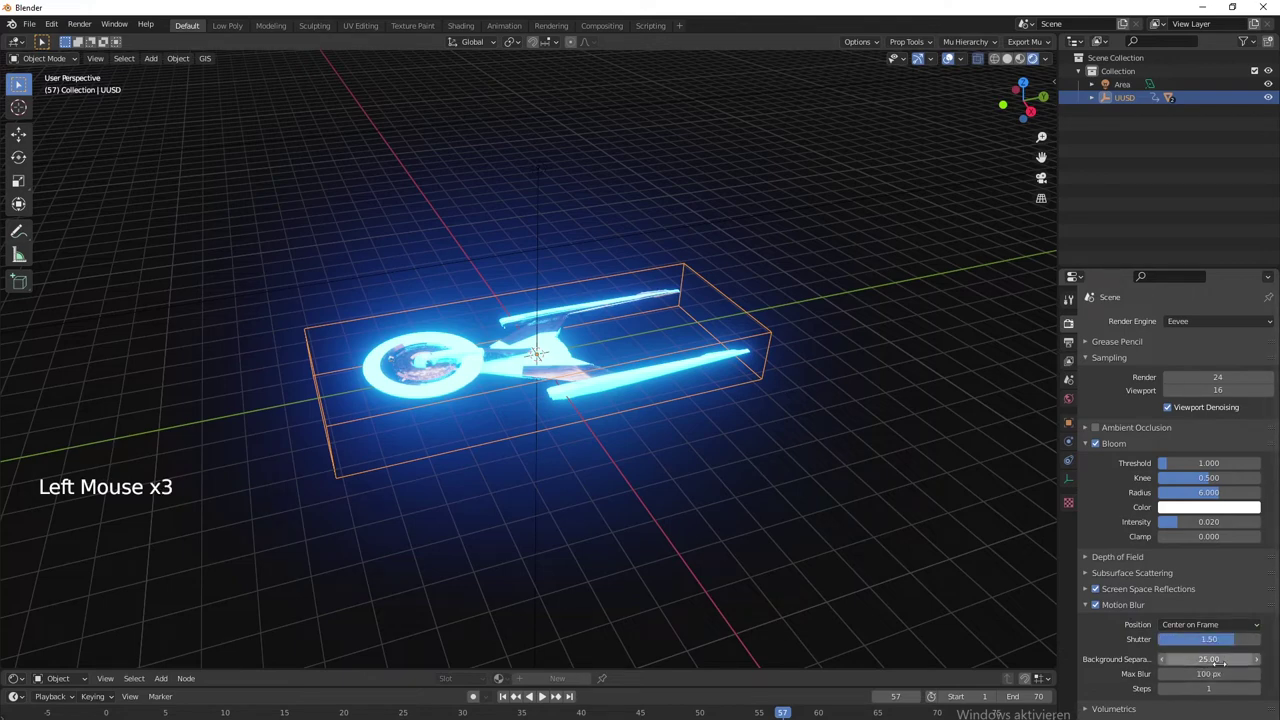
pyautogui.click(541, 363)
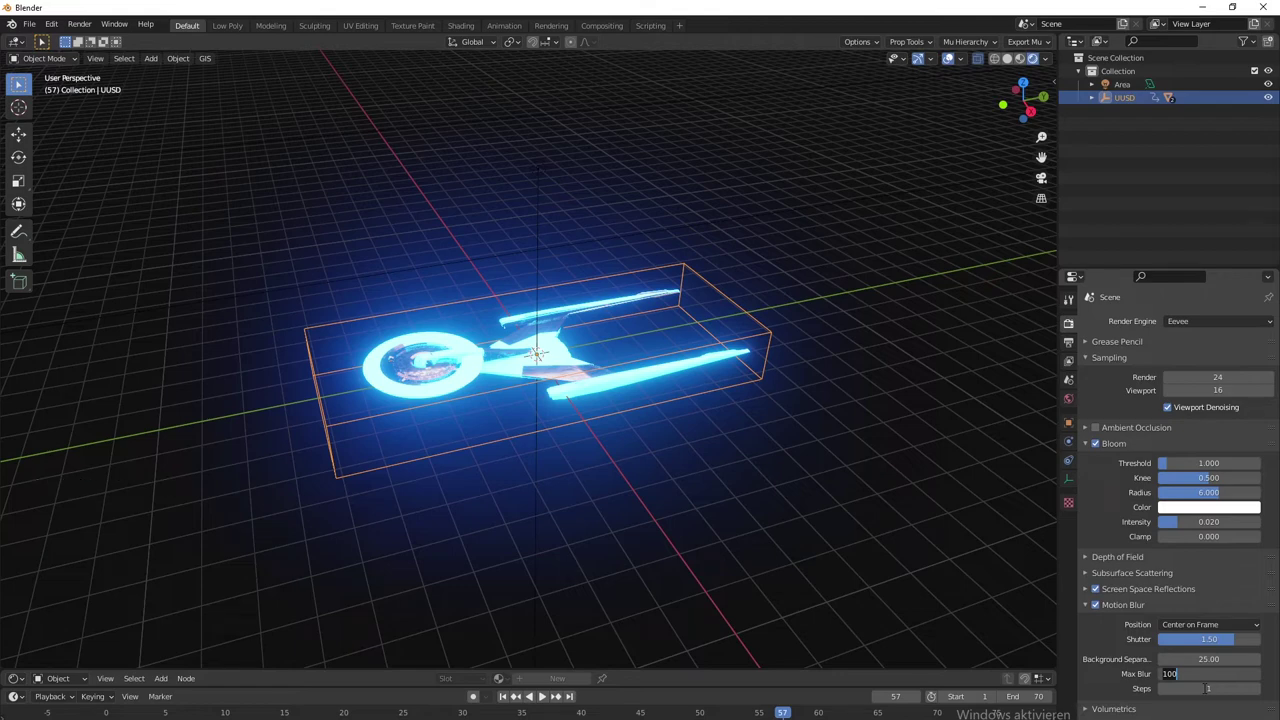
pyautogui.press('0')
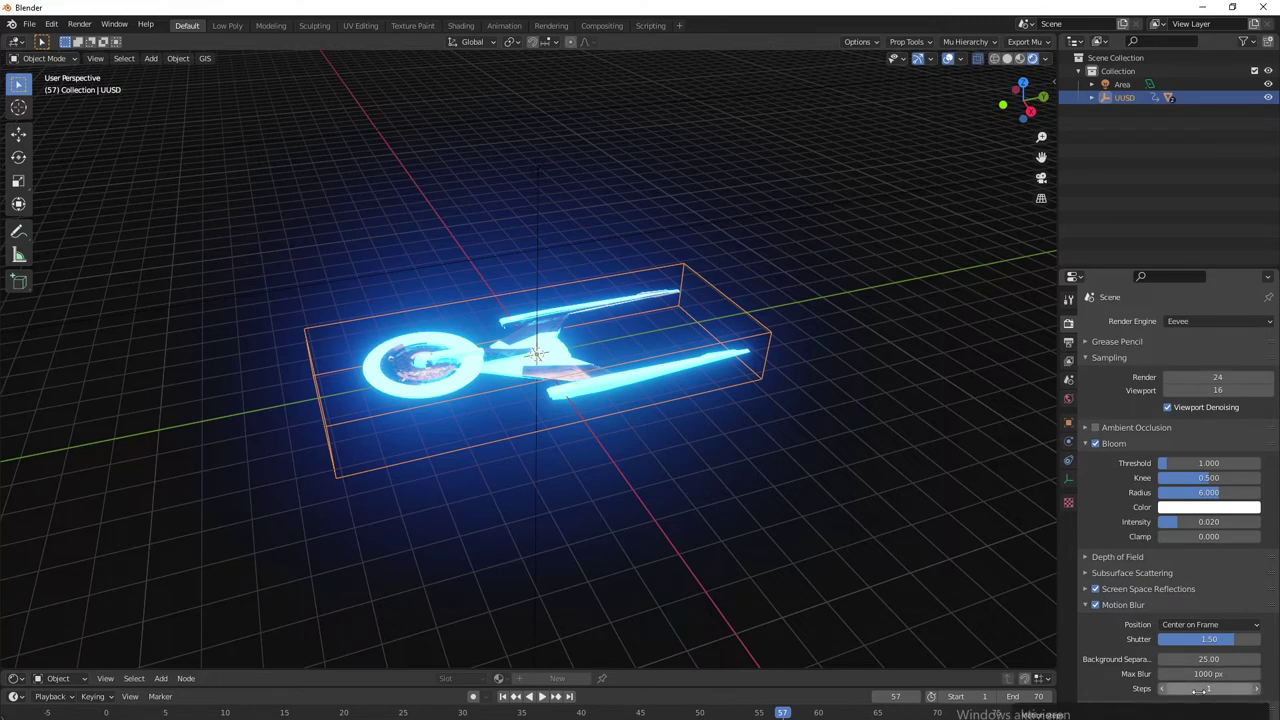
# Look over the glowing ship and deselect it
pyautogui.middleClick(684, 493)
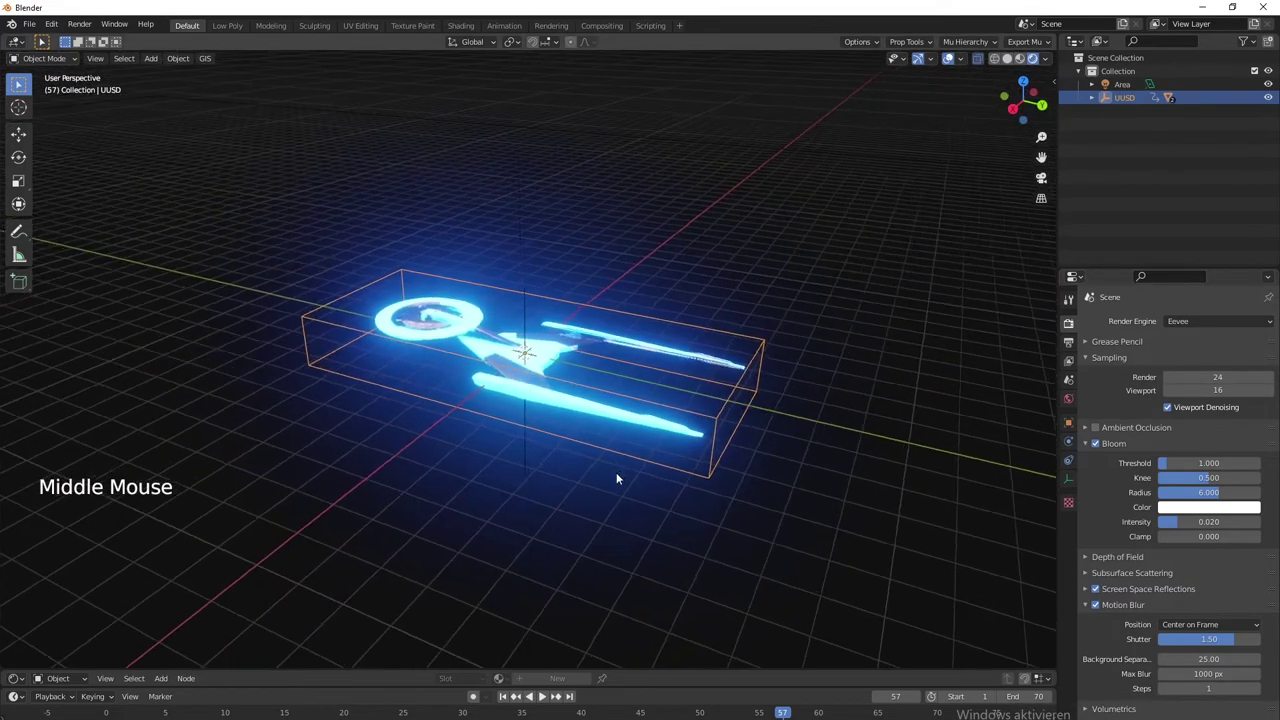
pyautogui.scroll(3)
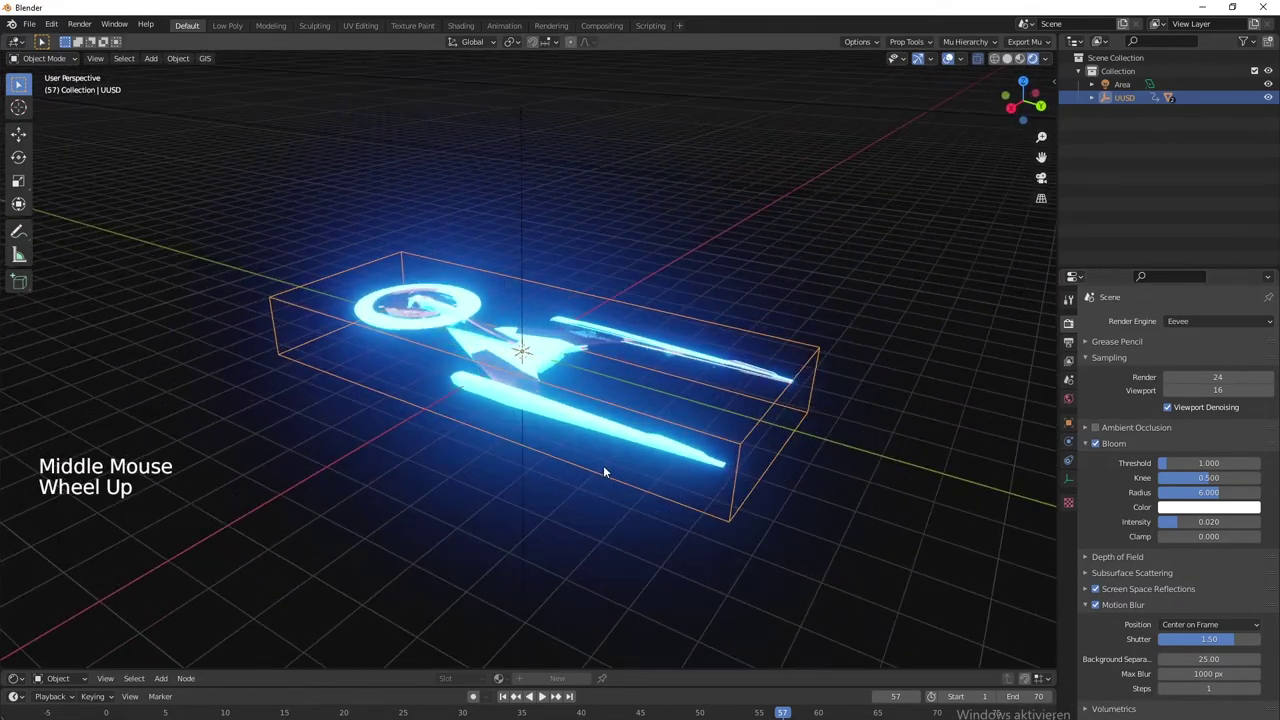
pyautogui.scroll(-3)
pyautogui.click(594, 503)
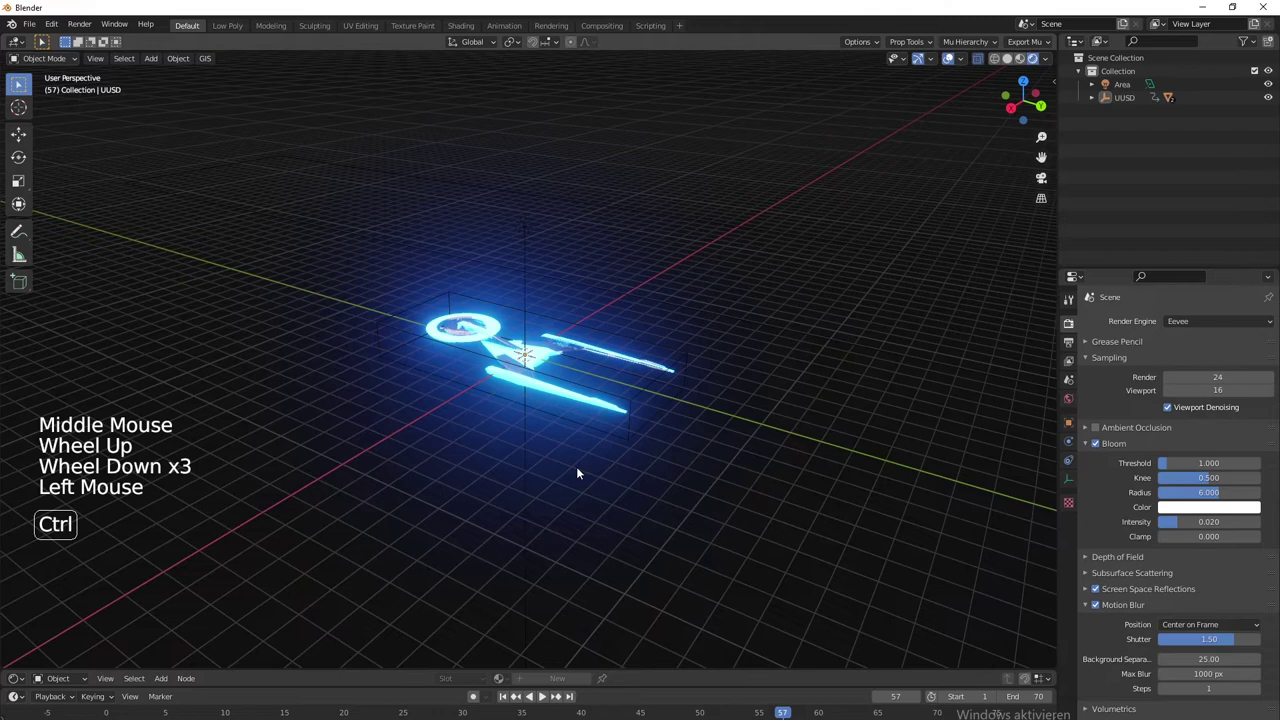
# Add a camera via Shift+A and view the glowing ship from several angles
pyautogui.press('shift+a')
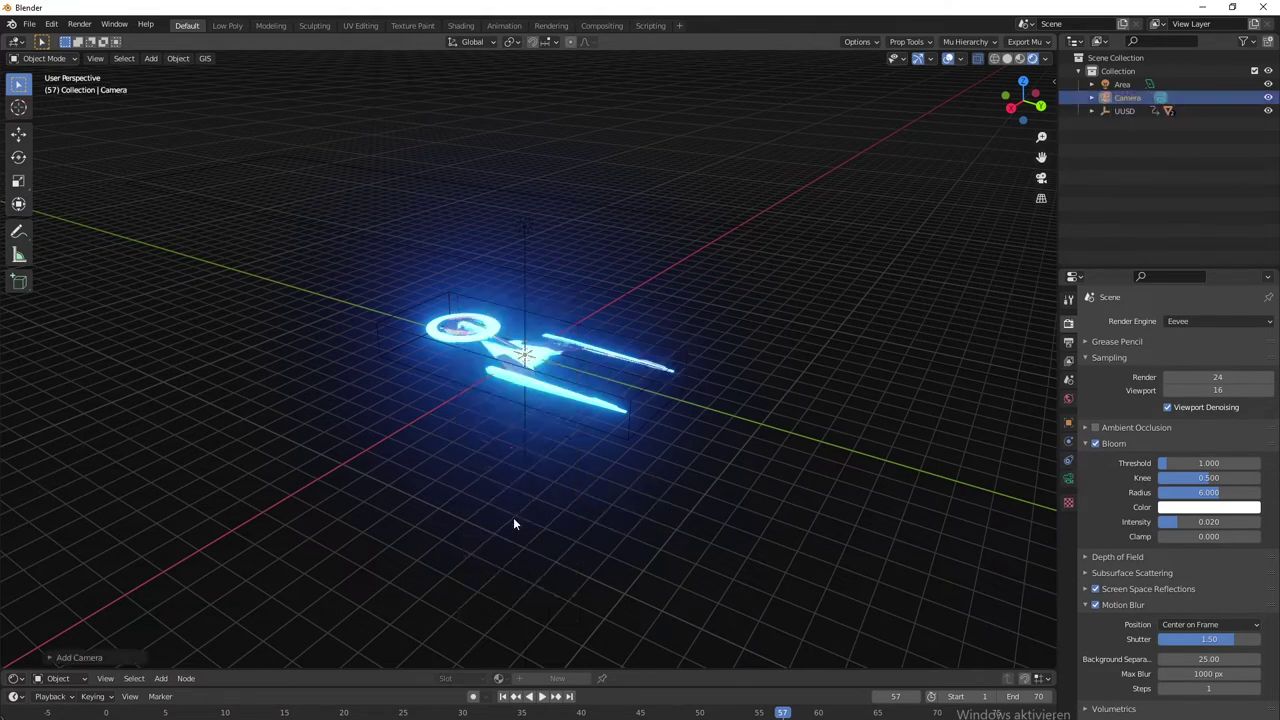
pyautogui.middleClick(581, 497)
pyautogui.middleClick(443, 389)
pyautogui.scroll(3)
pyautogui.middleClick(693, 492)
pyautogui.middleClick(651, 474)
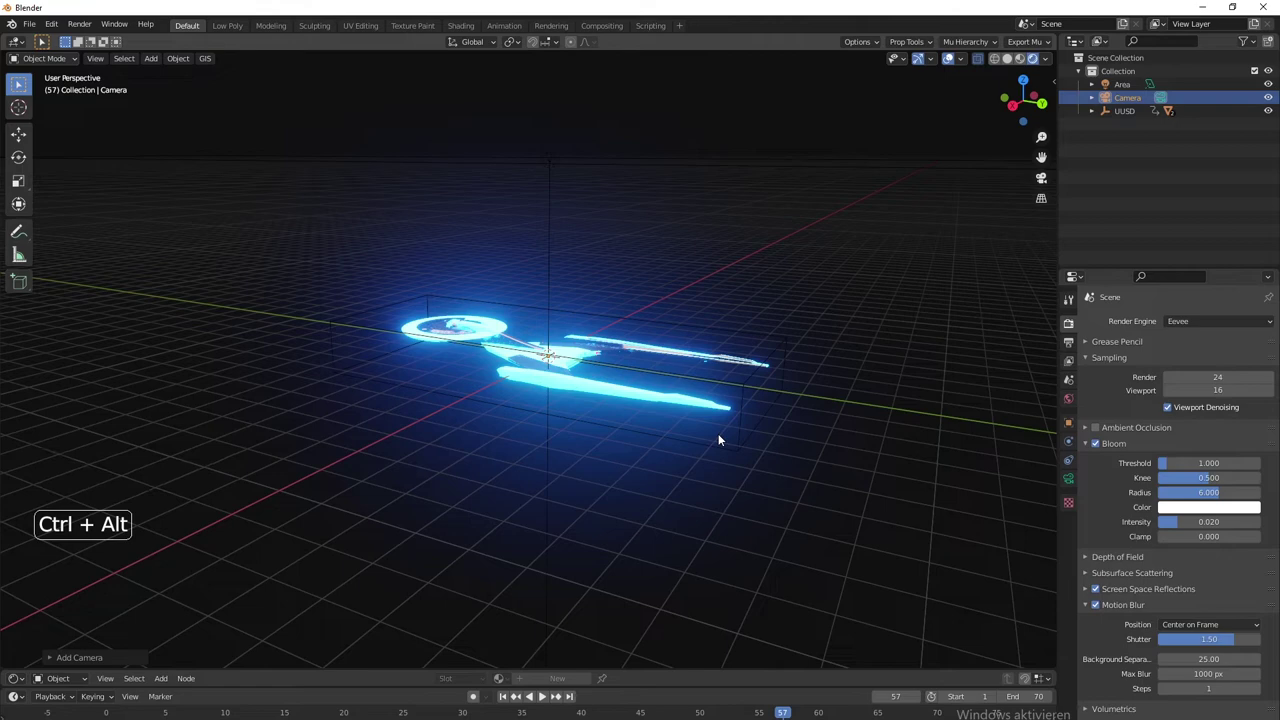
# Look through the camera and play the animation so the ship streaks past with motion blur
pyautogui.press('ctrl+alt+KP_0')
pyautogui.scroll(3)
pyautogui.scroll(-3)
pyautogui.click(544, 694)
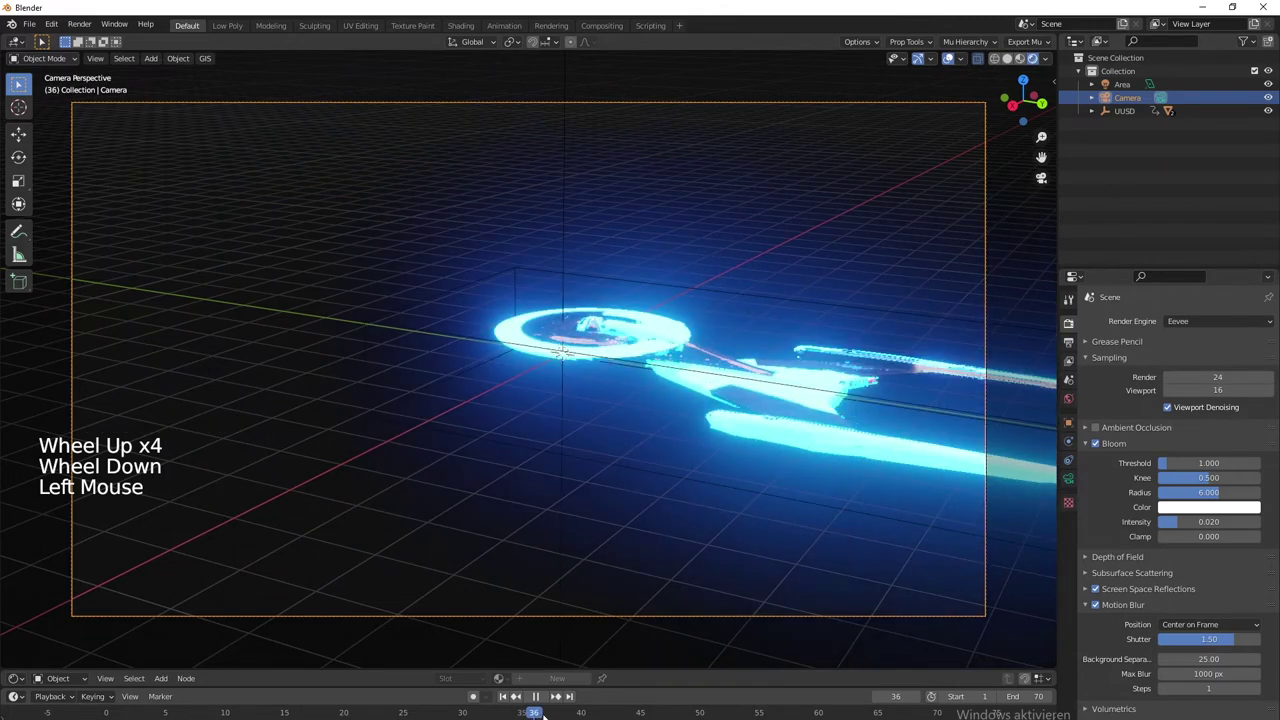
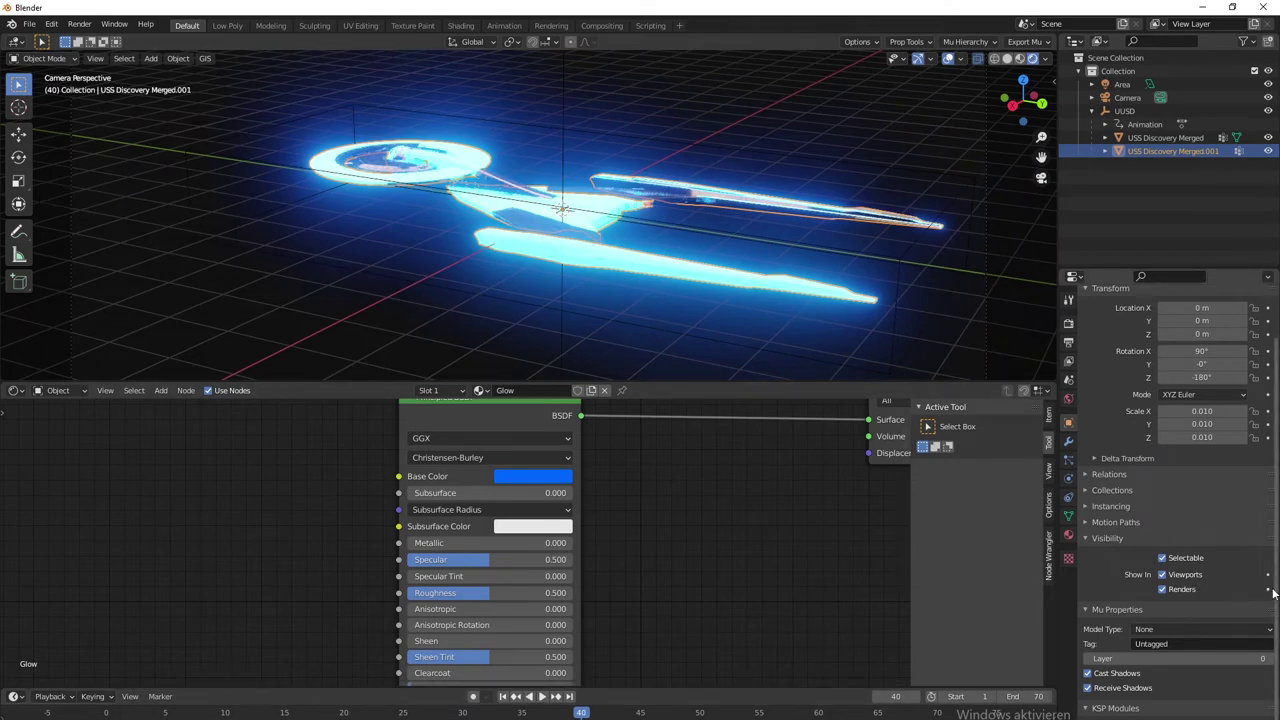
# Switch off the glow copy's Show In Viewports and Renders toggles for keying at frame 40
pyautogui.doubleClick(1169, 592)
pyautogui.click(1272, 596)
pyautogui.click(1268, 581)
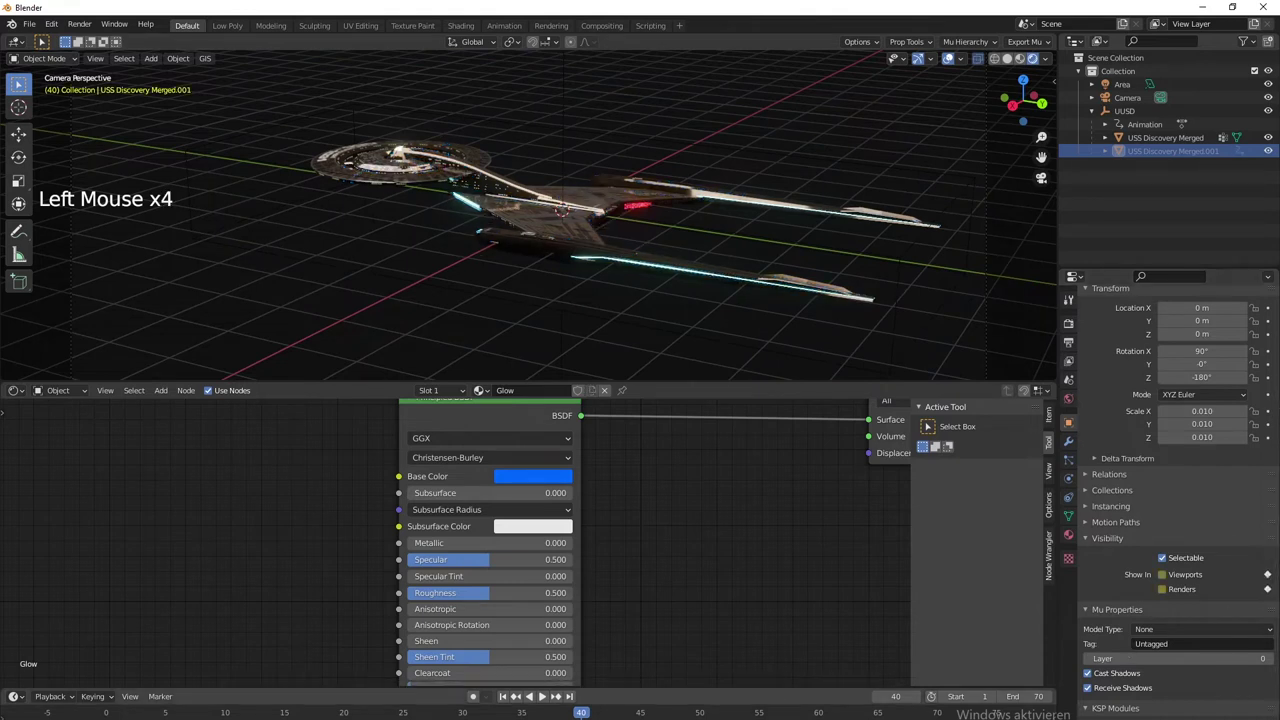
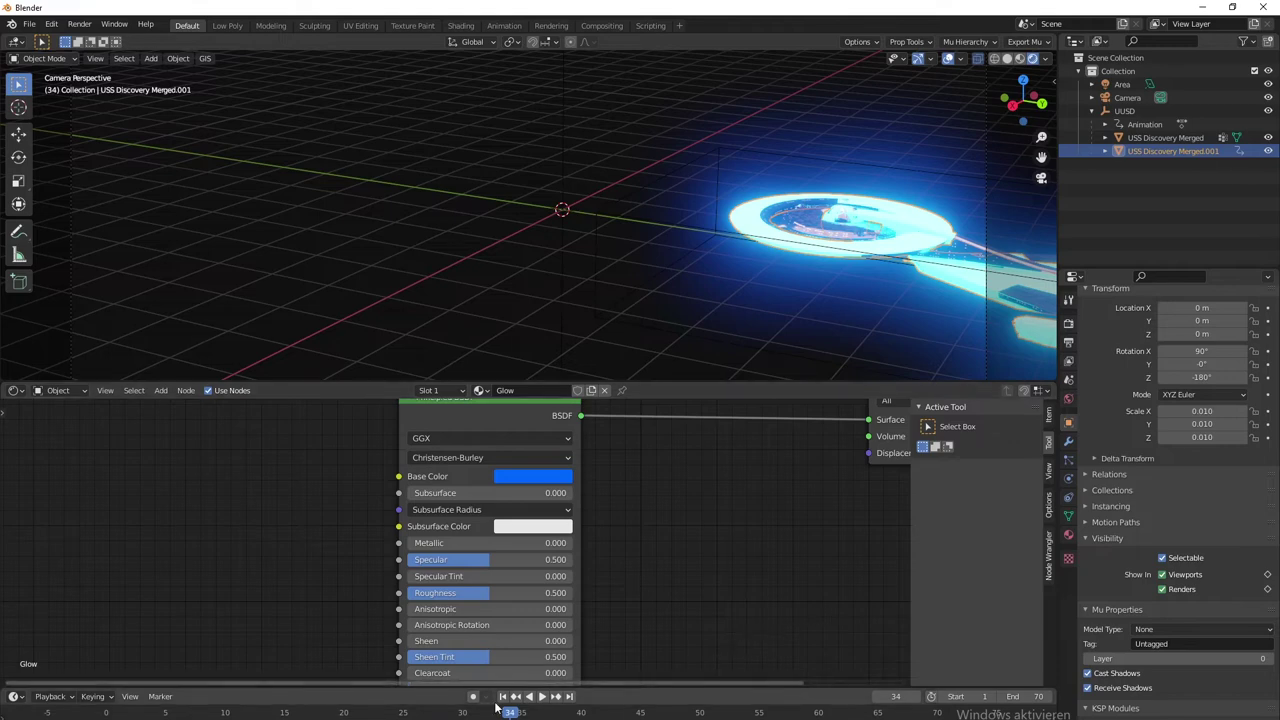
# Scrub around frames 34-35 and play to watch the glow copy give way to the textured ship
pyautogui.click(513, 713)
pyautogui.press('space')
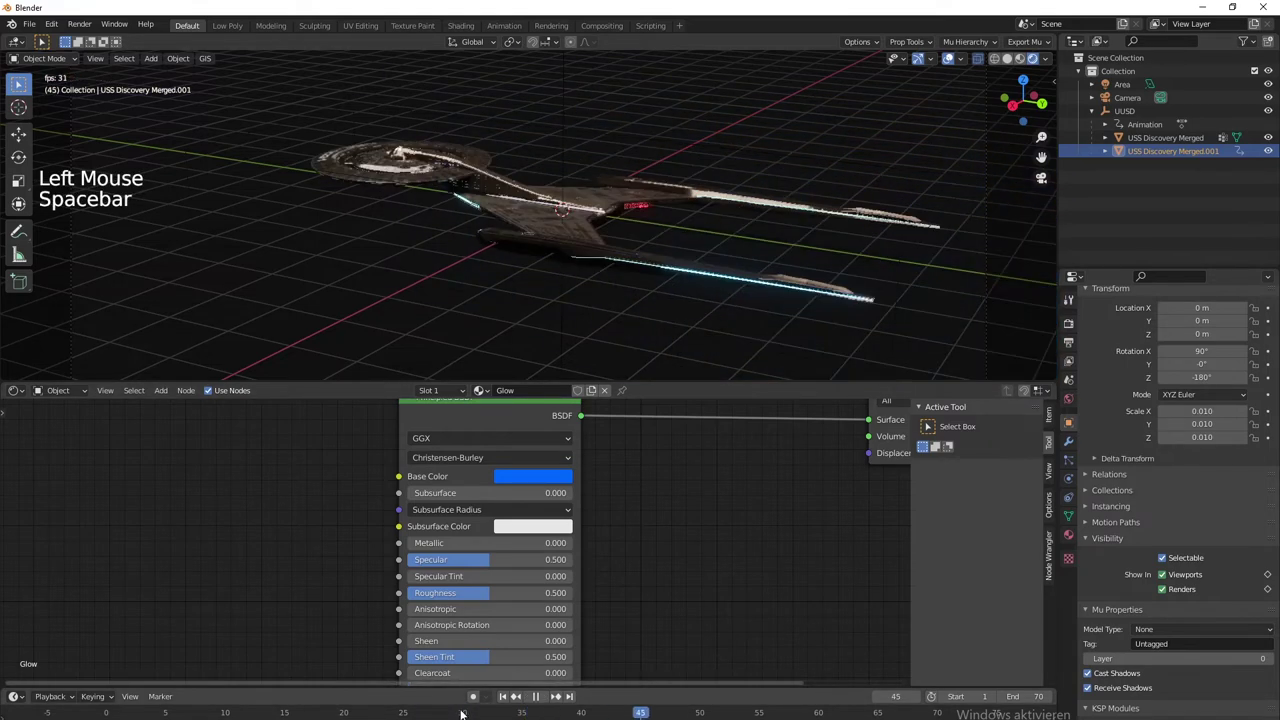
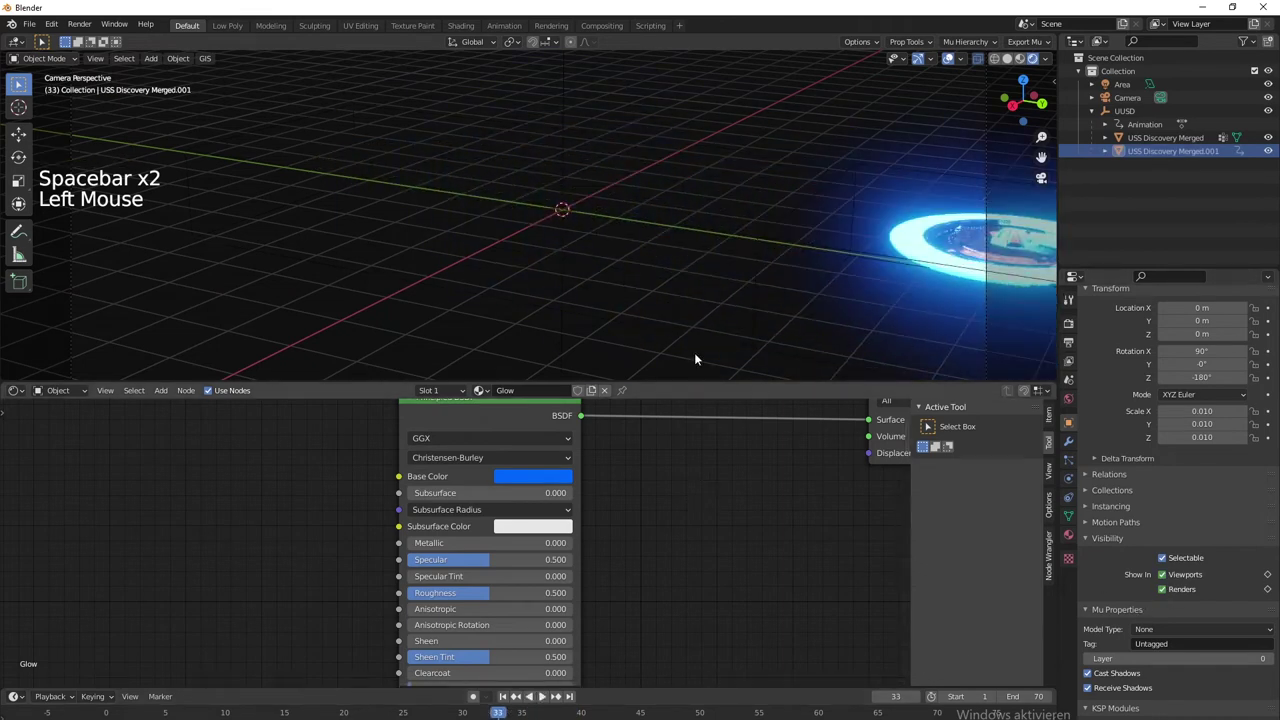
pyautogui.middleClick(693, 238)
pyautogui.click(540, 697)
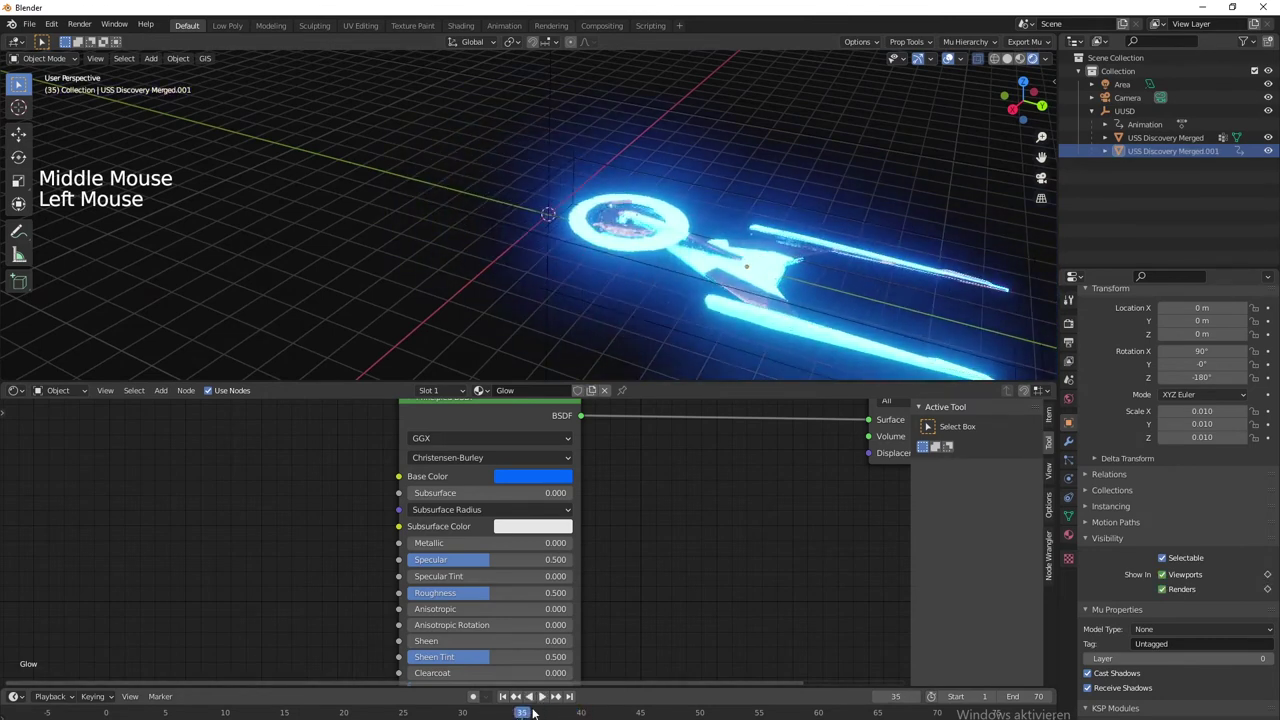
pyautogui.click(759, 328)
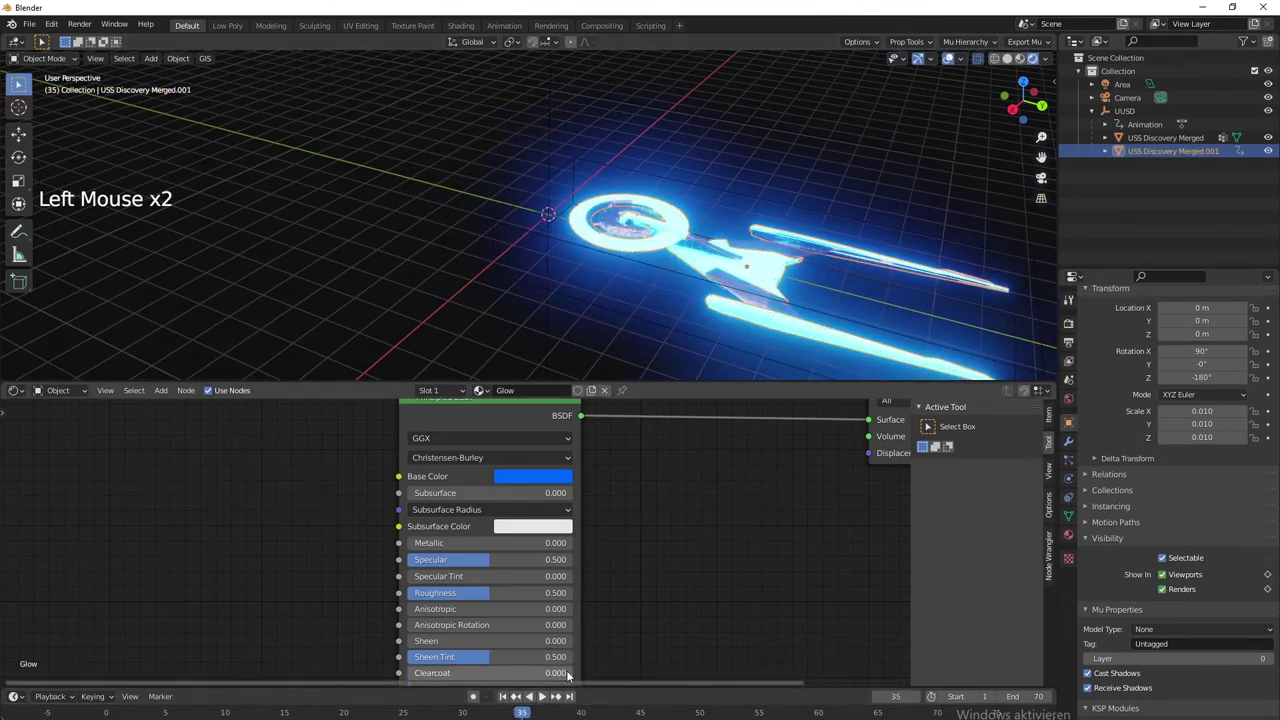
pyautogui.click(540, 697)
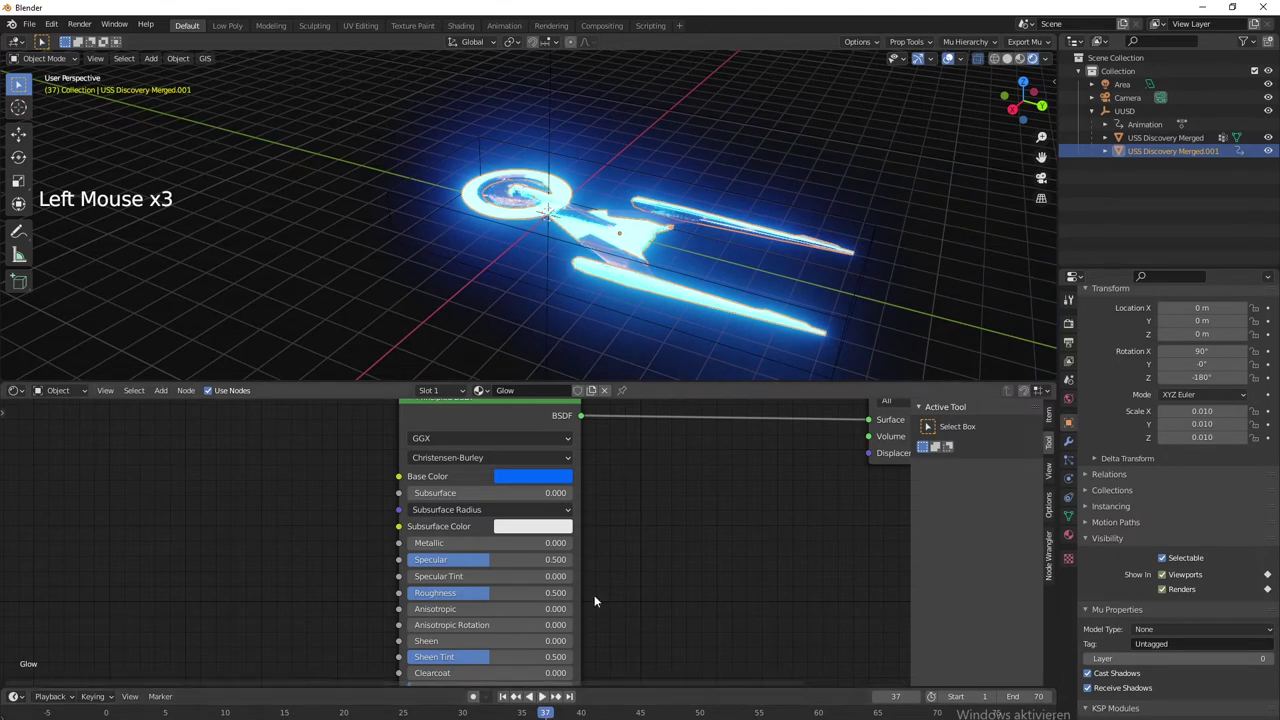
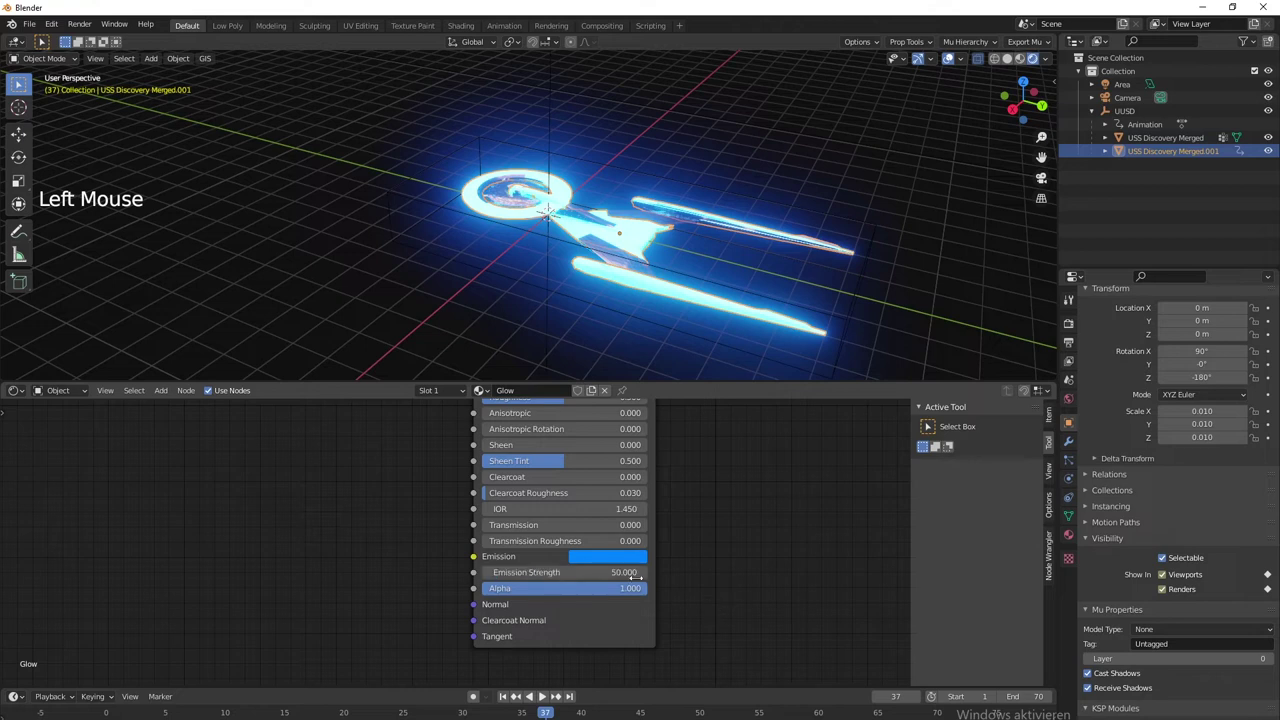
# Keyframe Glow emission strength at 50 on frame 37 and 200 on frame 20
pyautogui.press('i')
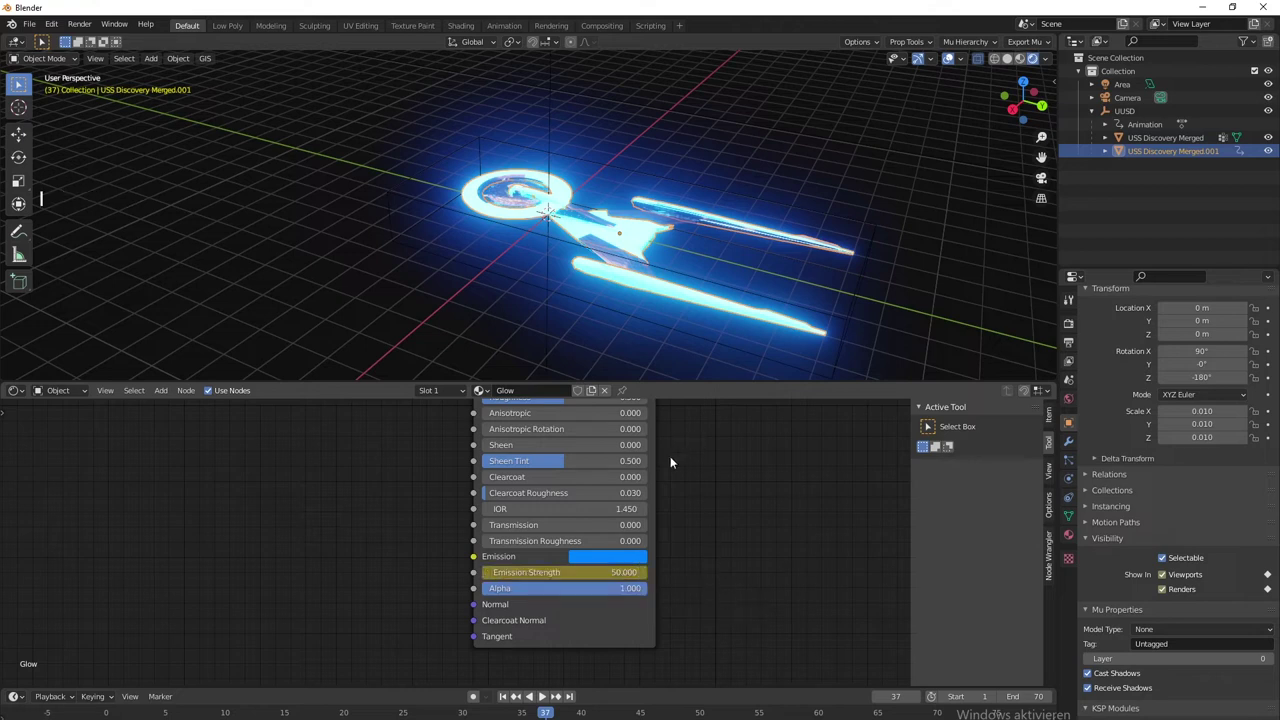
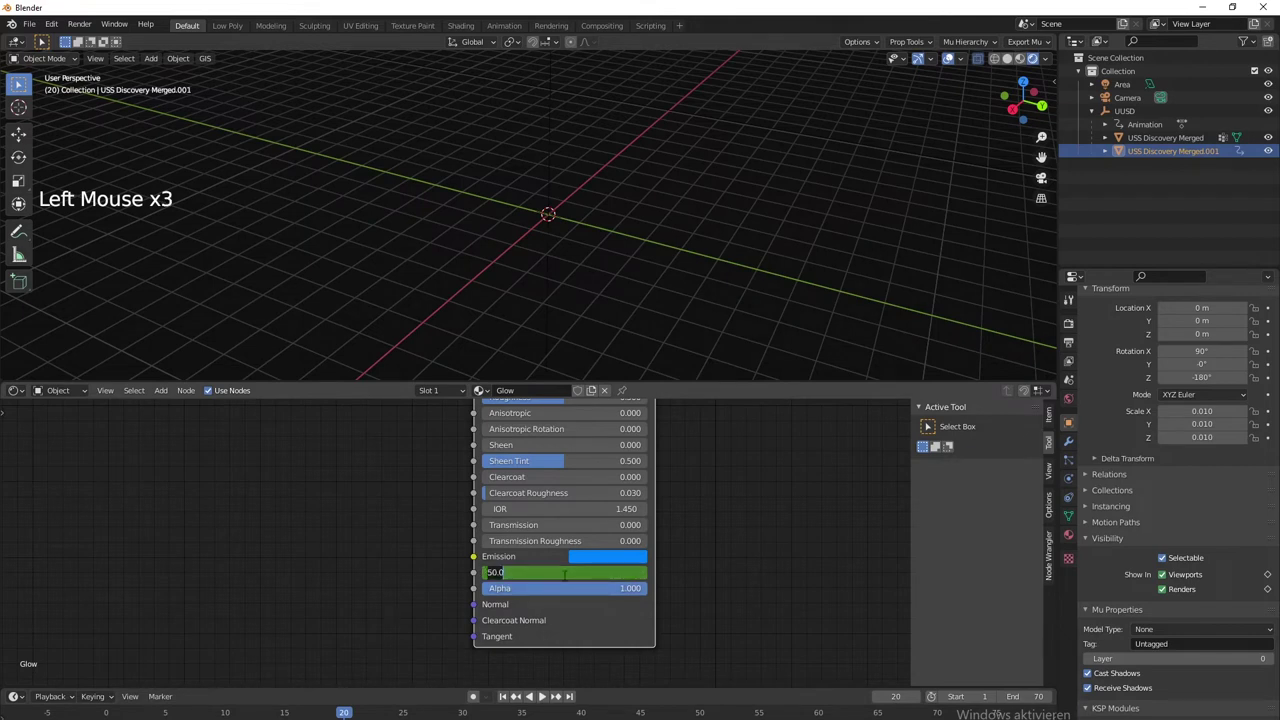
pyautogui.press('0')
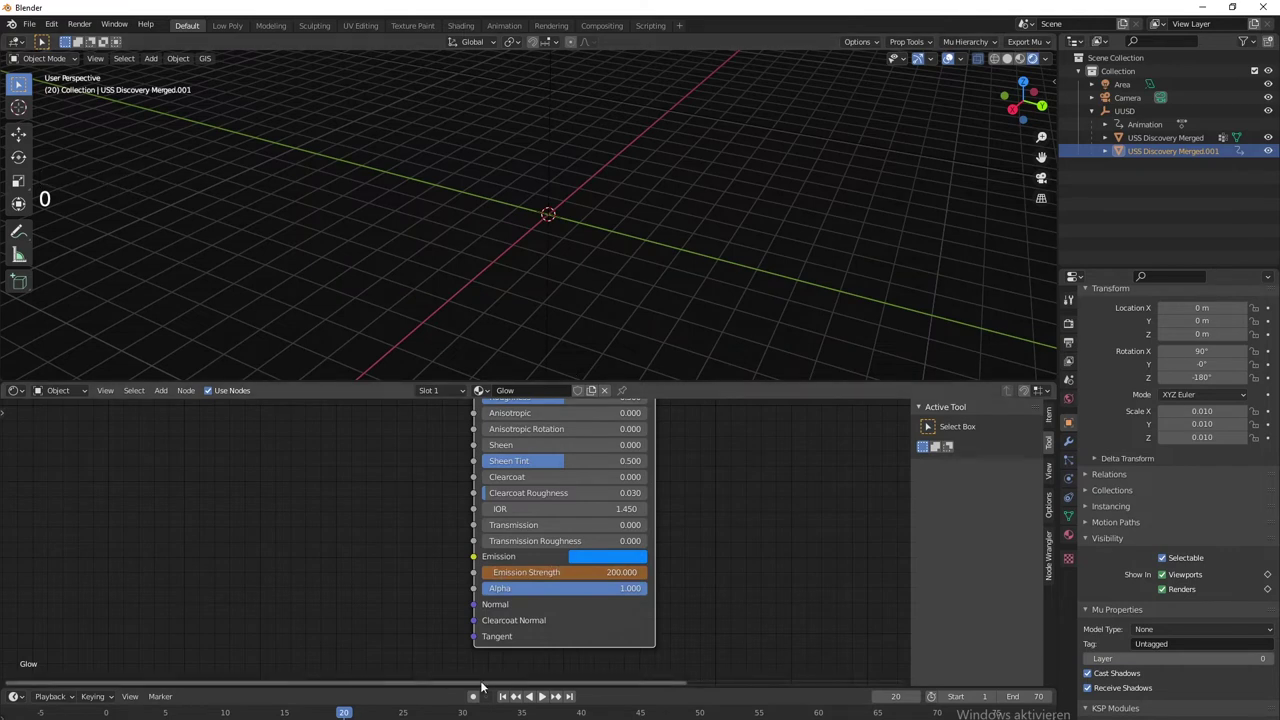
pyautogui.press('i')
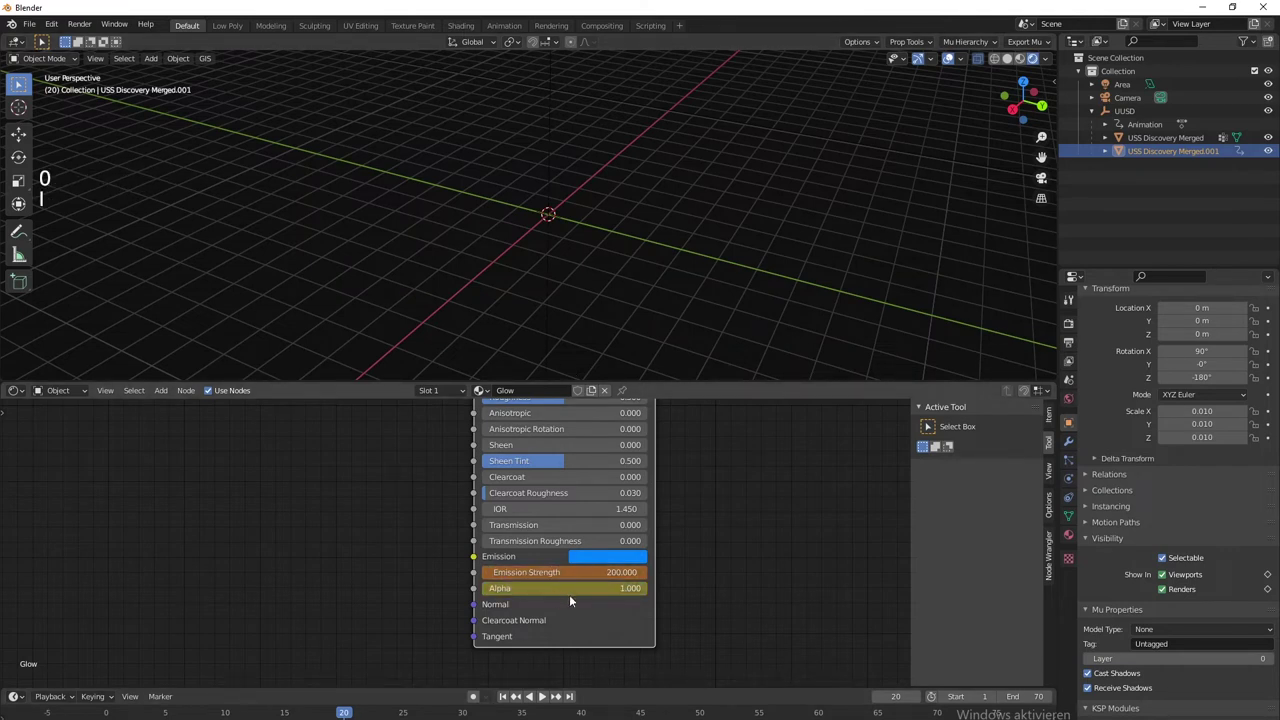
pyautogui.click(544, 694)
pyautogui.rightClick(600, 599)
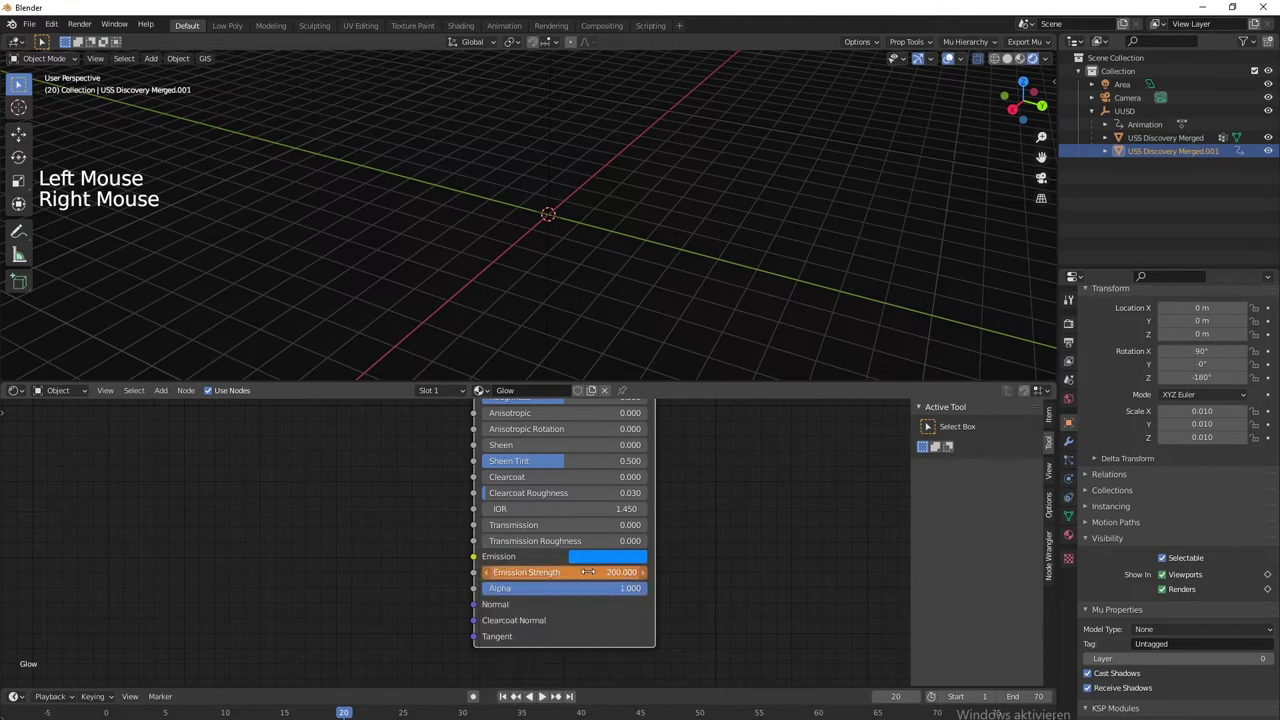
pyautogui.press('i')
# Play the animation to check the glow easing from 200 down to 50
pyautogui.middleClick(548, 236)
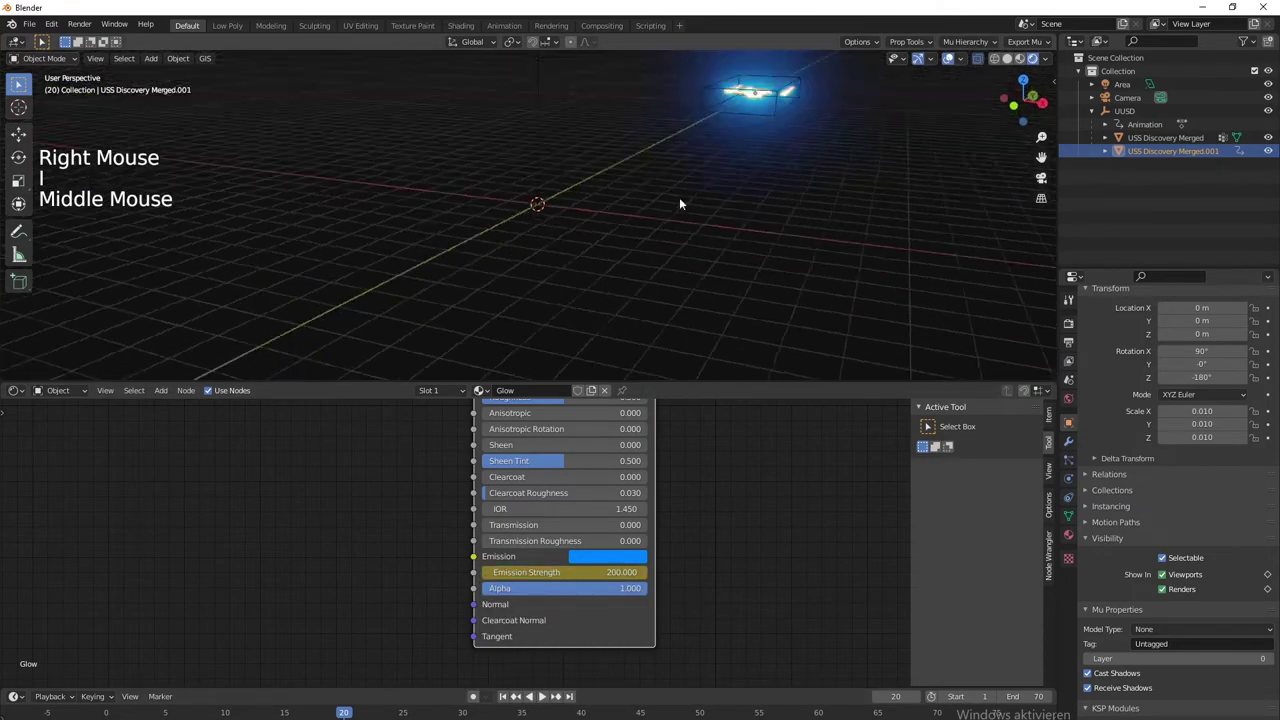
pyautogui.scroll(-3)
pyautogui.press('space')
pyautogui.press('space')
pyautogui.scroll(3)
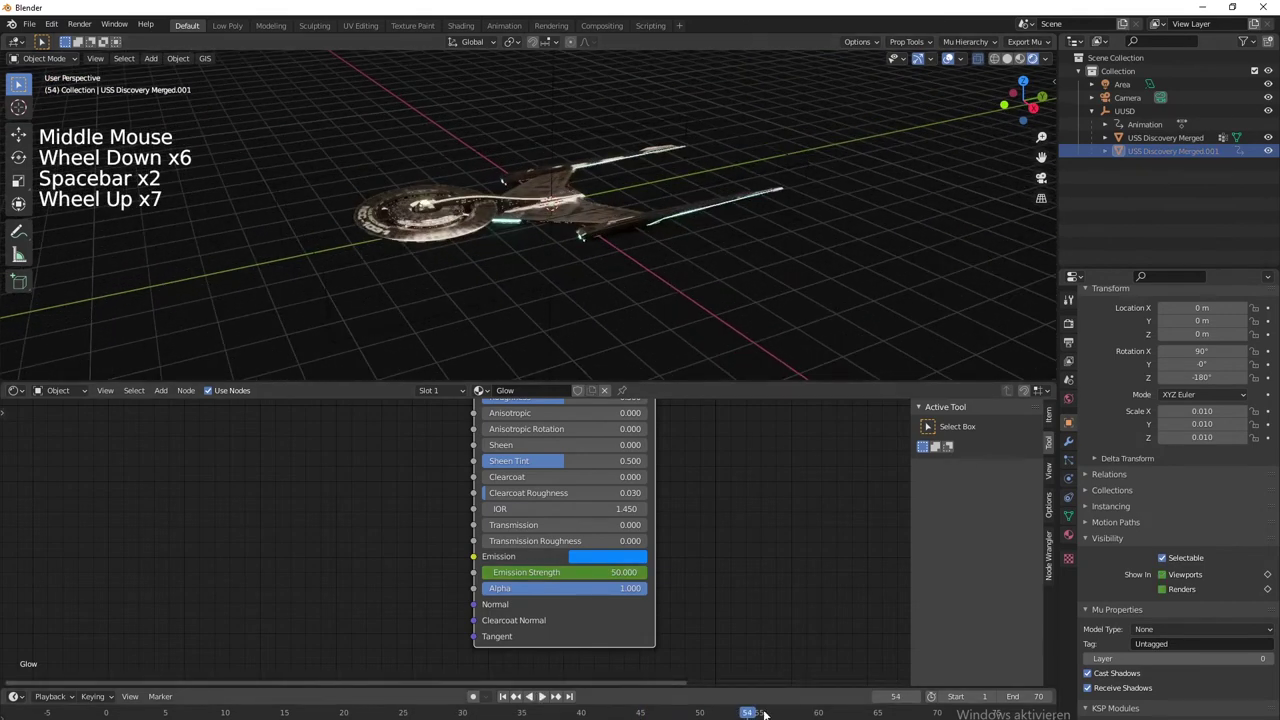
pyautogui.click(752, 714)
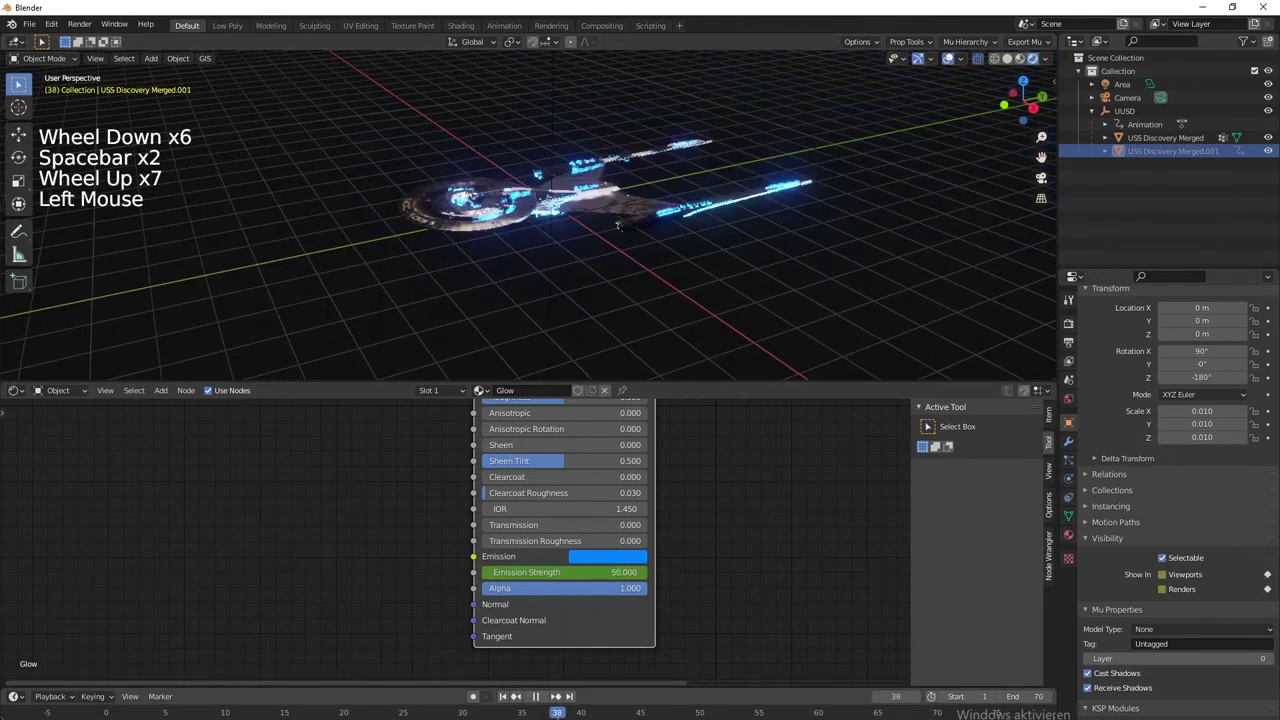
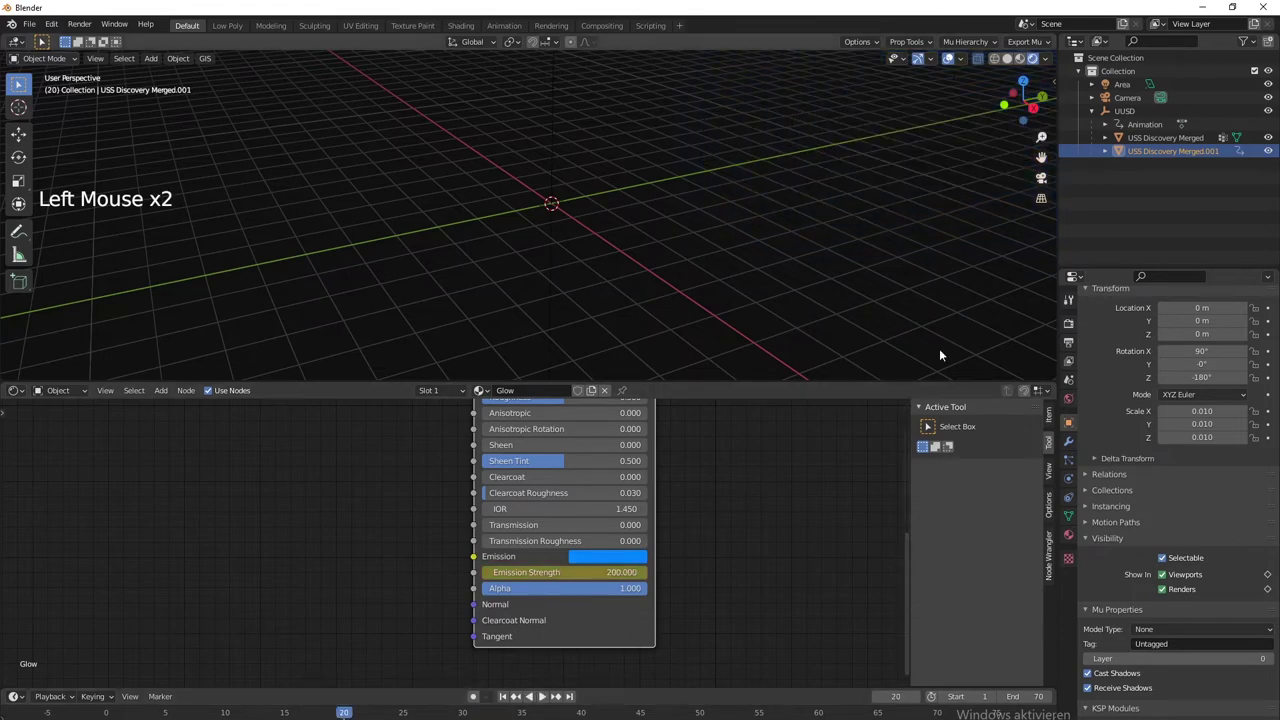
# Select the UUSD ship parent and set its Location Y to 81.382 m for frame 20
pyautogui.scroll(-3)
pyautogui.click(768, 171)
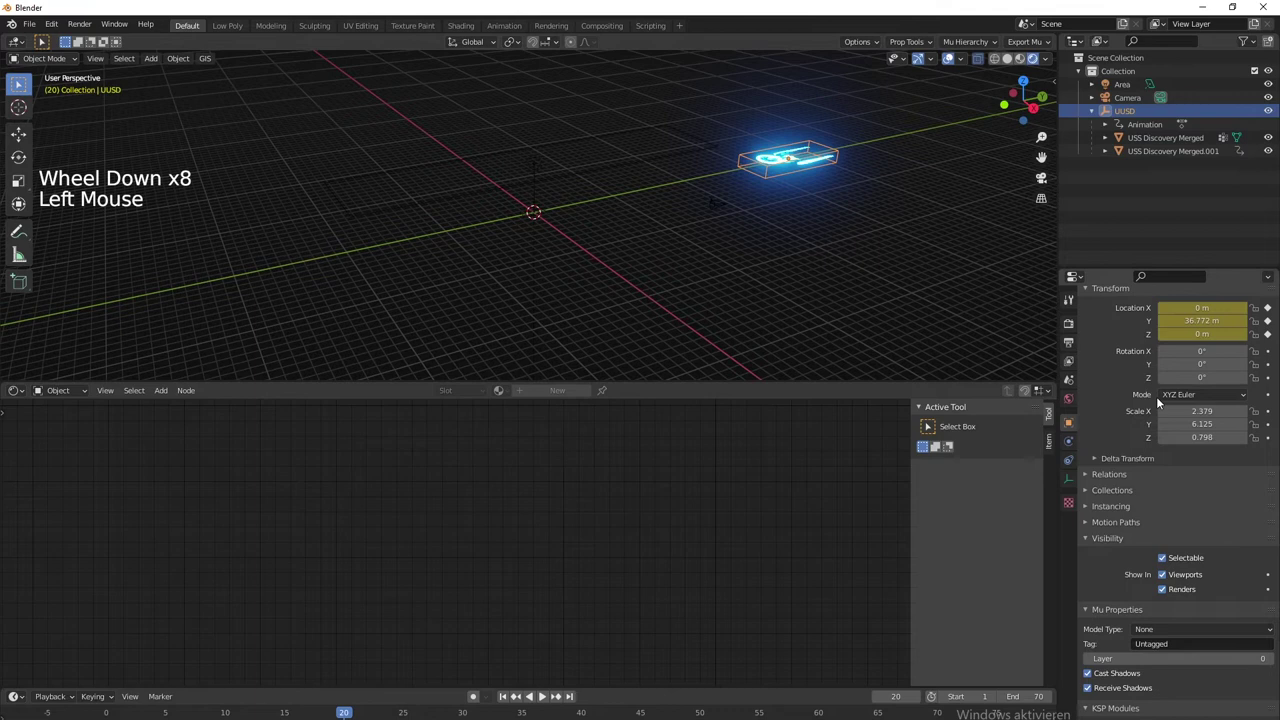
pyautogui.click(794, 158)
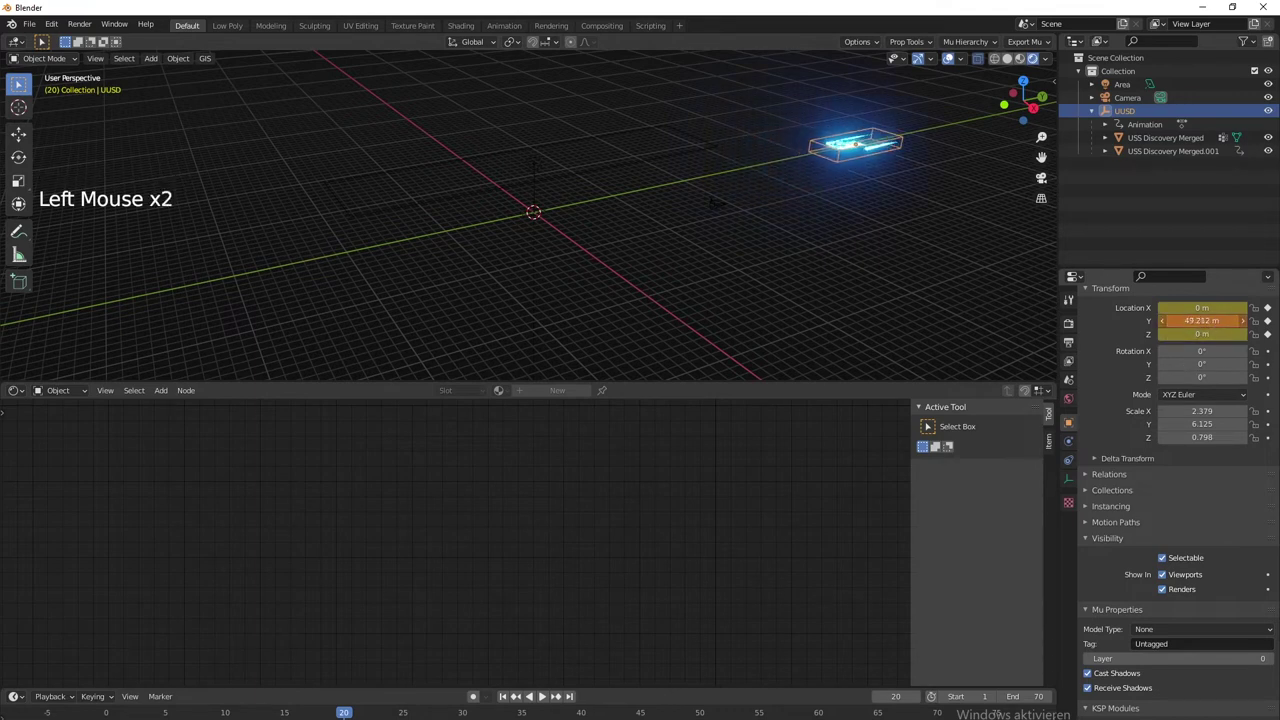
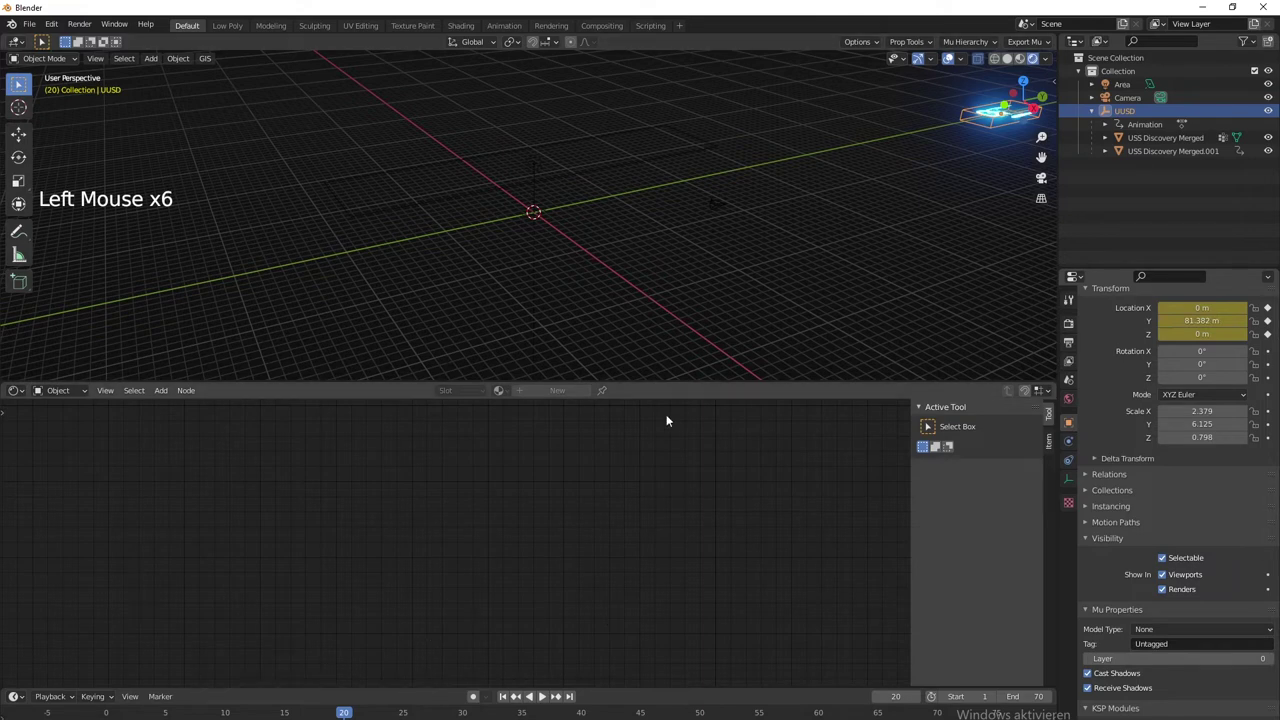
# Play the timeline and check the ship's forward flight from the camera view
pyautogui.press('space')
pyautogui.click(659, 315)
pyautogui.press('space')
pyautogui.press('space')
pyautogui.press('KP_0')
pyautogui.press('space')
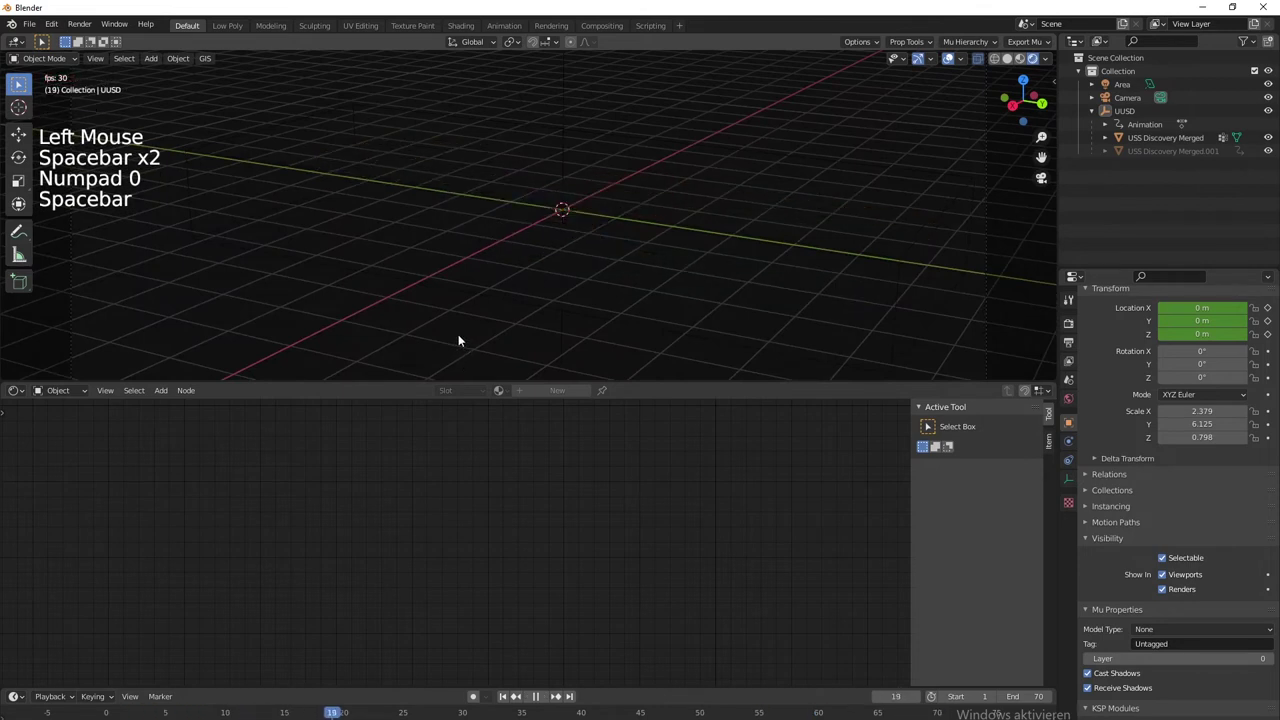
pyautogui.press('space')
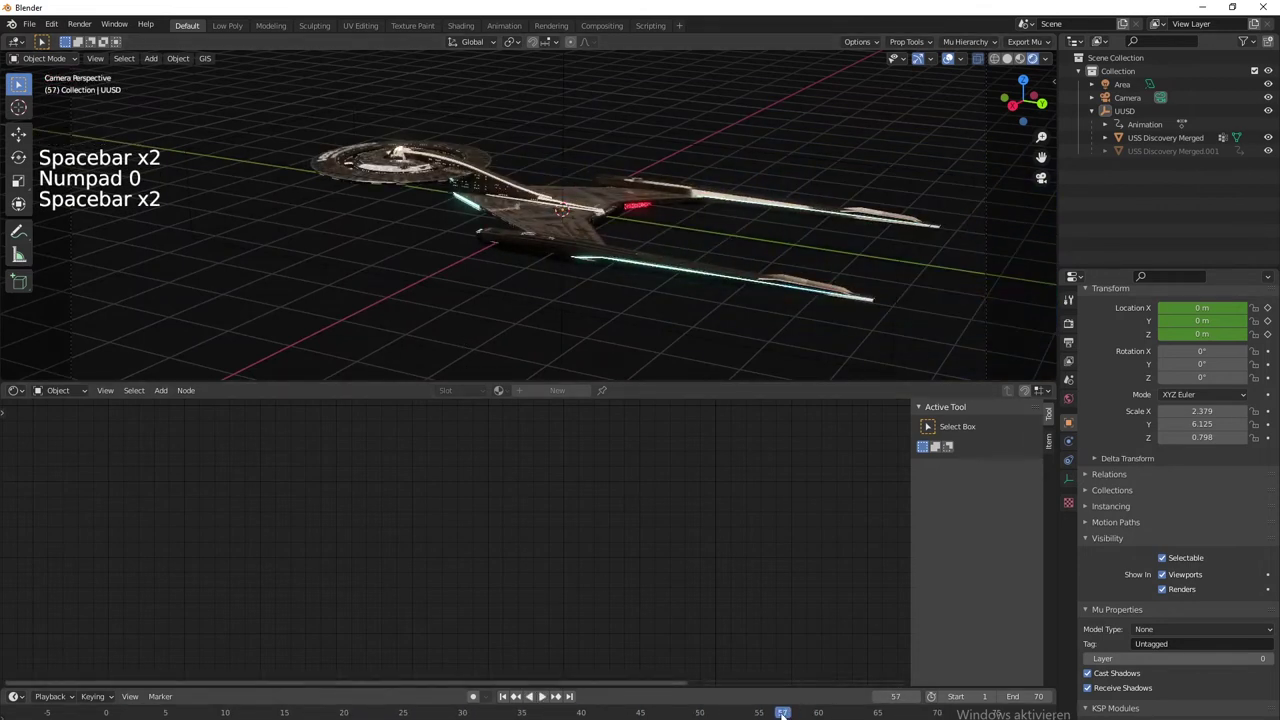
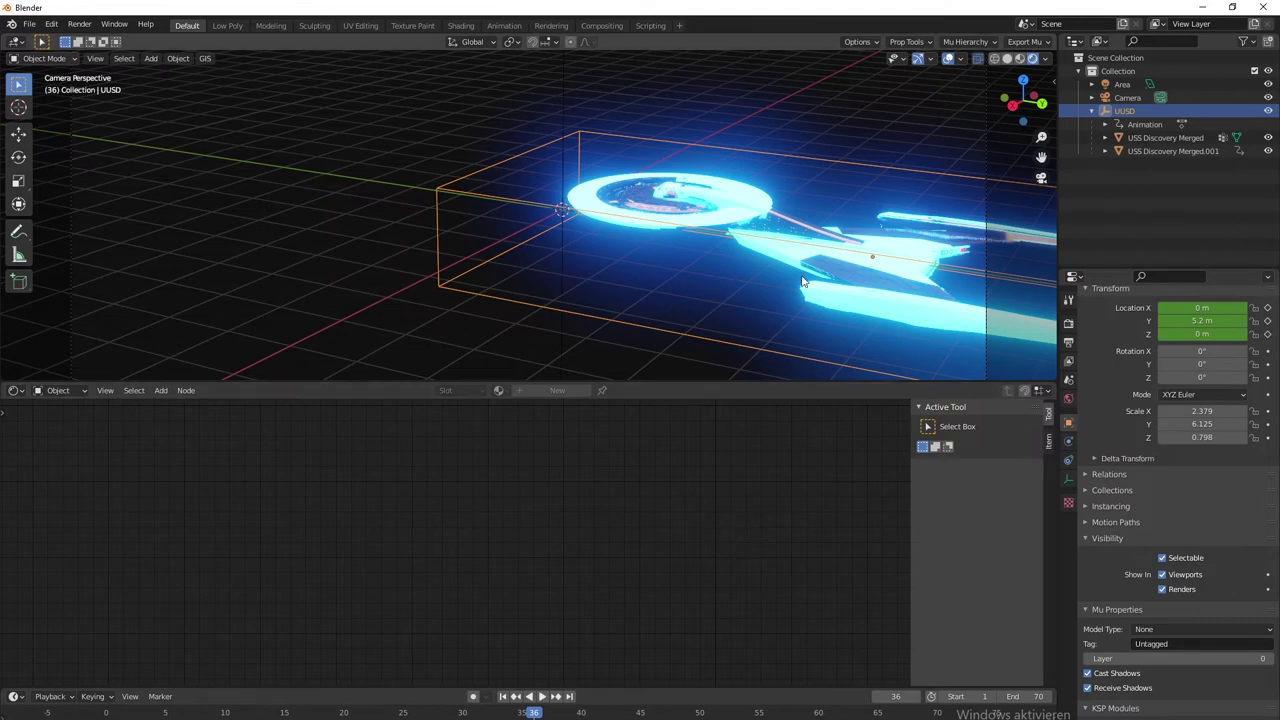
# Select the USS Discovery Merged mesh and preview its glow at an earlier frame in the viewport
pyautogui.click(796, 230)
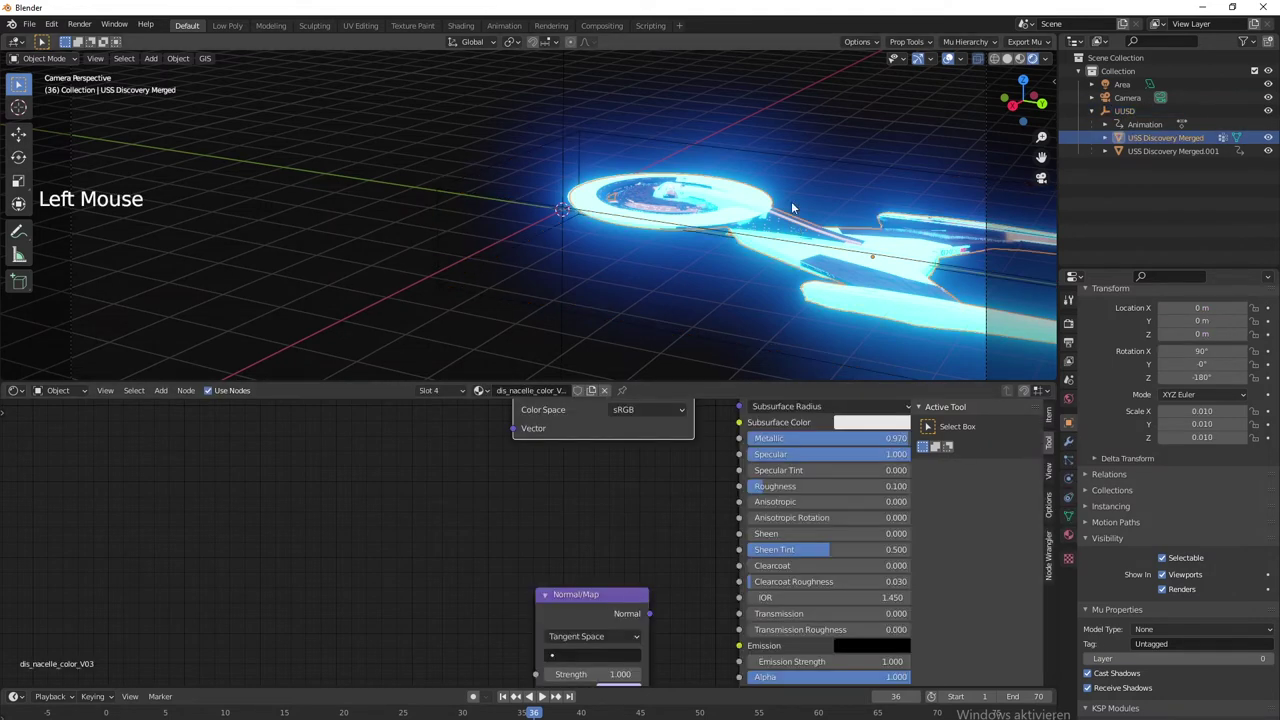
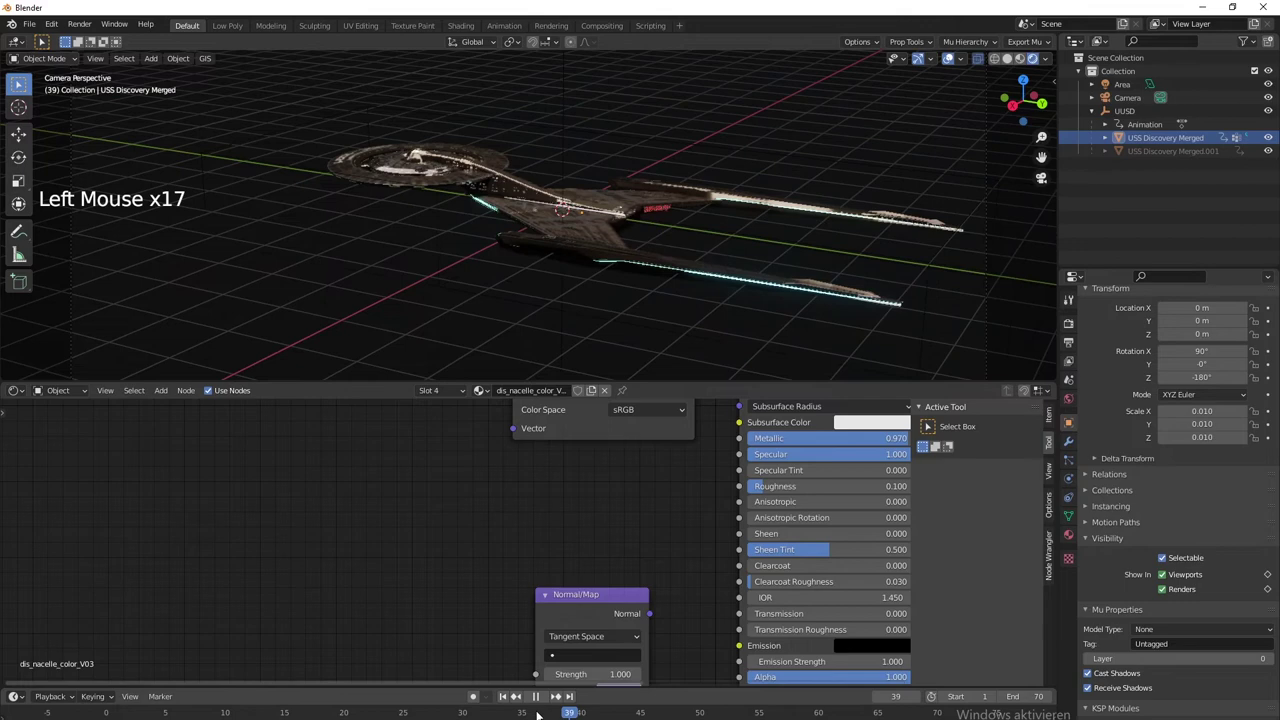
pyautogui.click(408, 550)
pyautogui.press('space')
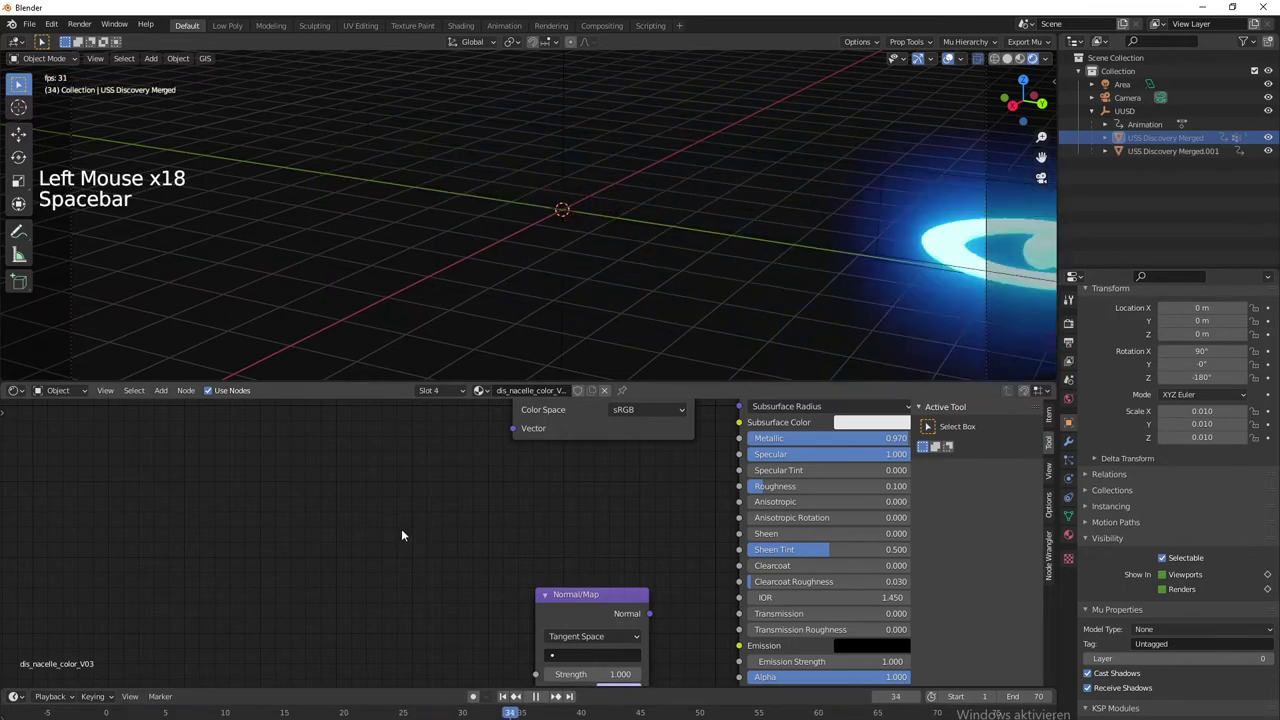
pyautogui.press('space')
# Render a test frame of the streaking ship with motion blur, then move to frame 37
pyautogui.click(543, 696)
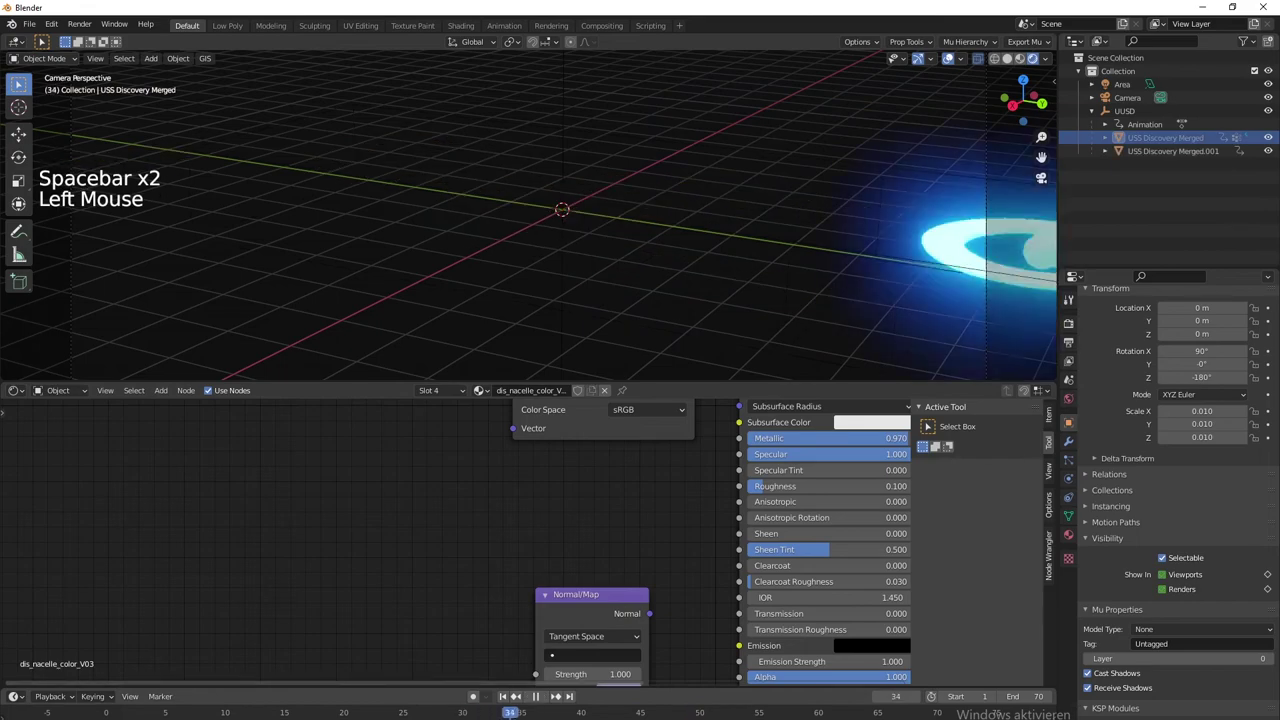
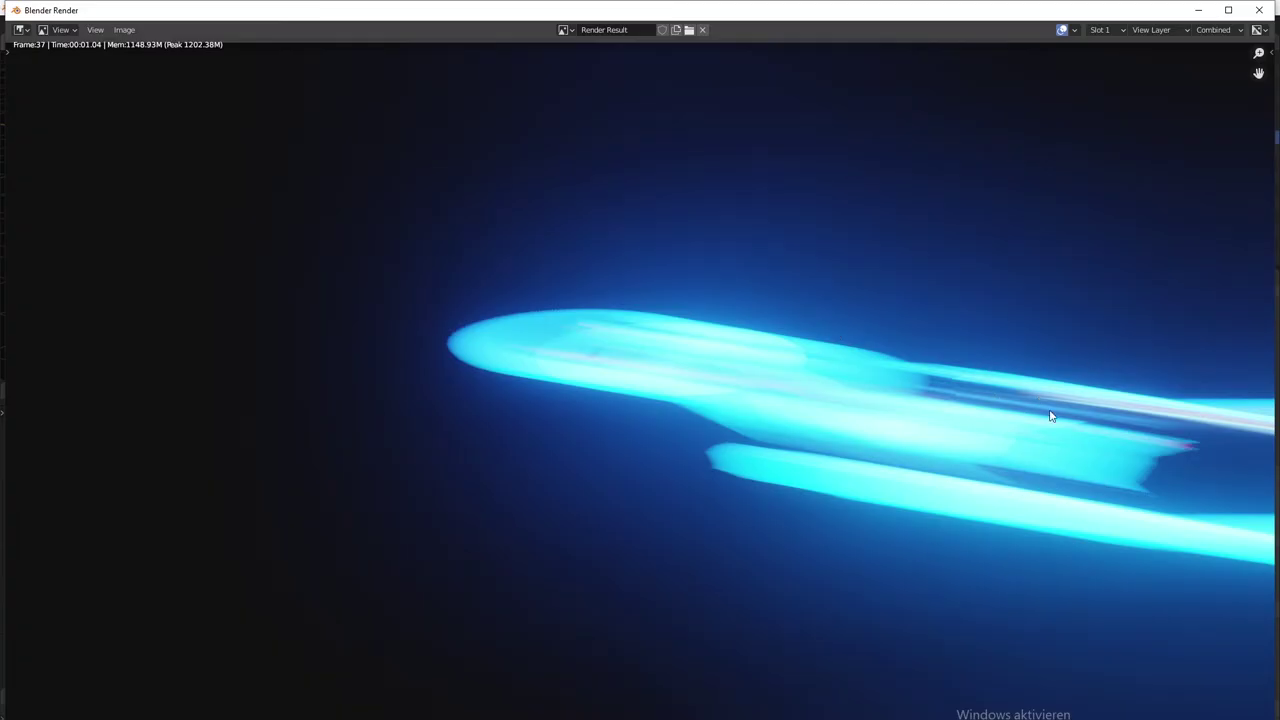
pyautogui.press('F12')
pyautogui.click(657, 209)
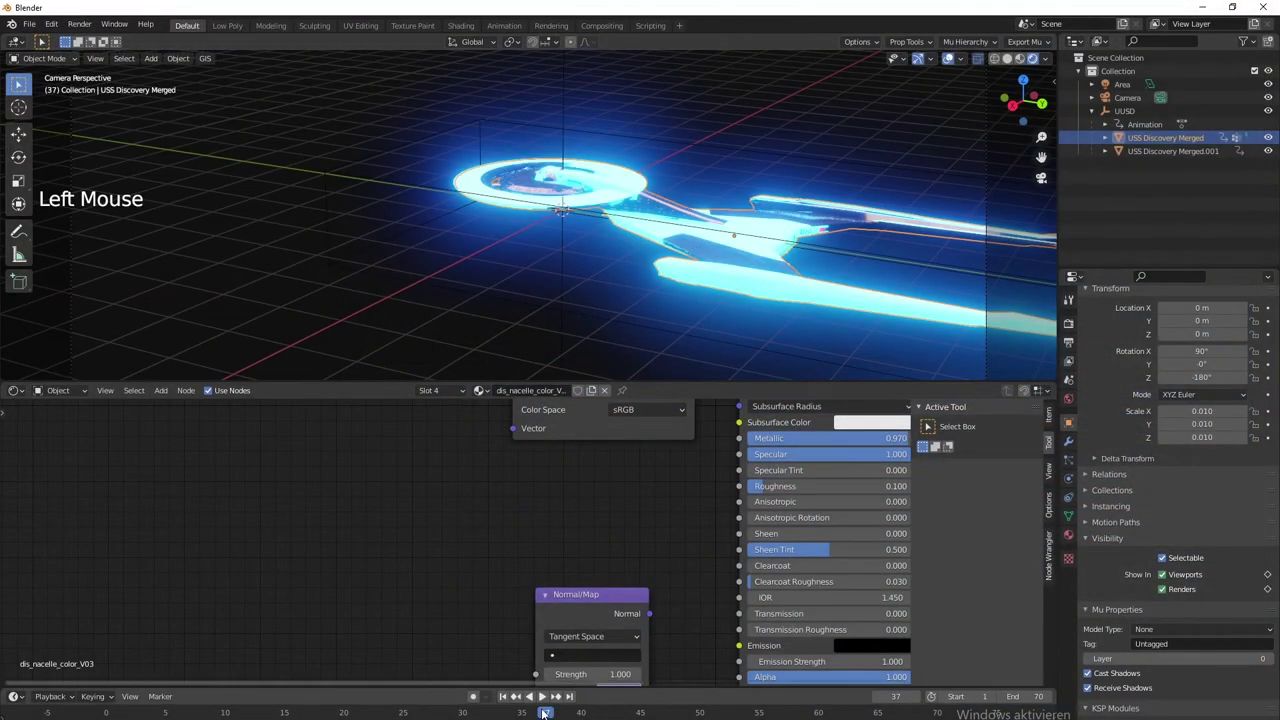
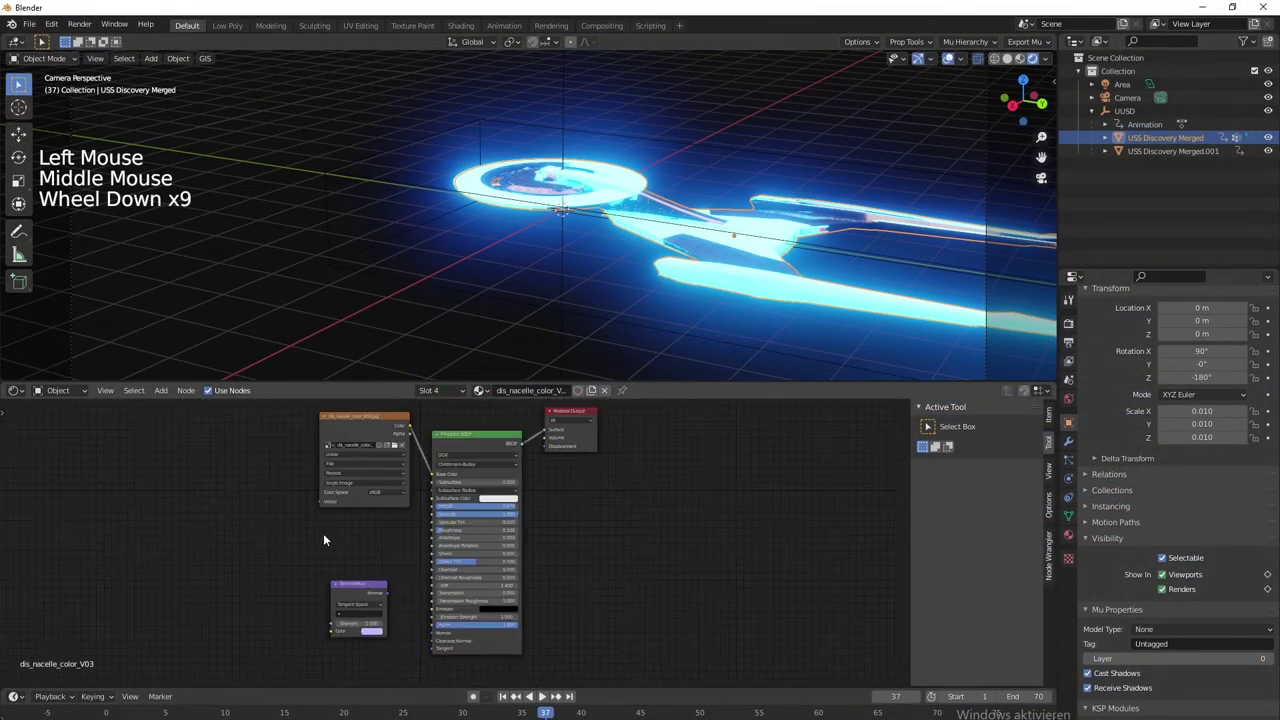
# Pick the dis_masterLights_luminance_v03 material and raise its Emission Strength to about 927
pyautogui.middleClick(330, 559)
pyautogui.middleClick(703, 476)
pyautogui.click(1070, 534)
pyautogui.scroll(3)
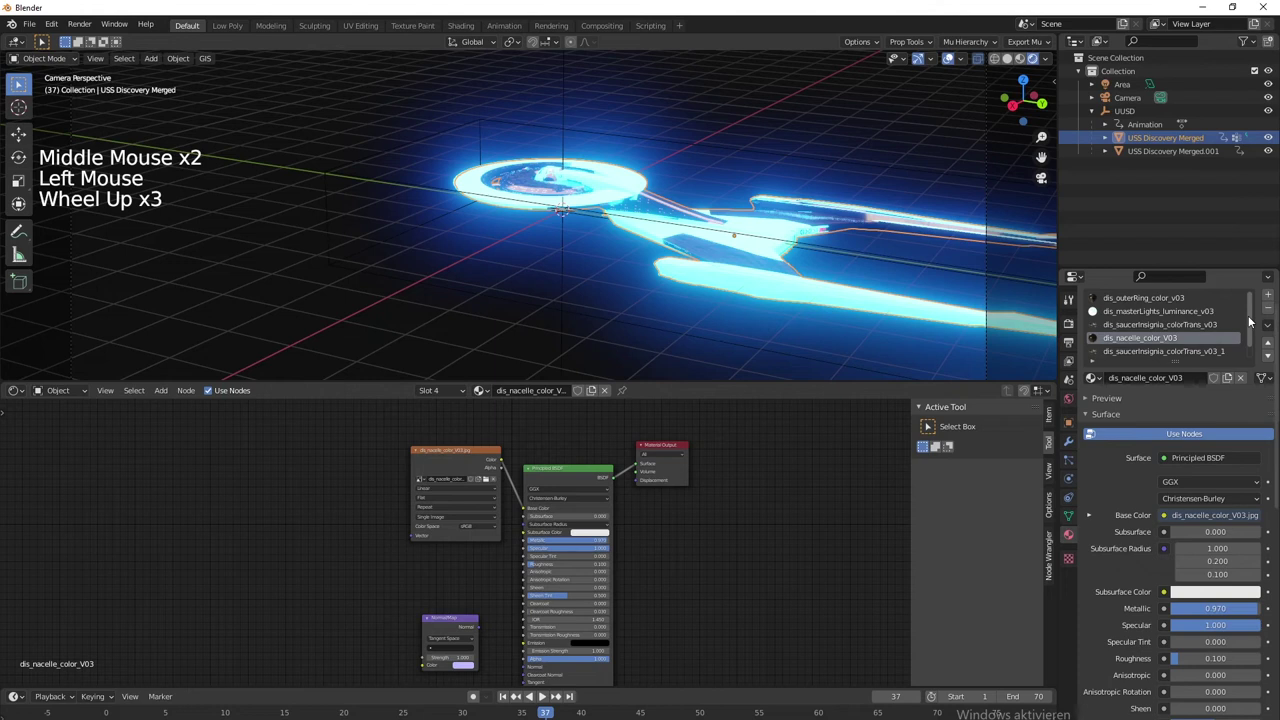
pyautogui.scroll(-3)
pyautogui.click(1160, 308)
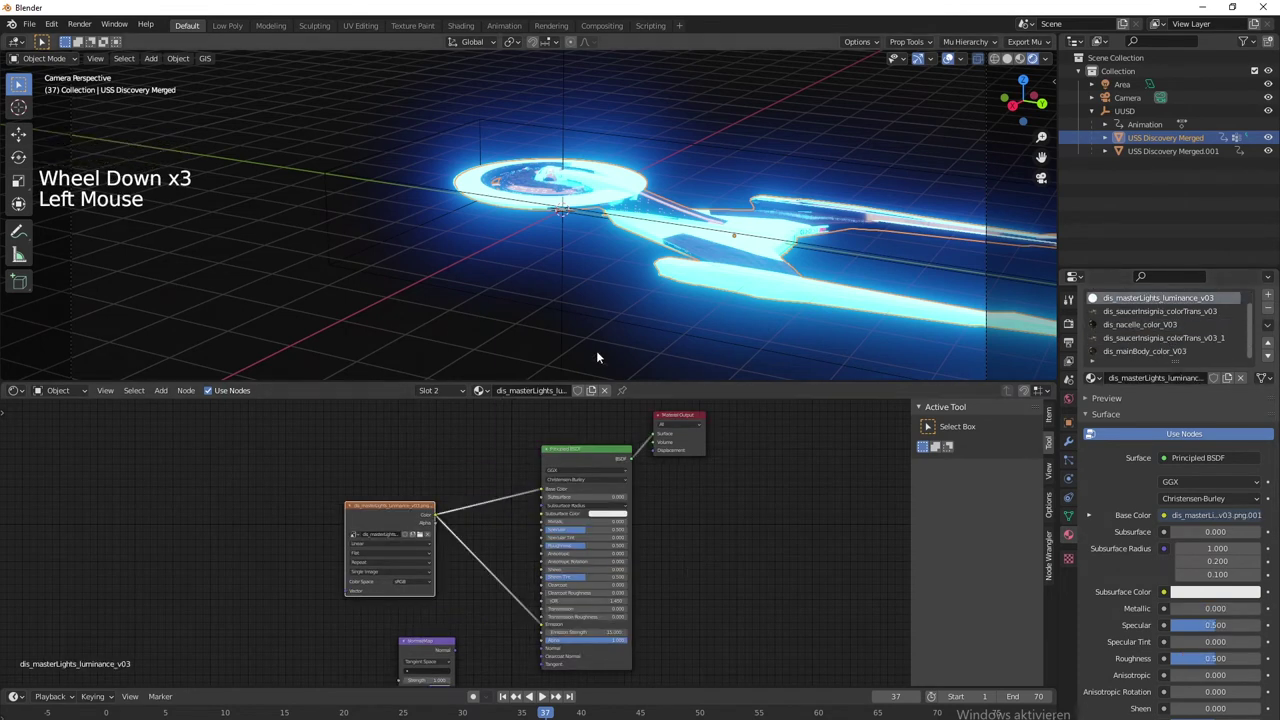
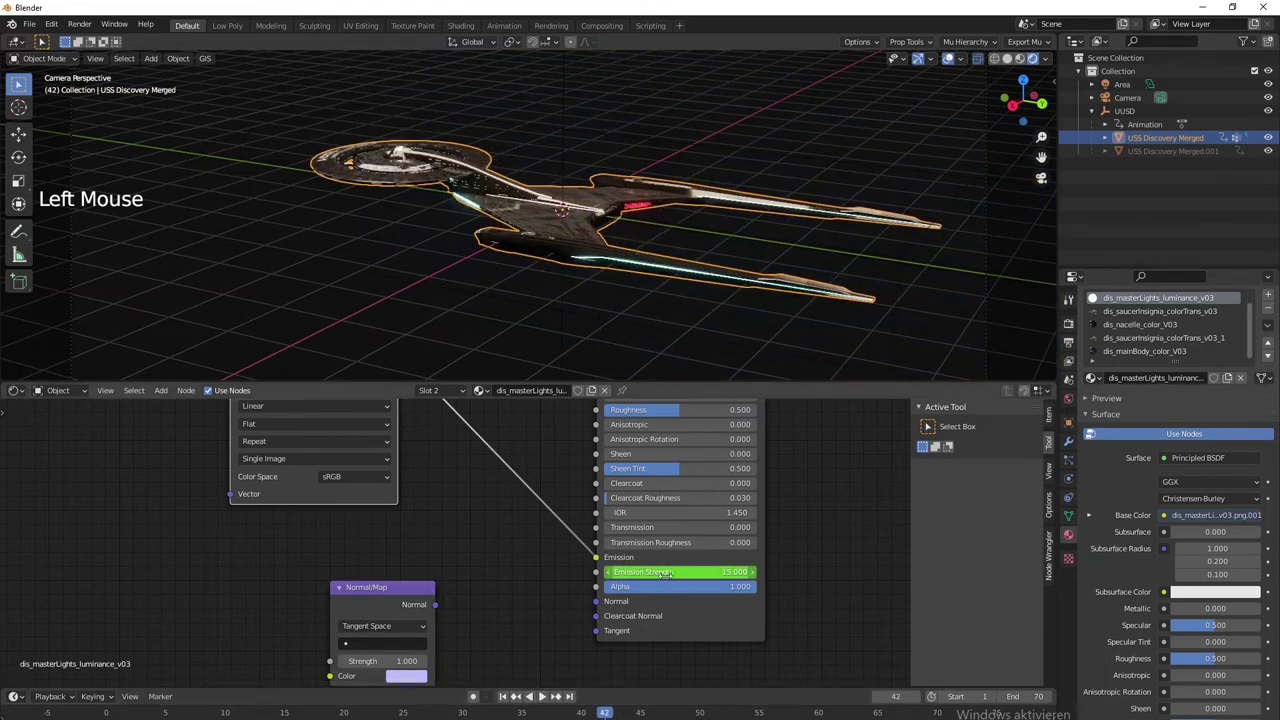
# Render frame 36-37 to check the intense glow, then reframe the view on the whole ship
pyautogui.press('i')
pyautogui.click(545, 712)
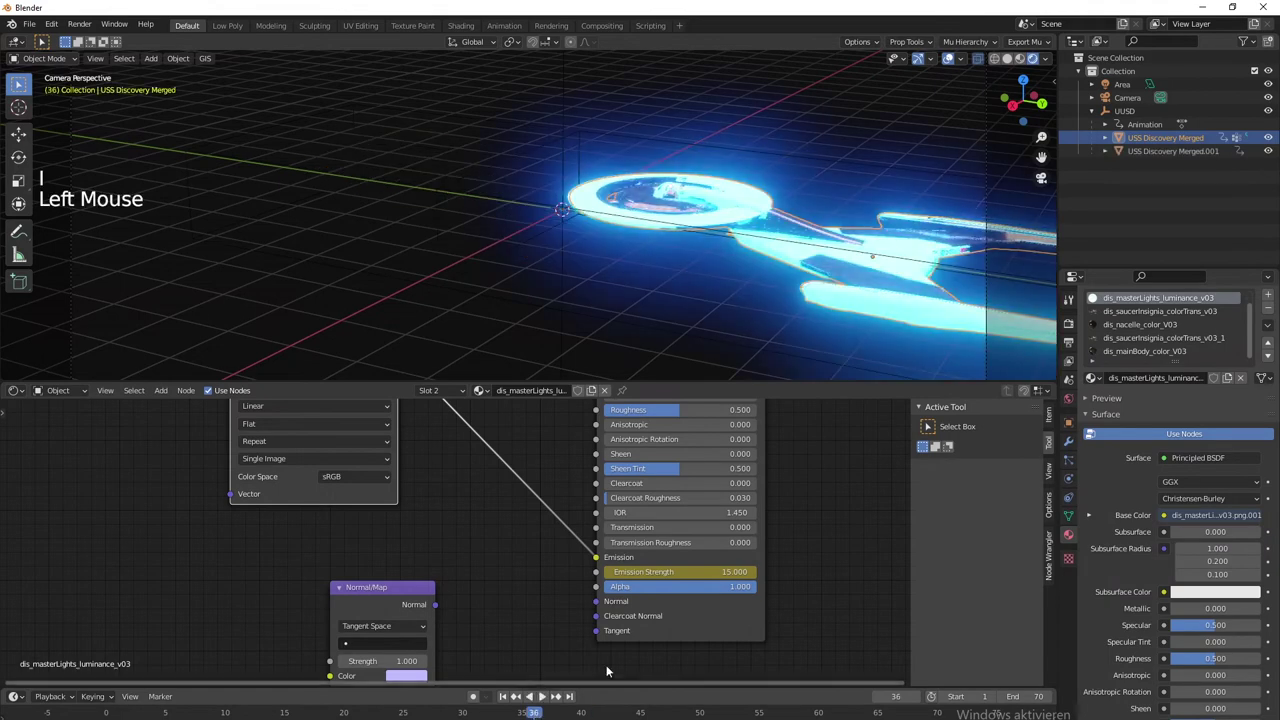
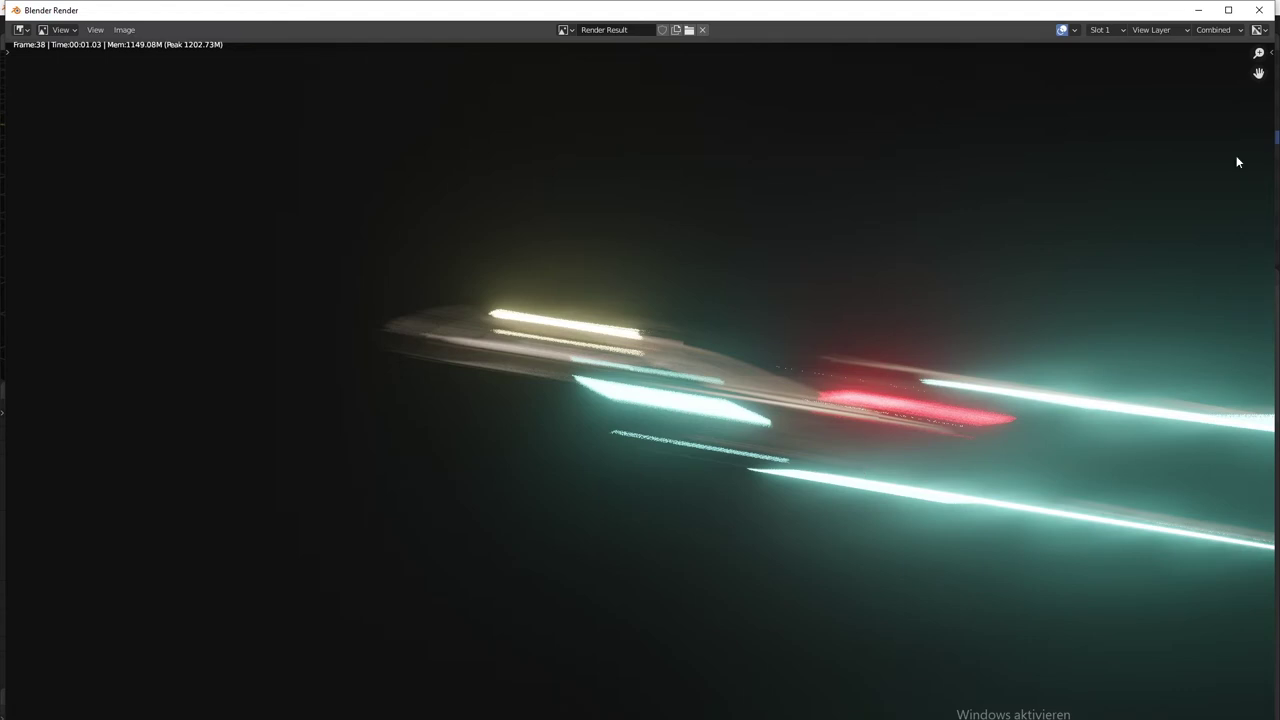
pyautogui.press('F12')
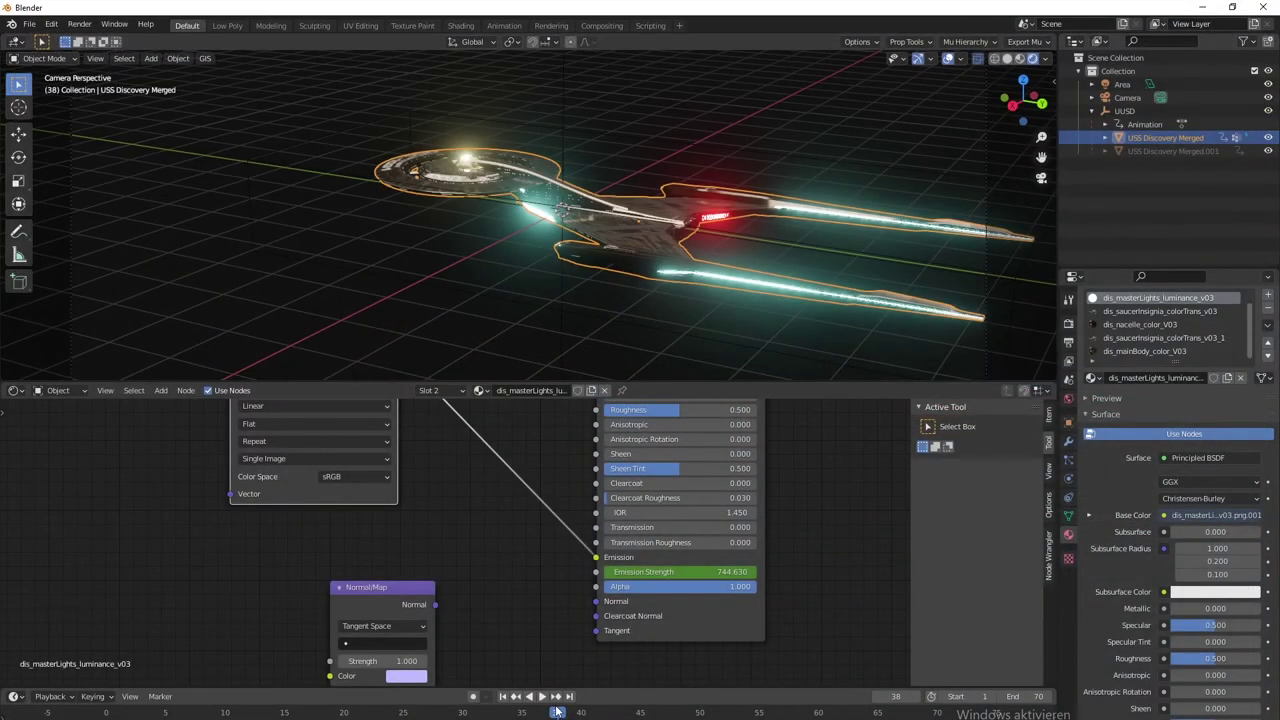
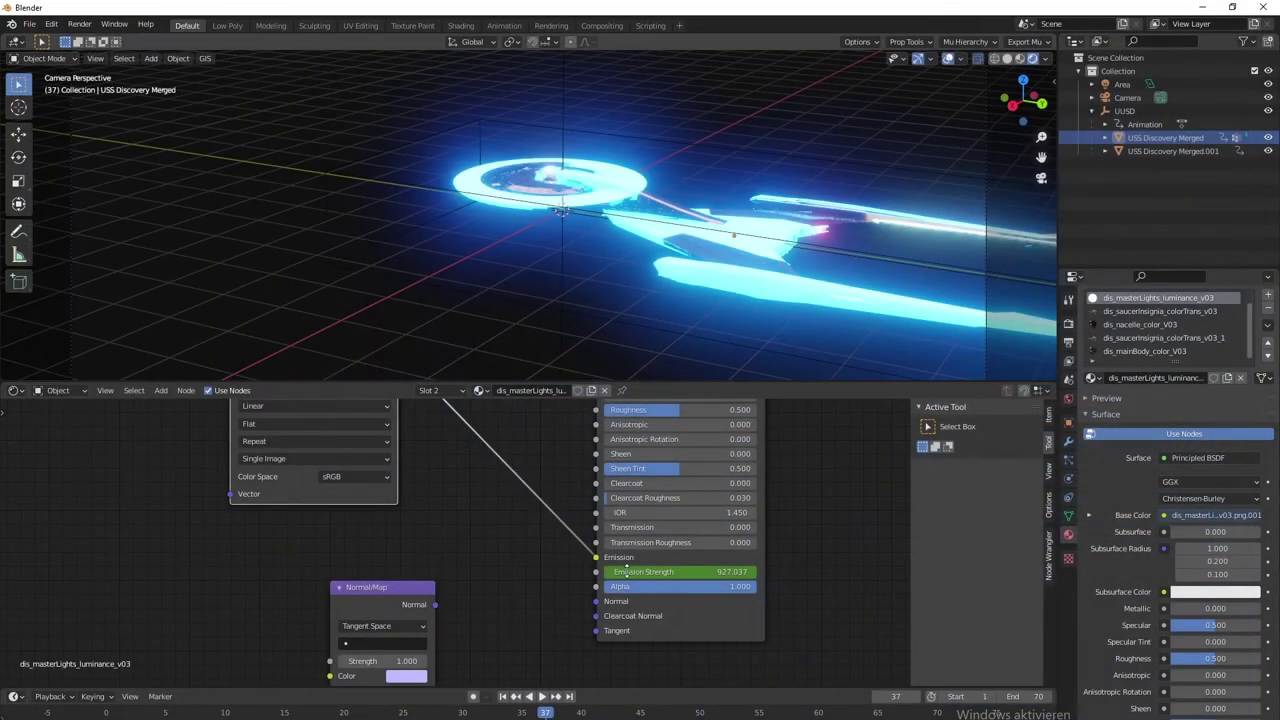
pyautogui.middleClick(794, 272)
pyautogui.scroll(-3)
pyautogui.middleClick(658, 306)
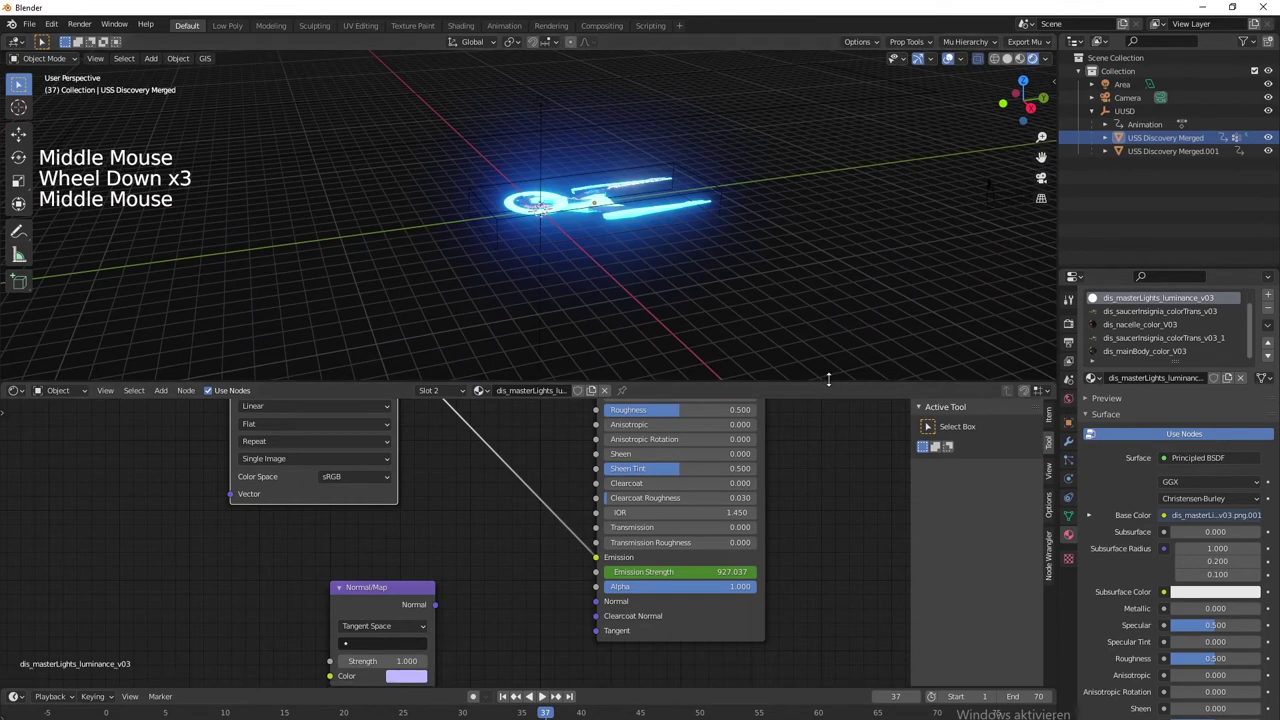
# View the ship from above and show the Eevee render settings with bloom 0.020 and motion blur shutter 1.50
pyautogui.click(841, 381)
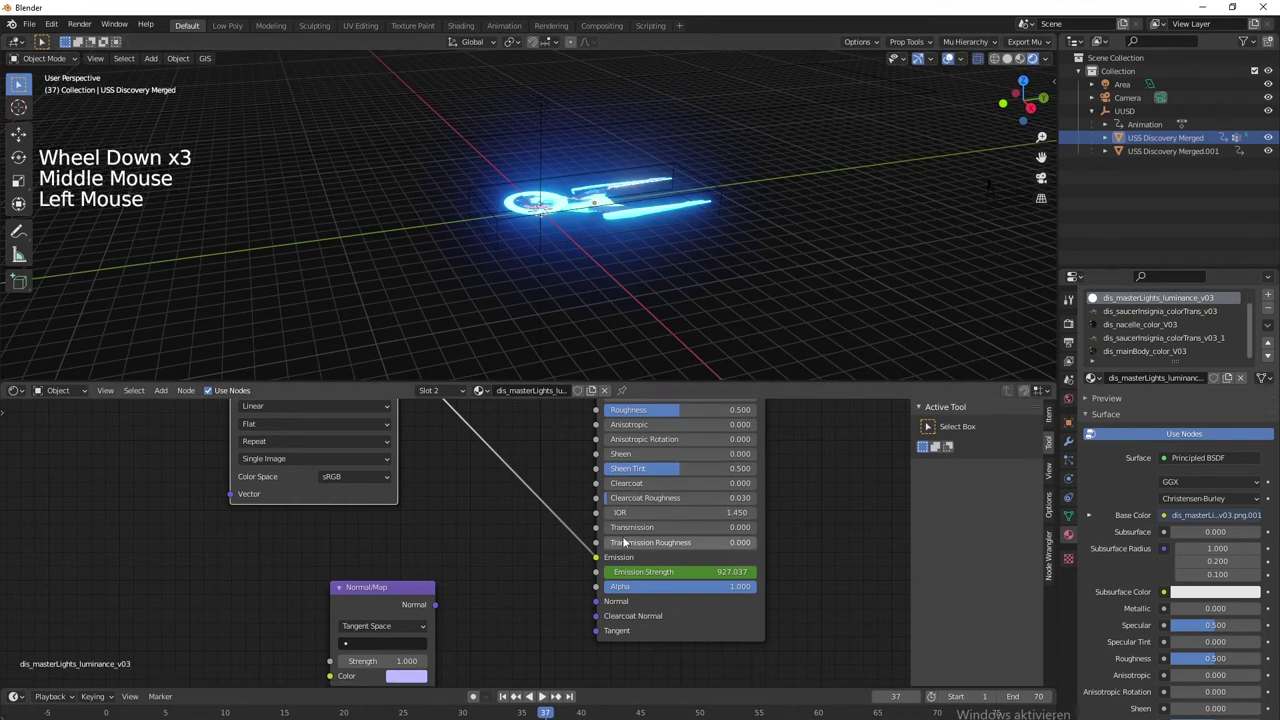
pyautogui.scroll(-3)
pyautogui.middleClick(624, 325)
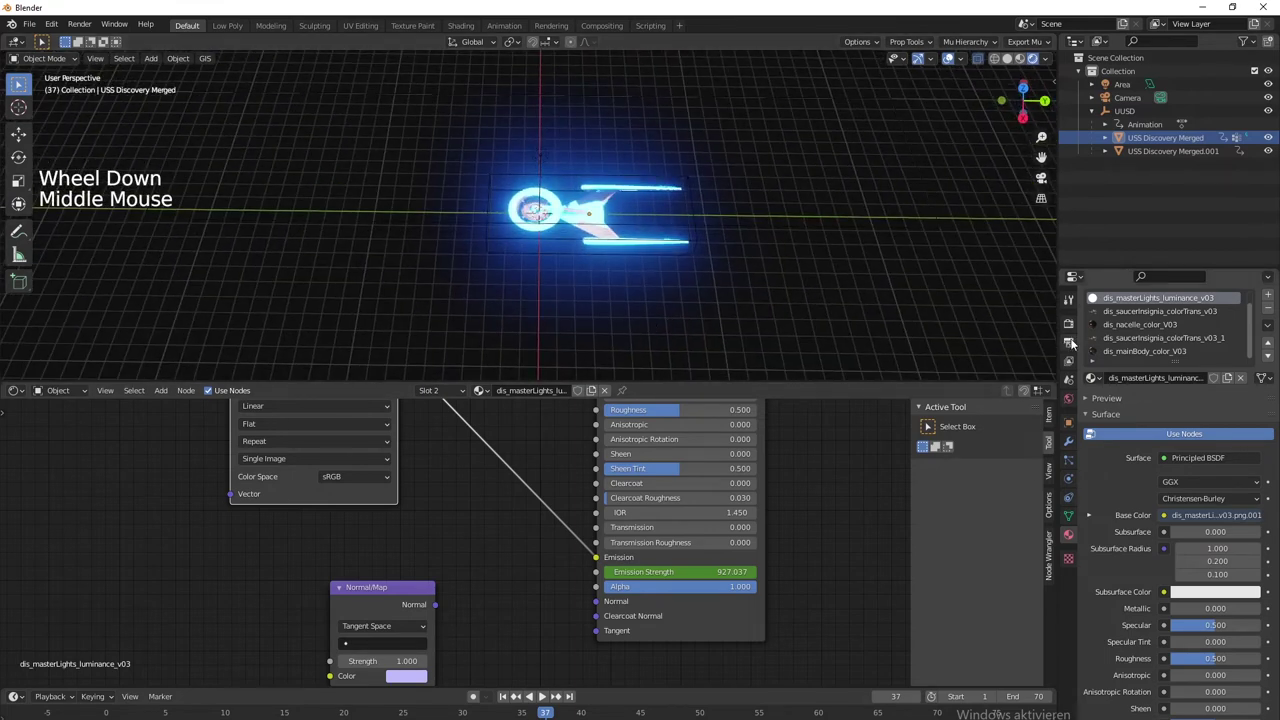
pyautogui.click(1073, 329)
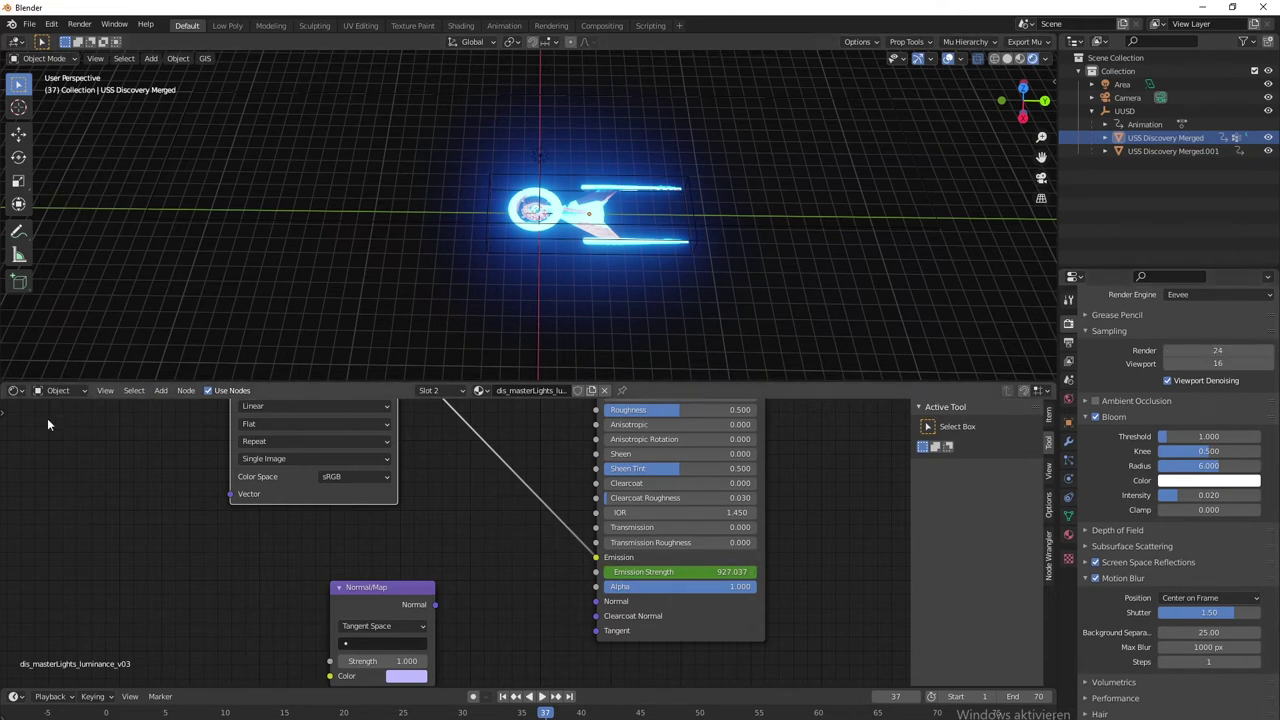
# Switch the Shader Editor from Object to the World's background nodes
pyautogui.click(37, 397)
pyautogui.click(27, 396)
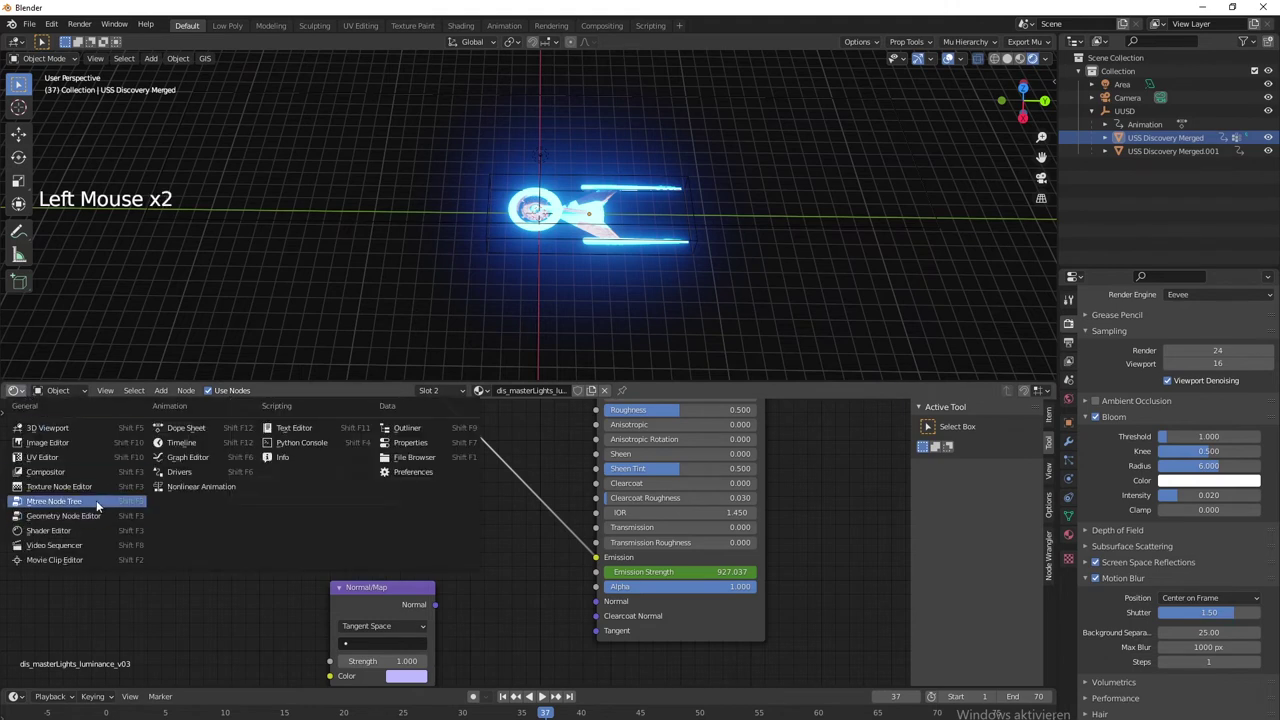
pyautogui.click(61, 396)
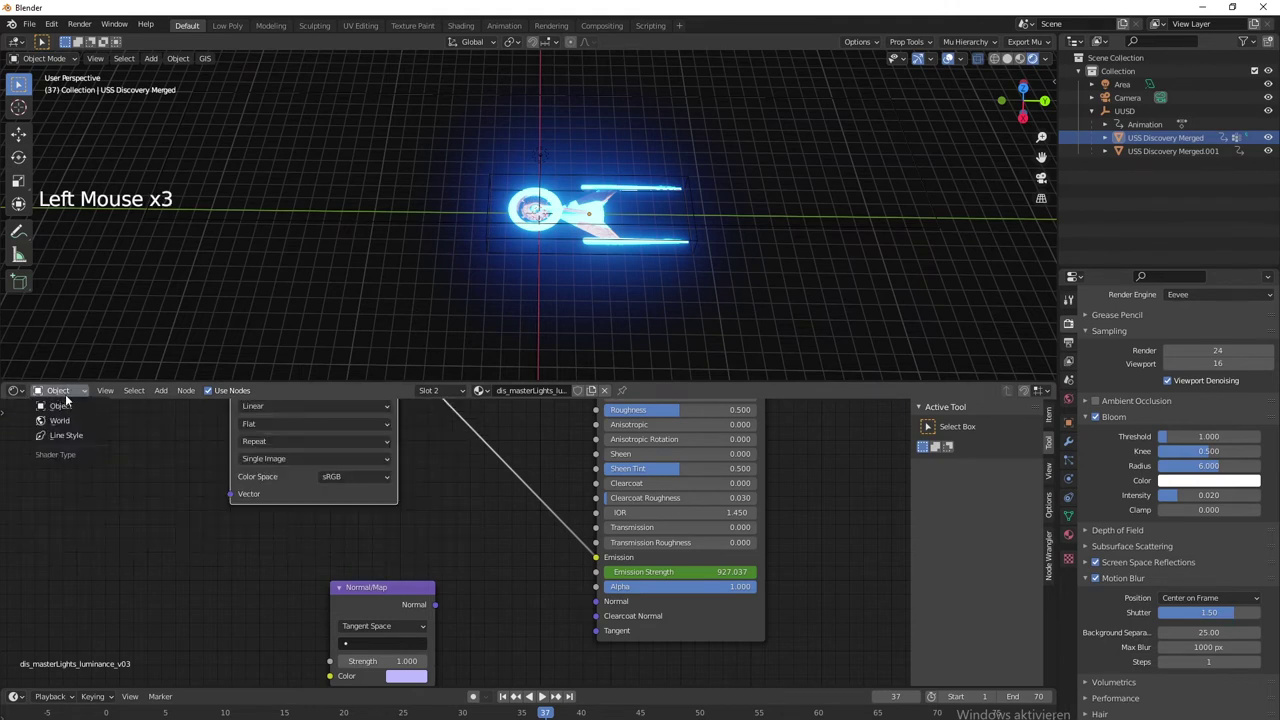
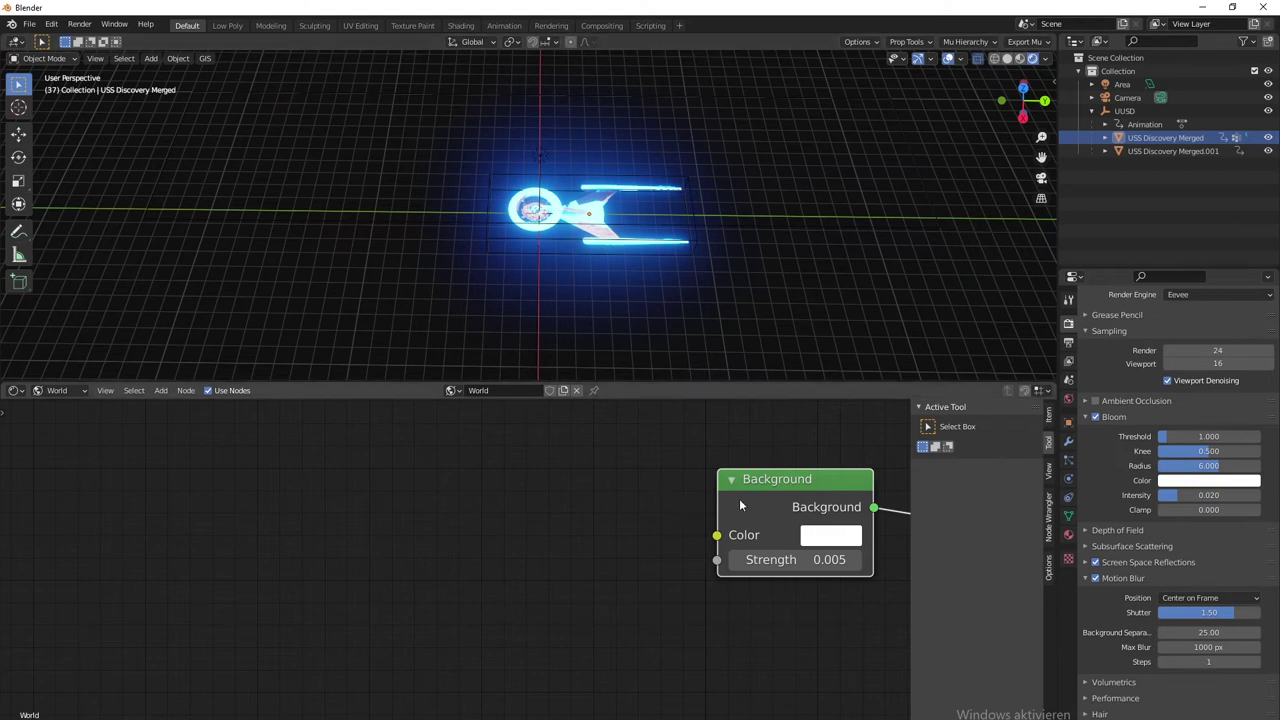
# Arrange the World node view around the Background shader ready for a new texture
pyautogui.click(765, 508)
pyautogui.scroll(-3)
pyautogui.middleClick(305, 559)
pyautogui.click(305, 528)
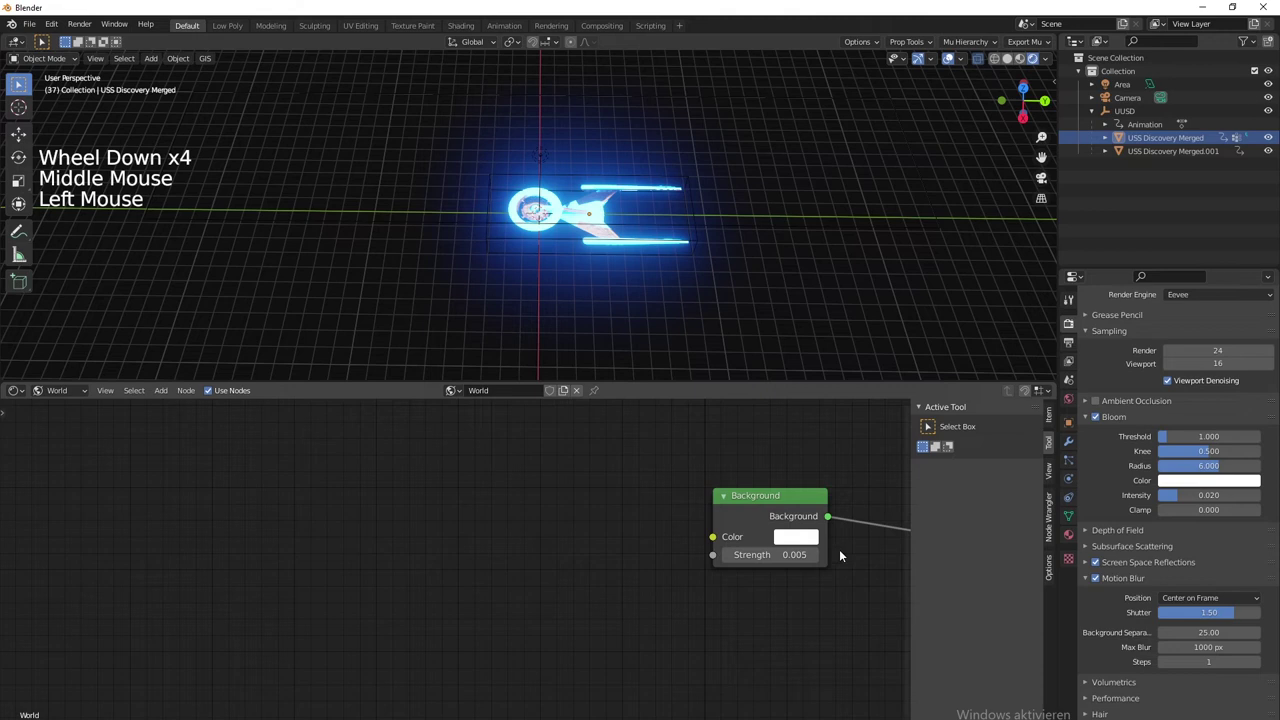
pyautogui.click(752, 524)
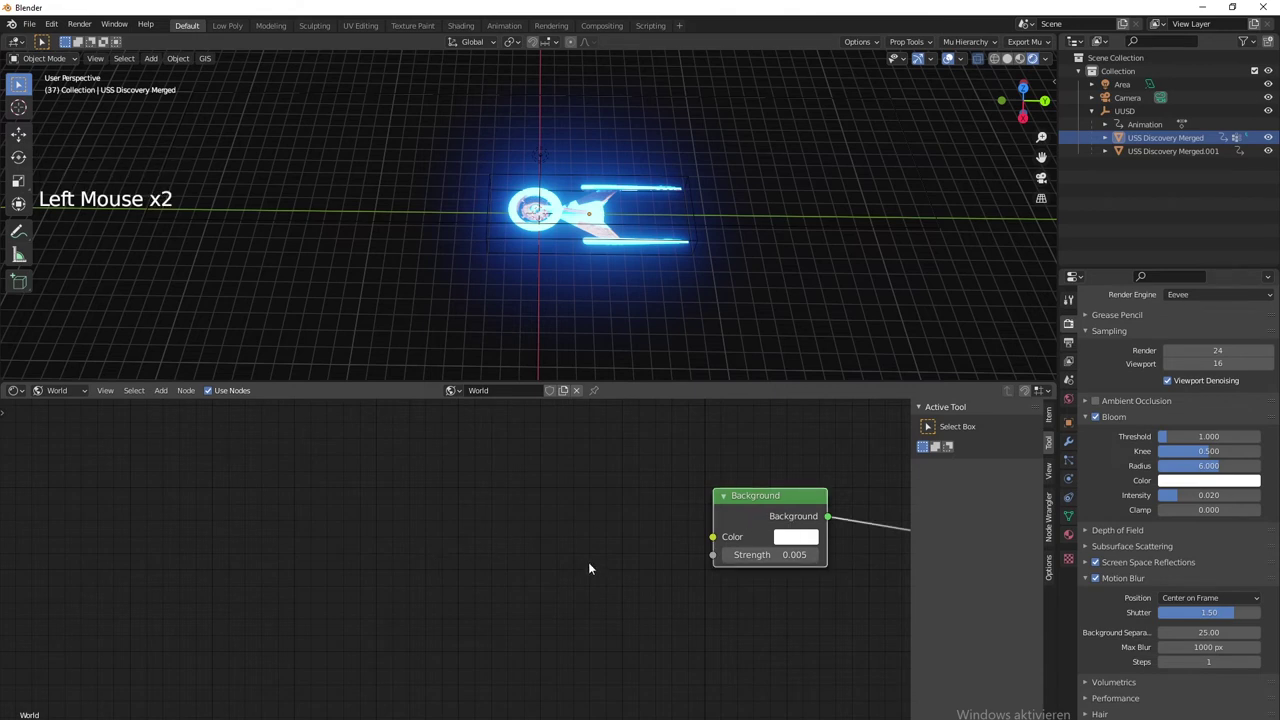
pyautogui.click(513, 547)
# Add a Voronoi Texture node left of Background with Texture Coordinate and Mapping nodes feeding its Vector
pyautogui.press('shift+a')
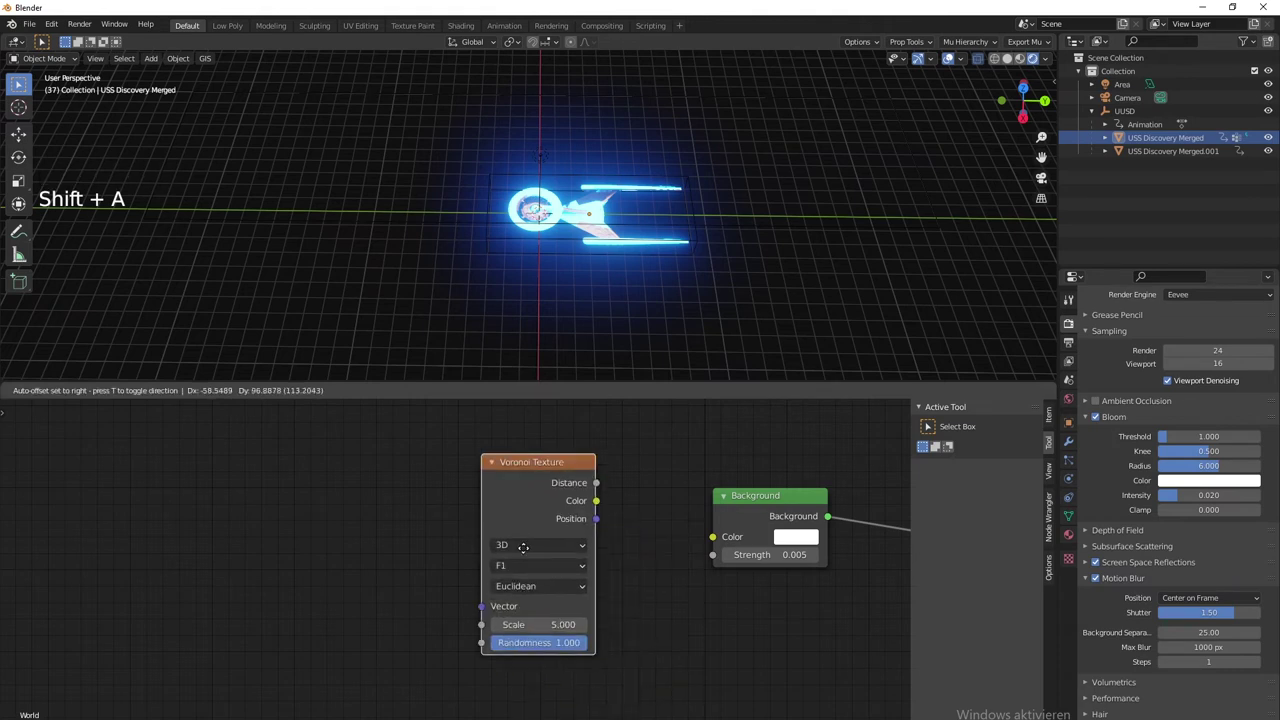
pyautogui.click(509, 481)
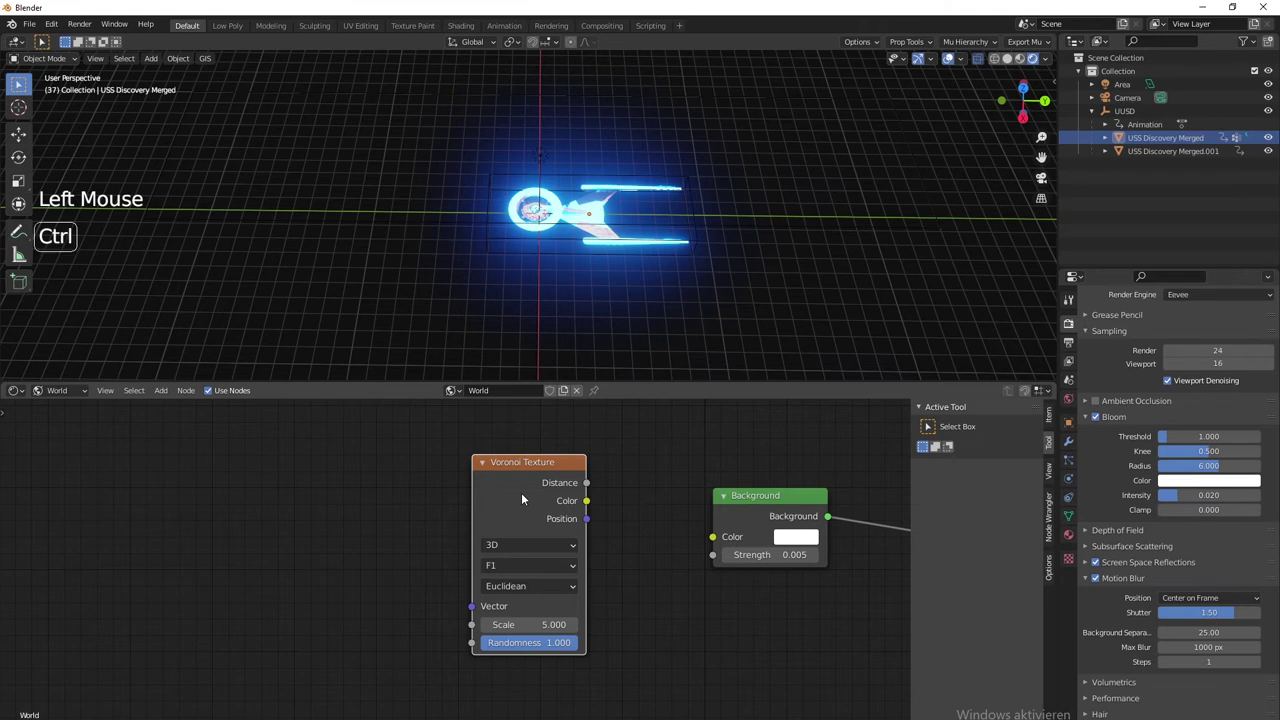
pyautogui.press('ctrl+t')
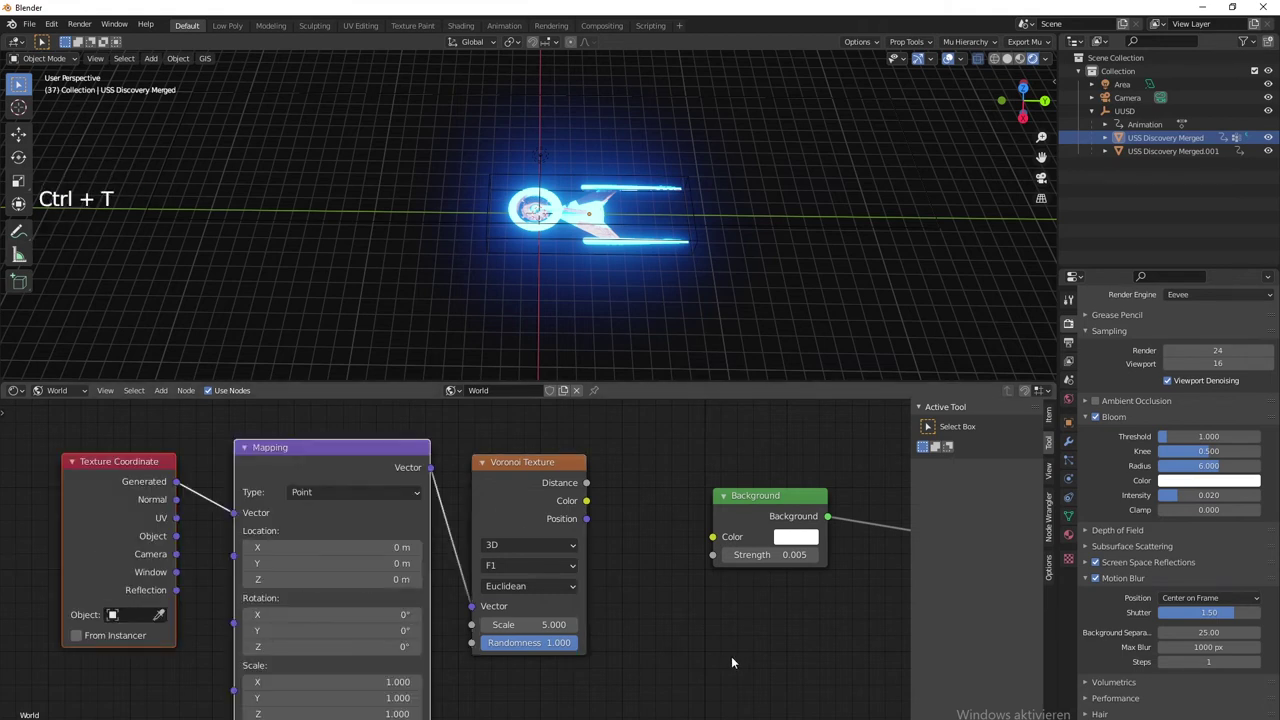
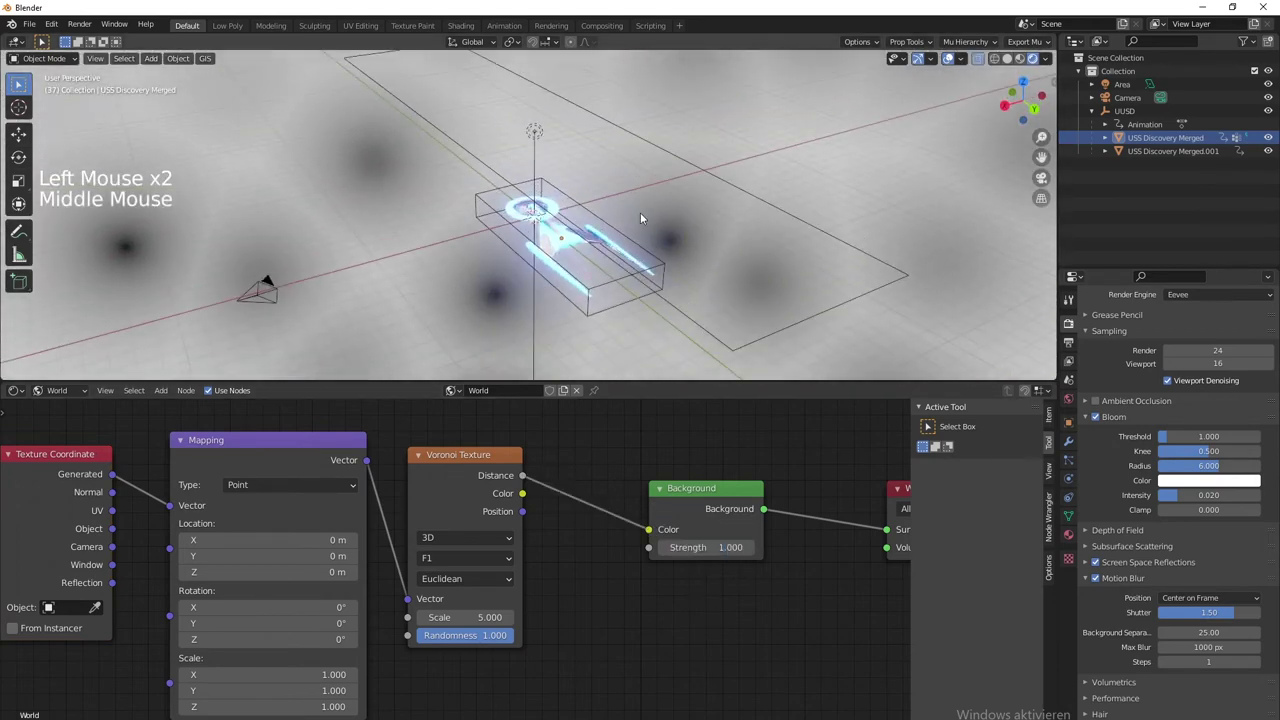
# Set the Voronoi texture to 3D at scale 106.9 with randomness 0 for a regular dot pattern
pyautogui.middleClick(660, 263)
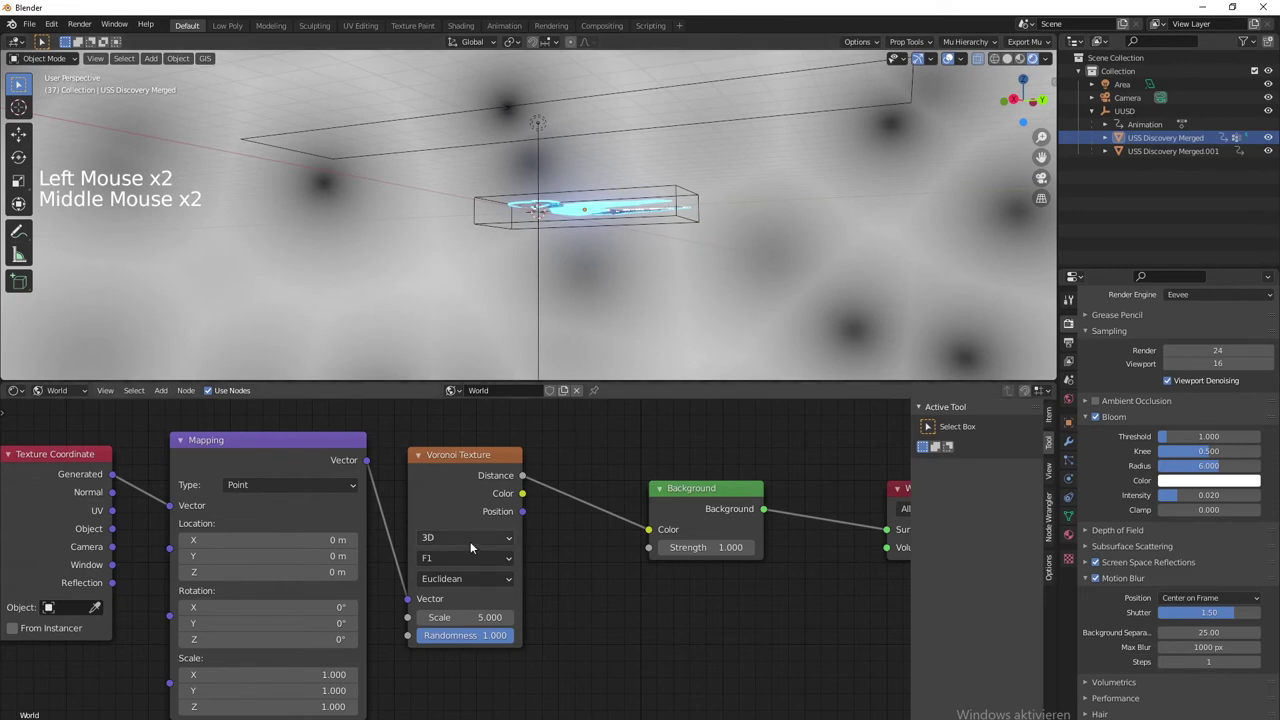
pyautogui.click(455, 565)
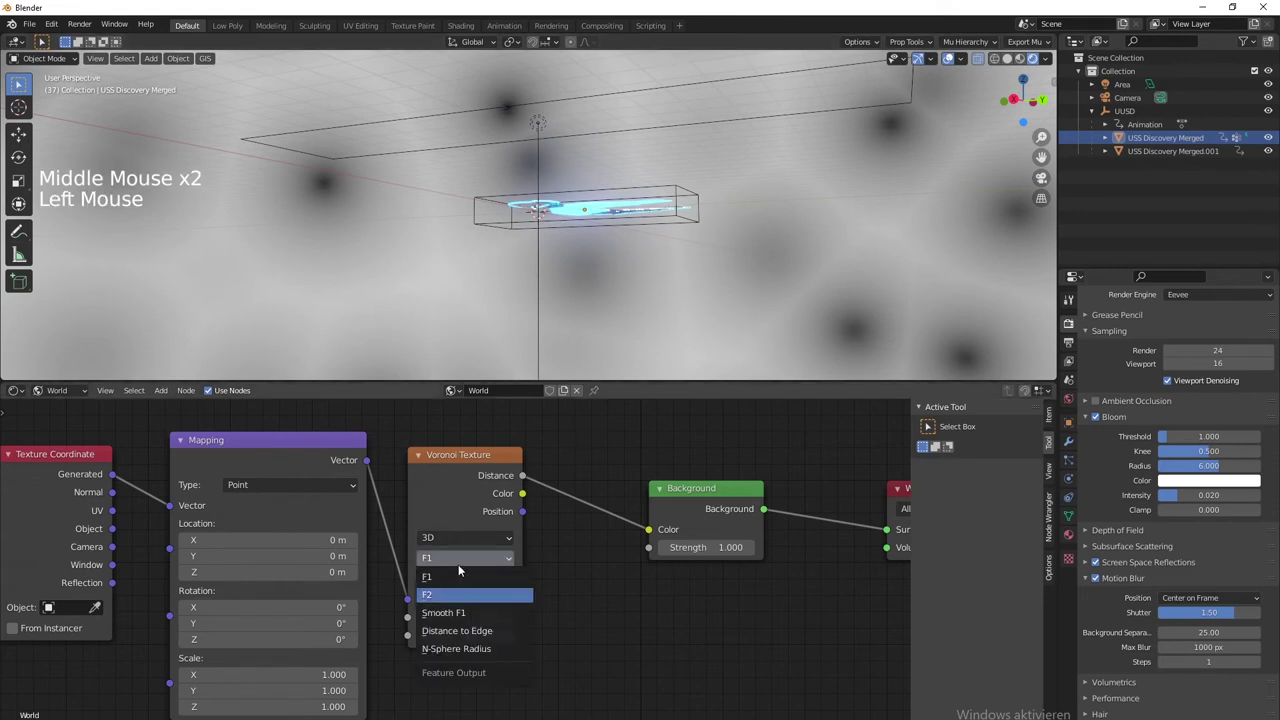
pyautogui.click(471, 565)
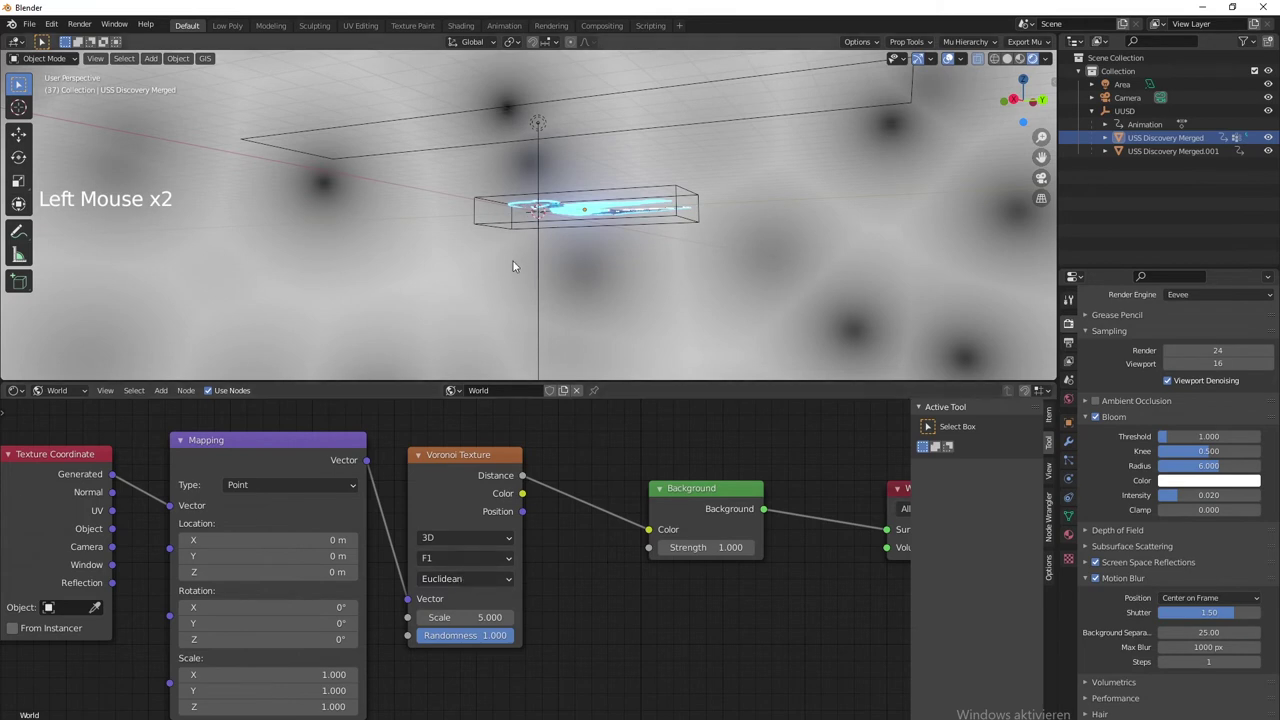
pyautogui.middleClick(585, 321)
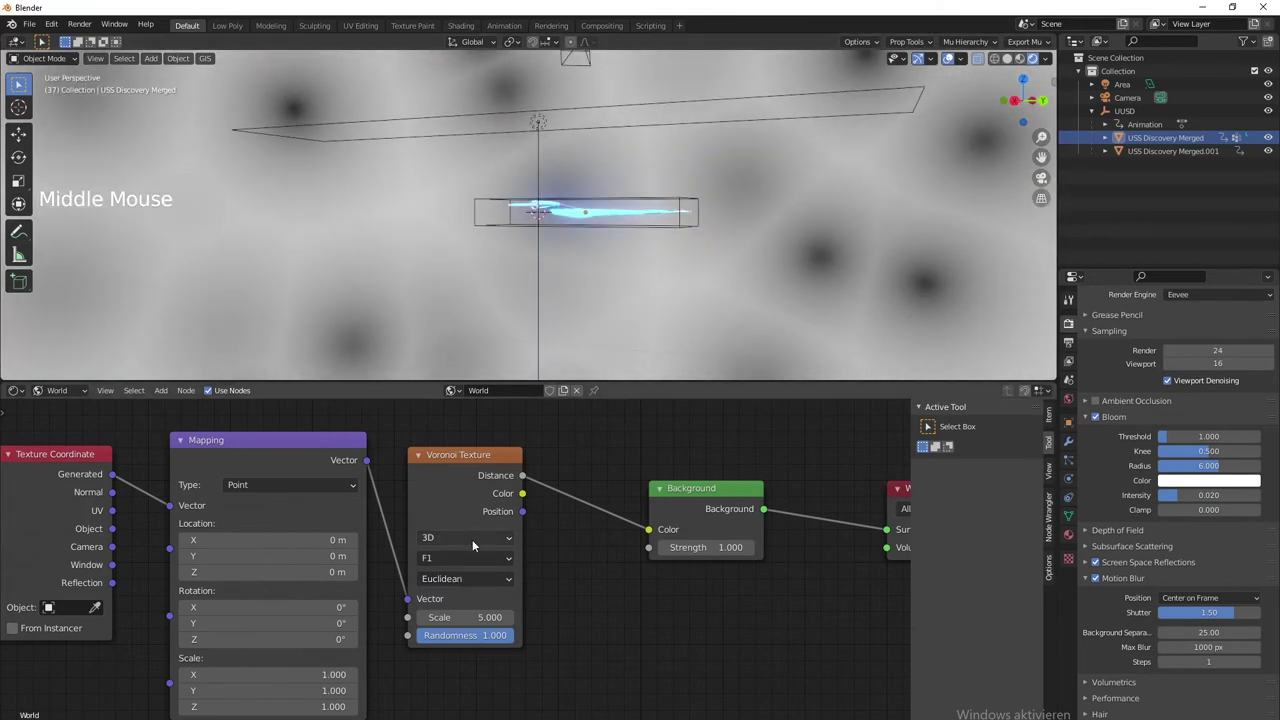
pyautogui.click(480, 540)
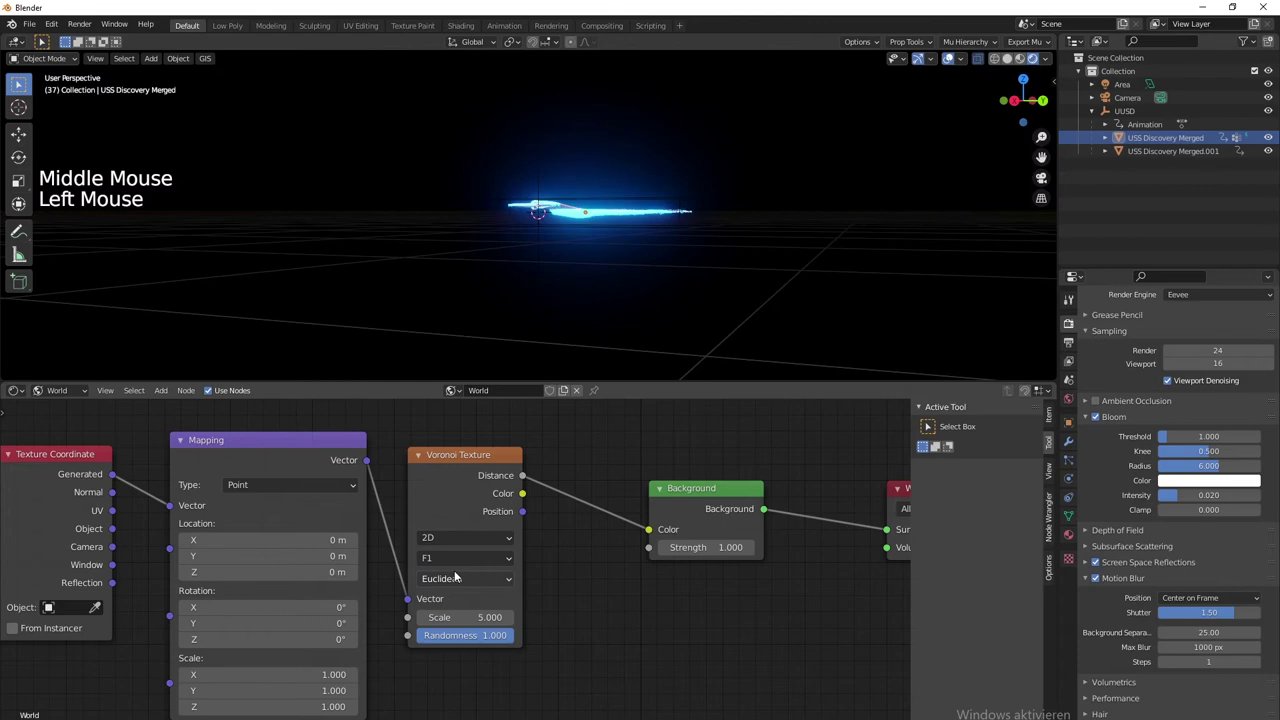
pyautogui.middleClick(549, 310)
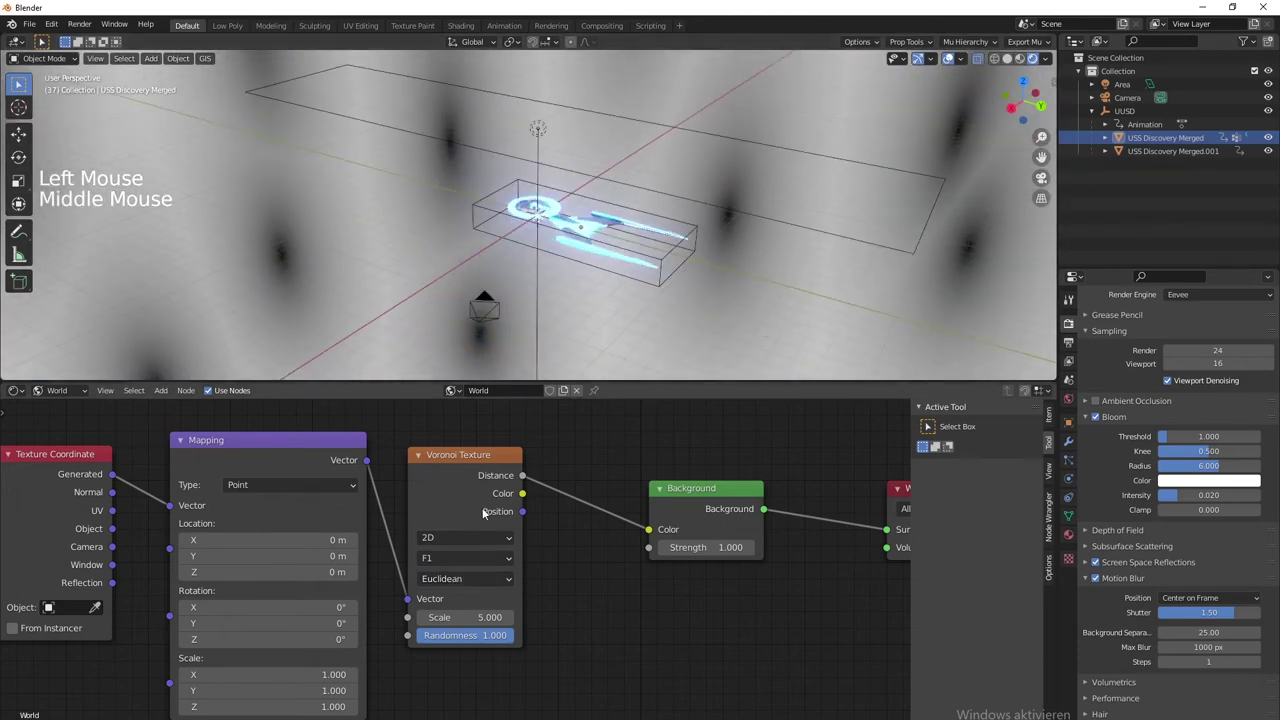
pyautogui.click(456, 537)
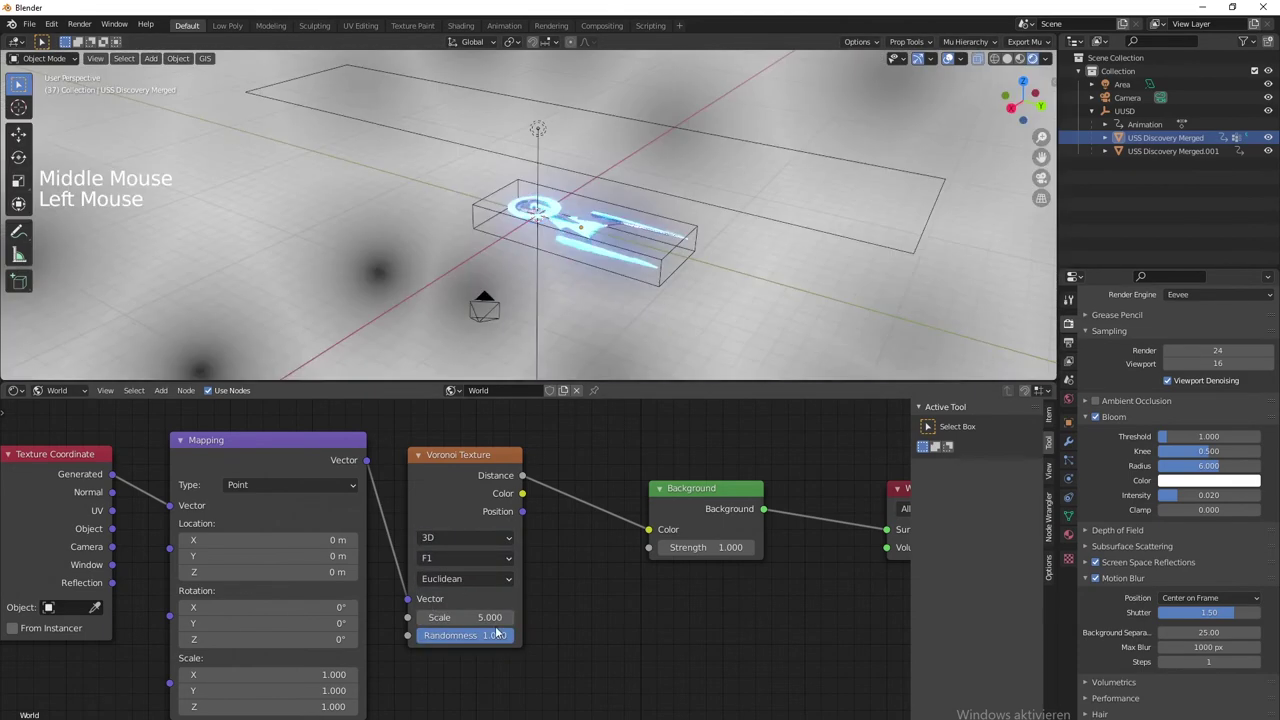
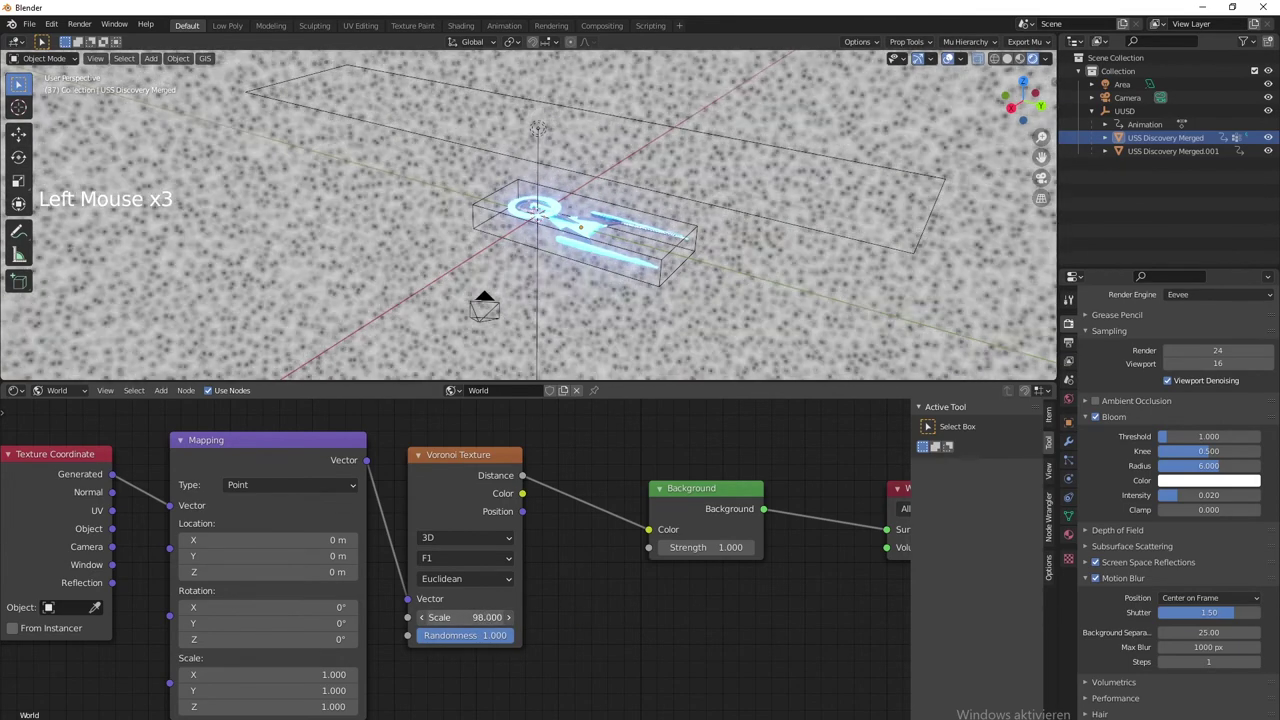
pyautogui.middleClick(617, 640)
pyautogui.click(544, 635)
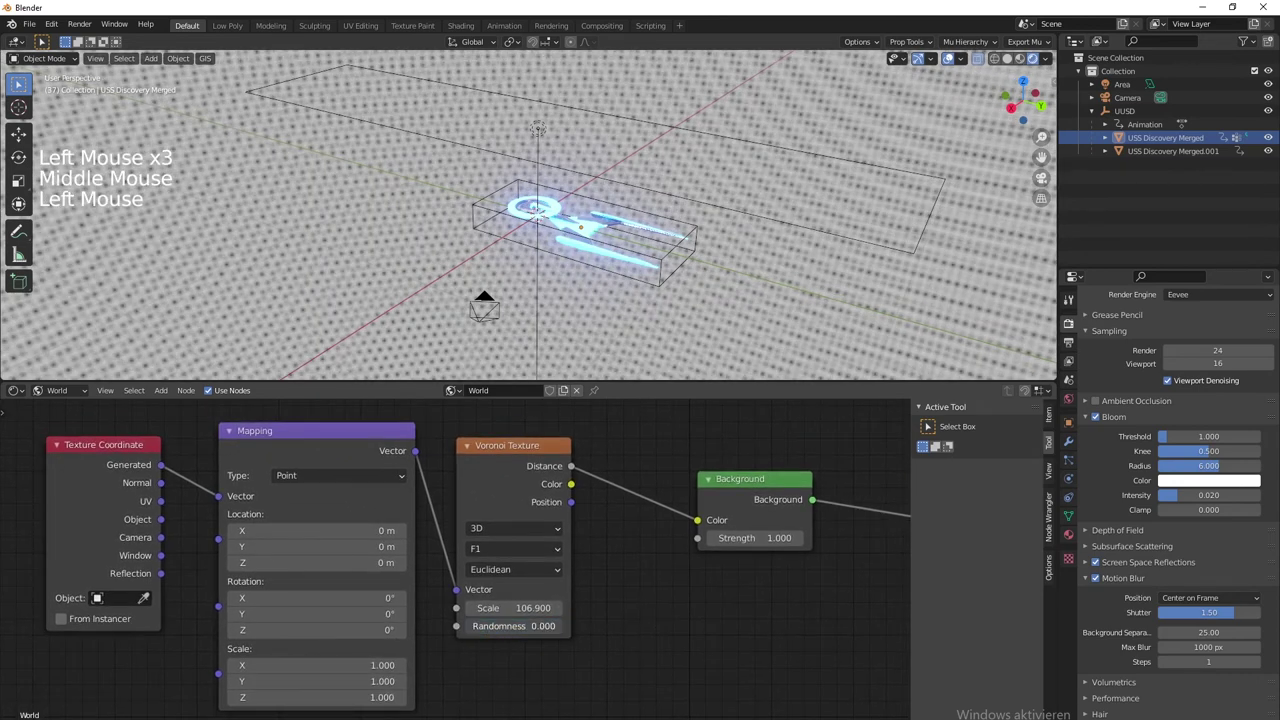
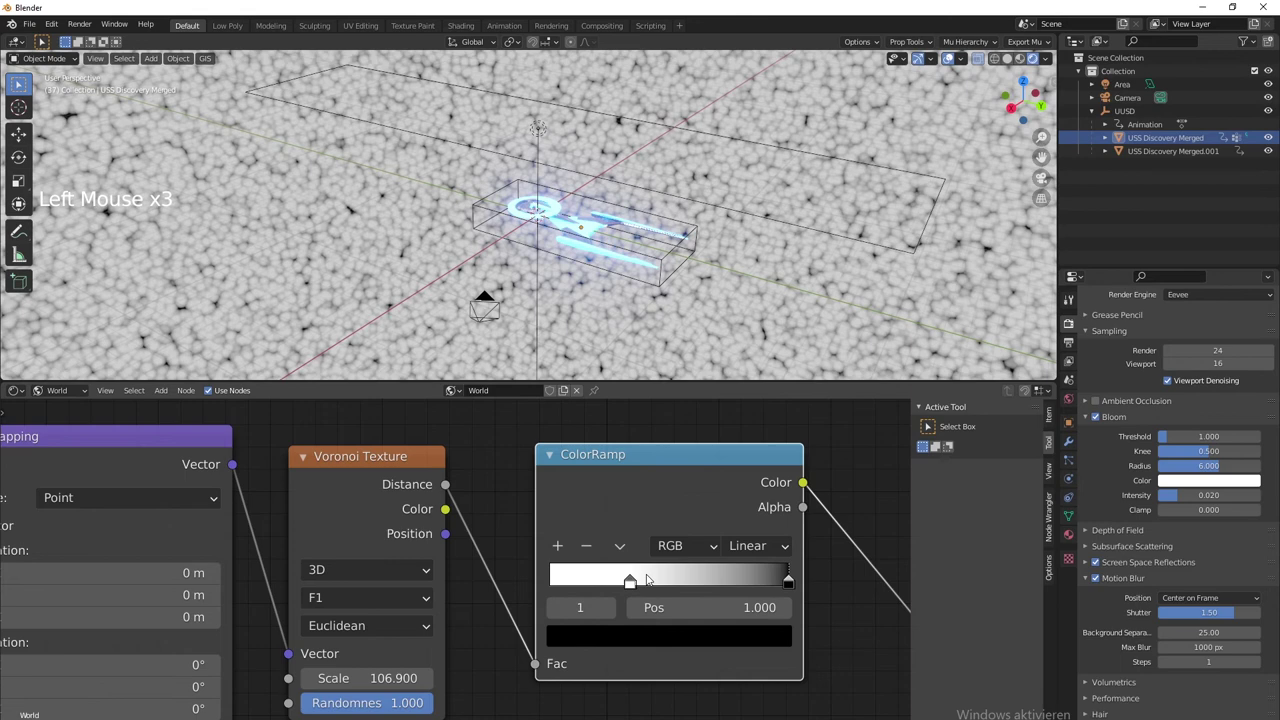
# Squeeze the ColorRamp stops to about 0.082 for white stars on black and add a second ColorRamp after it
pyautogui.click(646, 583)
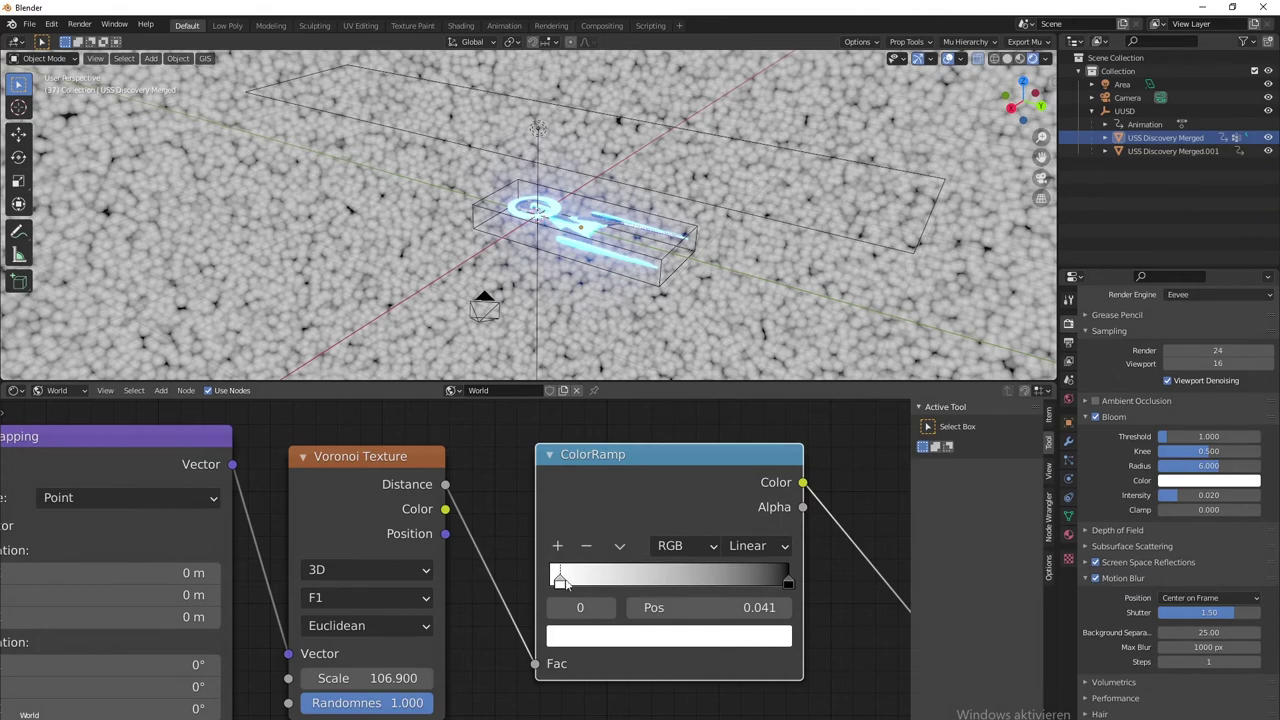
pyautogui.click(565, 587)
pyautogui.click(790, 591)
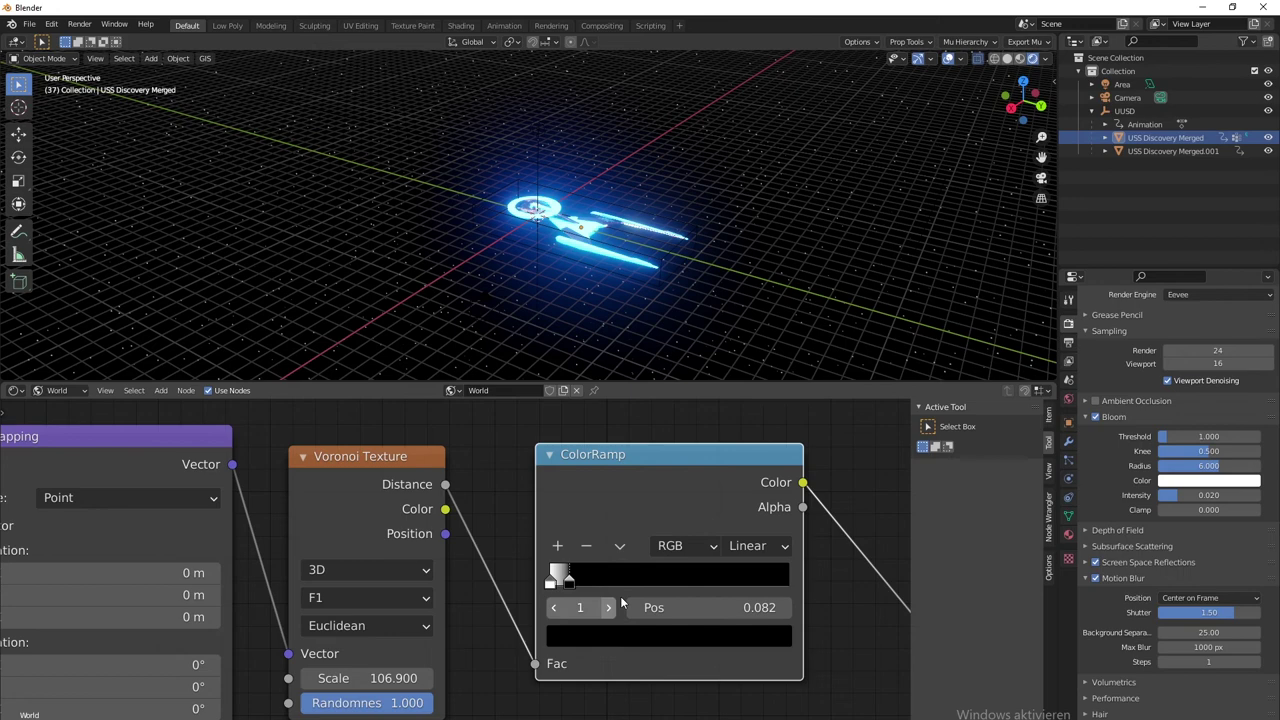
pyautogui.middleClick(843, 590)
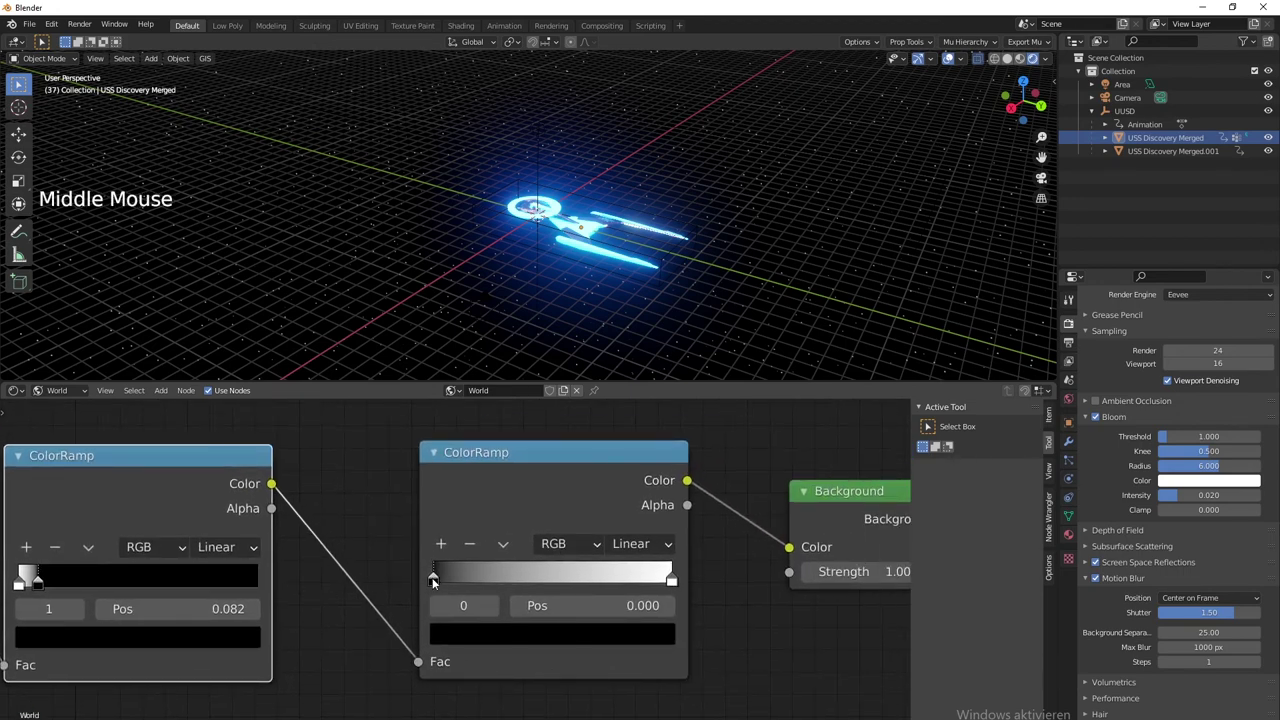
# Give the second ColorRamp a red stop near the start and an orange far end
pyautogui.click(494, 633)
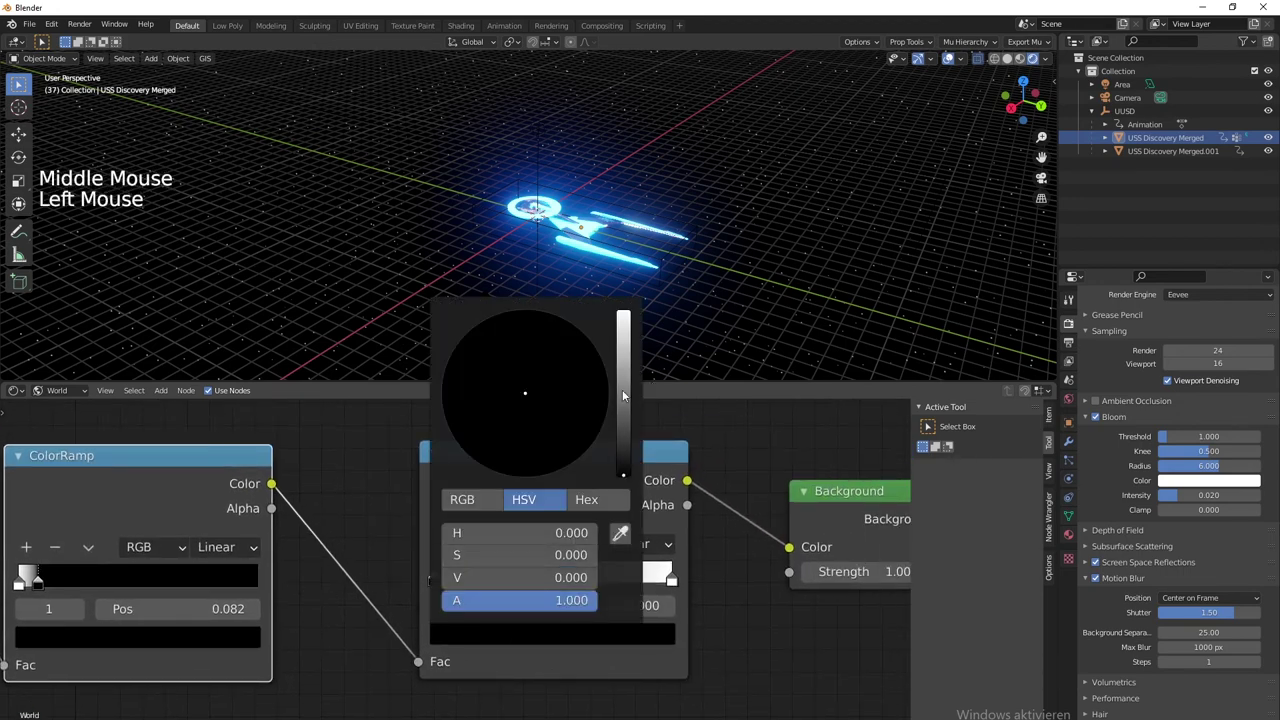
pyautogui.click(410, 697)
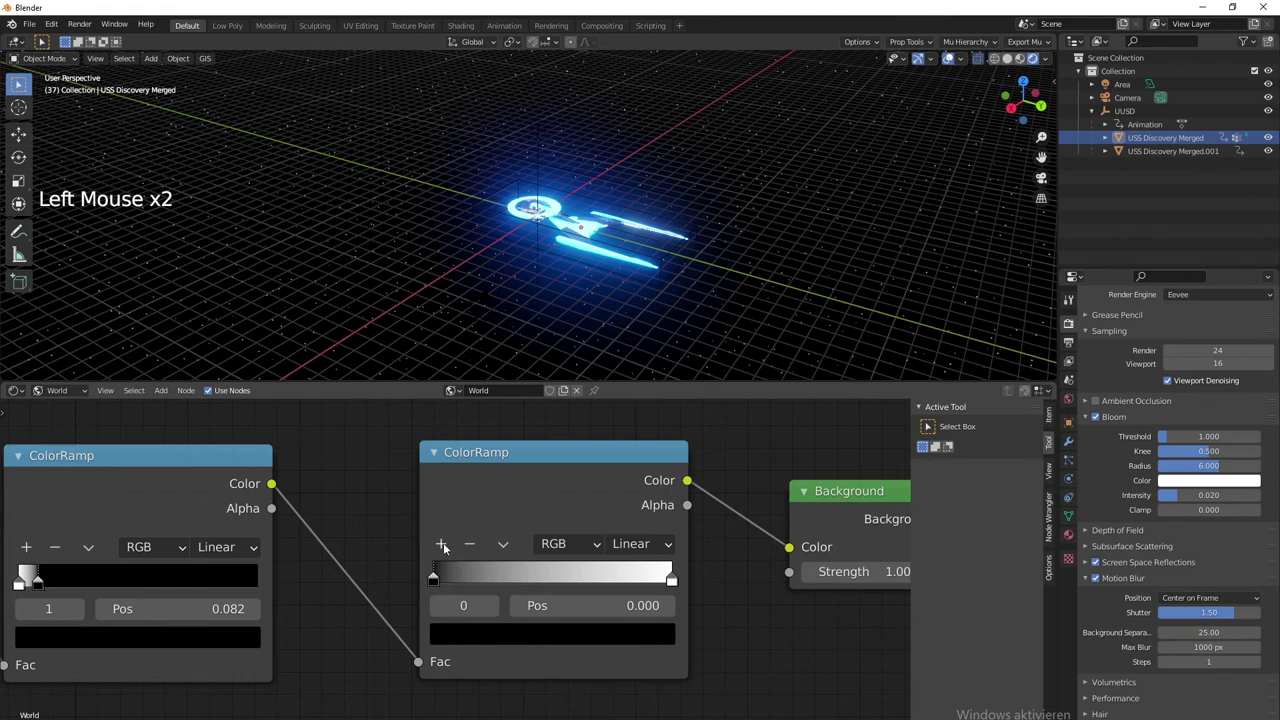
pyautogui.click(444, 551)
pyautogui.click(559, 586)
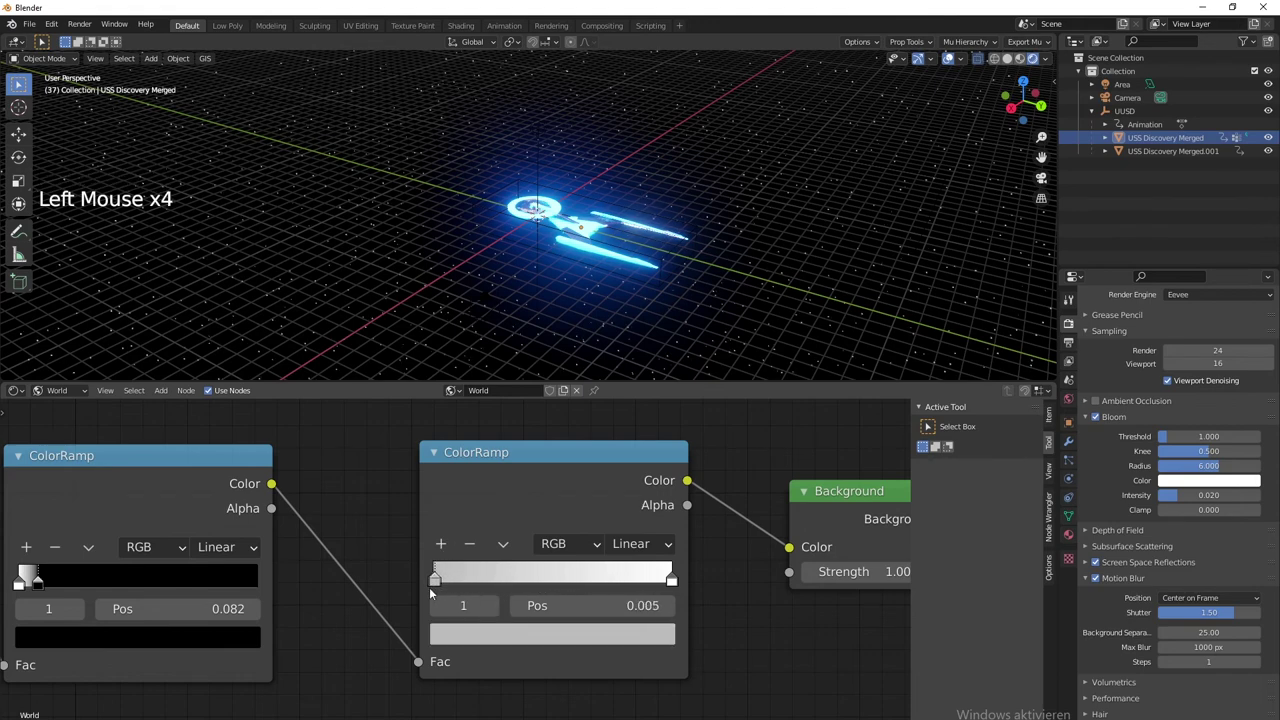
pyautogui.click(503, 638)
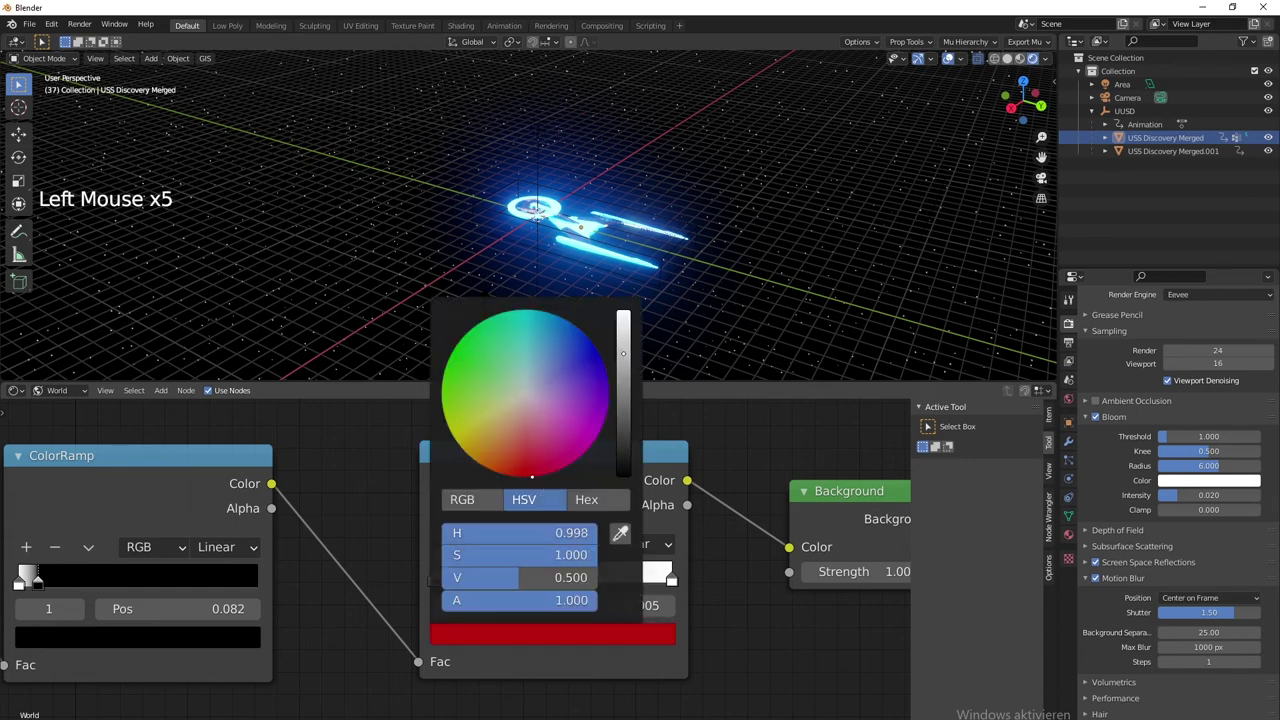
pyautogui.click(671, 585)
pyautogui.click(650, 646)
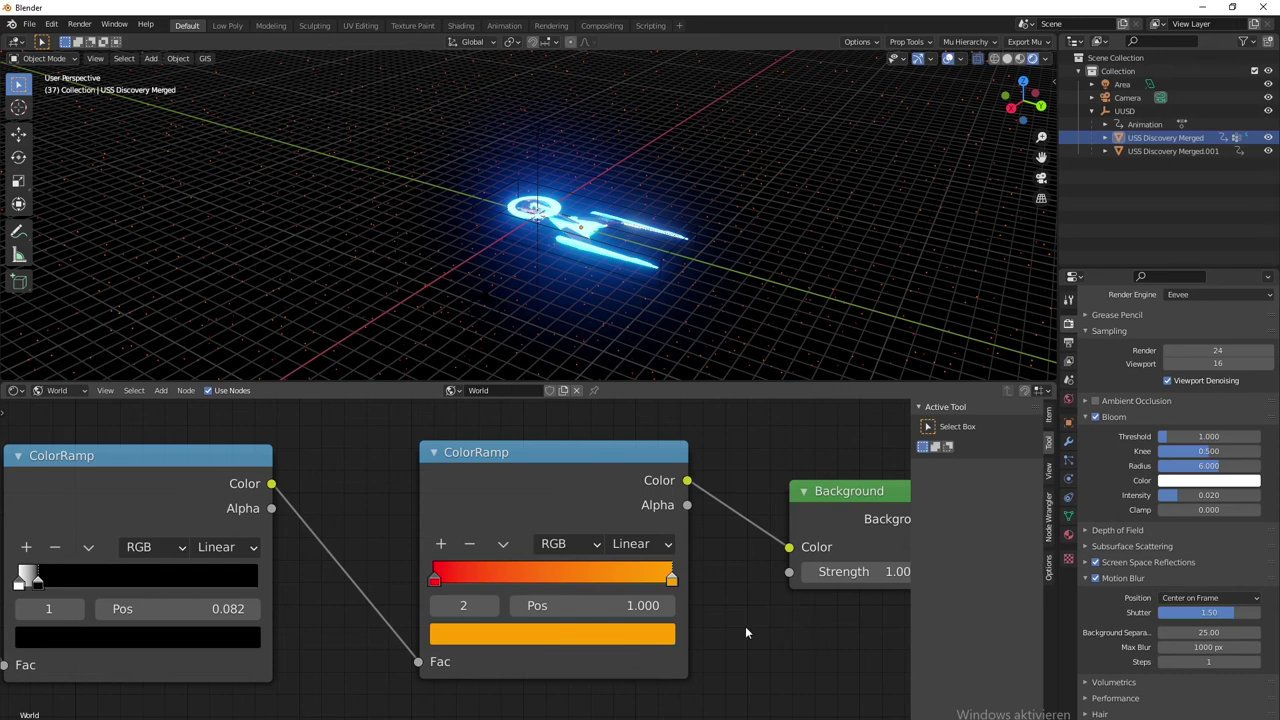
# Add a light blue end stop and pull the orange and blue stops in to about 0.327
pyautogui.click(441, 549)
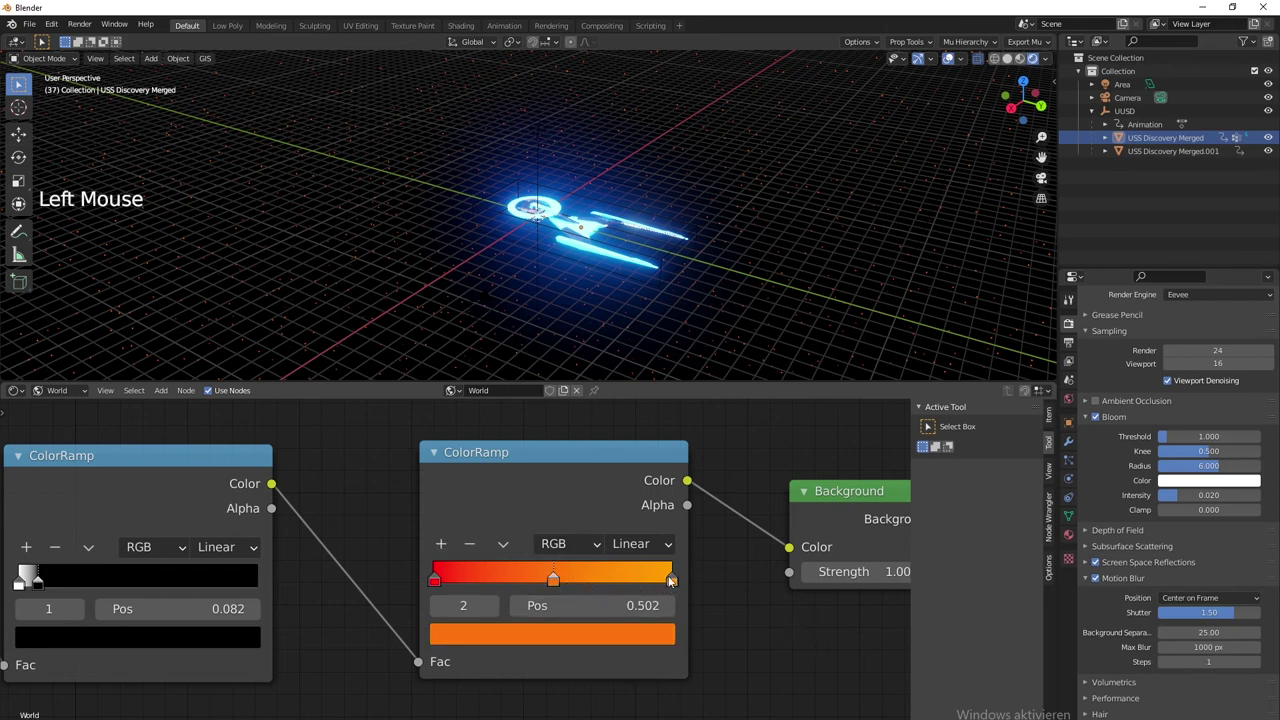
pyautogui.click(673, 584)
pyautogui.click(617, 646)
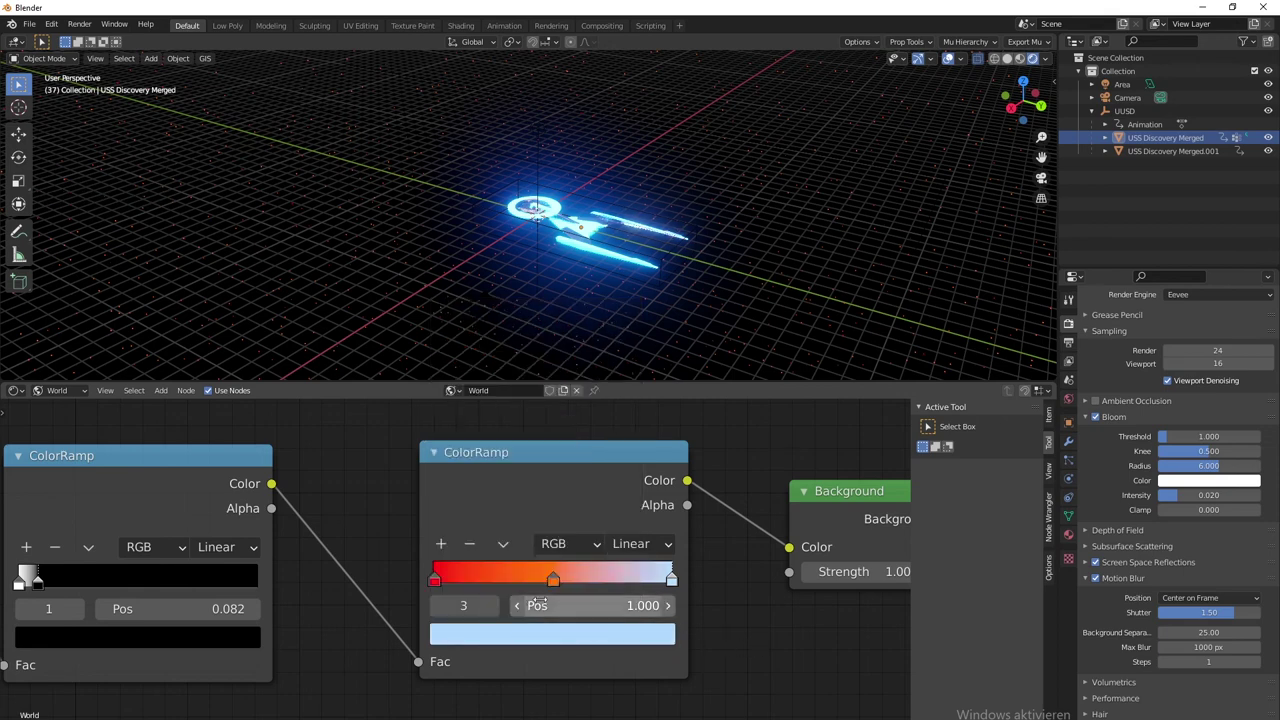
pyautogui.click(560, 588)
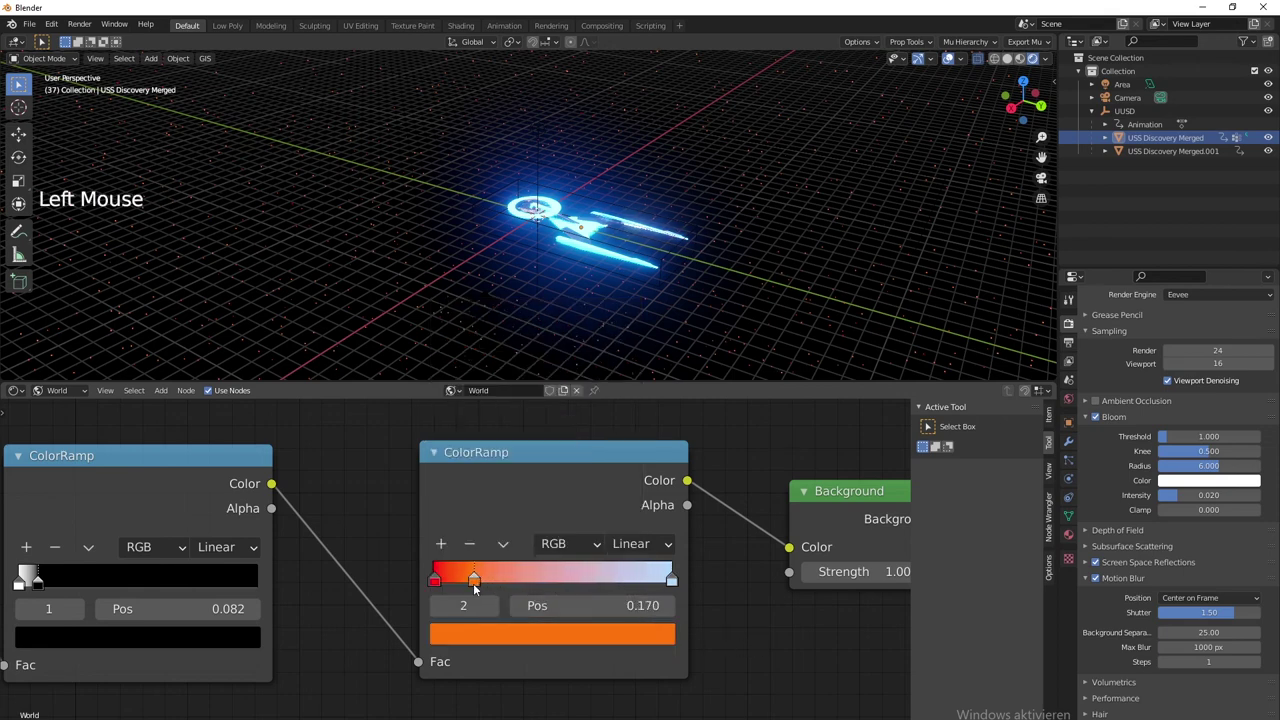
pyautogui.click(674, 583)
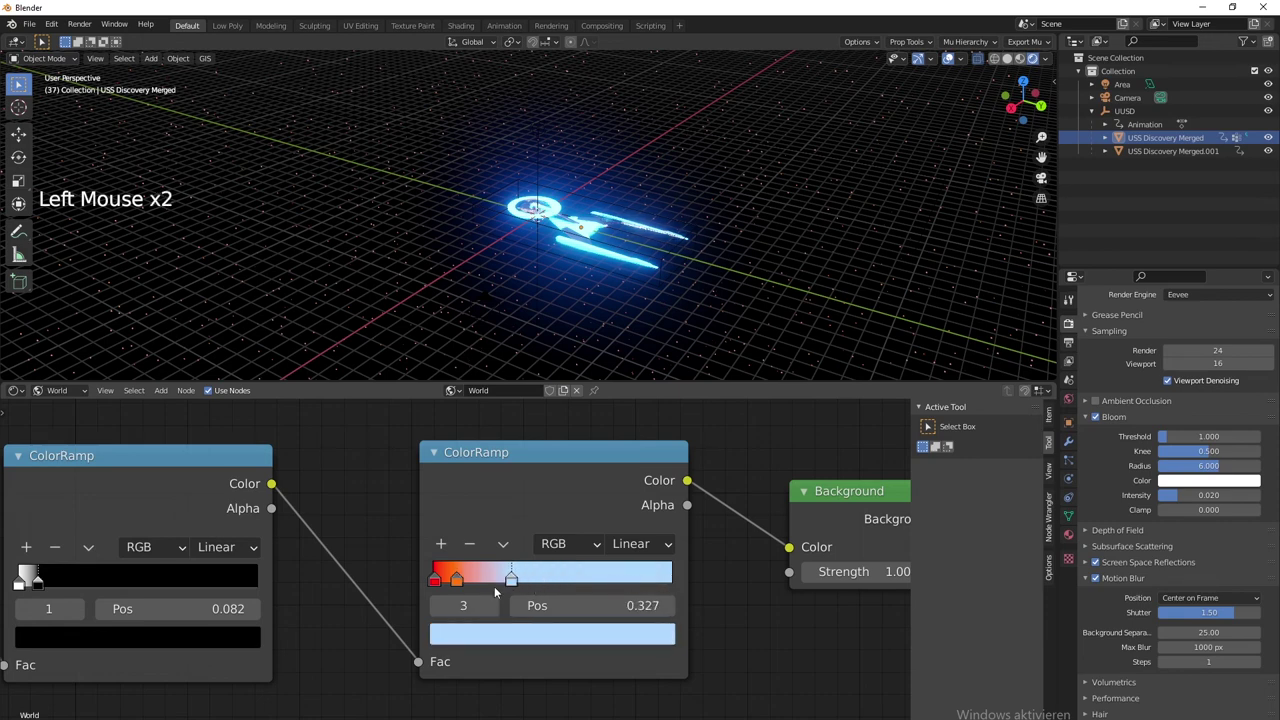
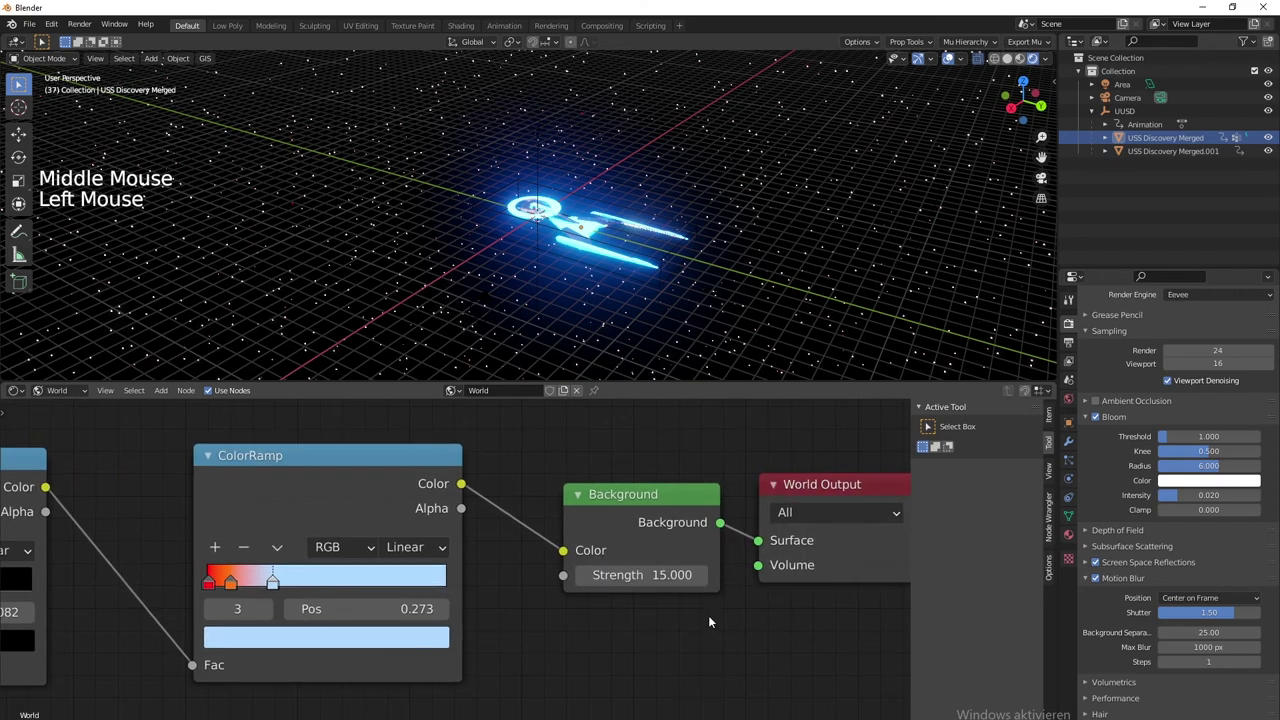
# Lower the Background Strength to 10 and move the light blue stop to 0.545 with orange at 0.161
pyautogui.middleClick(664, 254)
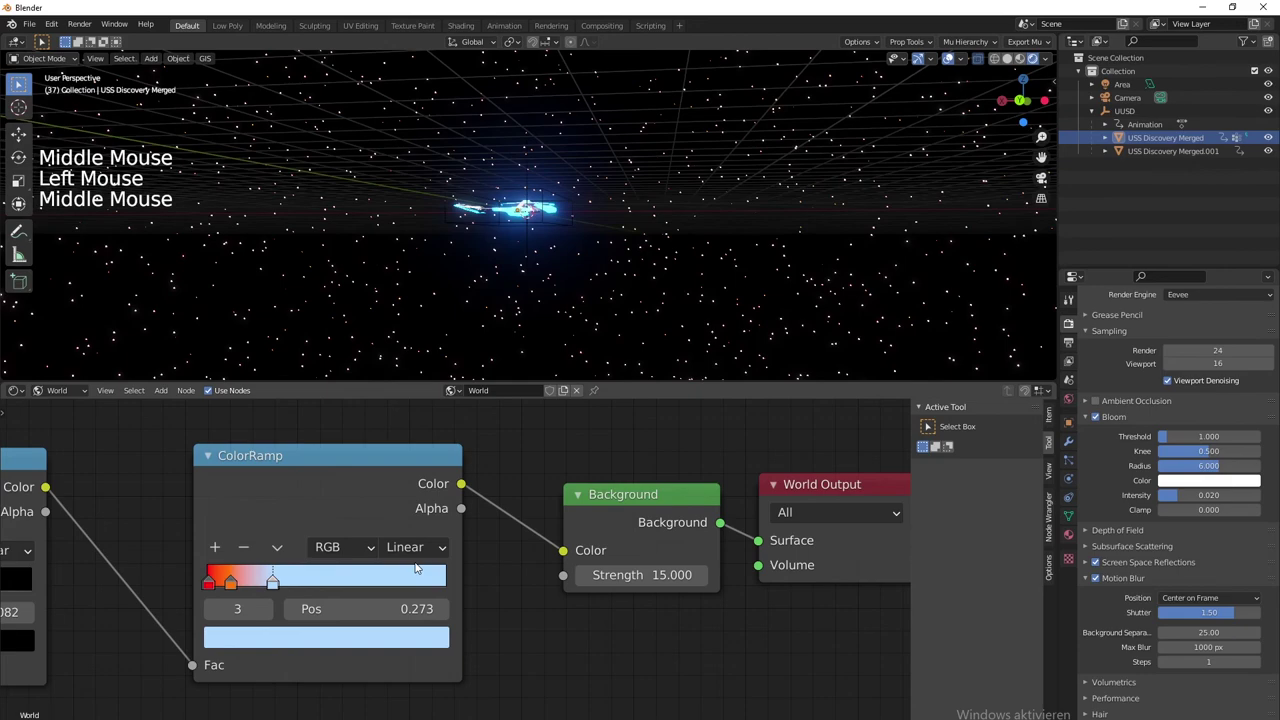
pyautogui.click(555, 209)
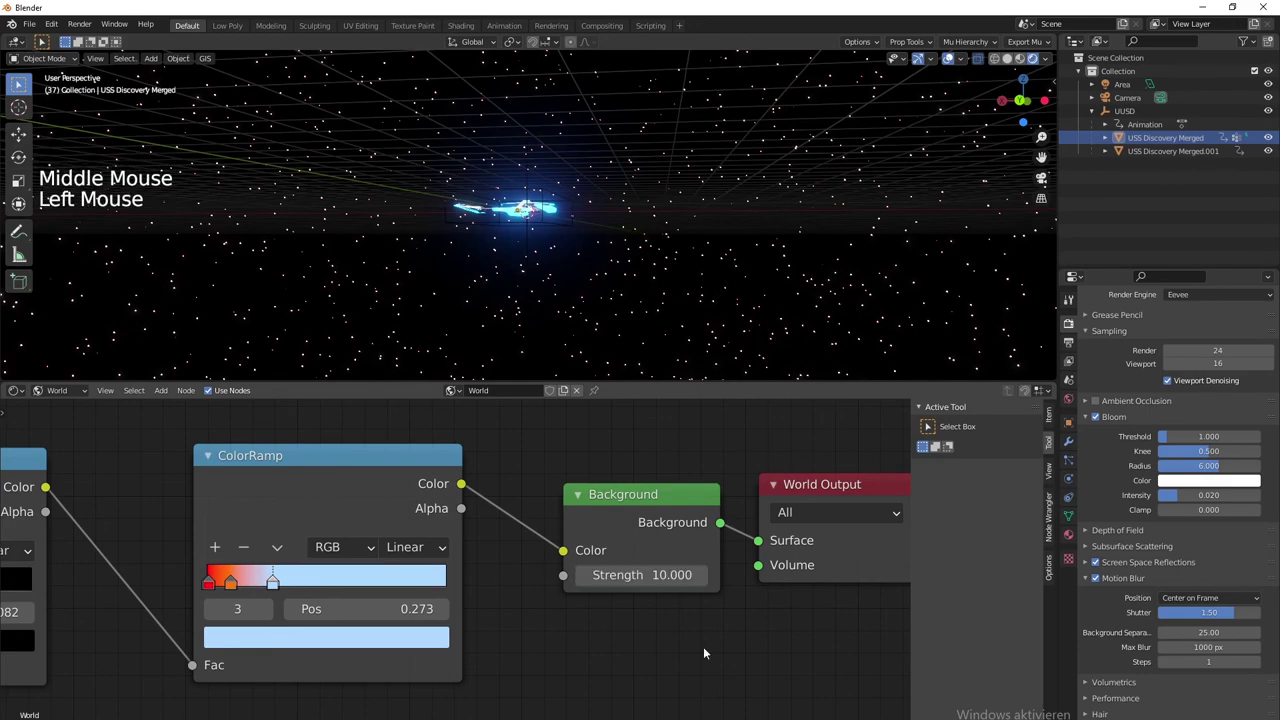
pyautogui.middleClick(580, 319)
pyautogui.middleClick(645, 354)
pyautogui.click(283, 589)
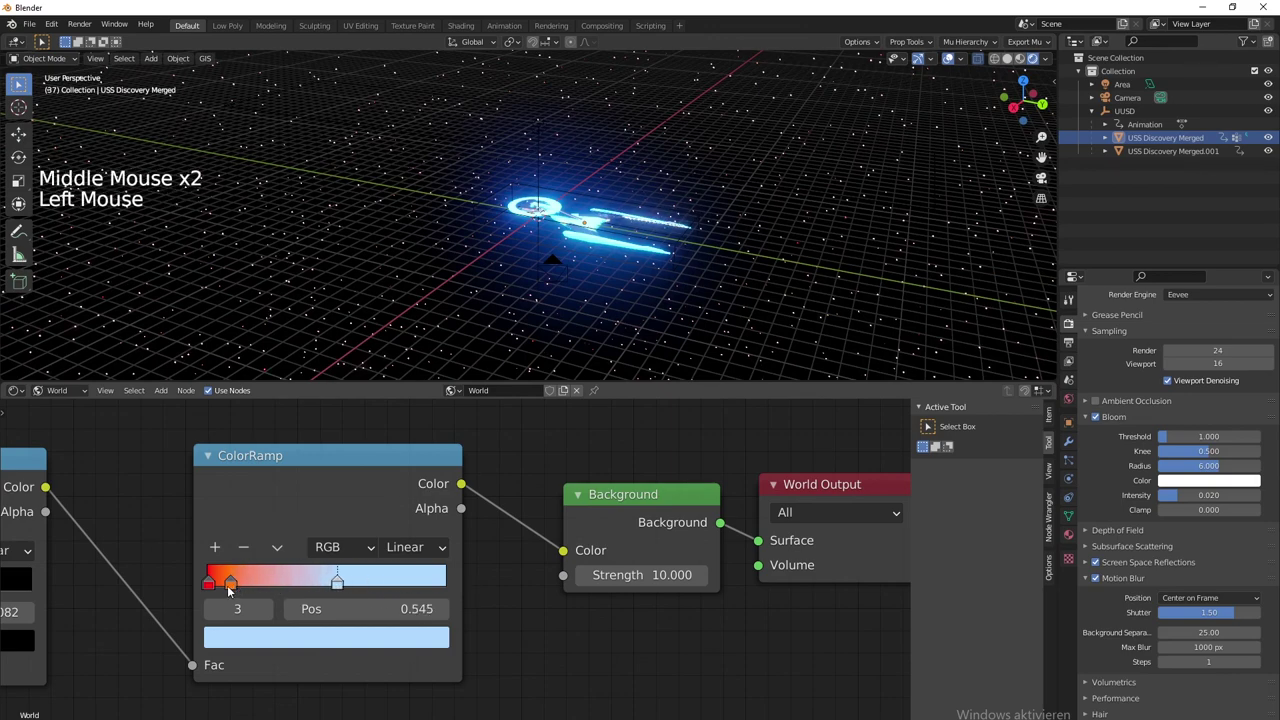
pyautogui.click(231, 592)
# Orbit and zoom the camera view to inspect the ship against the tinted starfield
pyautogui.middleClick(326, 251)
pyautogui.middleClick(530, 252)
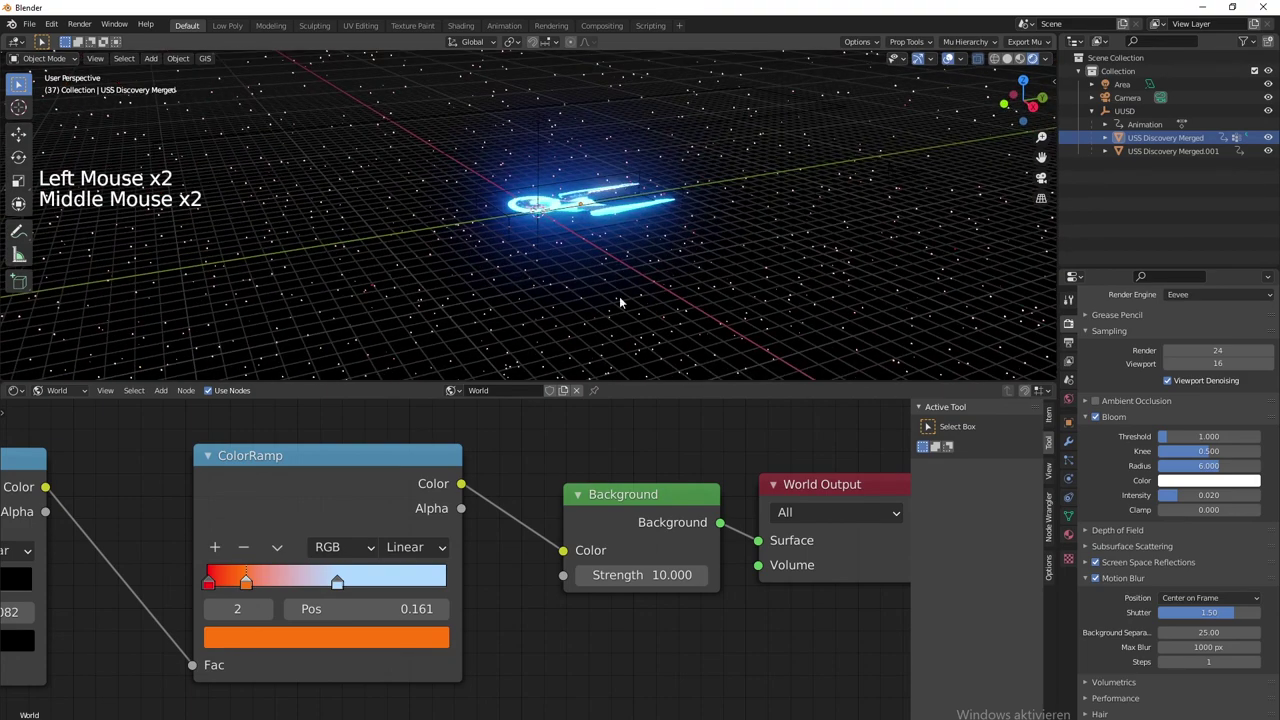
pyautogui.middleClick(750, 278)
pyautogui.press('KP_0')
pyautogui.scroll(-3)
pyautogui.scroll(3)
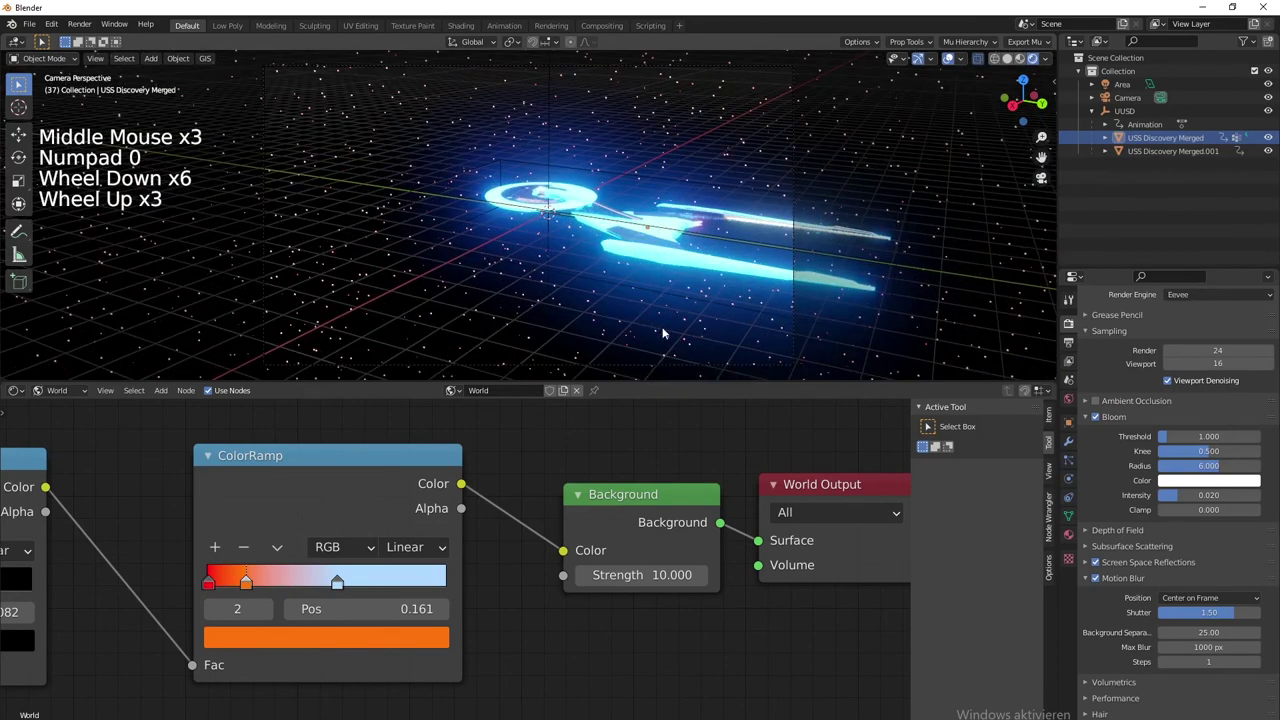